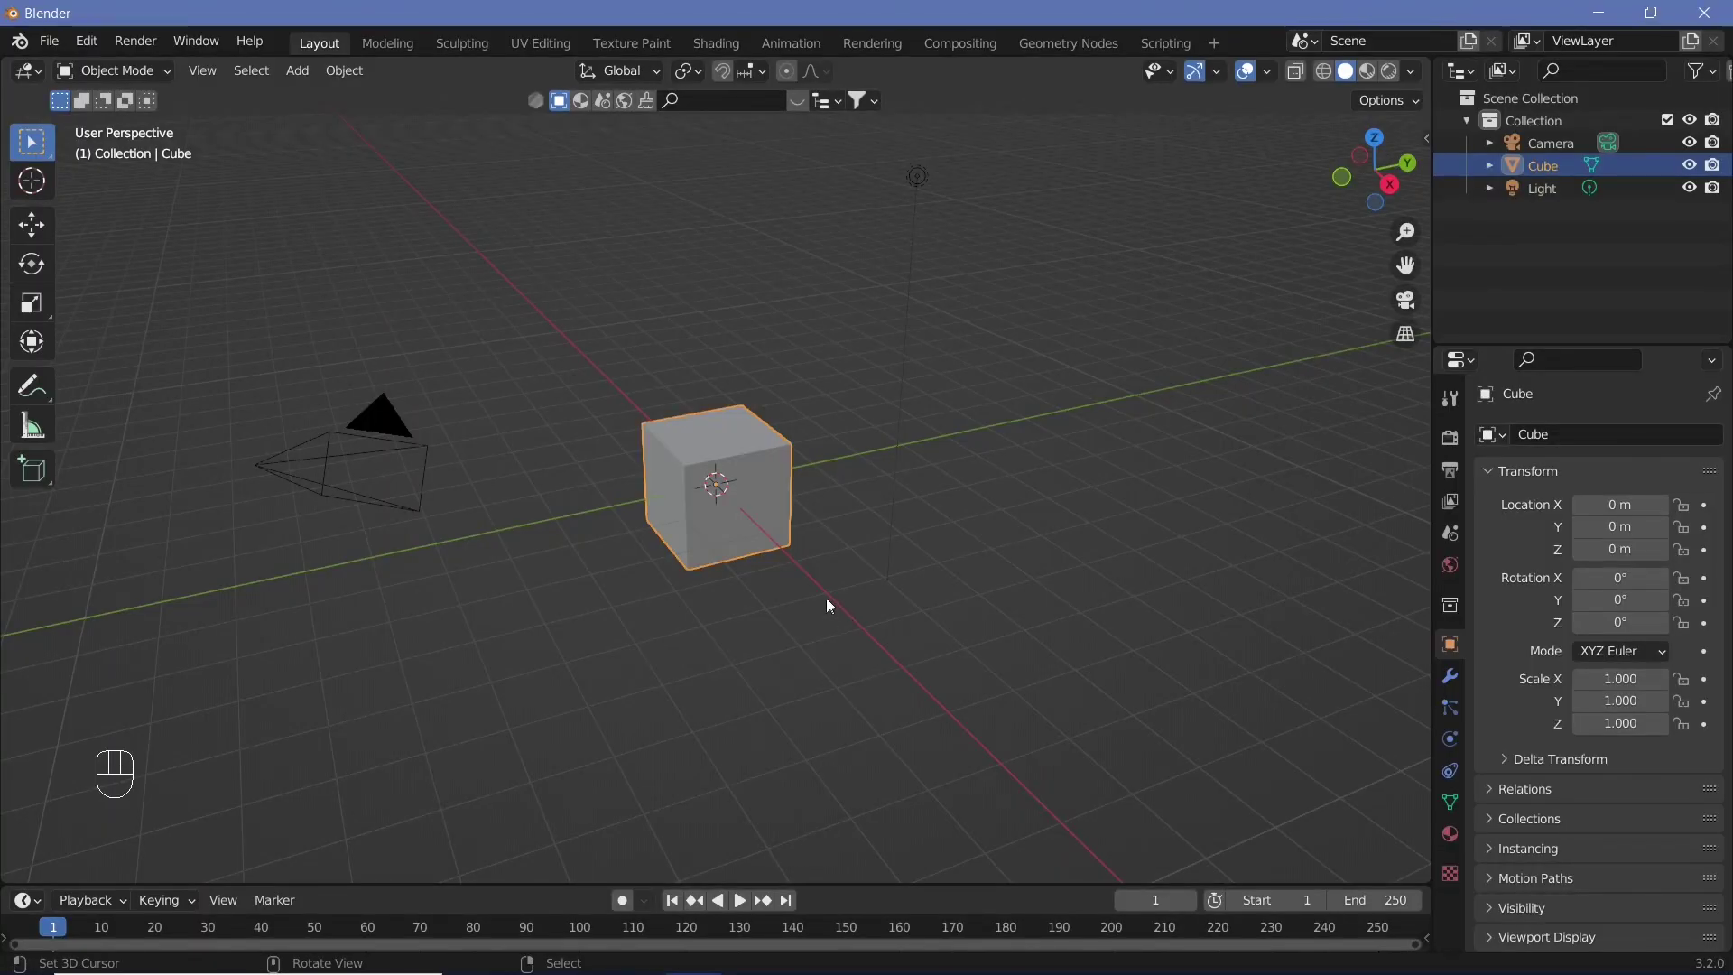
# Step: Delete the default cube and add a plane scaled ten times larger
pyautogui.press('x')
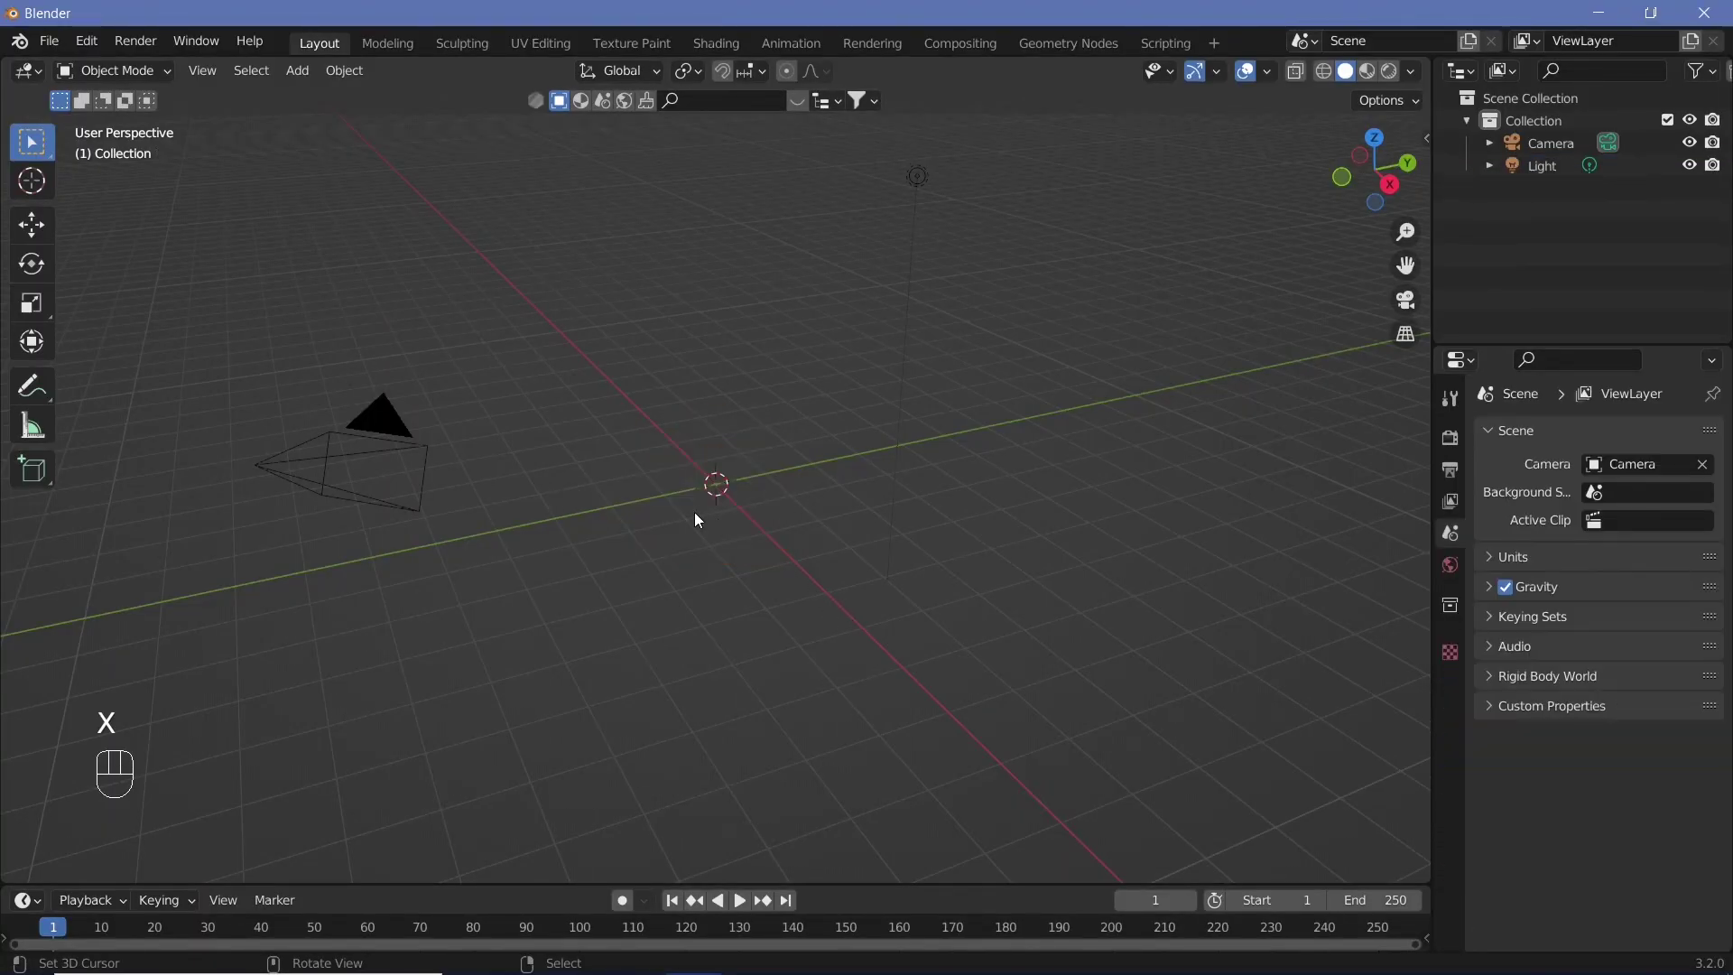
pyautogui.press('shift+a')
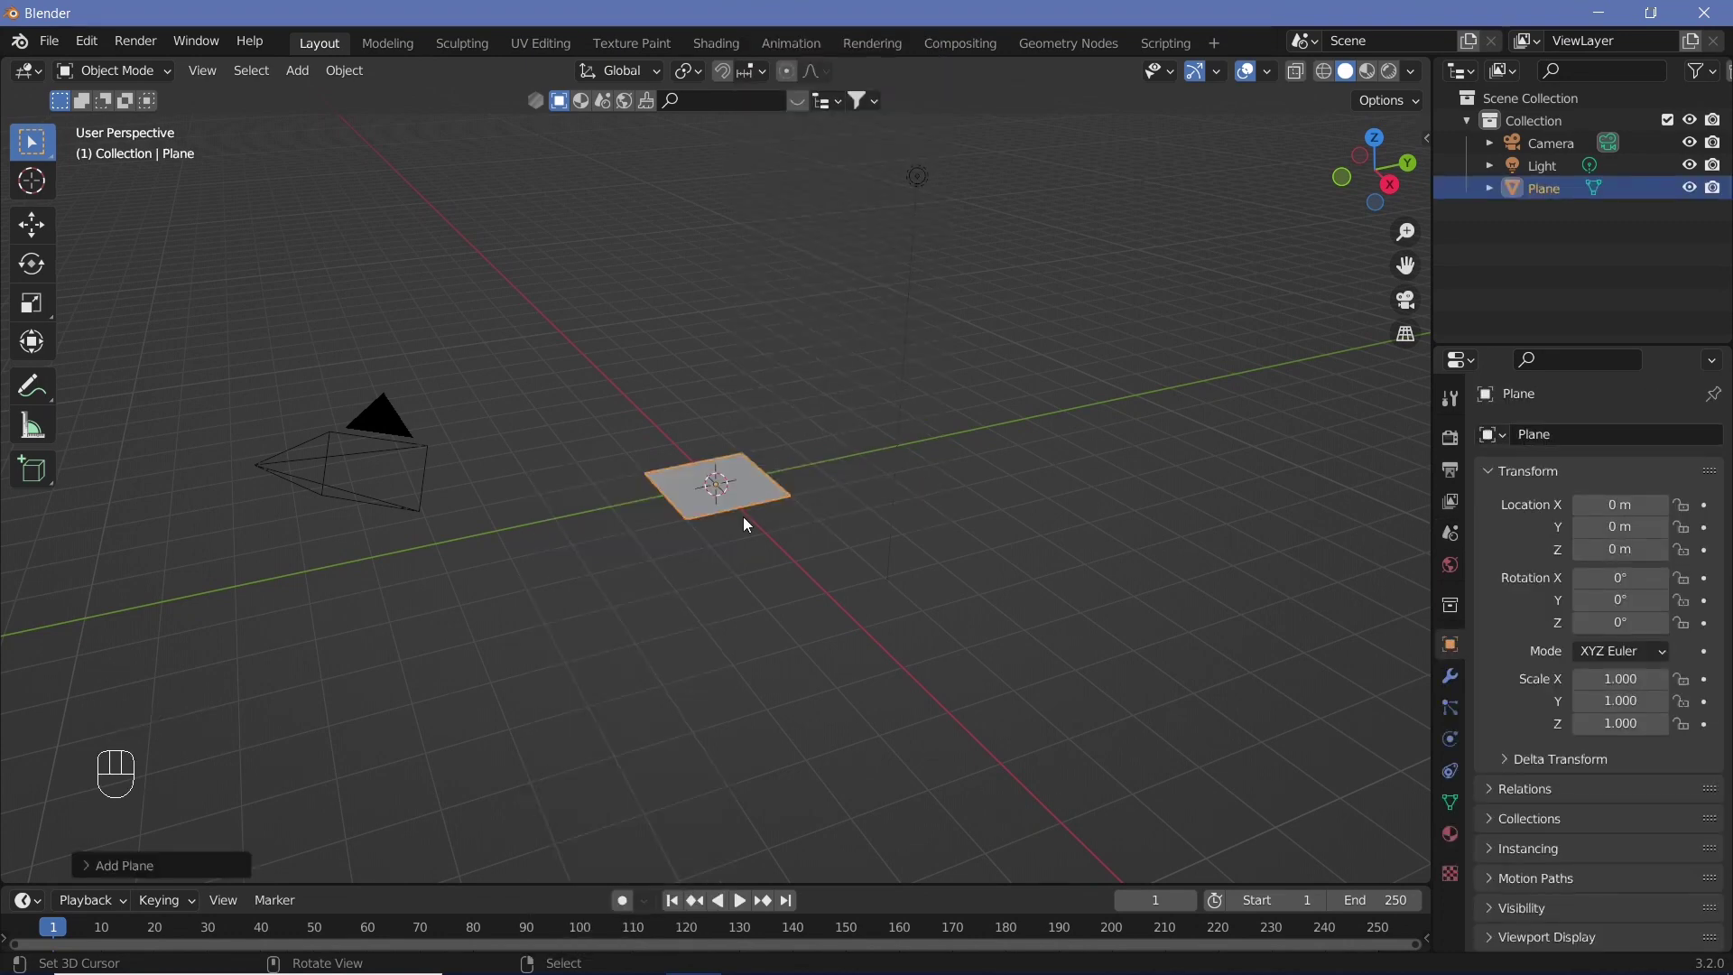
pyautogui.press('s')
pyautogui.press('1')
pyautogui.press('0')
pyautogui.press('Return')
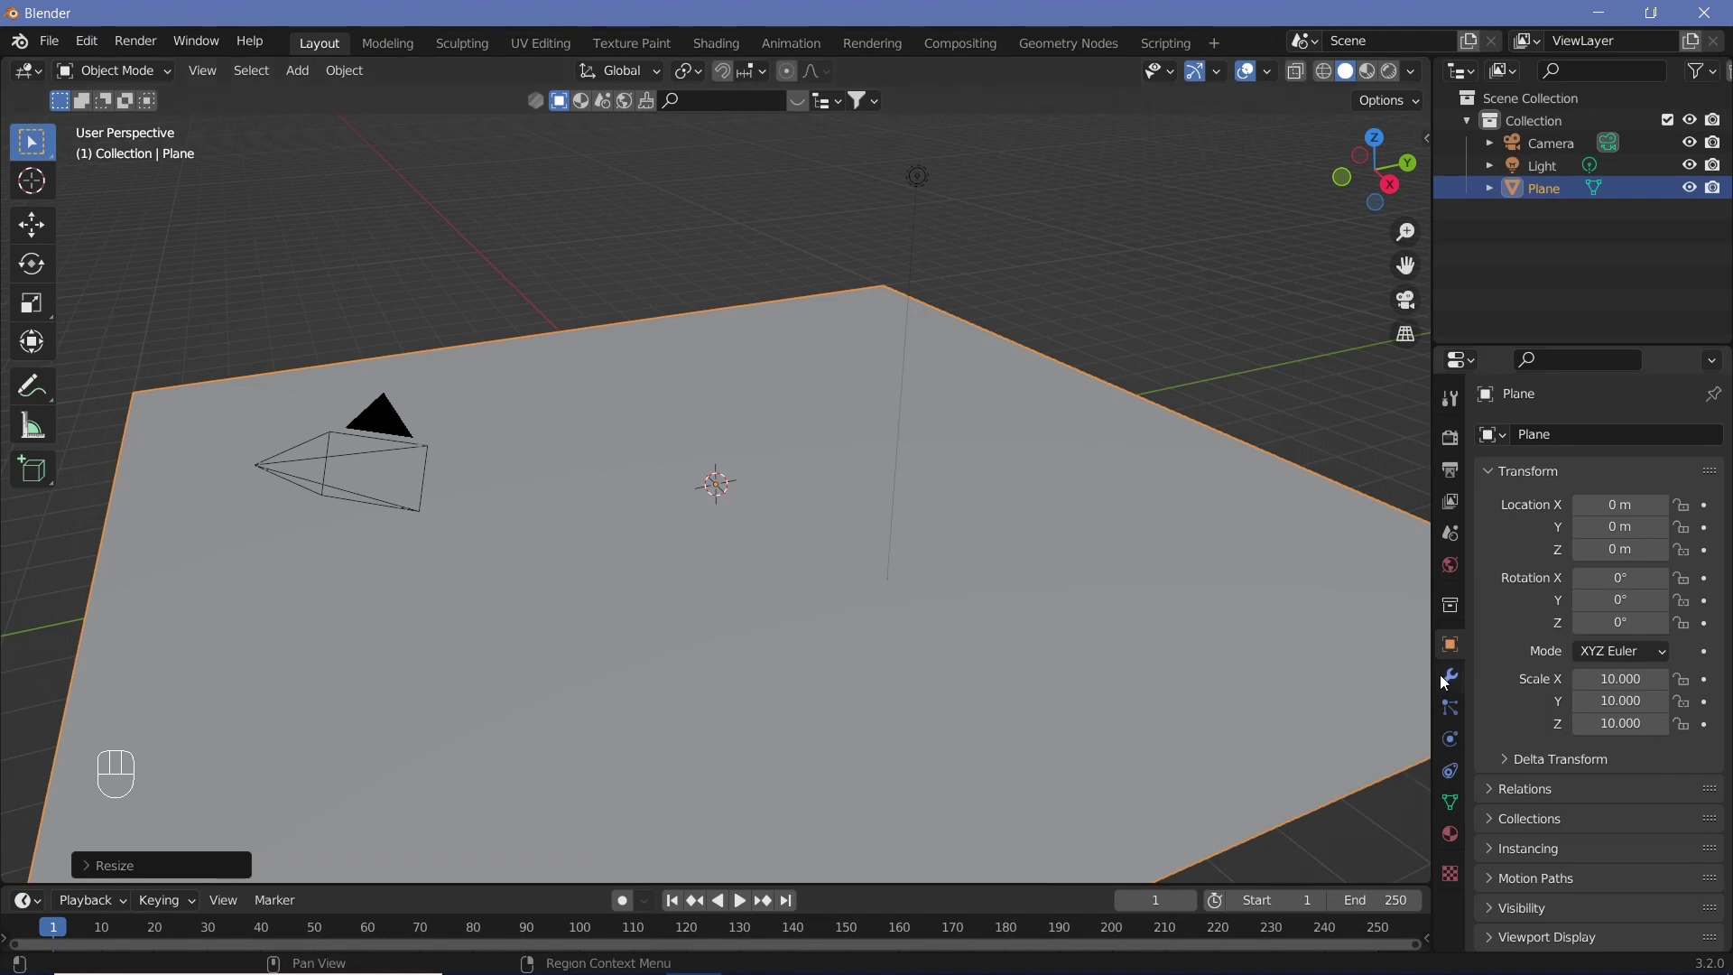
# Step: Add an Array modifier to the plane to stack it into repeated slices
pyautogui.click(1445, 681)
pyautogui.moveTo(1608, 432); pyautogui.dragTo(1317, 511)
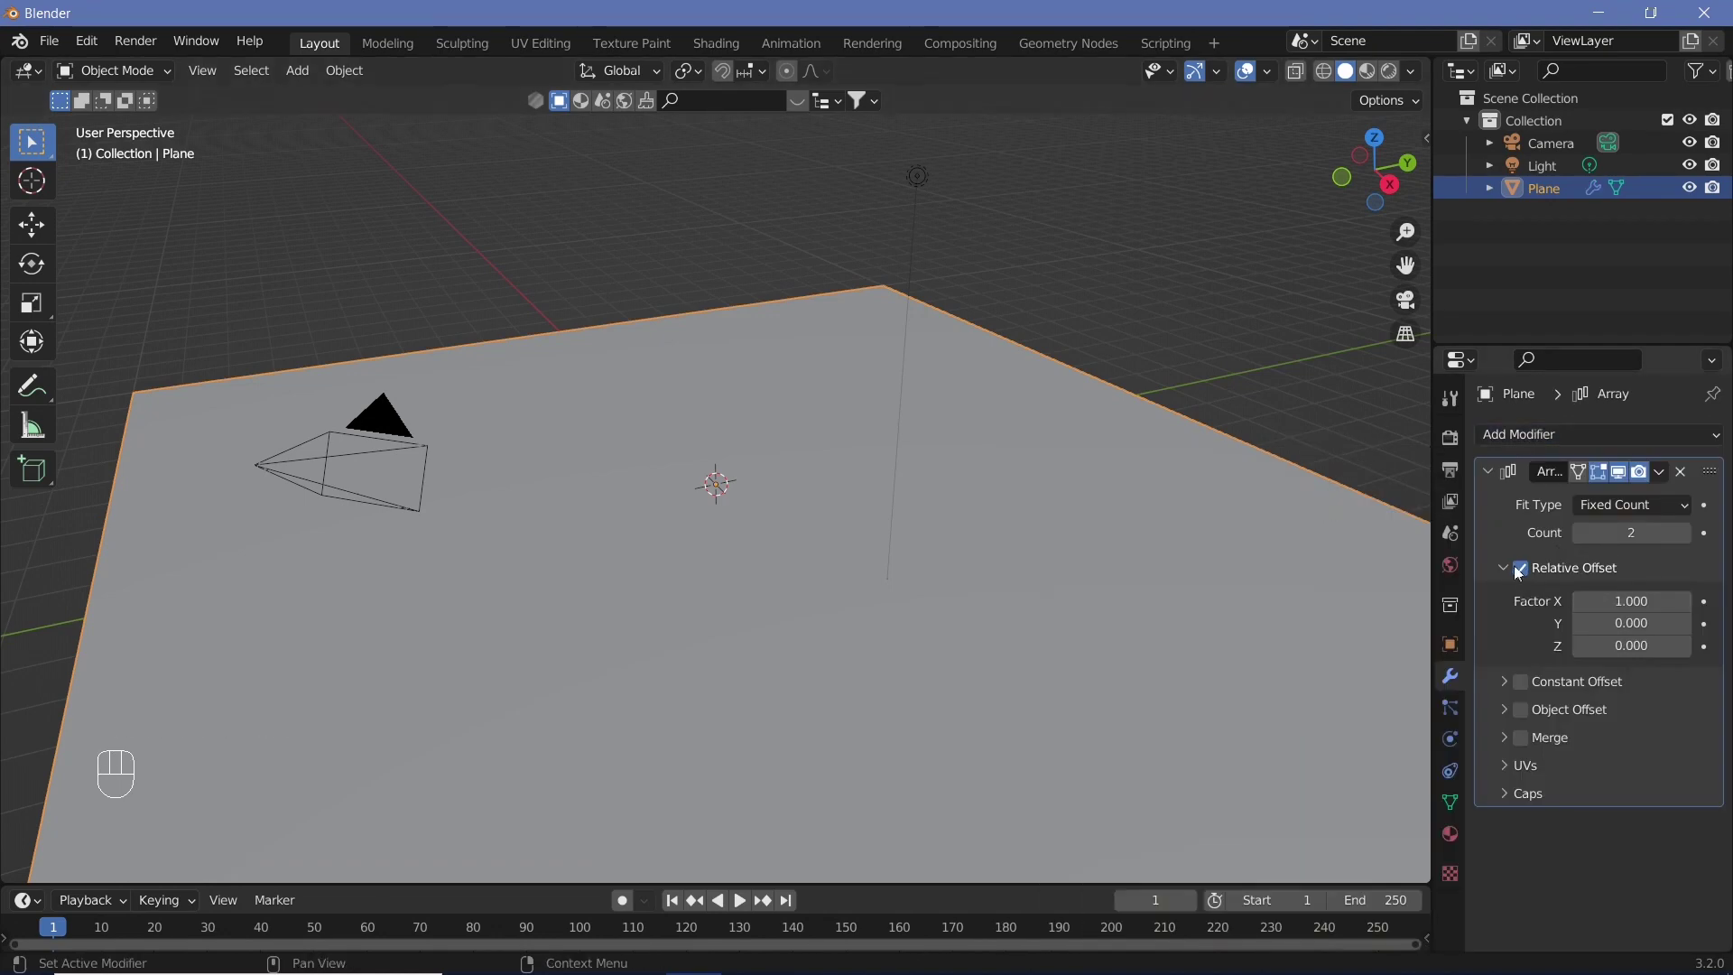
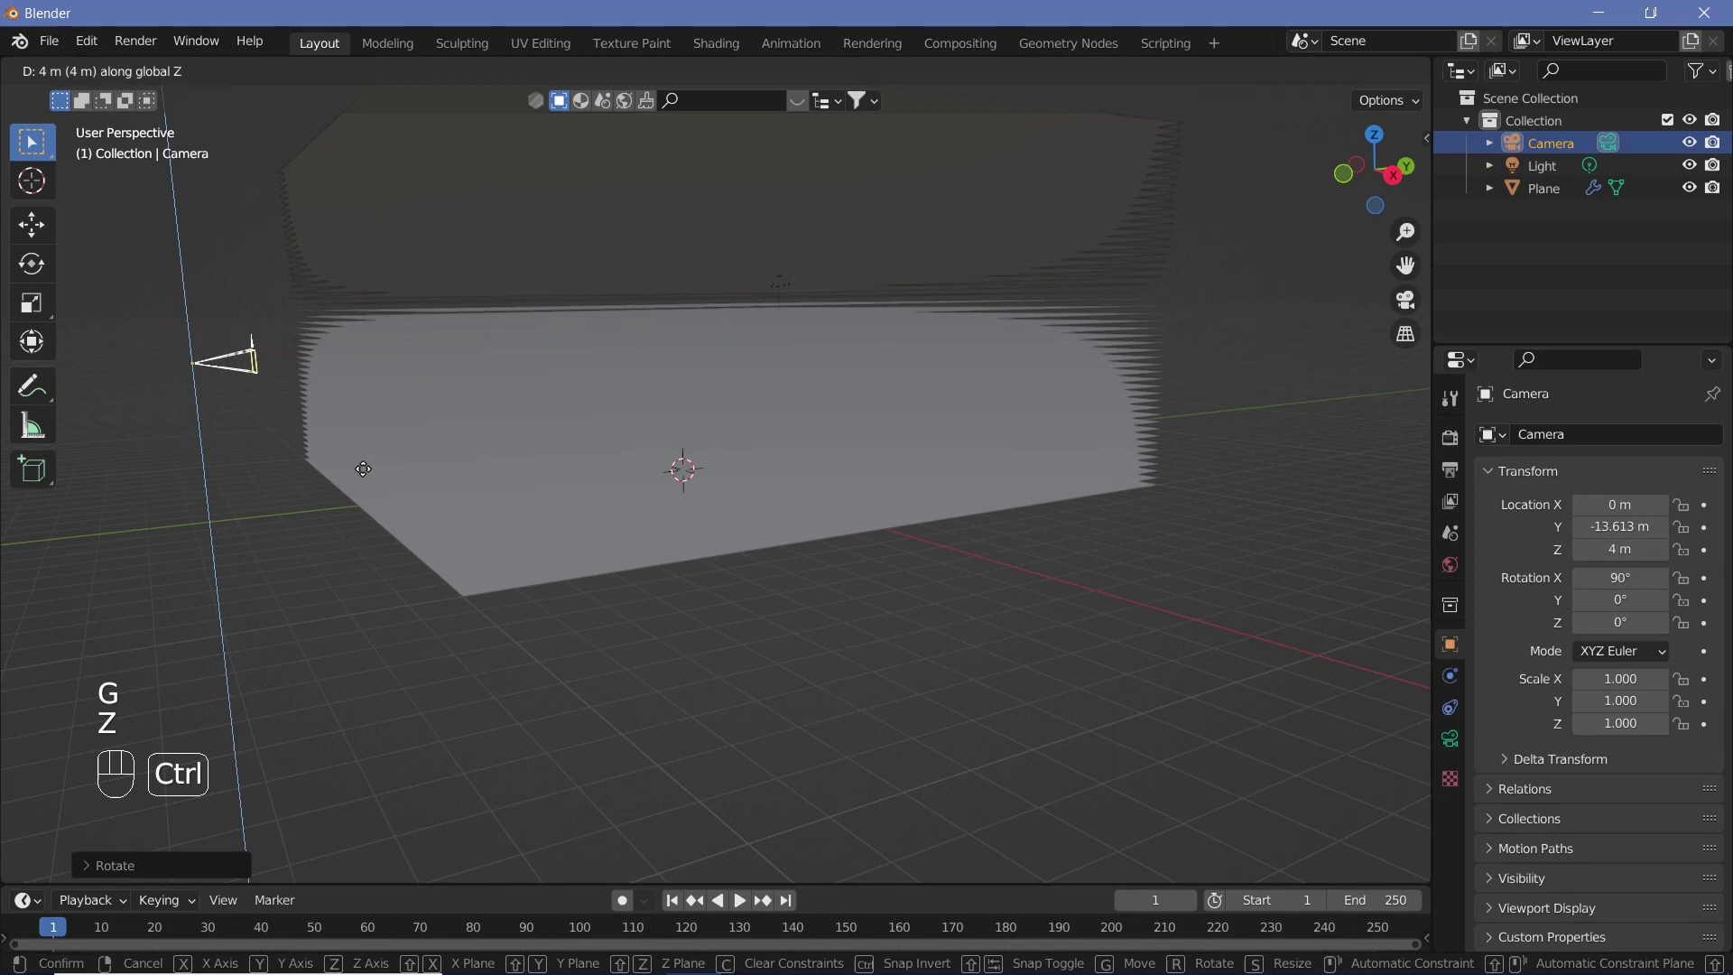
# Step: Move the camera back along Y and frame the sliced stack through camera view
pyautogui.click(354, 417)
pyautogui.press('g')
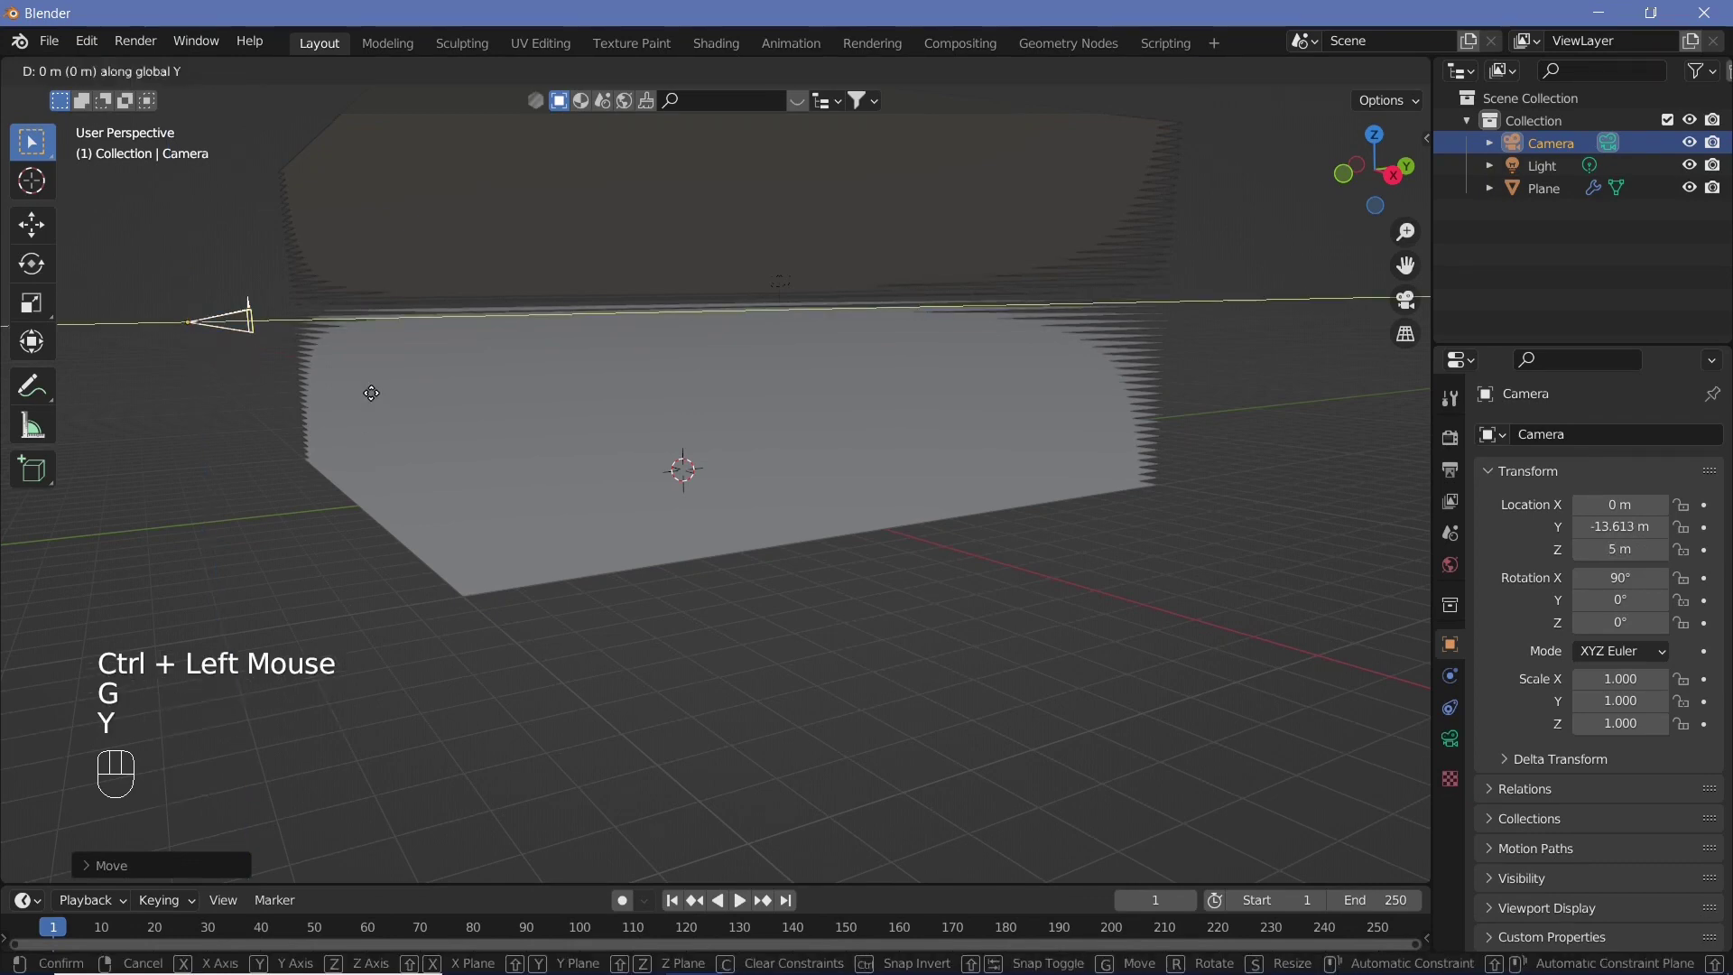
pyautogui.press('y')
pyautogui.click(248, 441)
pyautogui.press('KP_0')
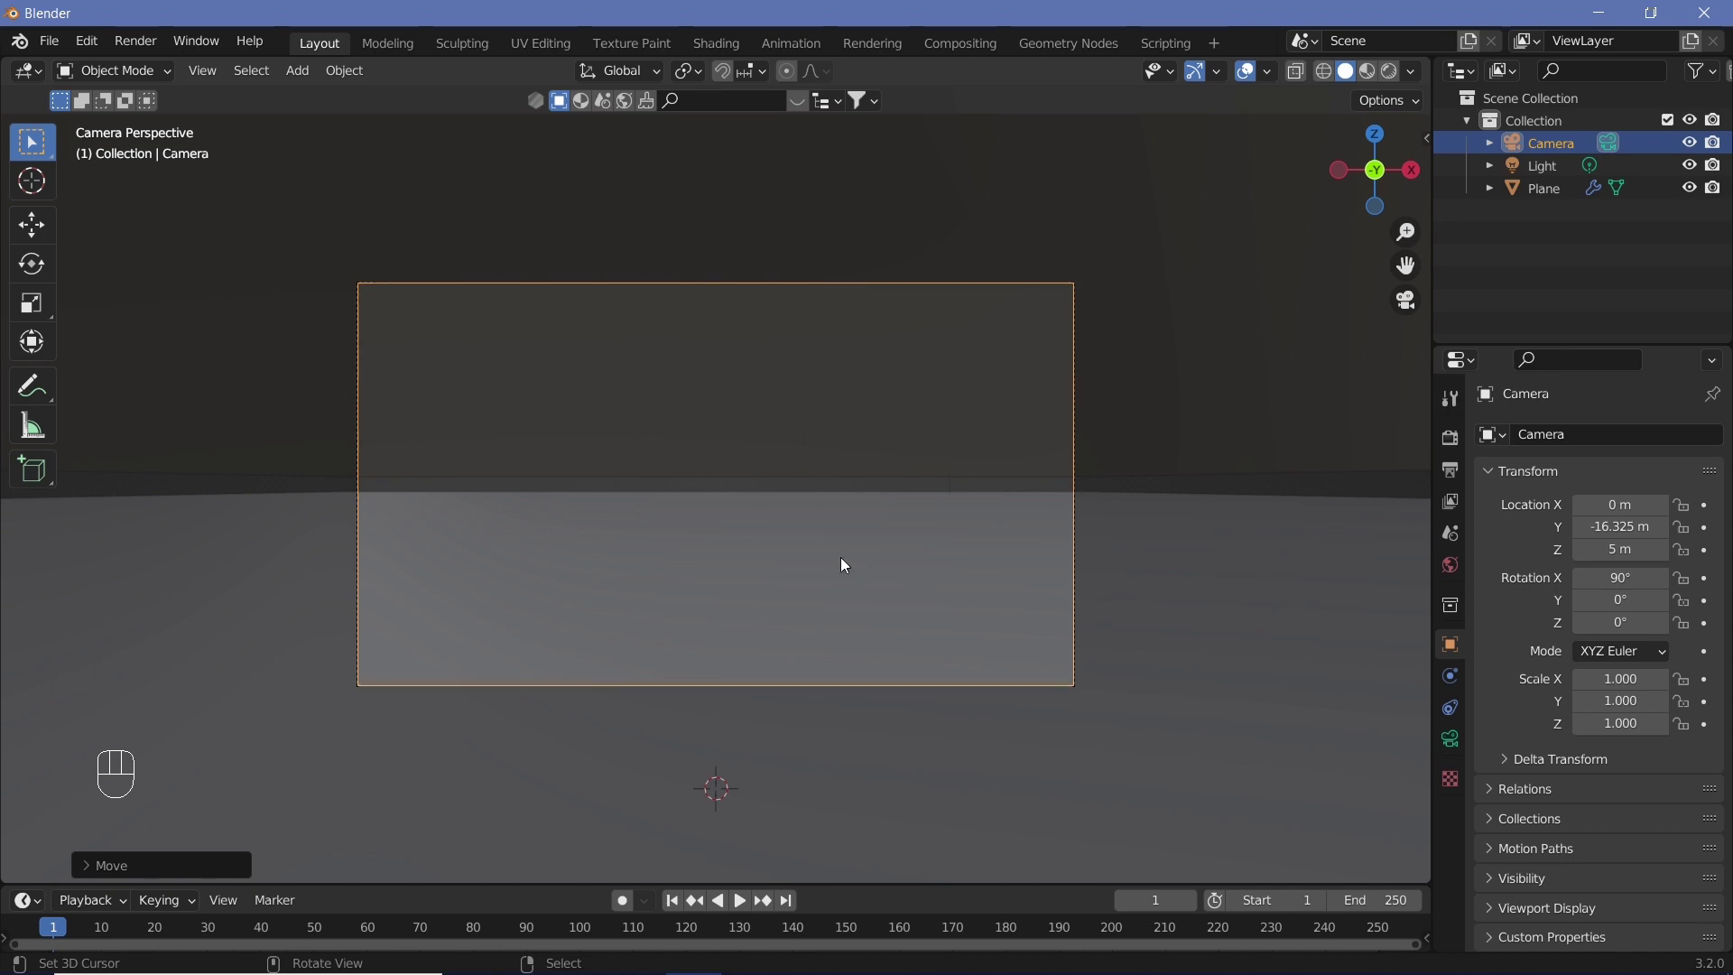
pyautogui.press('n')
pyautogui.click(1422, 251)
pyautogui.click(1300, 417)
pyautogui.press('n')
pyautogui.scroll(-3)
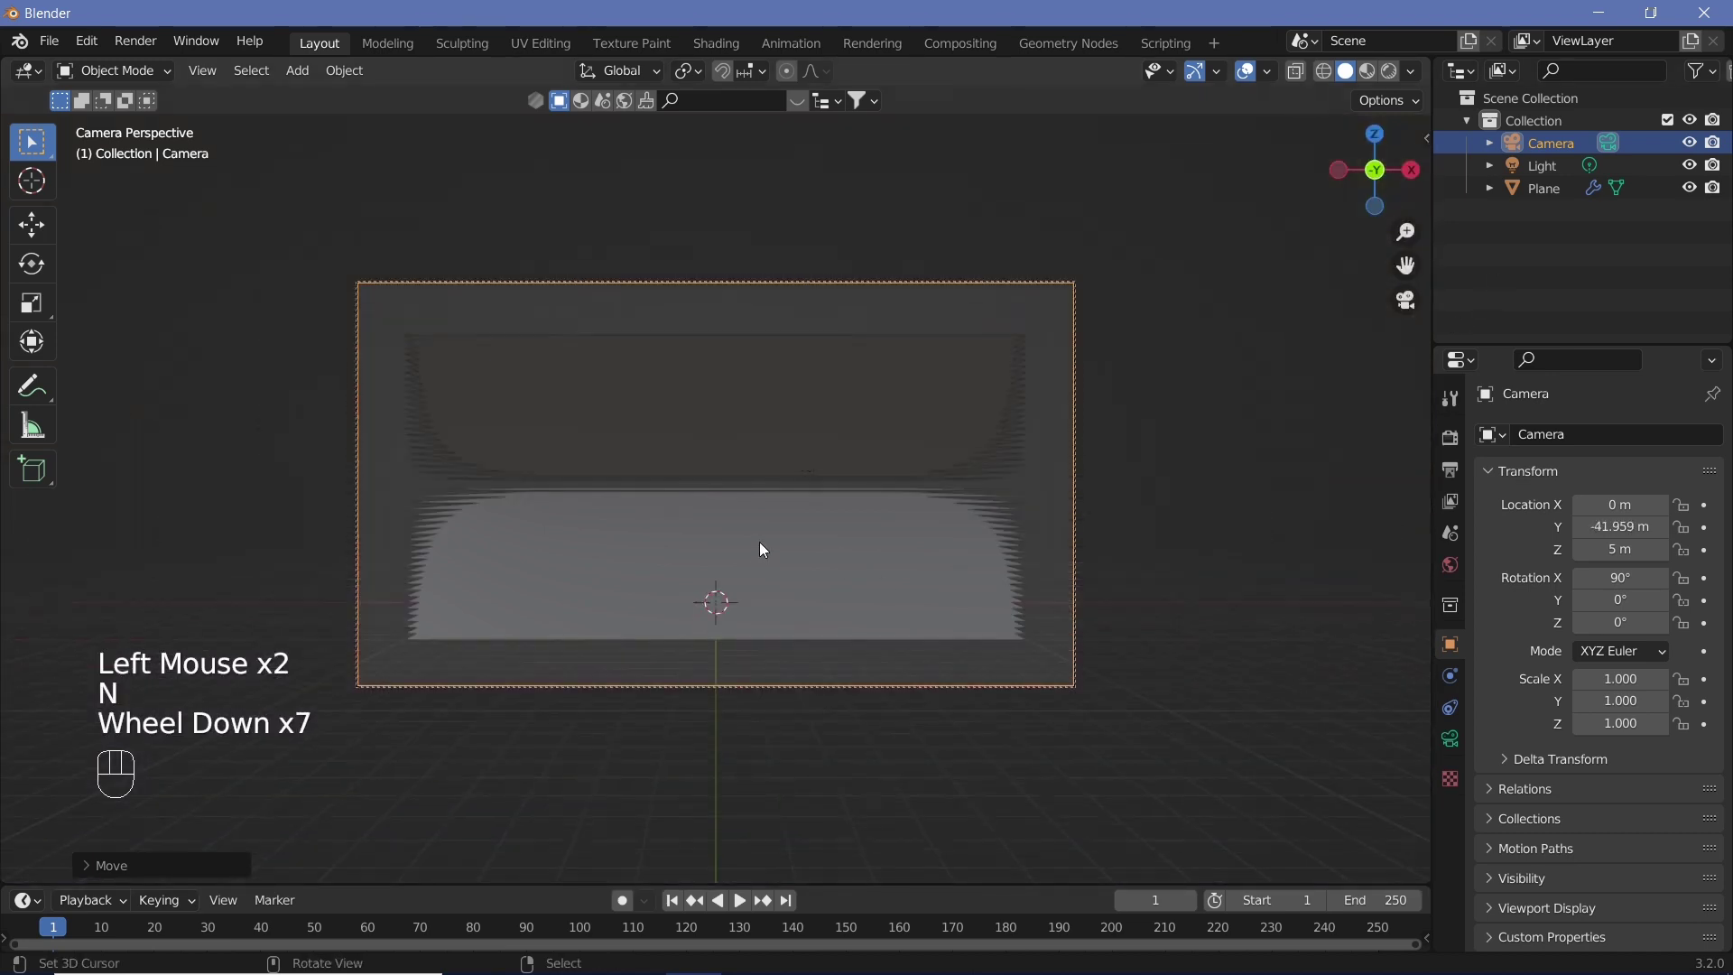
pyautogui.scroll(-3)
pyautogui.scroll(3)
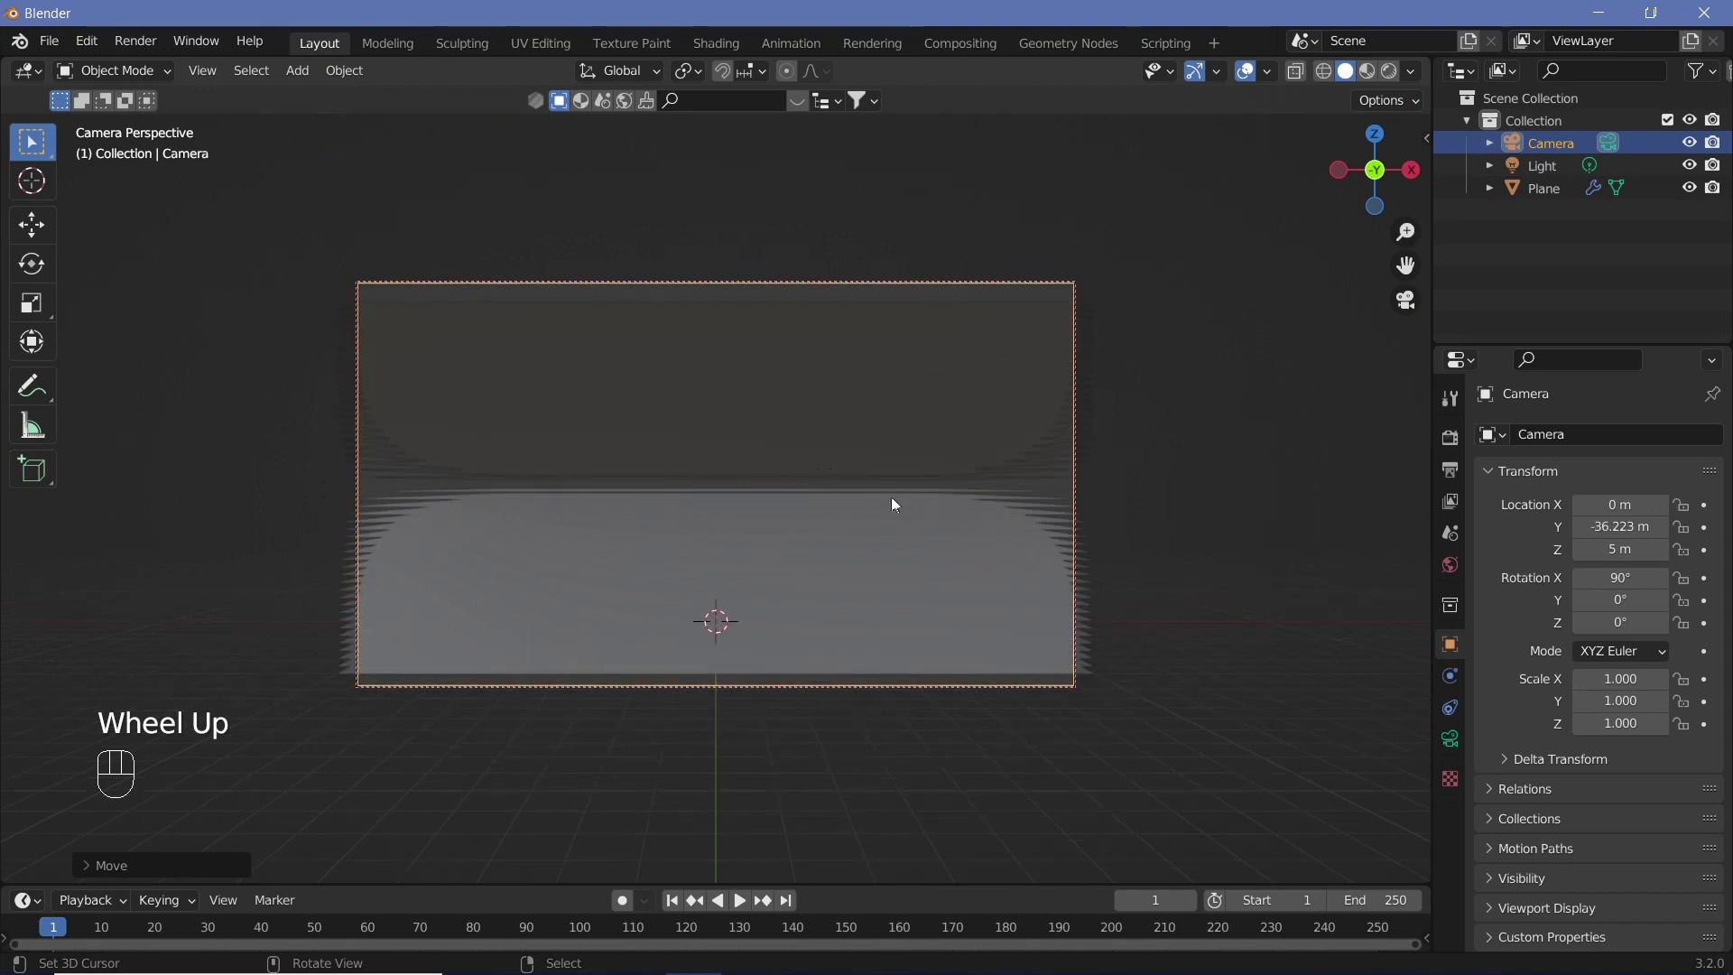
# Step: Set the camera's Passepartout to 1.0 and release camera-to-view locking
pyautogui.click(1457, 750)
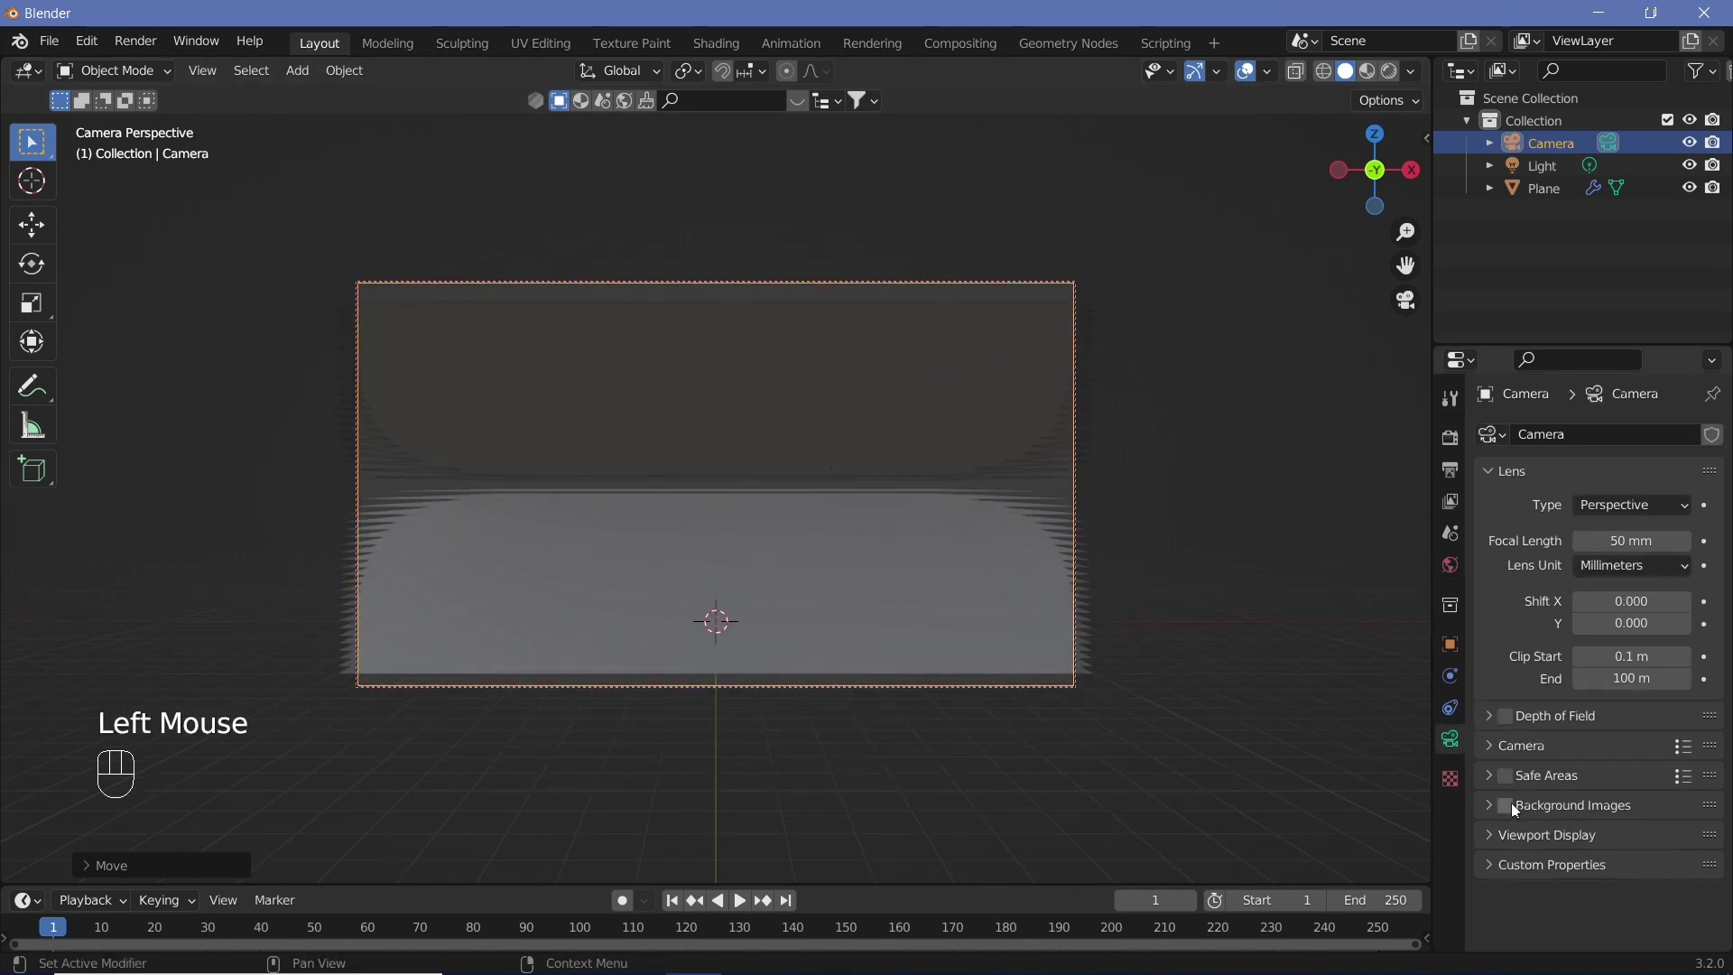
pyautogui.click(1493, 841)
pyautogui.scroll(-3)
pyautogui.moveTo(1547, 898); pyautogui.dragTo(1515, 903)
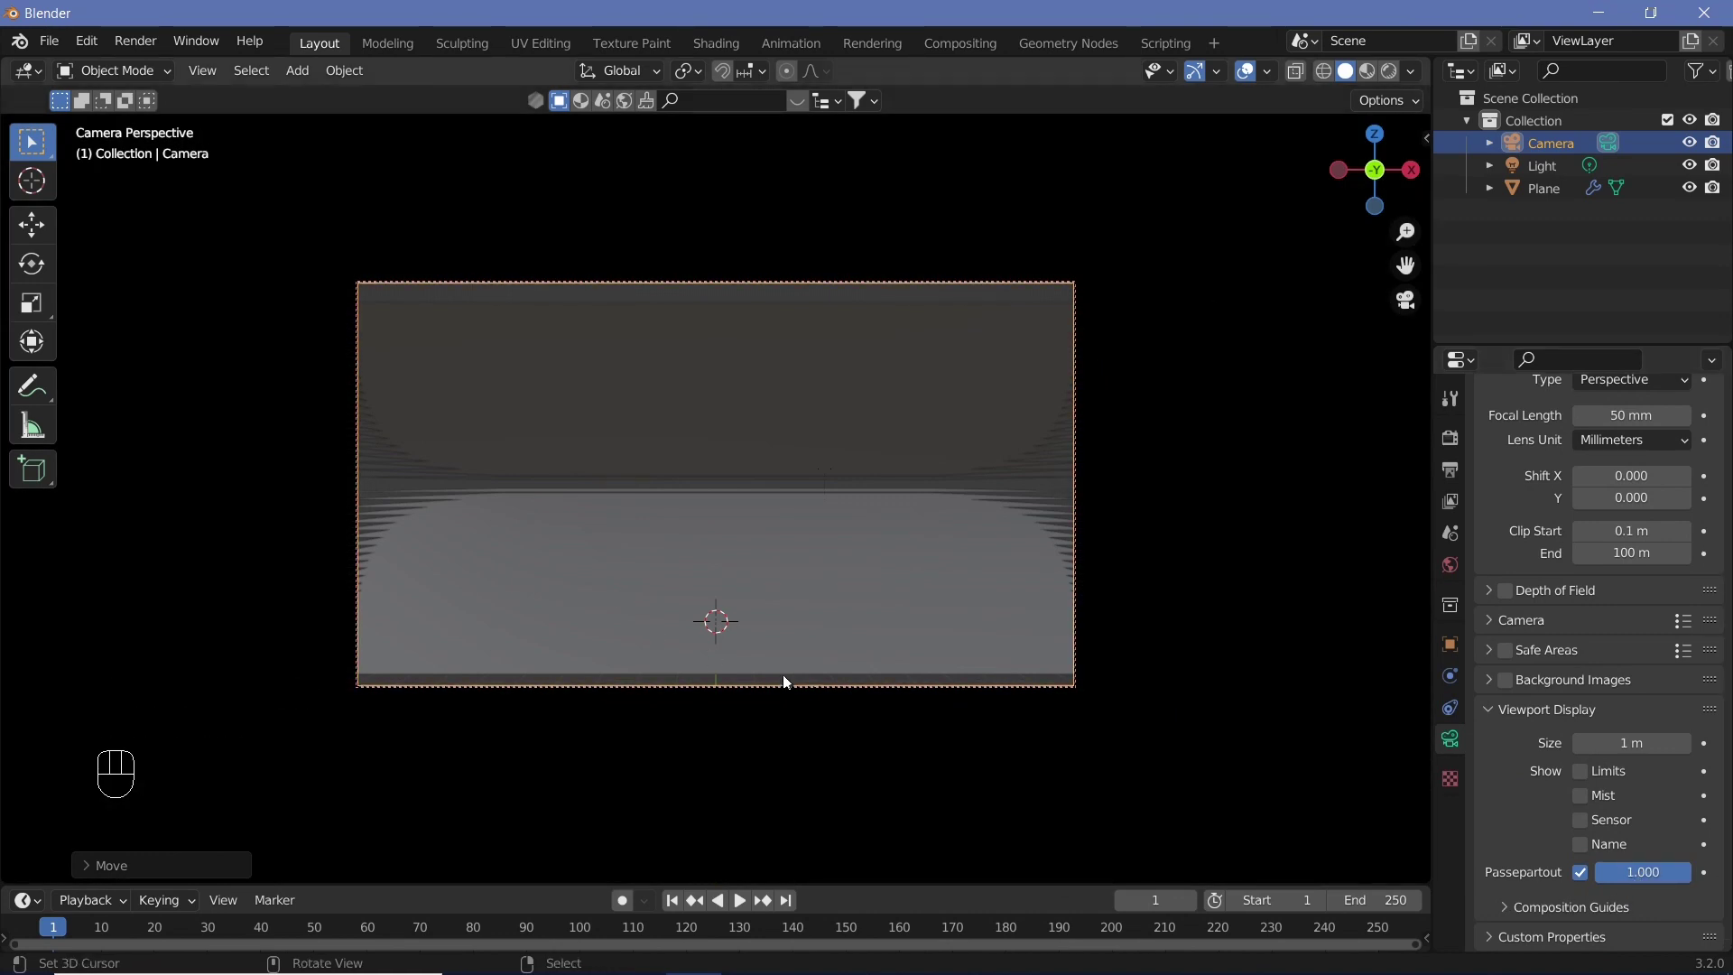
pyautogui.scroll(3)
pyautogui.scroll(-3)
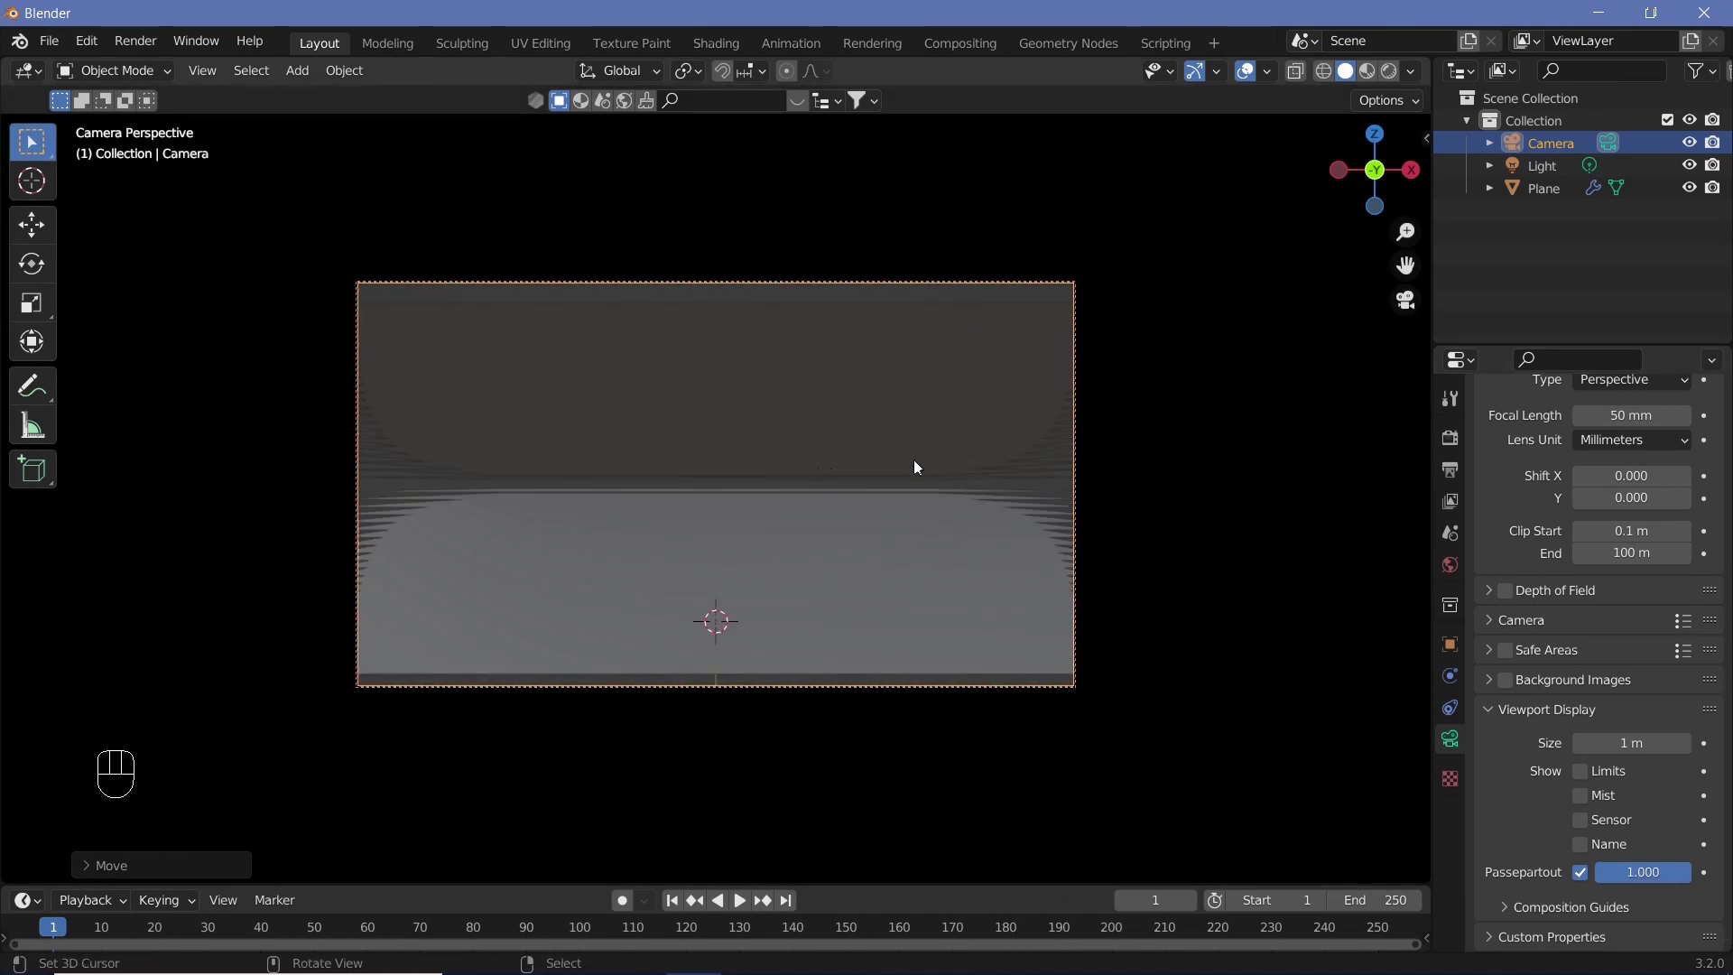
pyautogui.press('n')
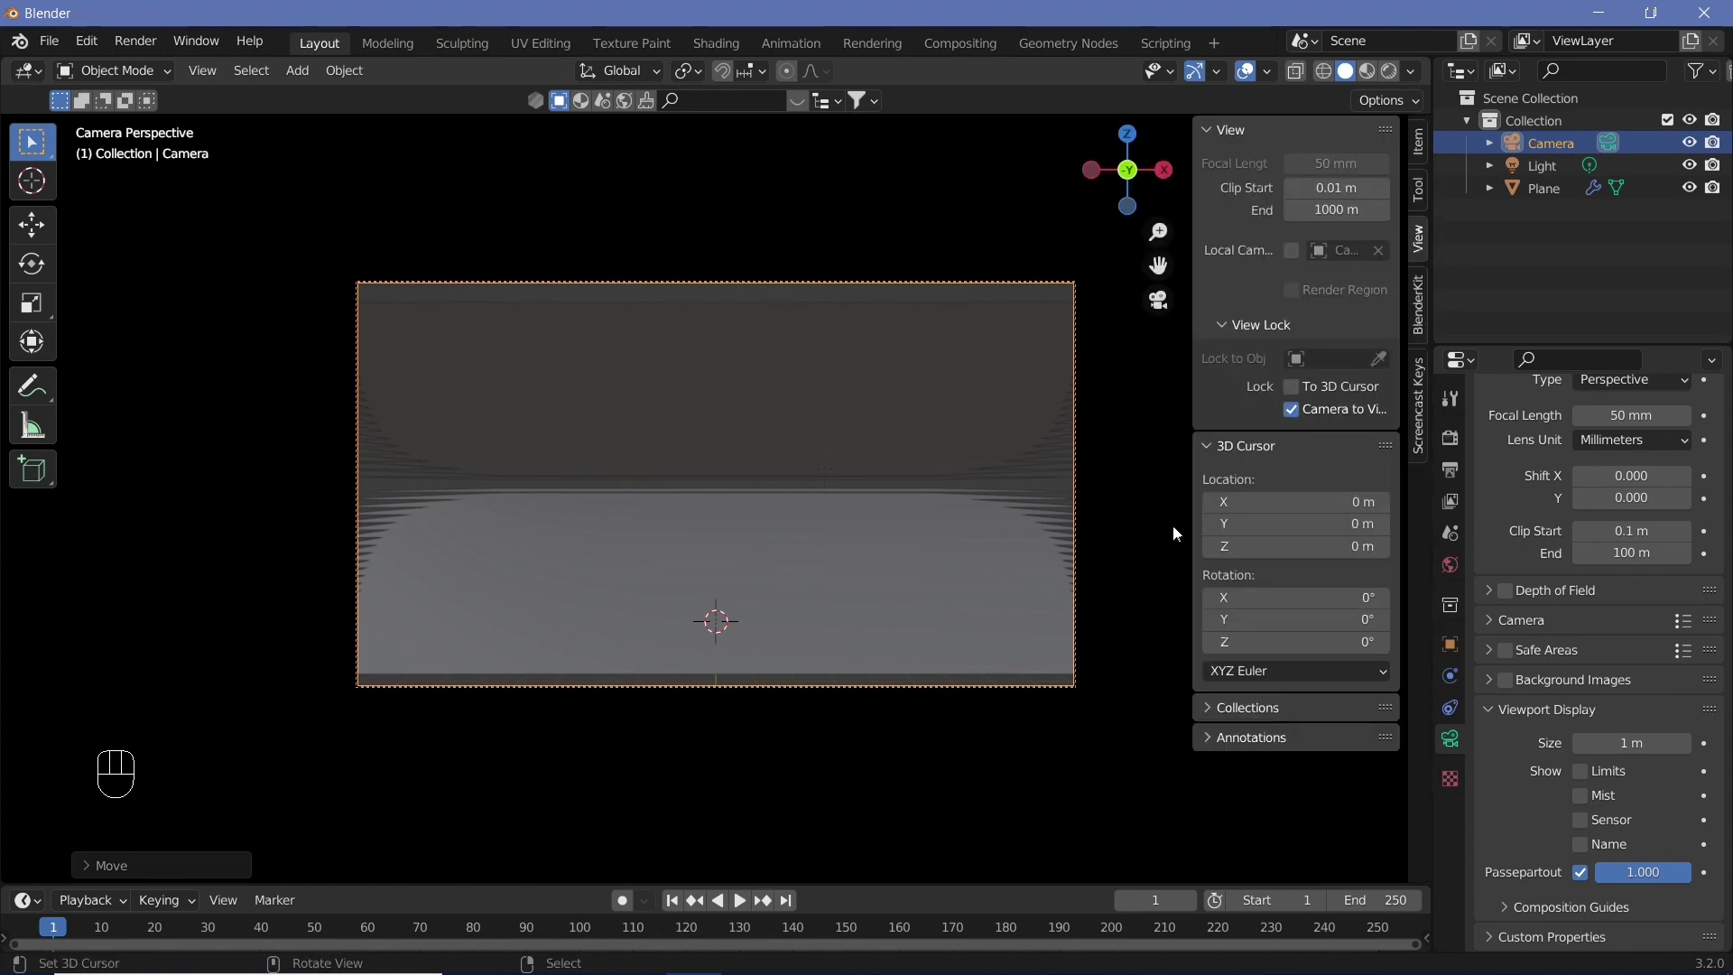
pyautogui.click(1298, 416)
pyautogui.press('n')
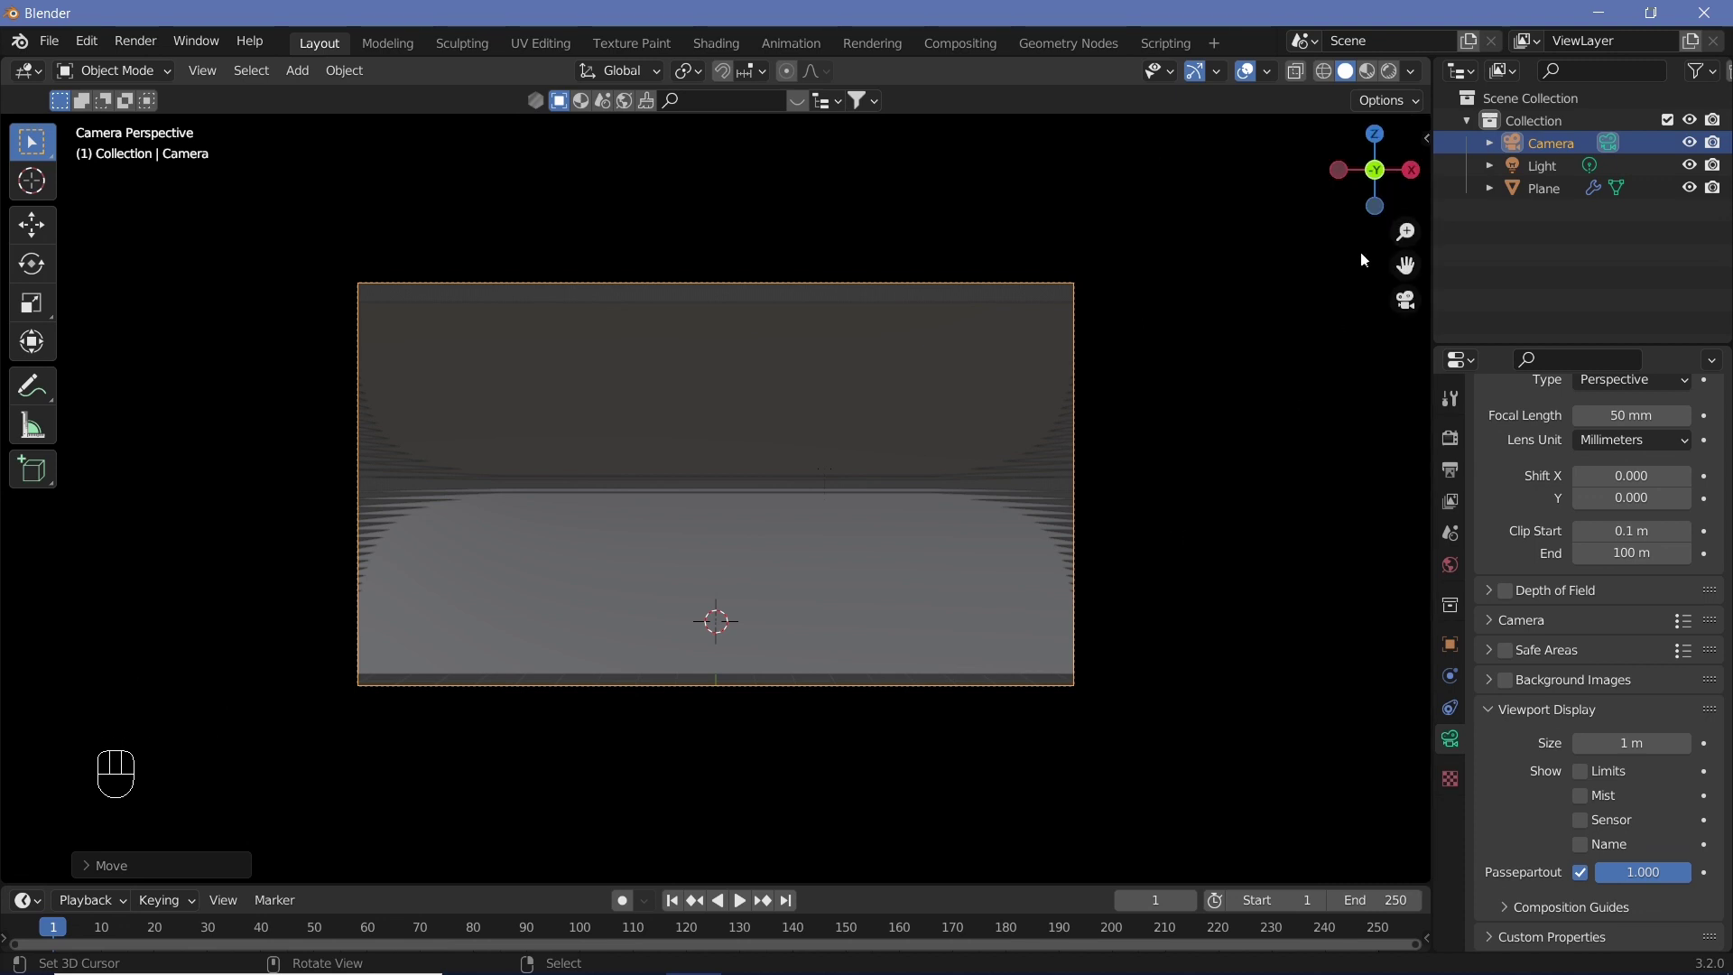
# Step: Switch to rendered shading and give the plane's new material Alpha Clip blending with no shadows
pyautogui.click(1394, 76)
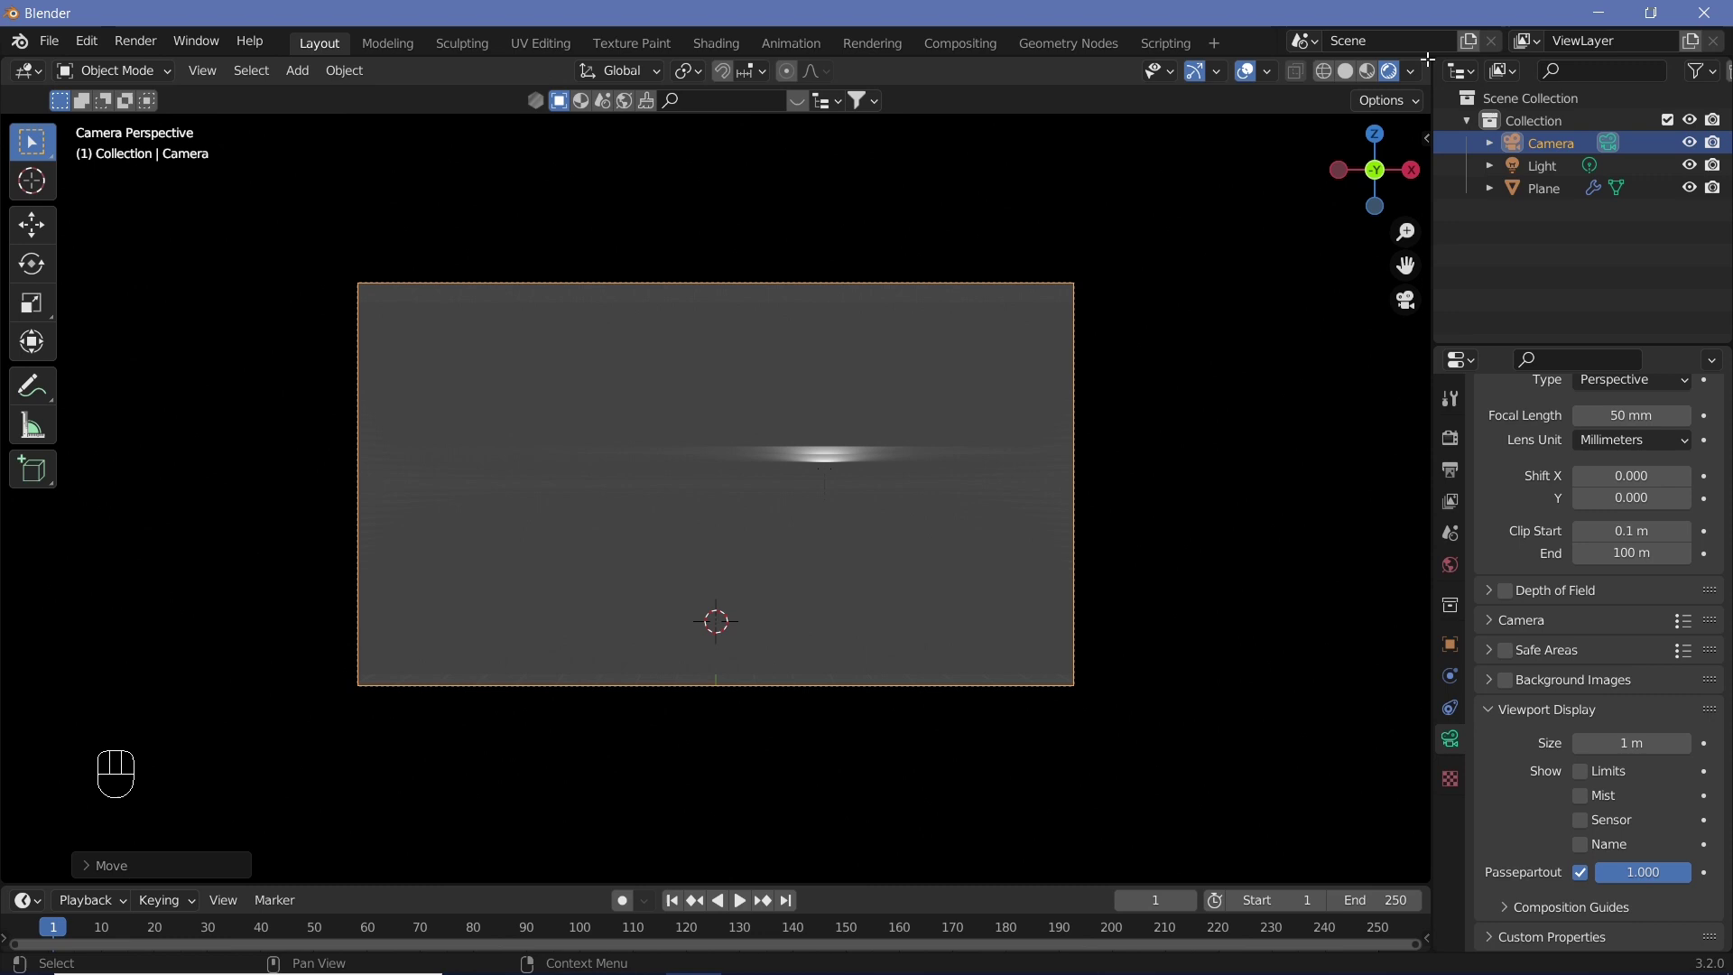
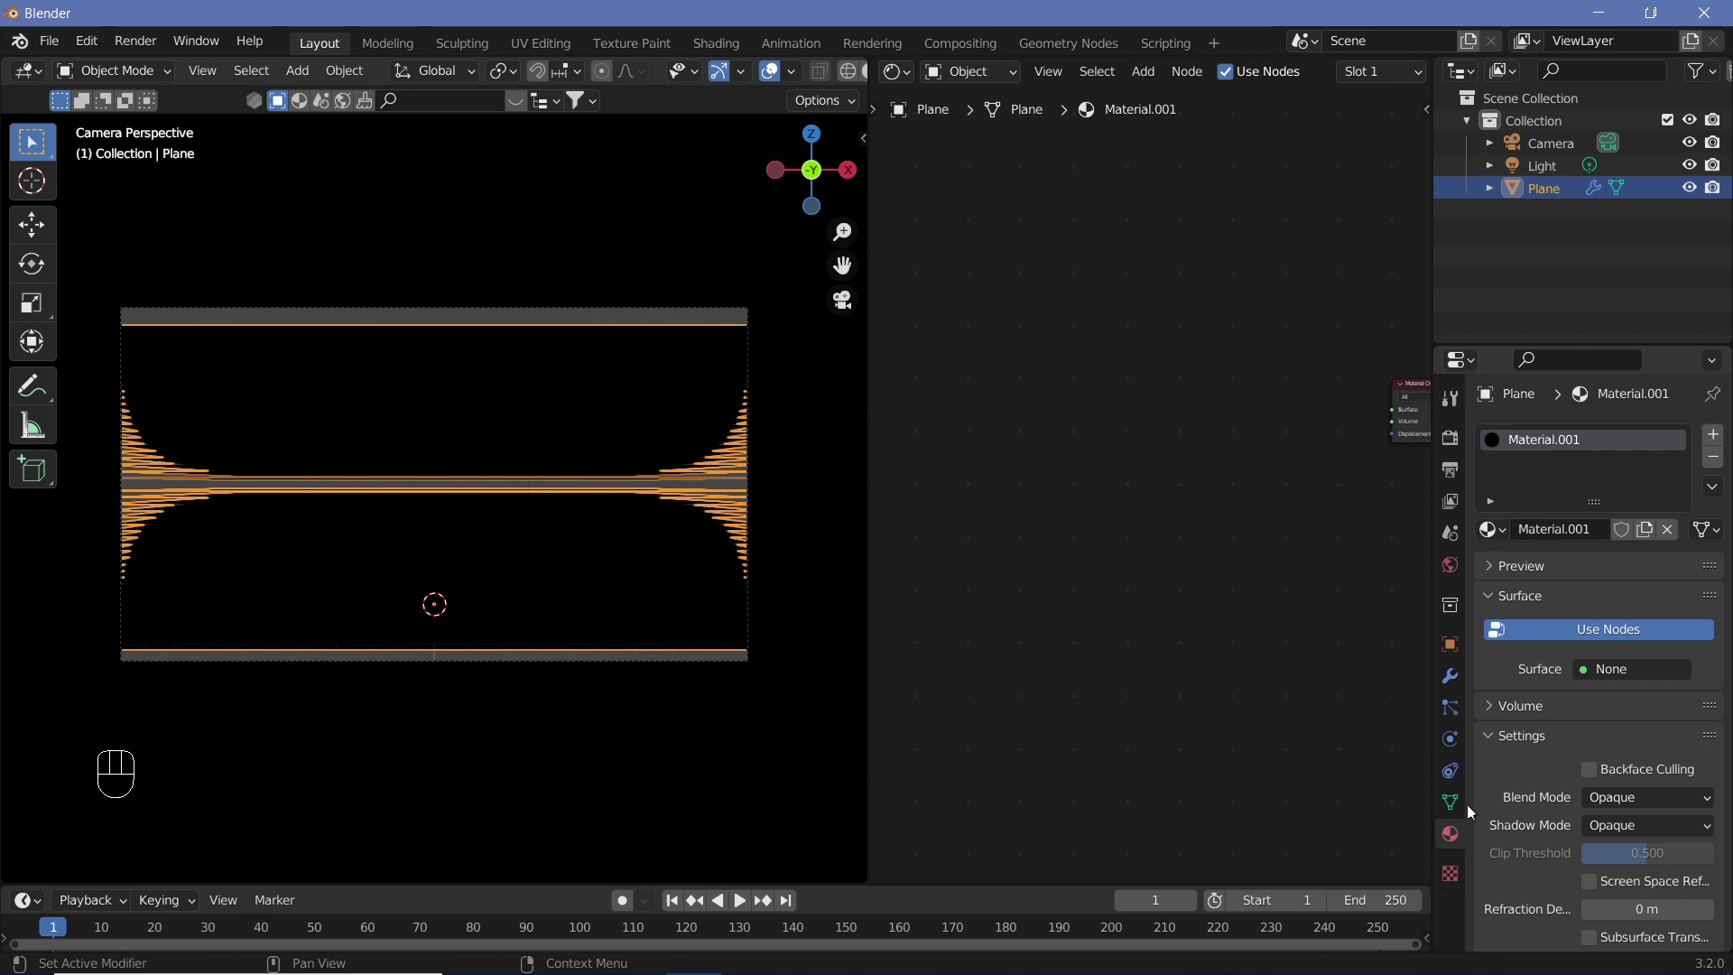
pyautogui.moveTo(1612, 808); pyautogui.dragTo(1618, 860)
pyautogui.moveTo(1597, 829); pyautogui.dragTo(1603, 807)
# Step: Mix Transparent BSDF and Diffuse BSDF through a Mix Shader at factor 0.7
pyautogui.press('shift+a')
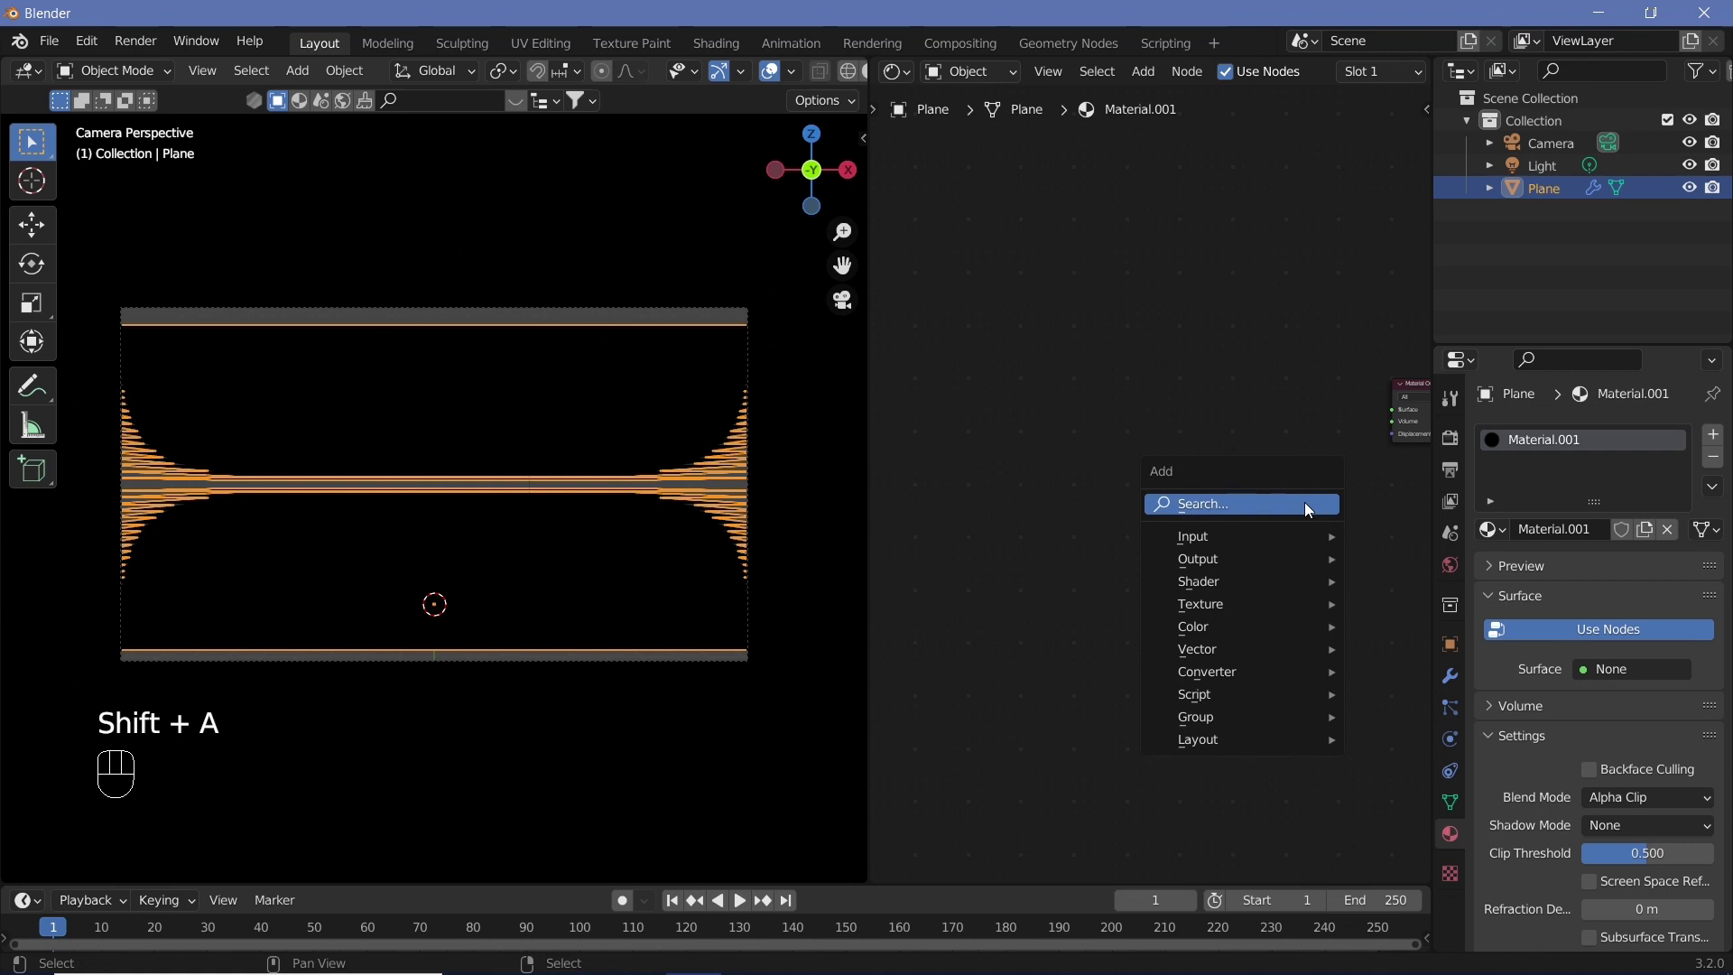
pyautogui.press('BackSpace')
pyautogui.press('shift+a')
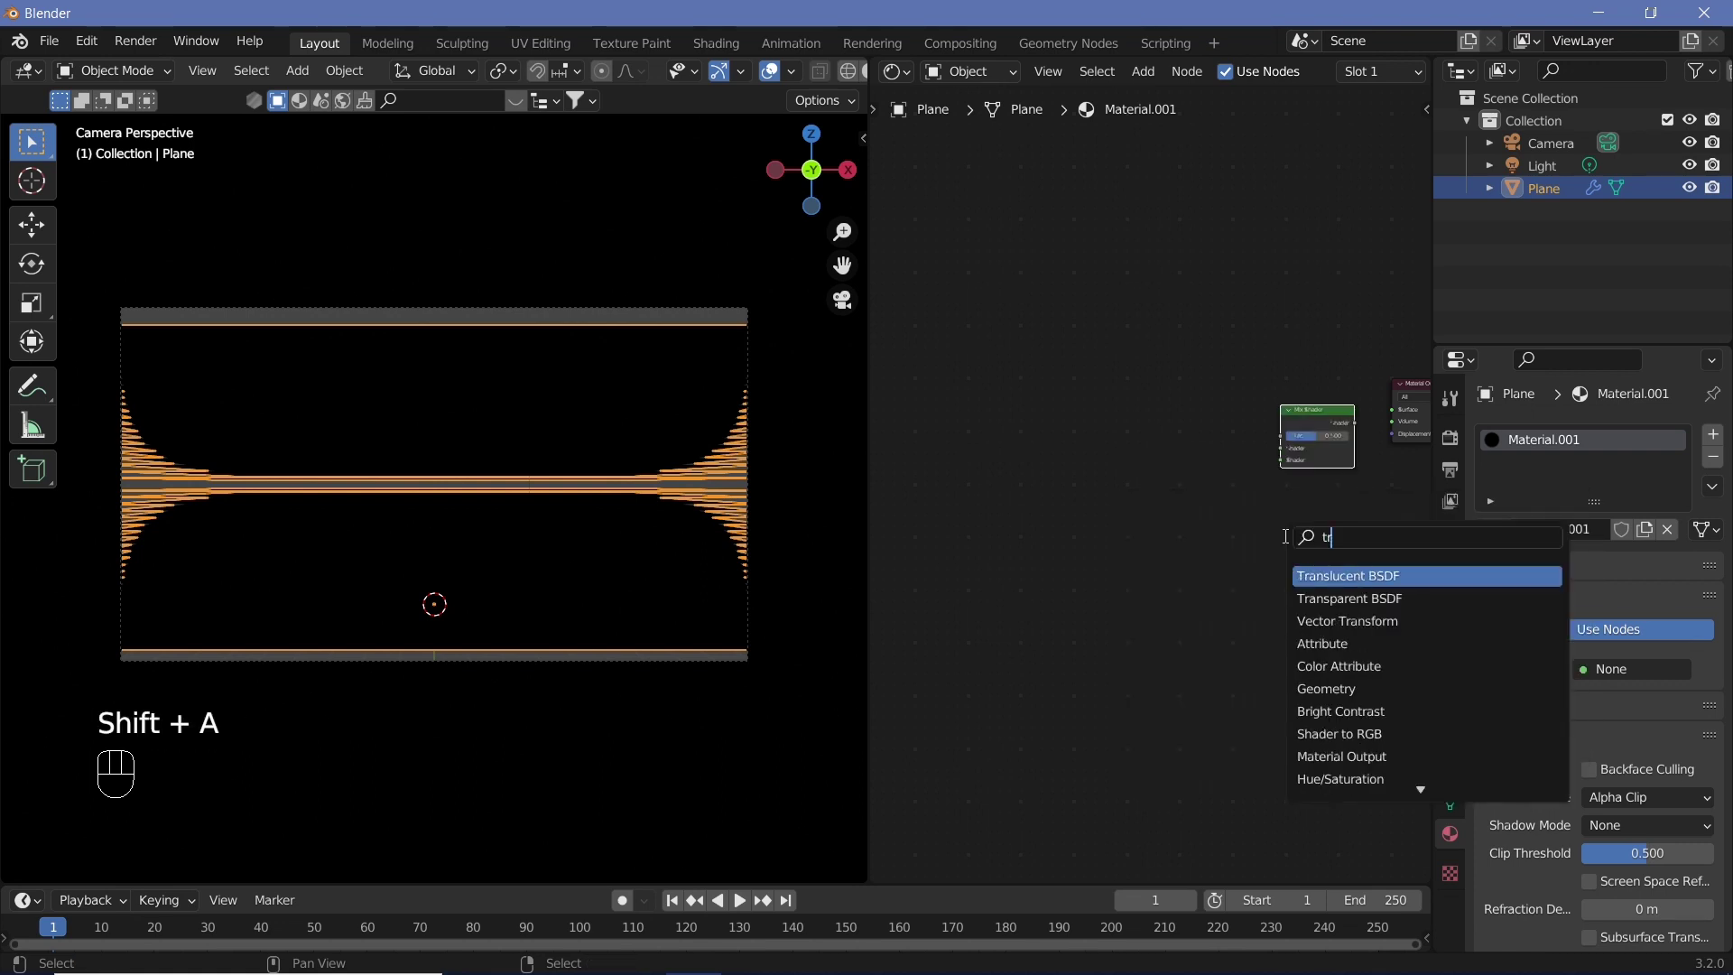
pyautogui.press('shift+a')
pyautogui.scroll(3)
pyautogui.click(1262, 452)
pyautogui.moveTo(1281, 451); pyautogui.dragTo(1246, 589)
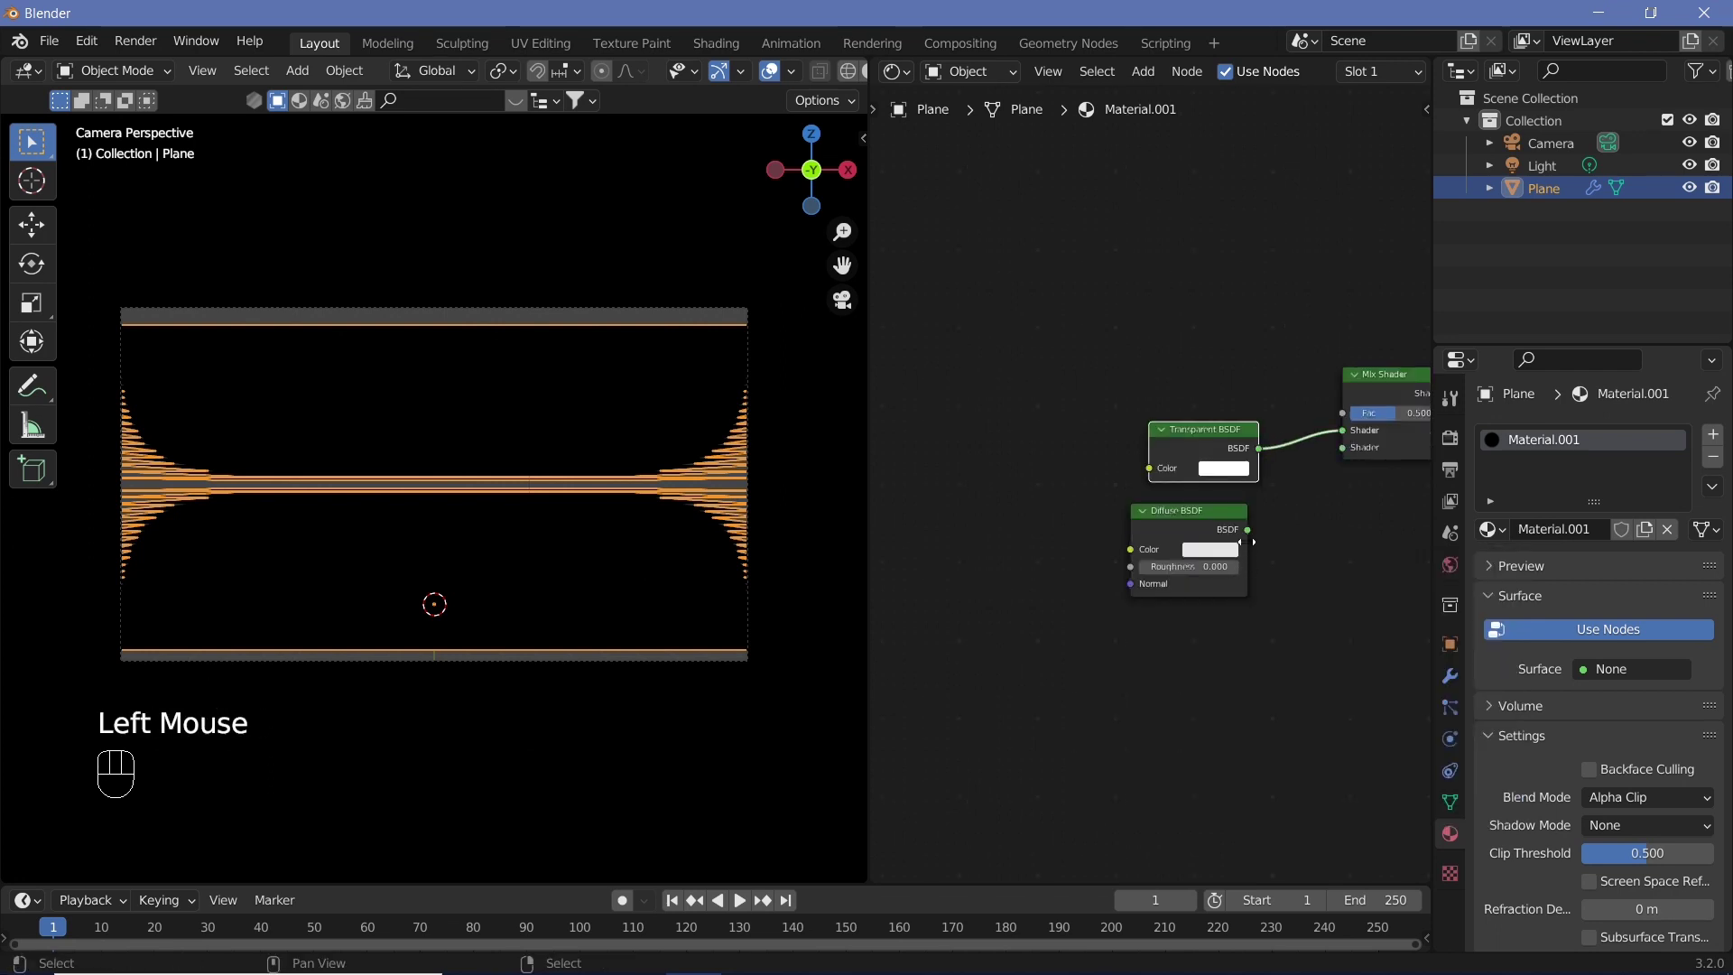
pyautogui.click(1252, 533)
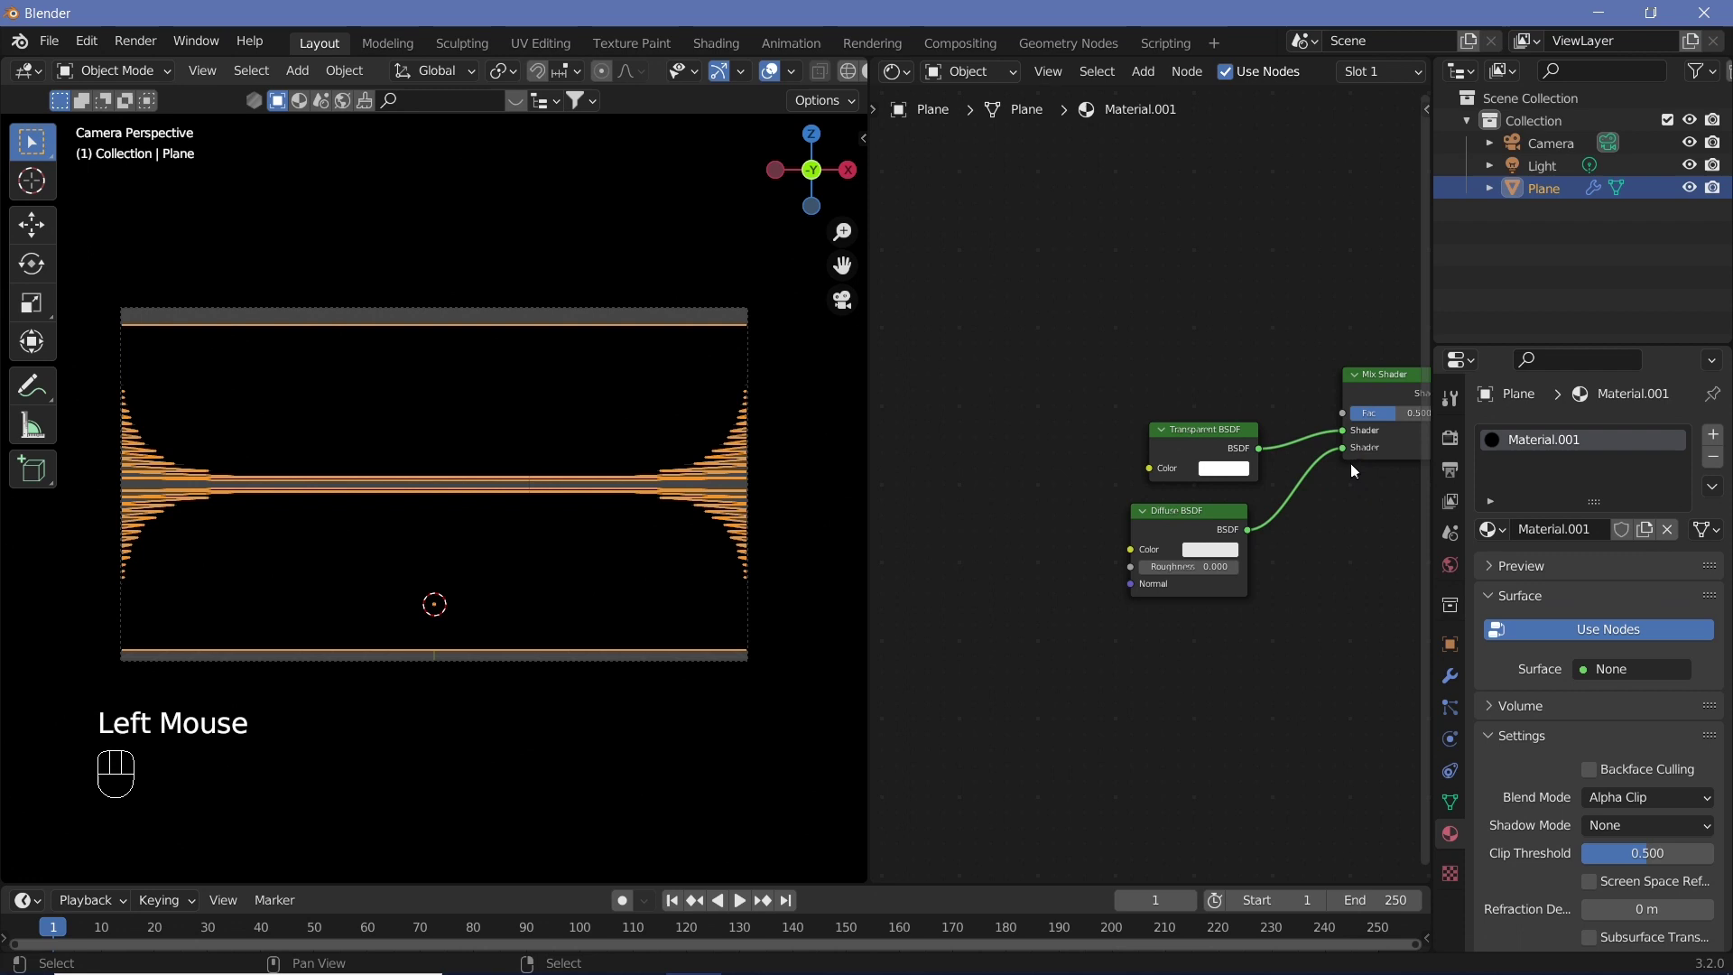
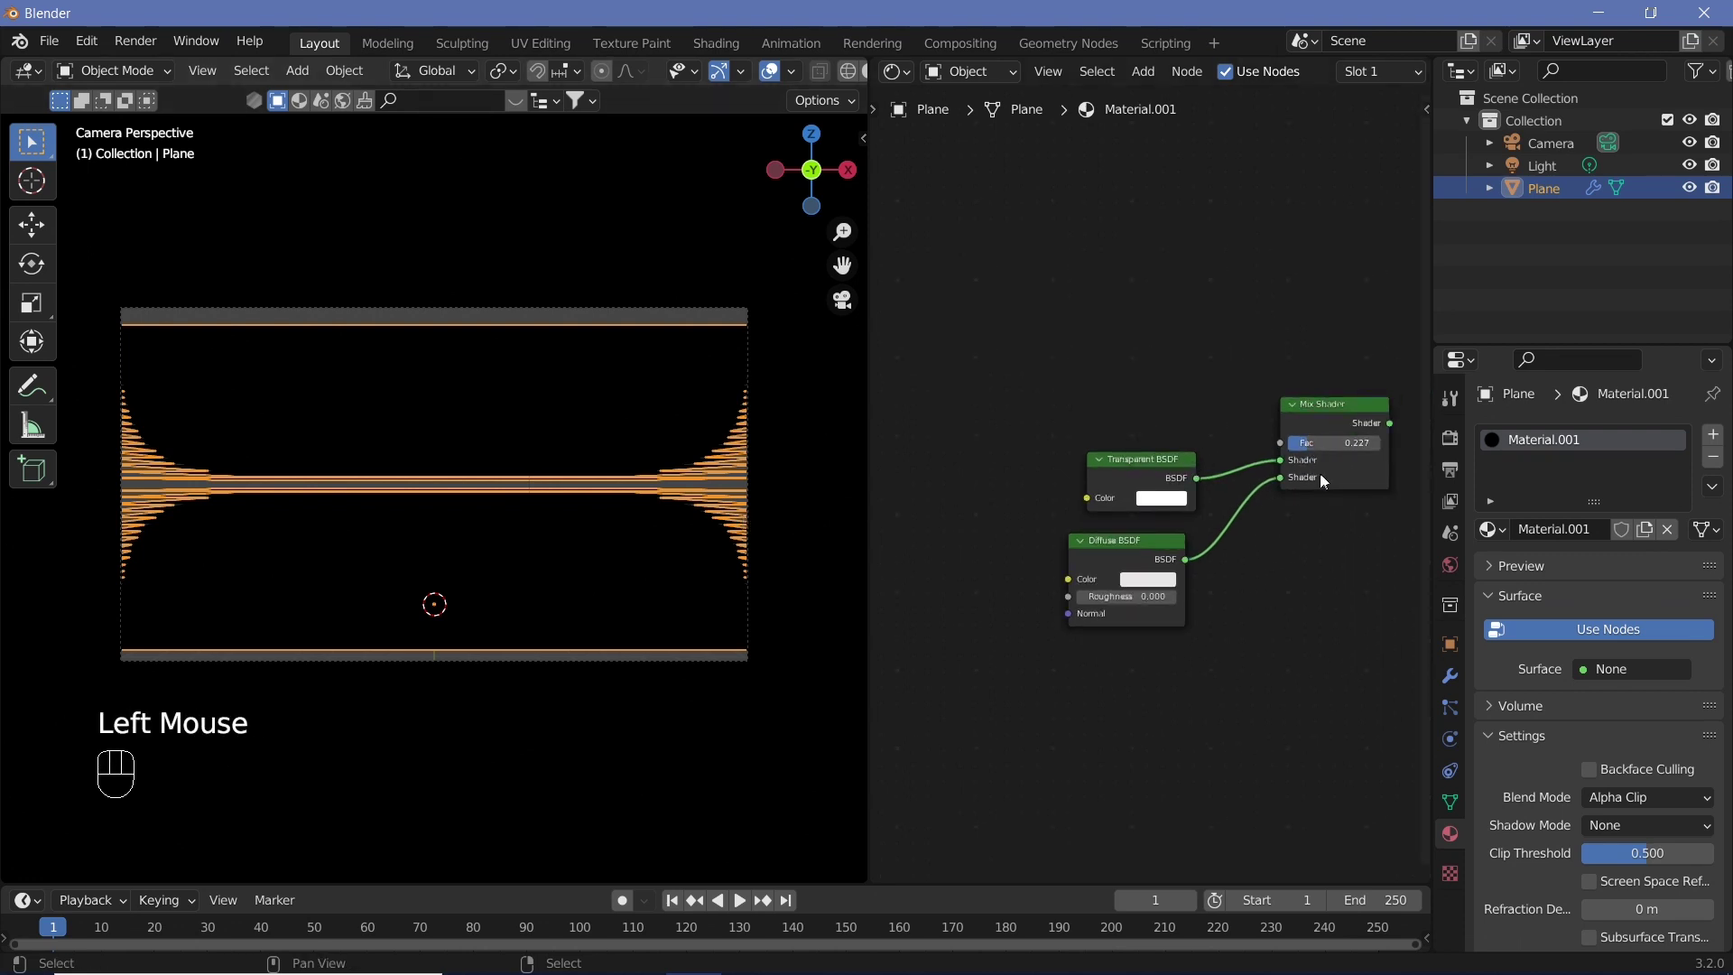
pyautogui.click(1320, 446)
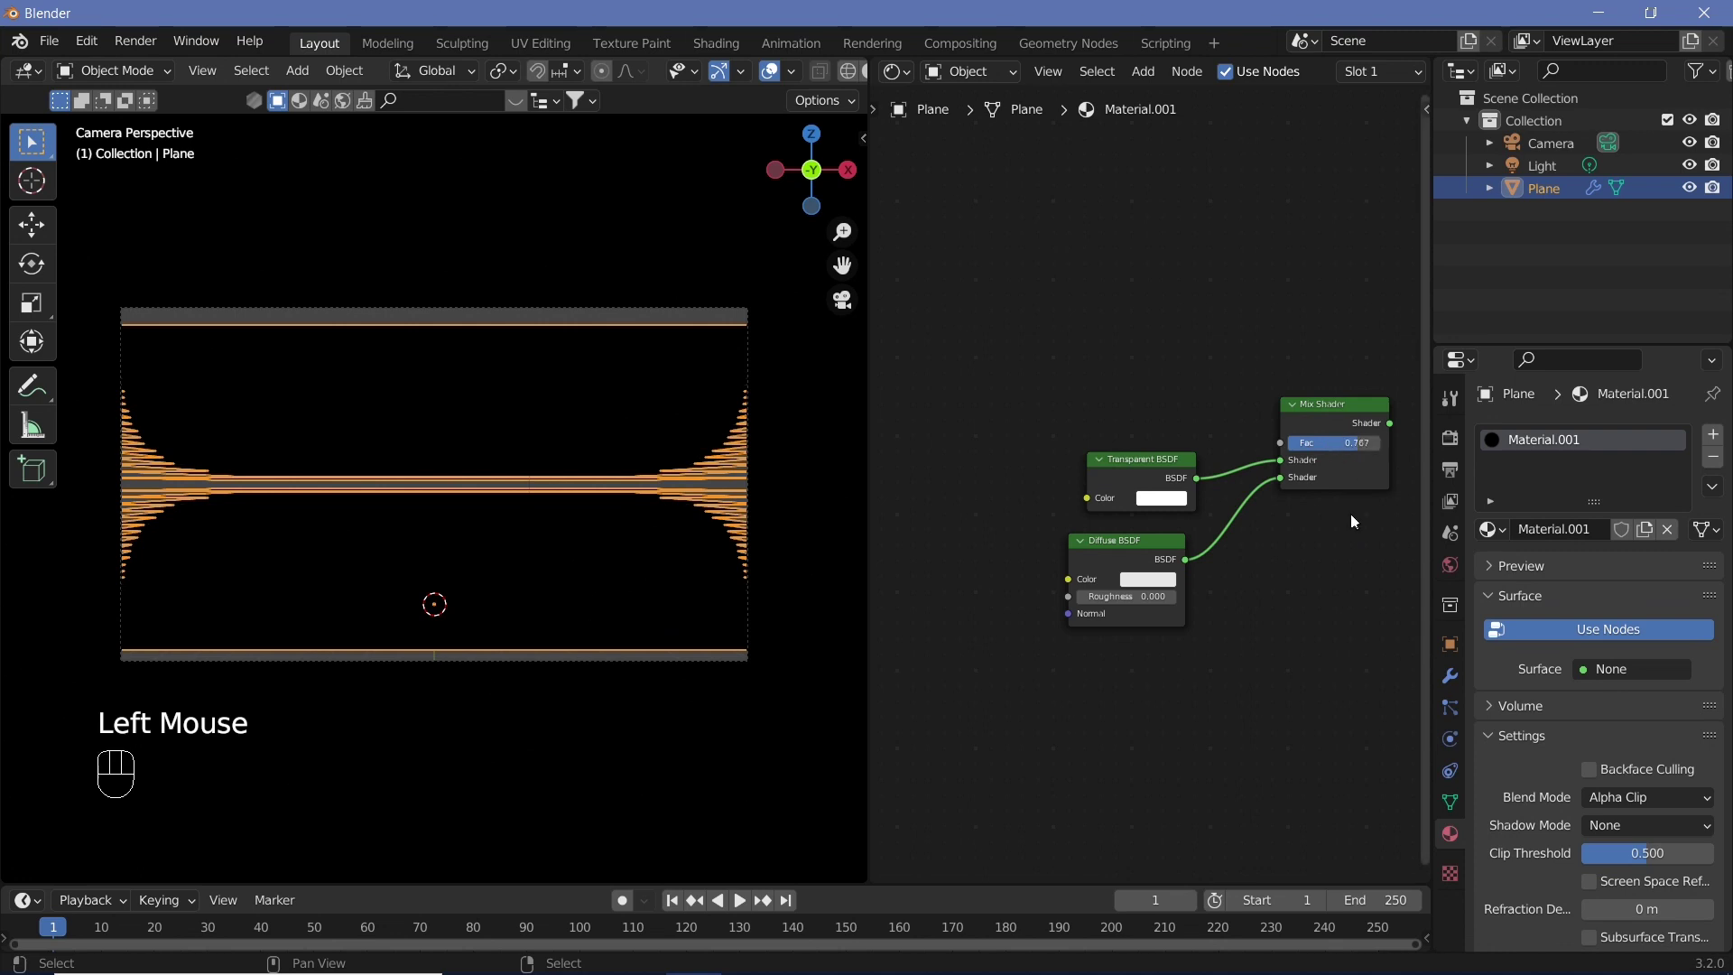
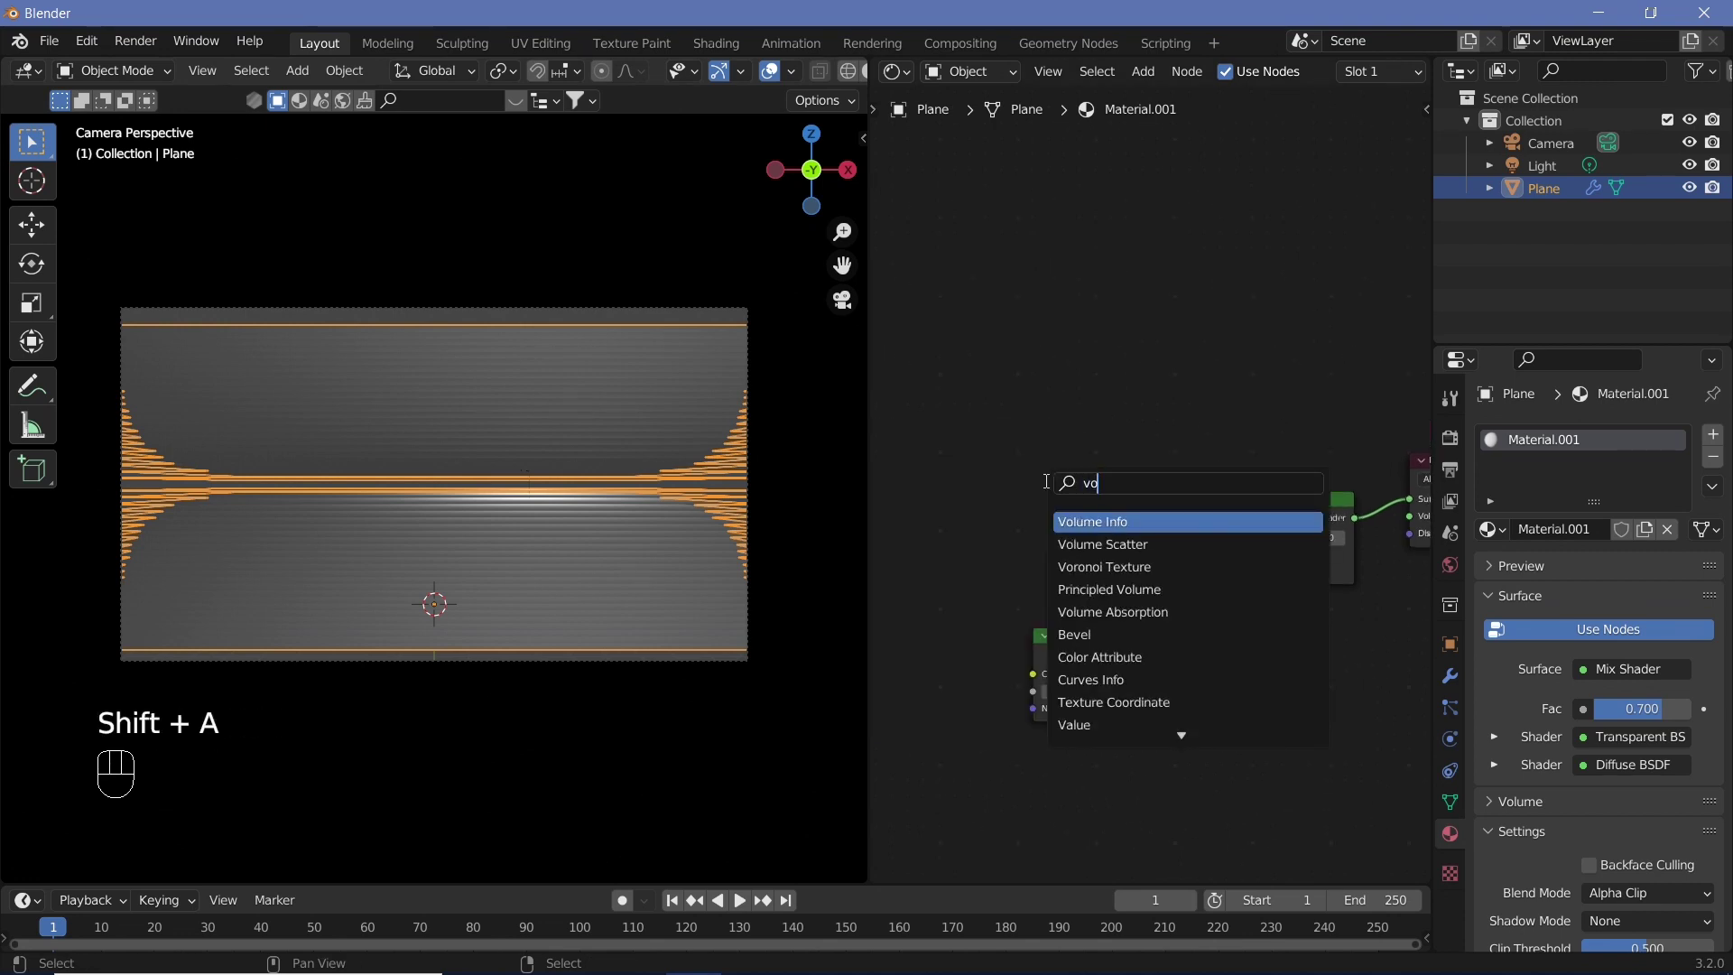
# Step: Feed a Voronoi Texture's Distance through a ColorRamp into the Mix Shader factor
pyautogui.press('shift+a')
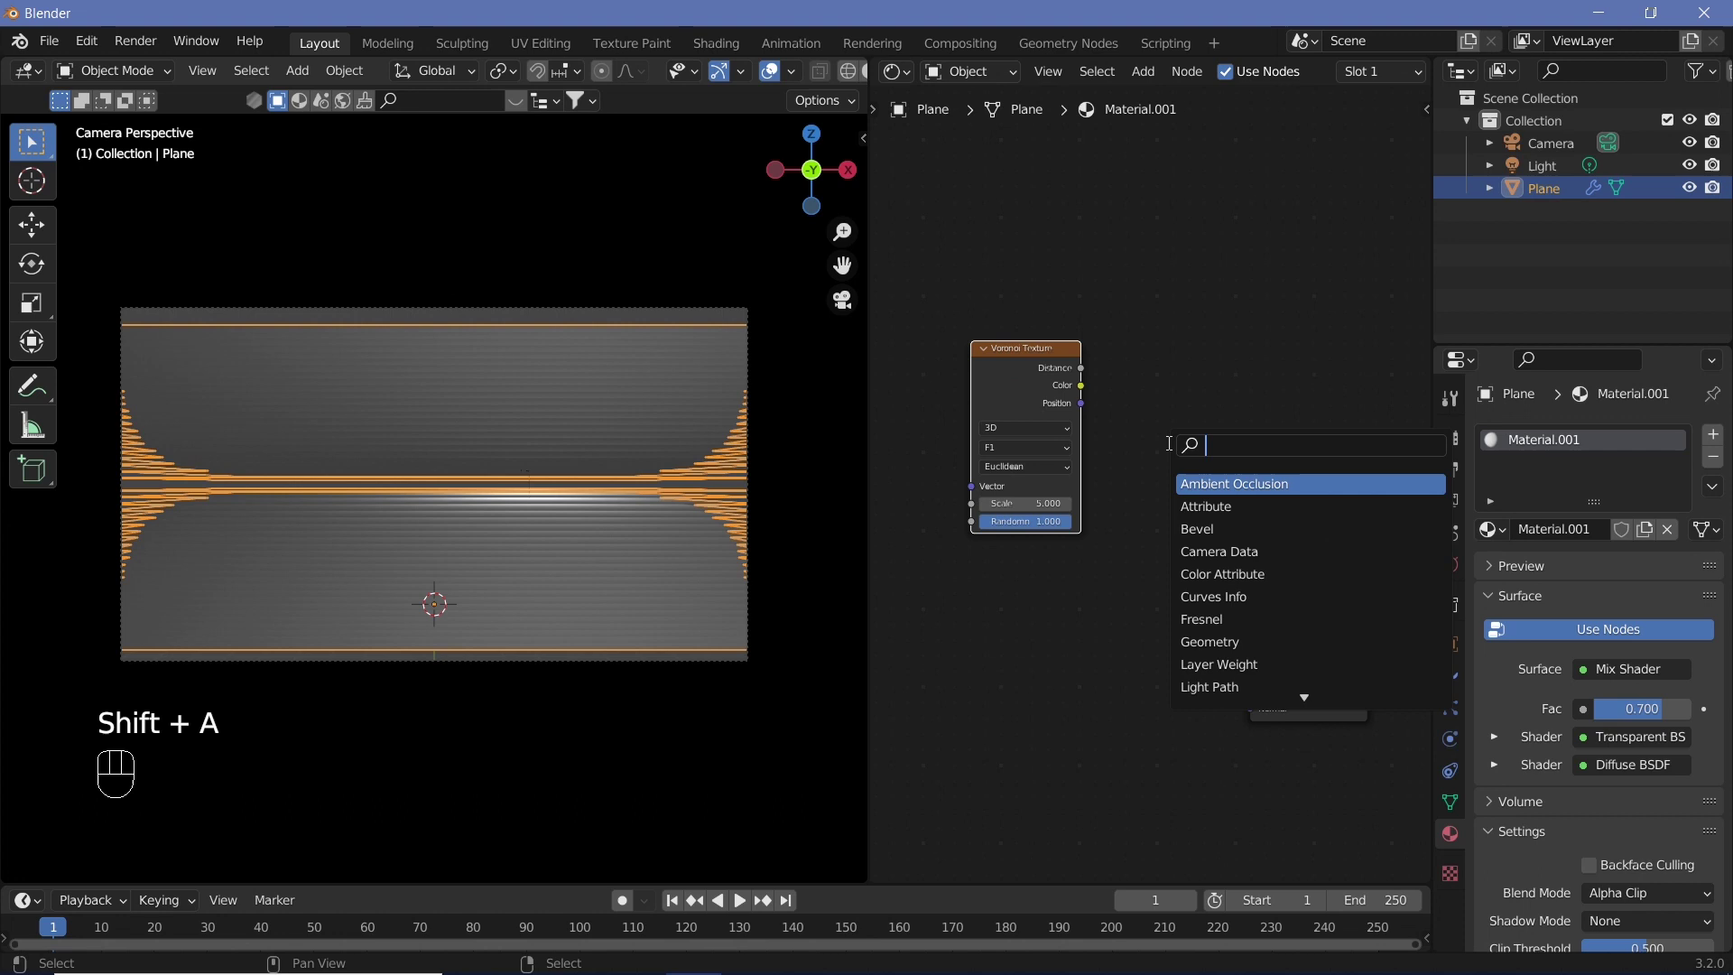
pyautogui.moveTo(1091, 377); pyautogui.dragTo(1217, 443)
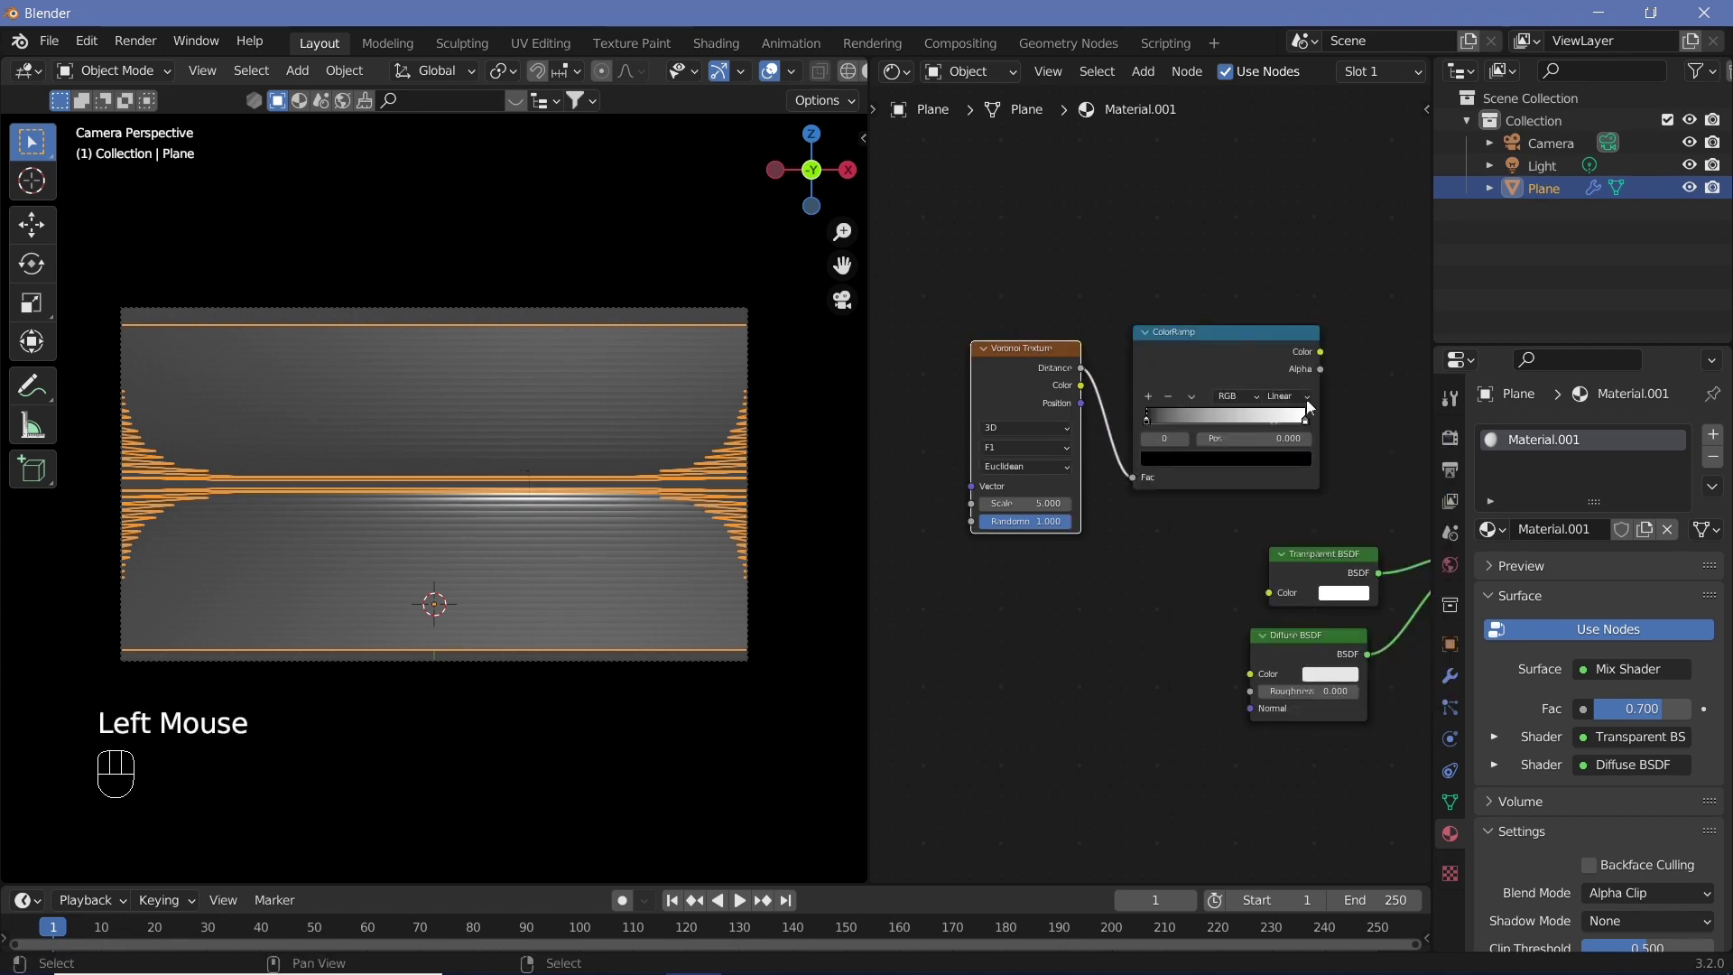
pyautogui.middleClick(1324, 354)
pyautogui.moveTo(1249, 348); pyautogui.dragTo(1320, 631)
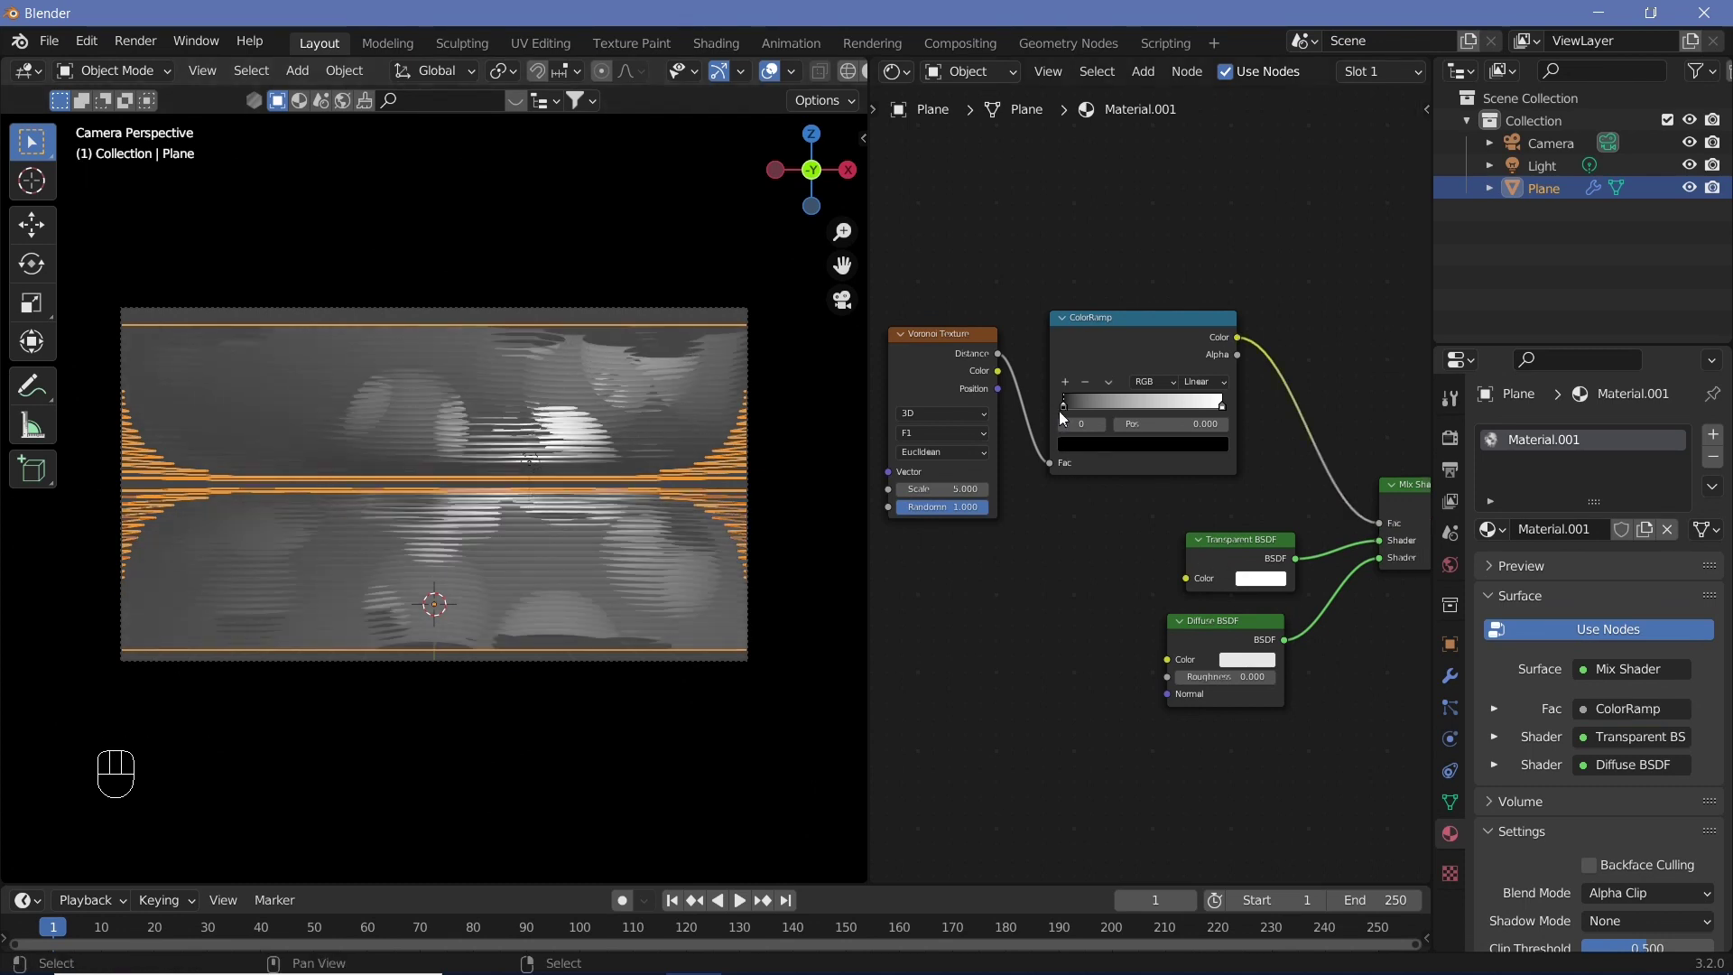
# Step: Tune the ColorRamp stops so the slices show sharp clipped blob shapes
pyautogui.moveTo(1070, 412); pyautogui.dragTo(1207, 412)
pyautogui.moveTo(1082, 421); pyautogui.dragTo(1064, 424)
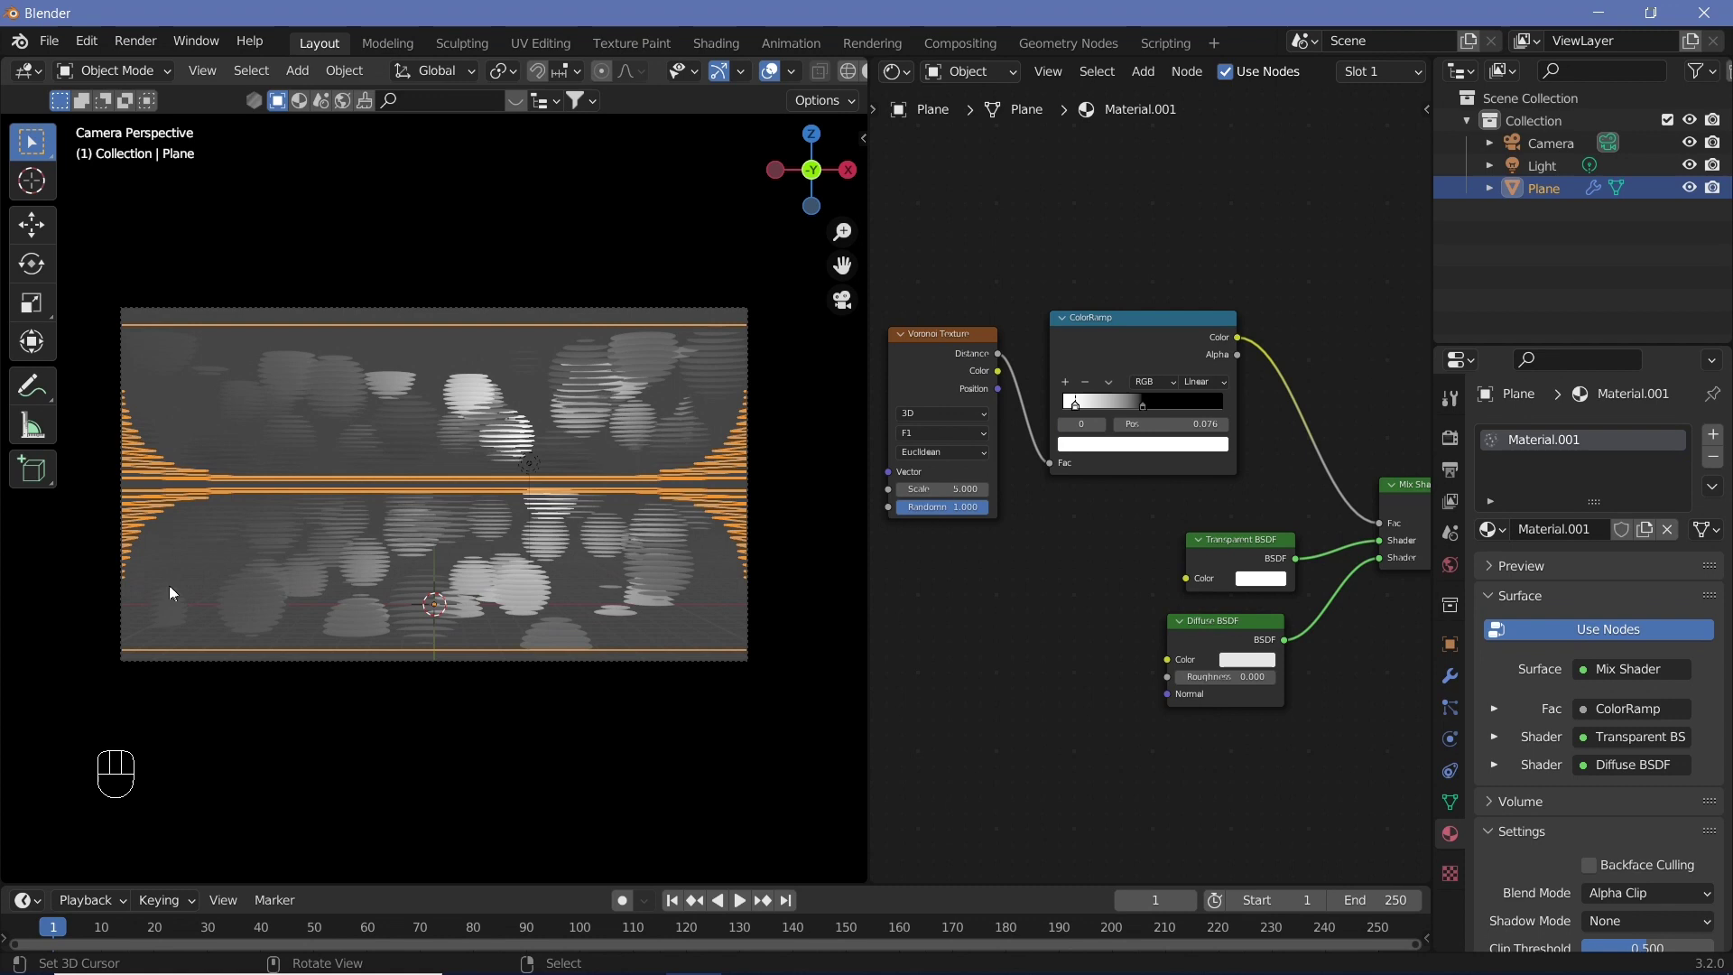
pyautogui.moveTo(1024, 390); pyautogui.dragTo(560, 529)
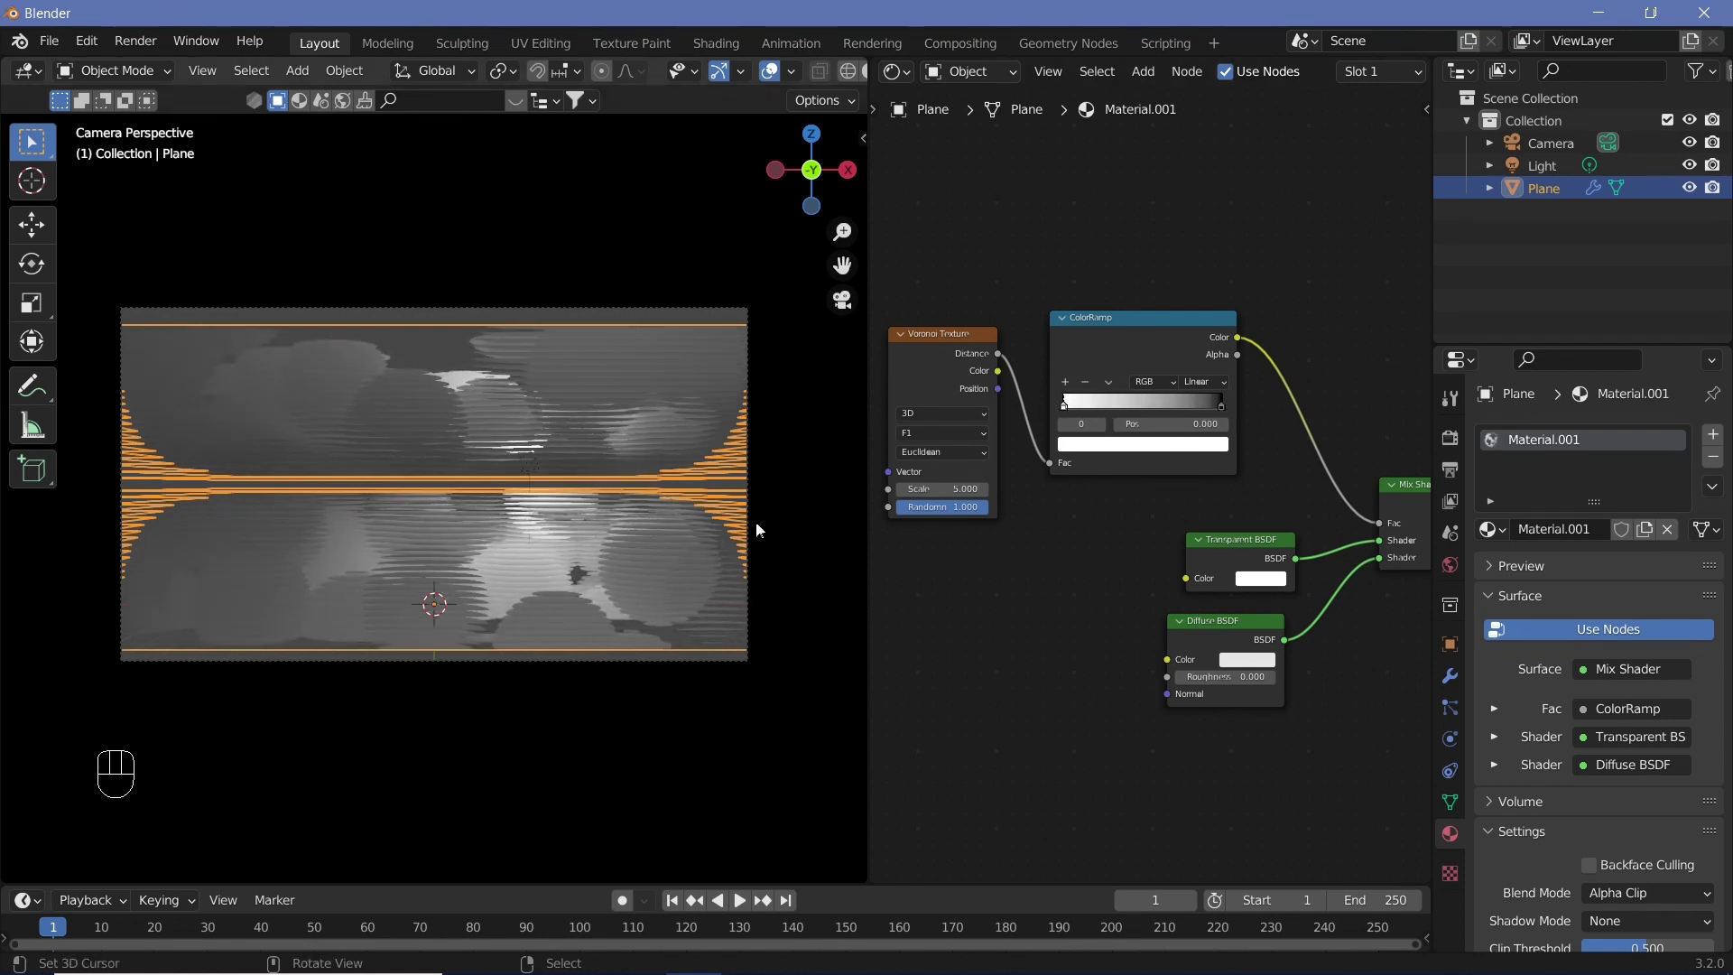
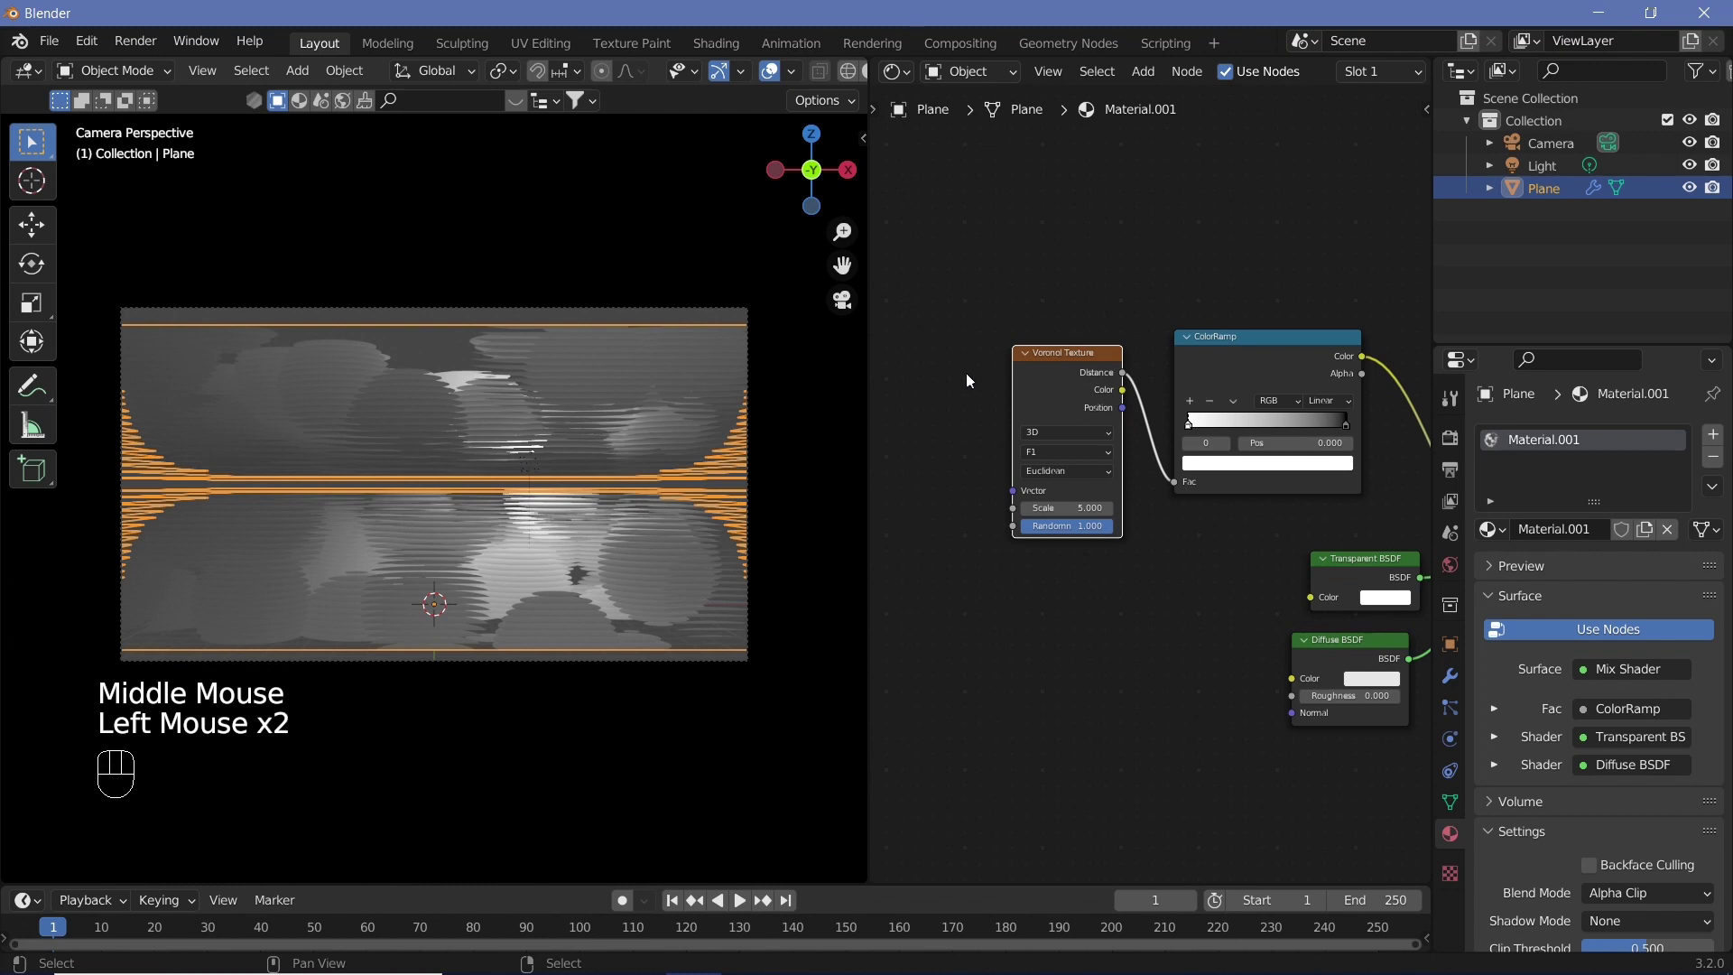
pyautogui.doubleClick(1062, 362)
pyautogui.press('shift+a')
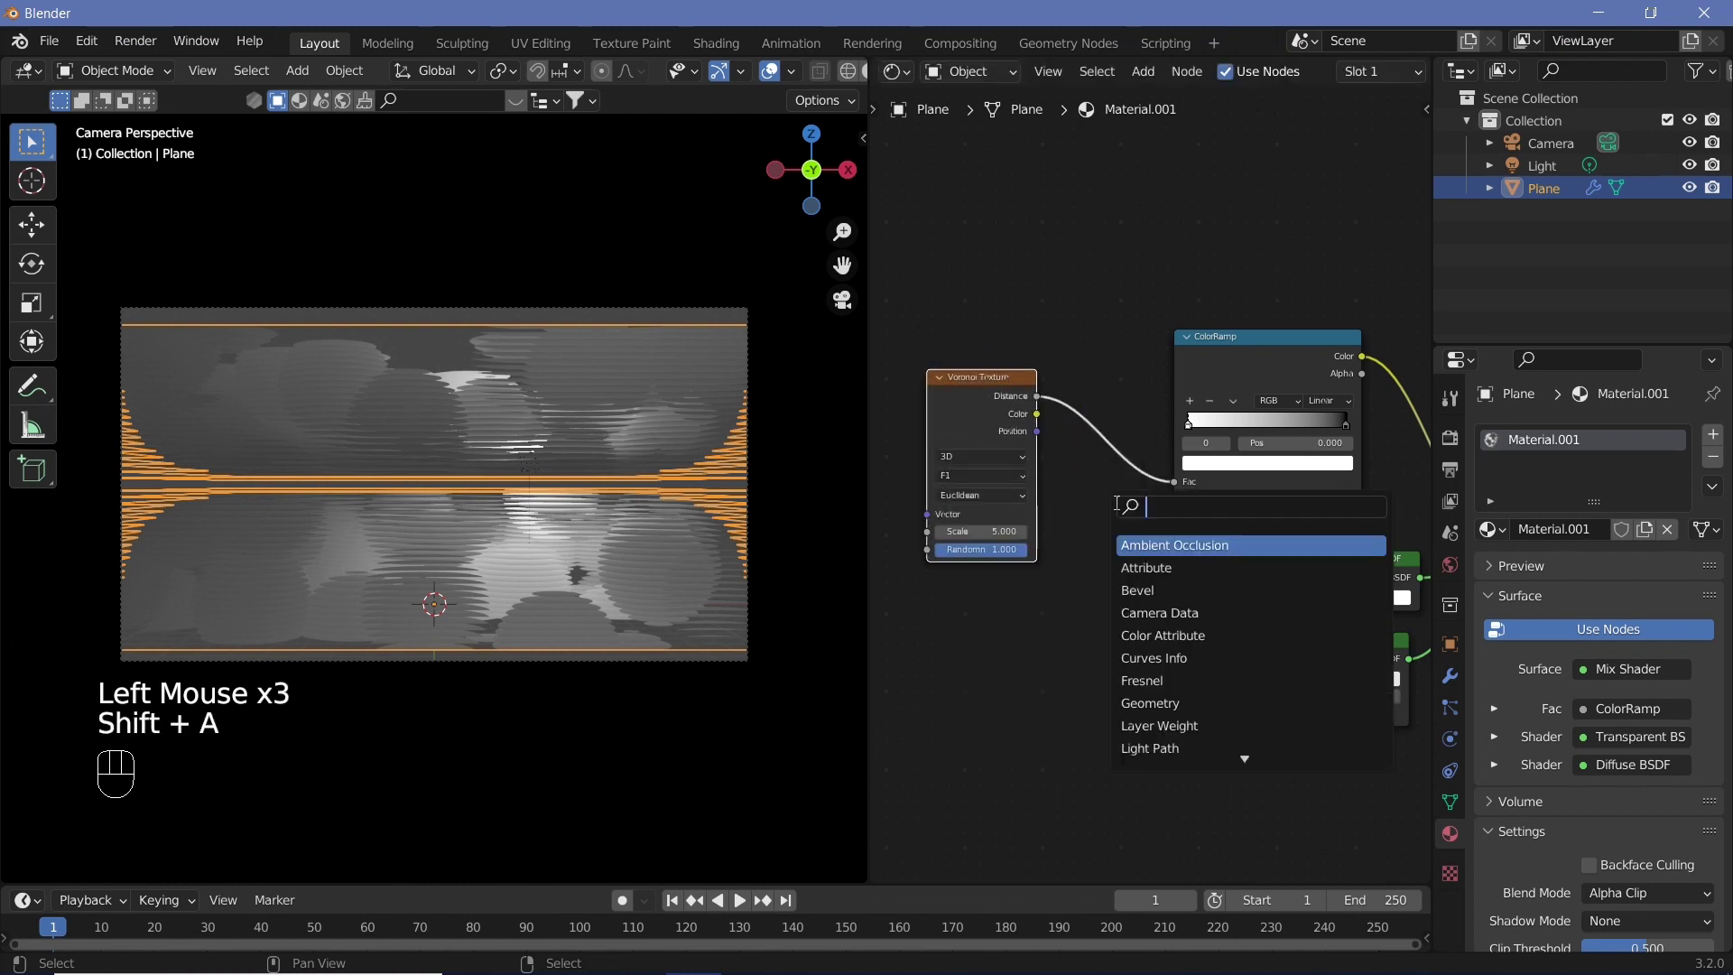
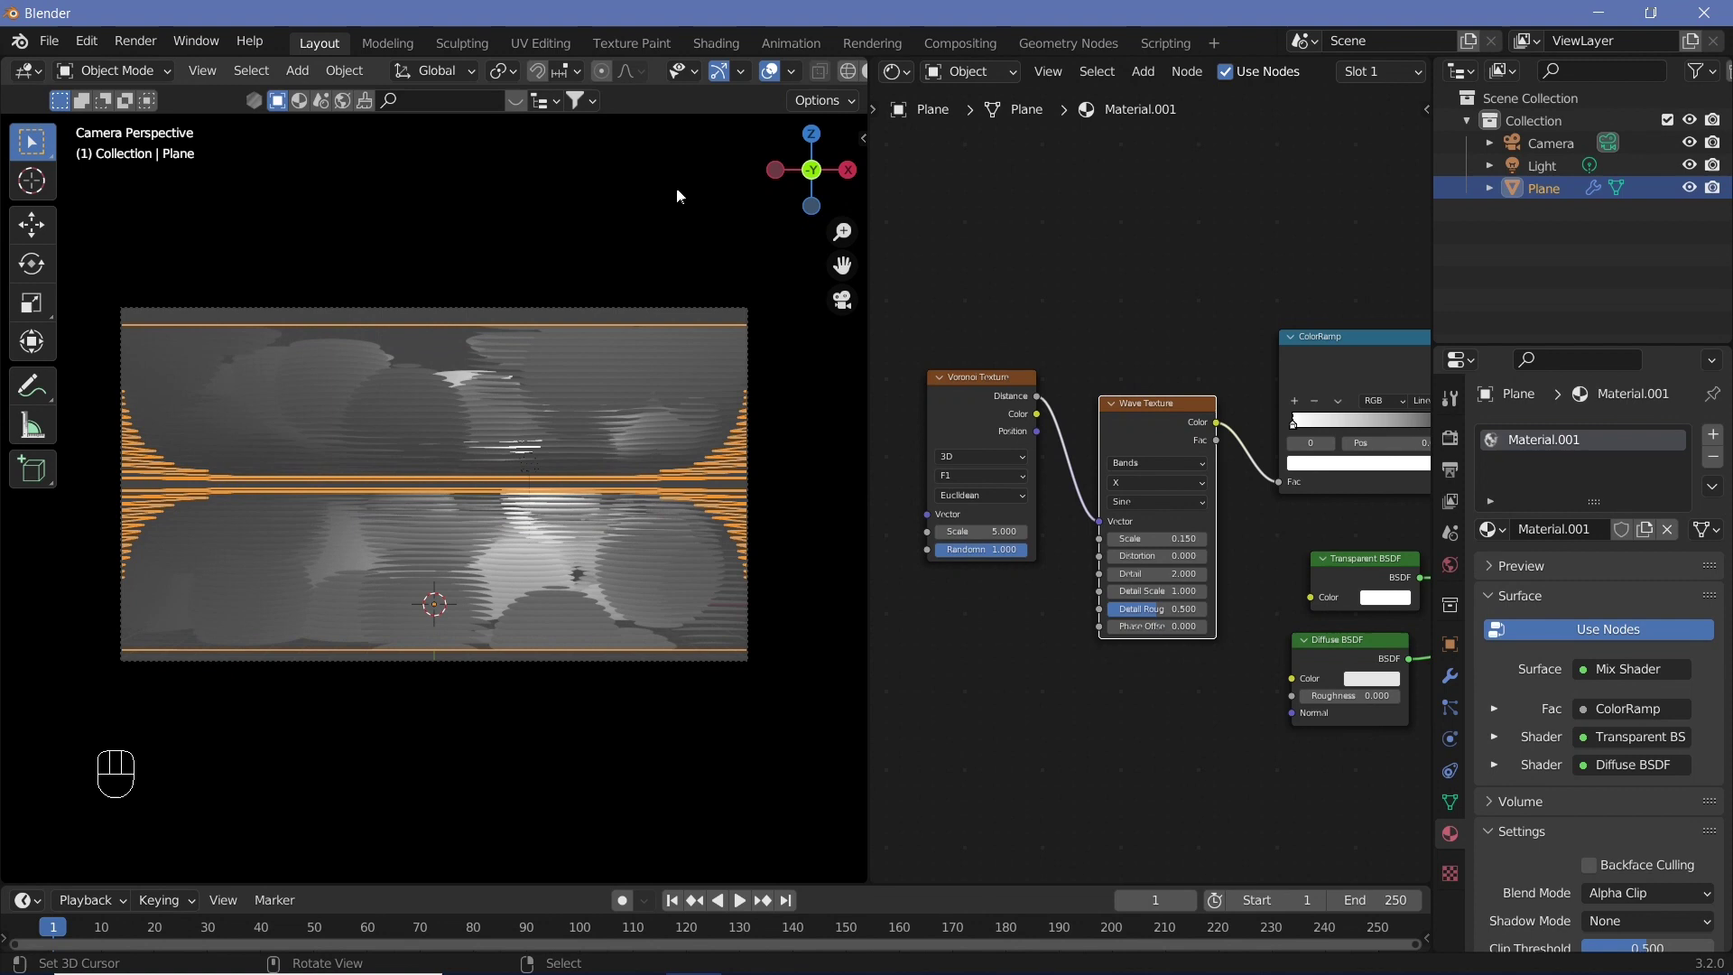
pyautogui.click(778, 80)
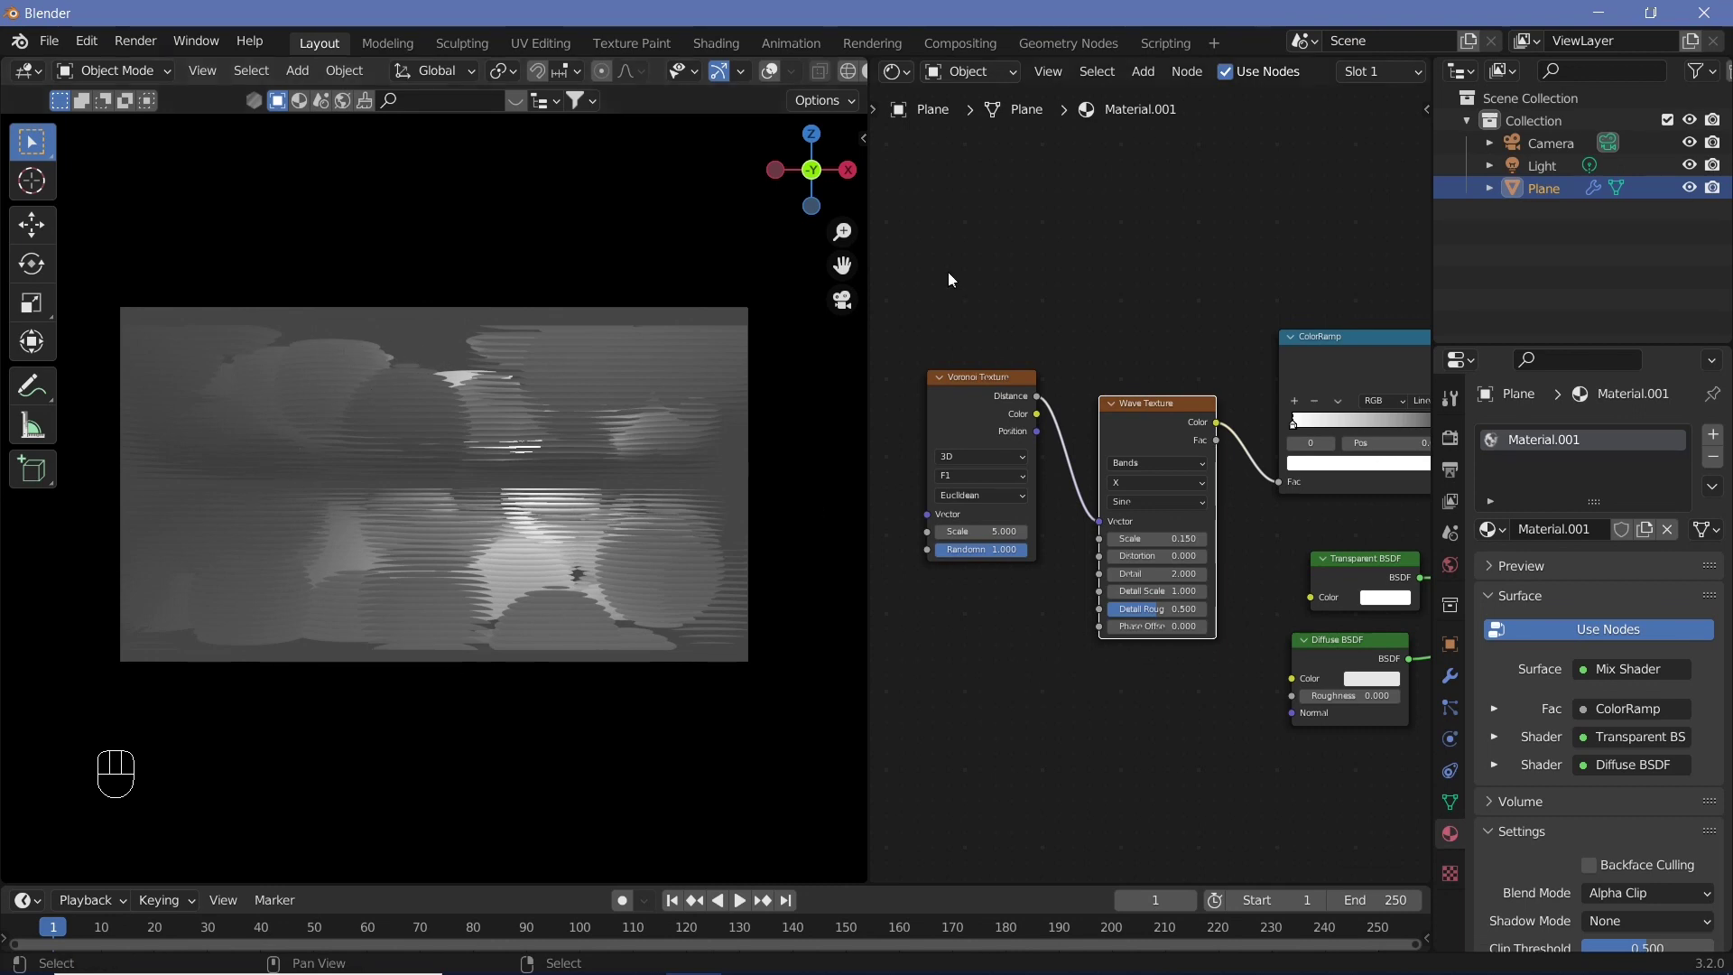
pyautogui.scroll(-3)
pyautogui.click(992, 329)
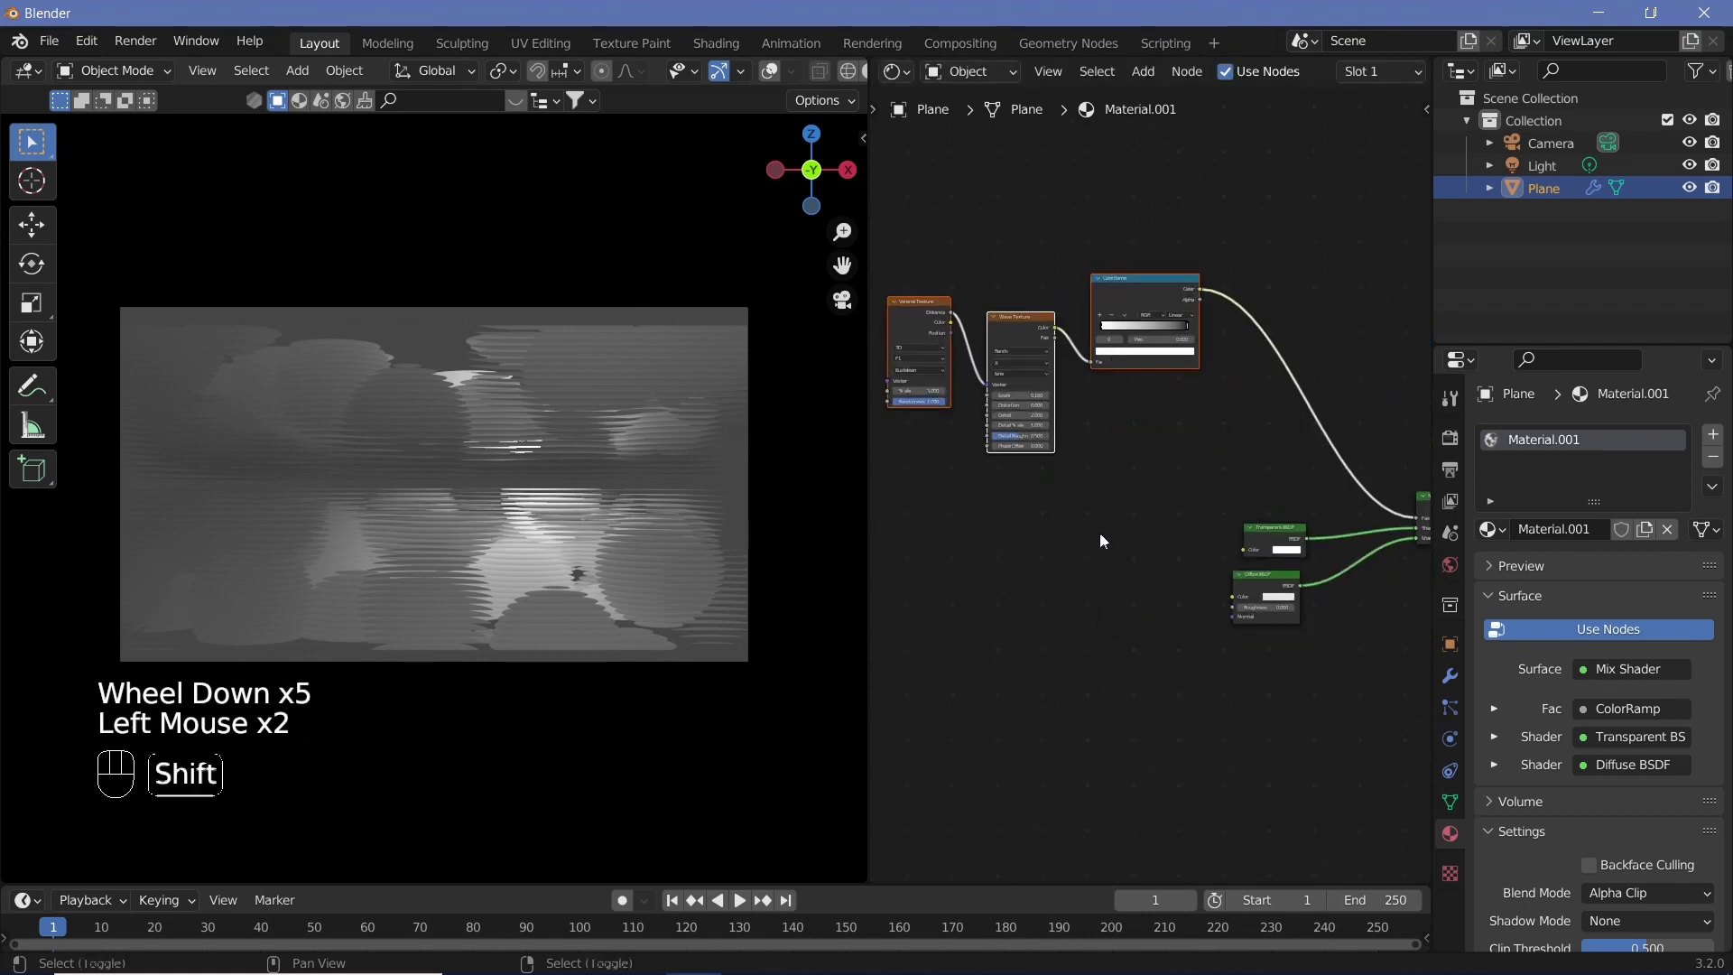
# Step: Add a spherical Gradient Texture feeding a duplicated ColorRamp
pyautogui.press('shift+a')
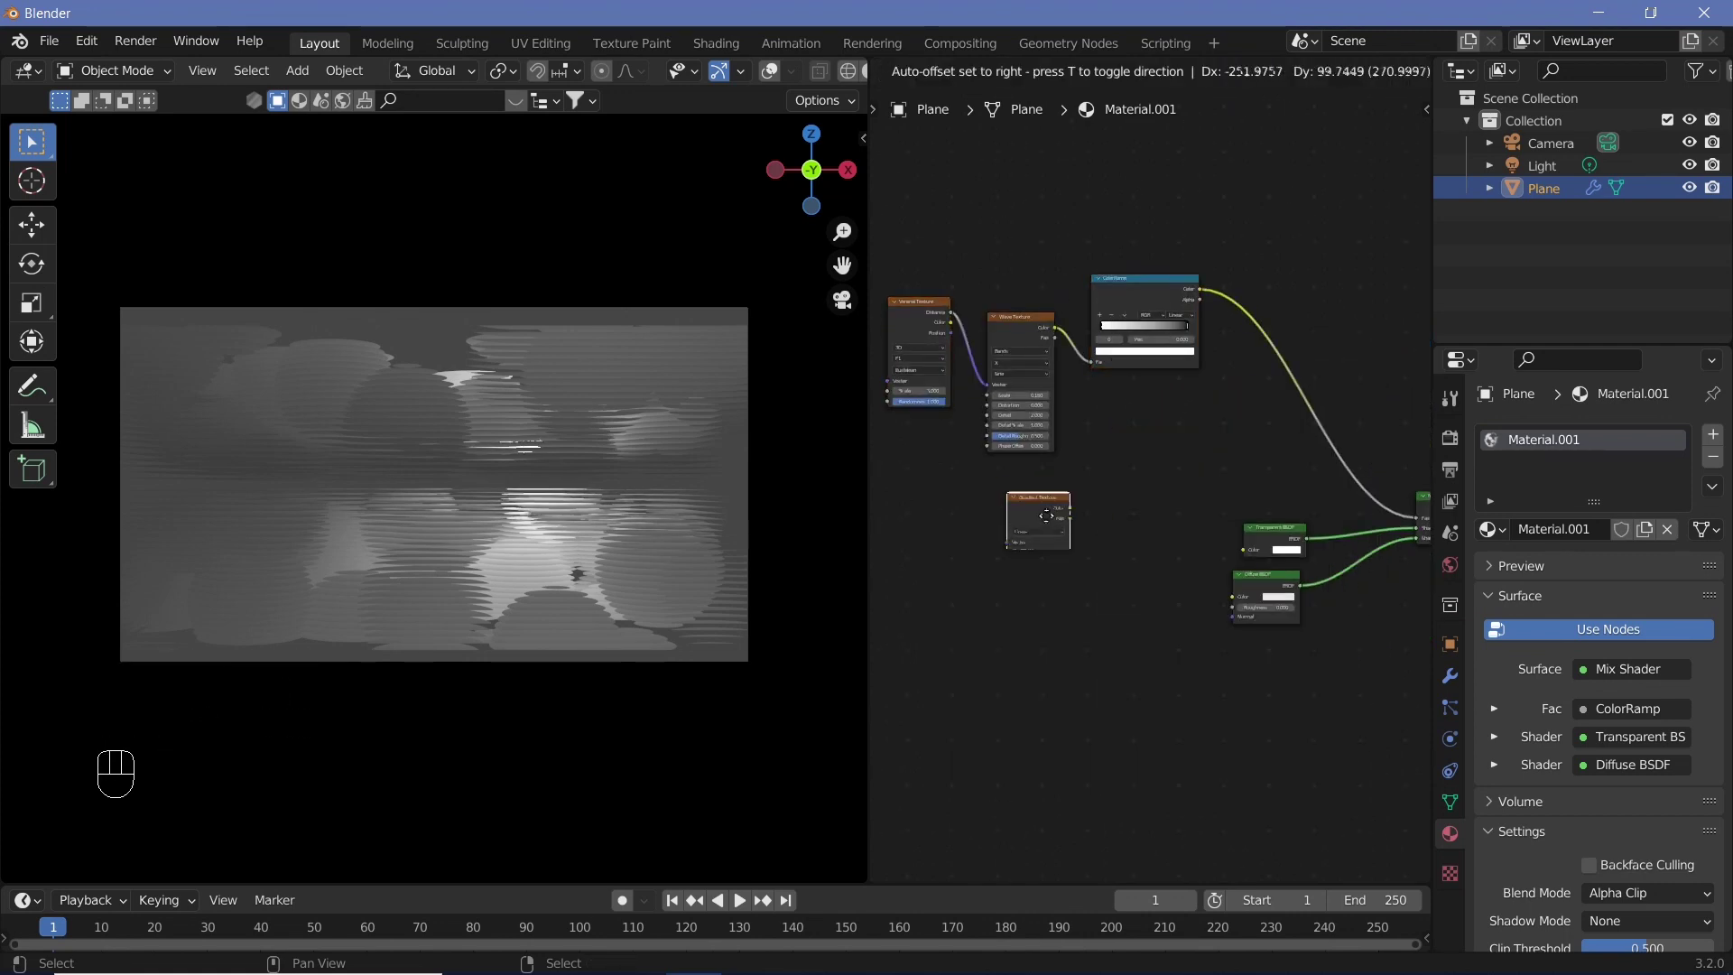
pyautogui.middleClick(1179, 558)
pyautogui.scroll(3)
pyautogui.press('shift+a')
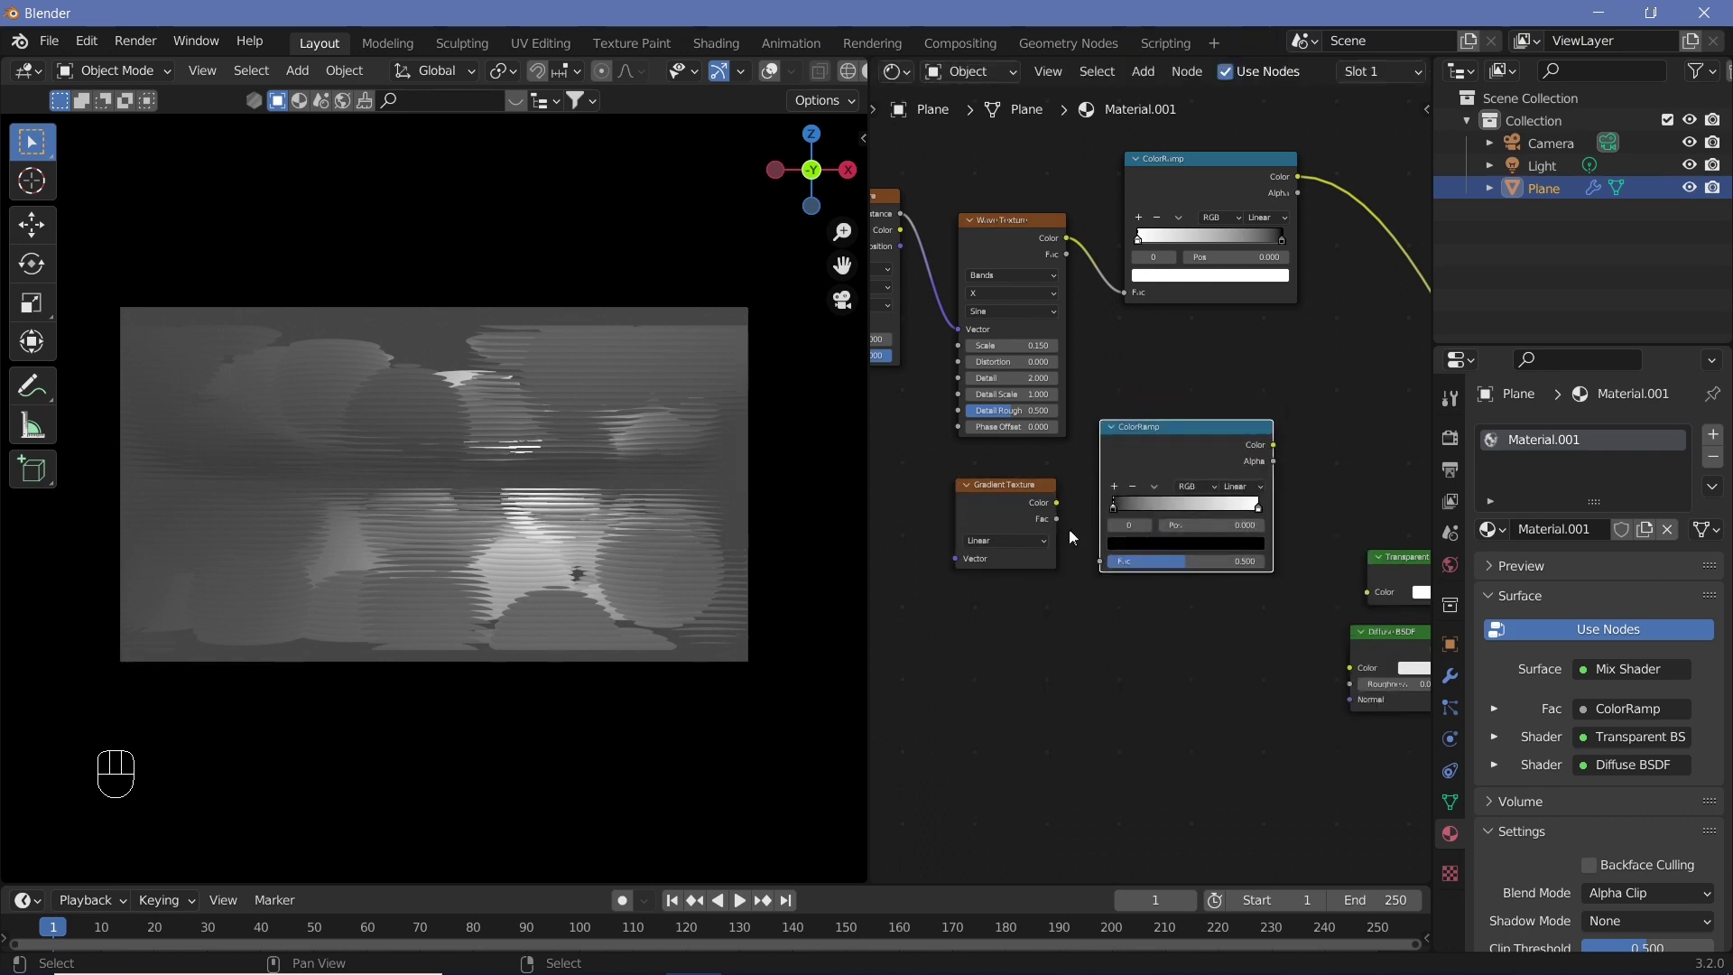
pyautogui.moveTo(1061, 508); pyautogui.dragTo(1155, 616)
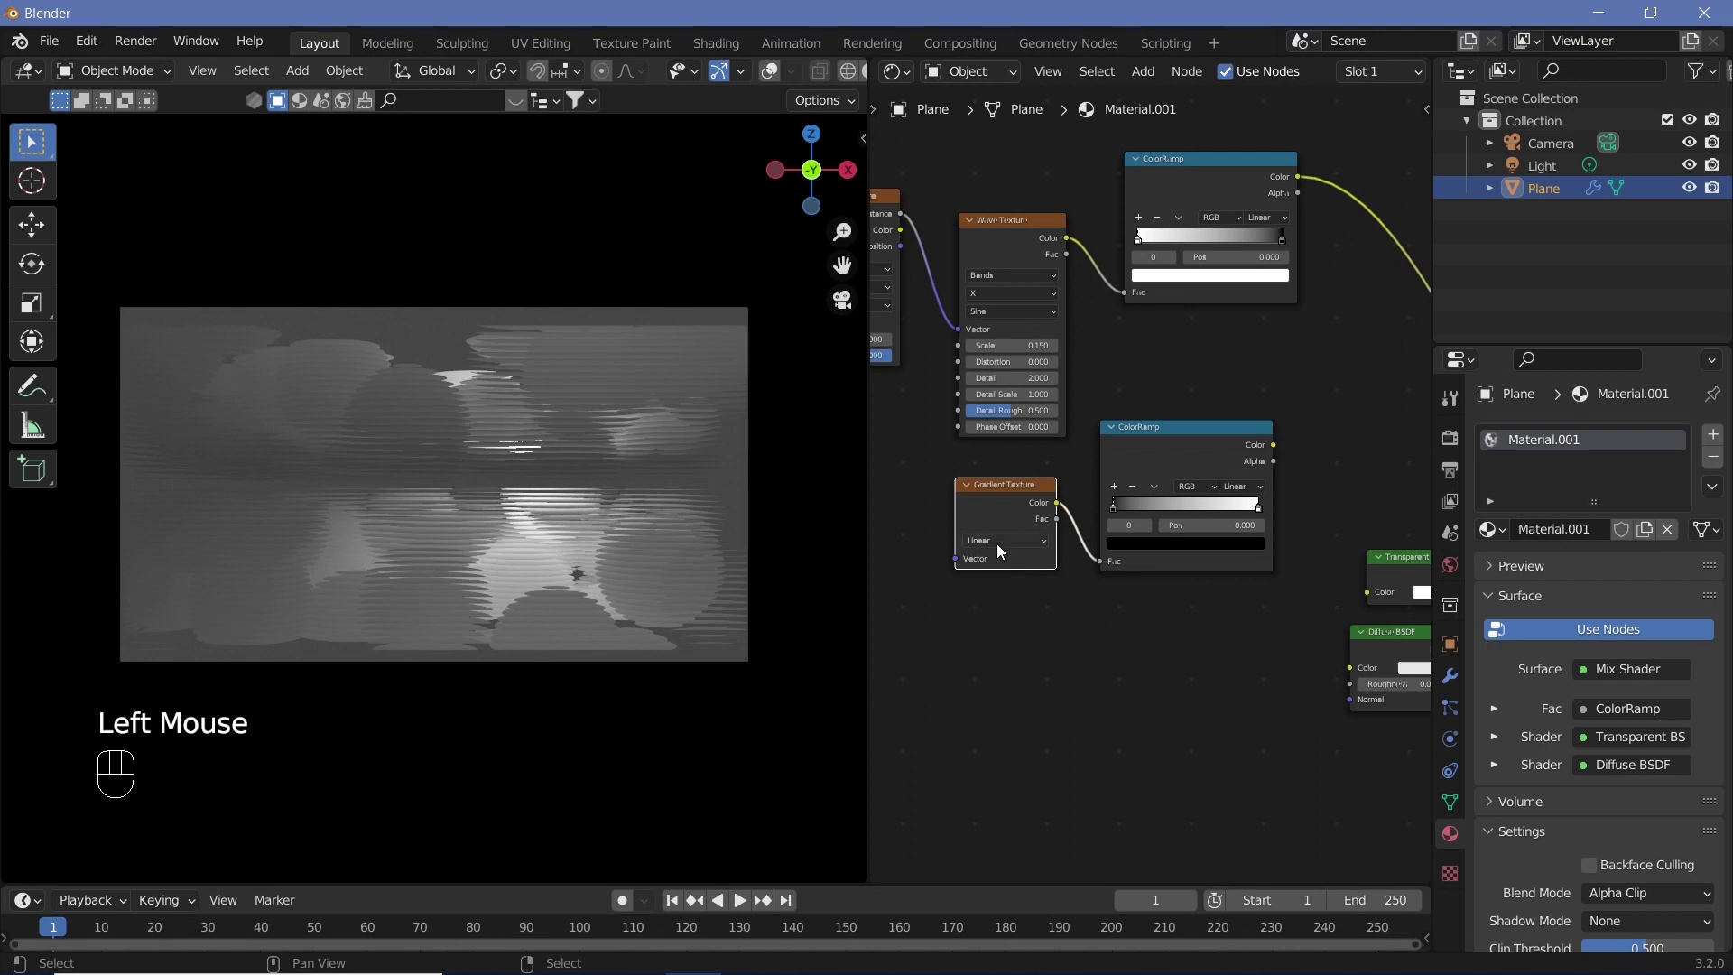
pyautogui.moveTo(1002, 550); pyautogui.dragTo(1033, 624)
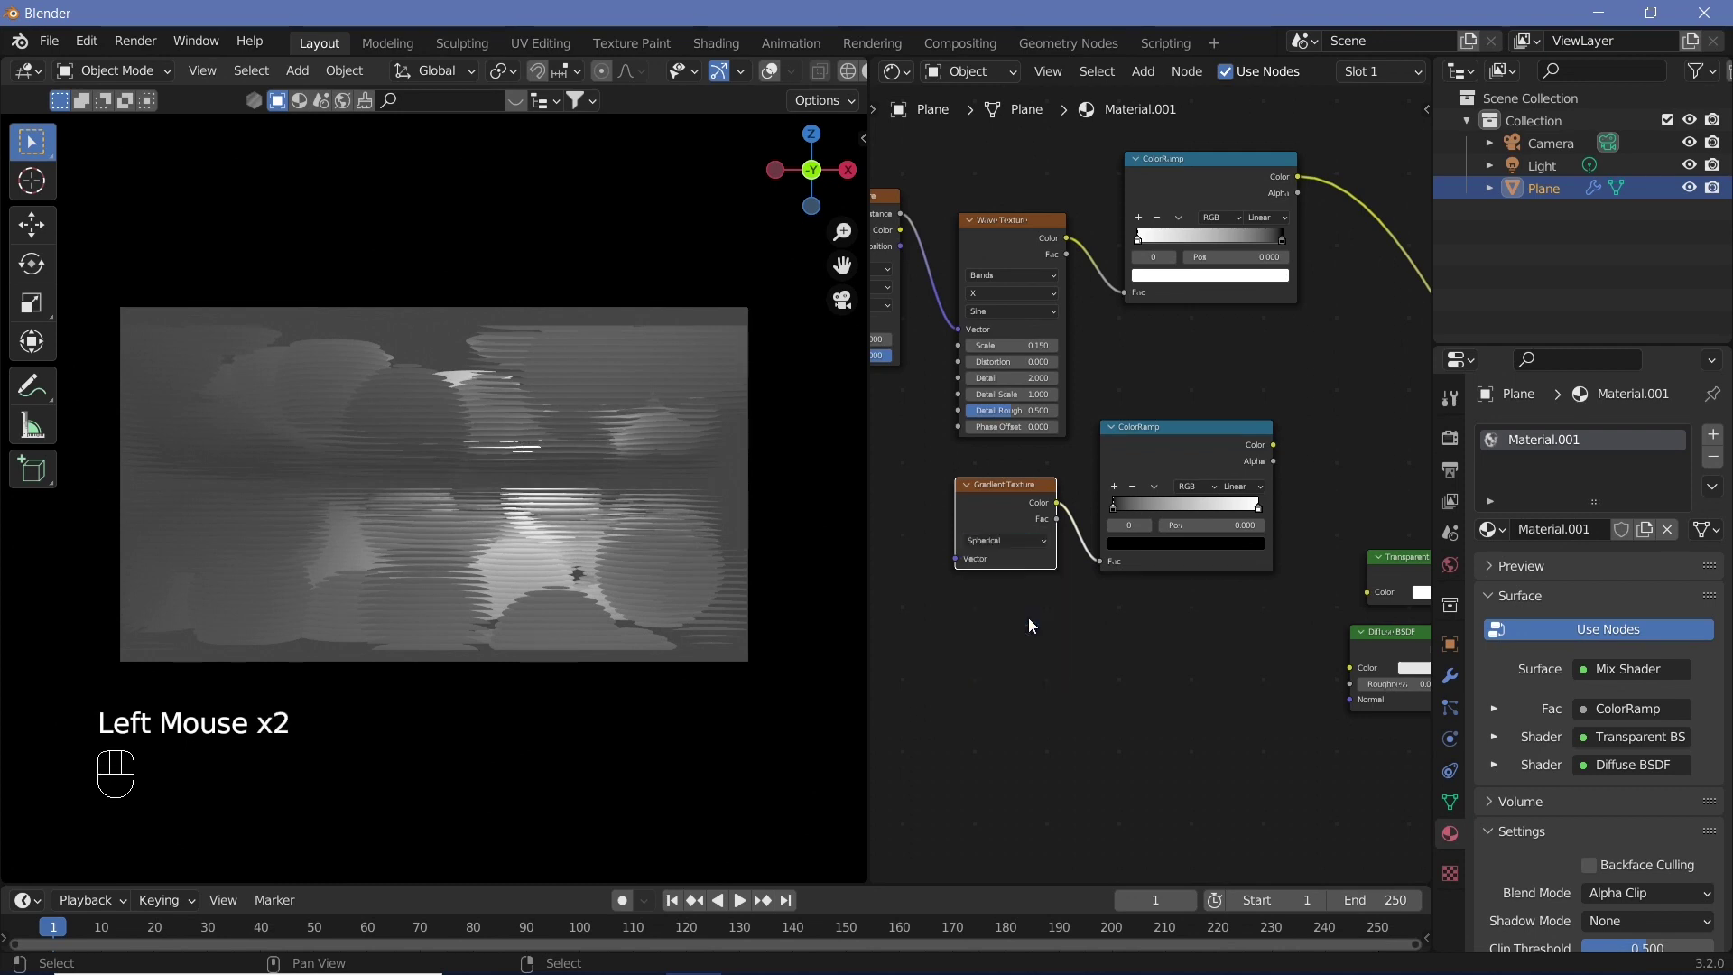
# Step: Preview the Gradient Texture output directly on the plane and inspect it from outside the camera
pyautogui.middleClick(963, 666)
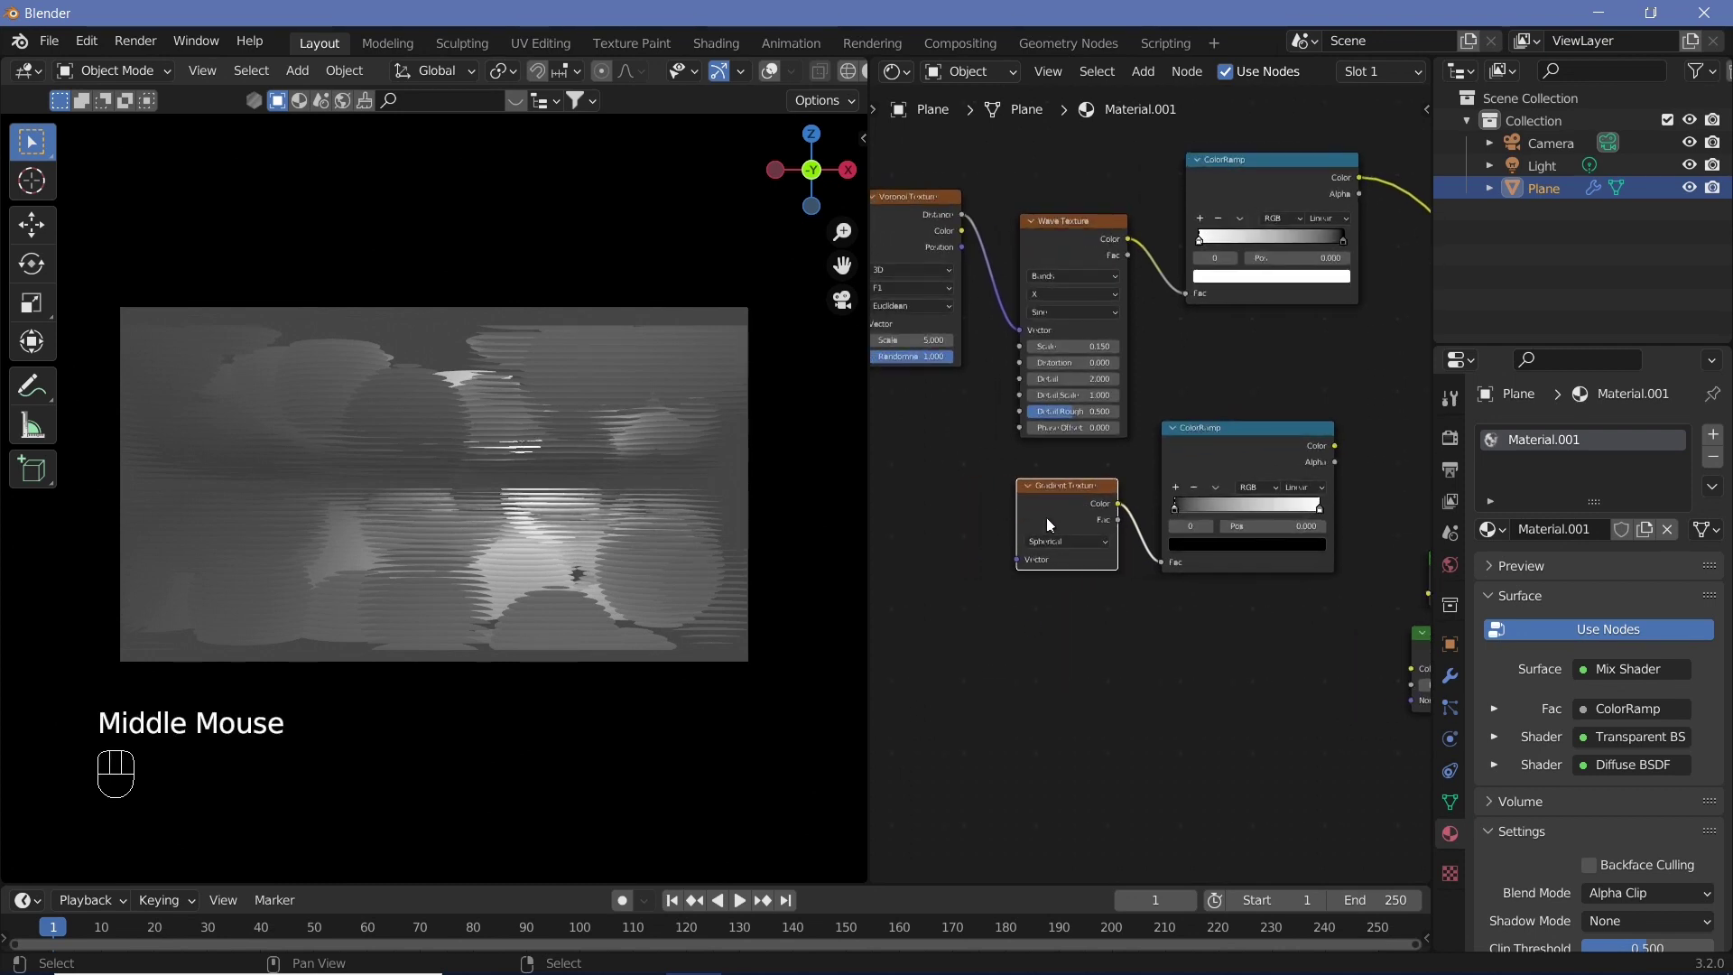
pyautogui.click(1060, 520)
pyautogui.click(1060, 520)
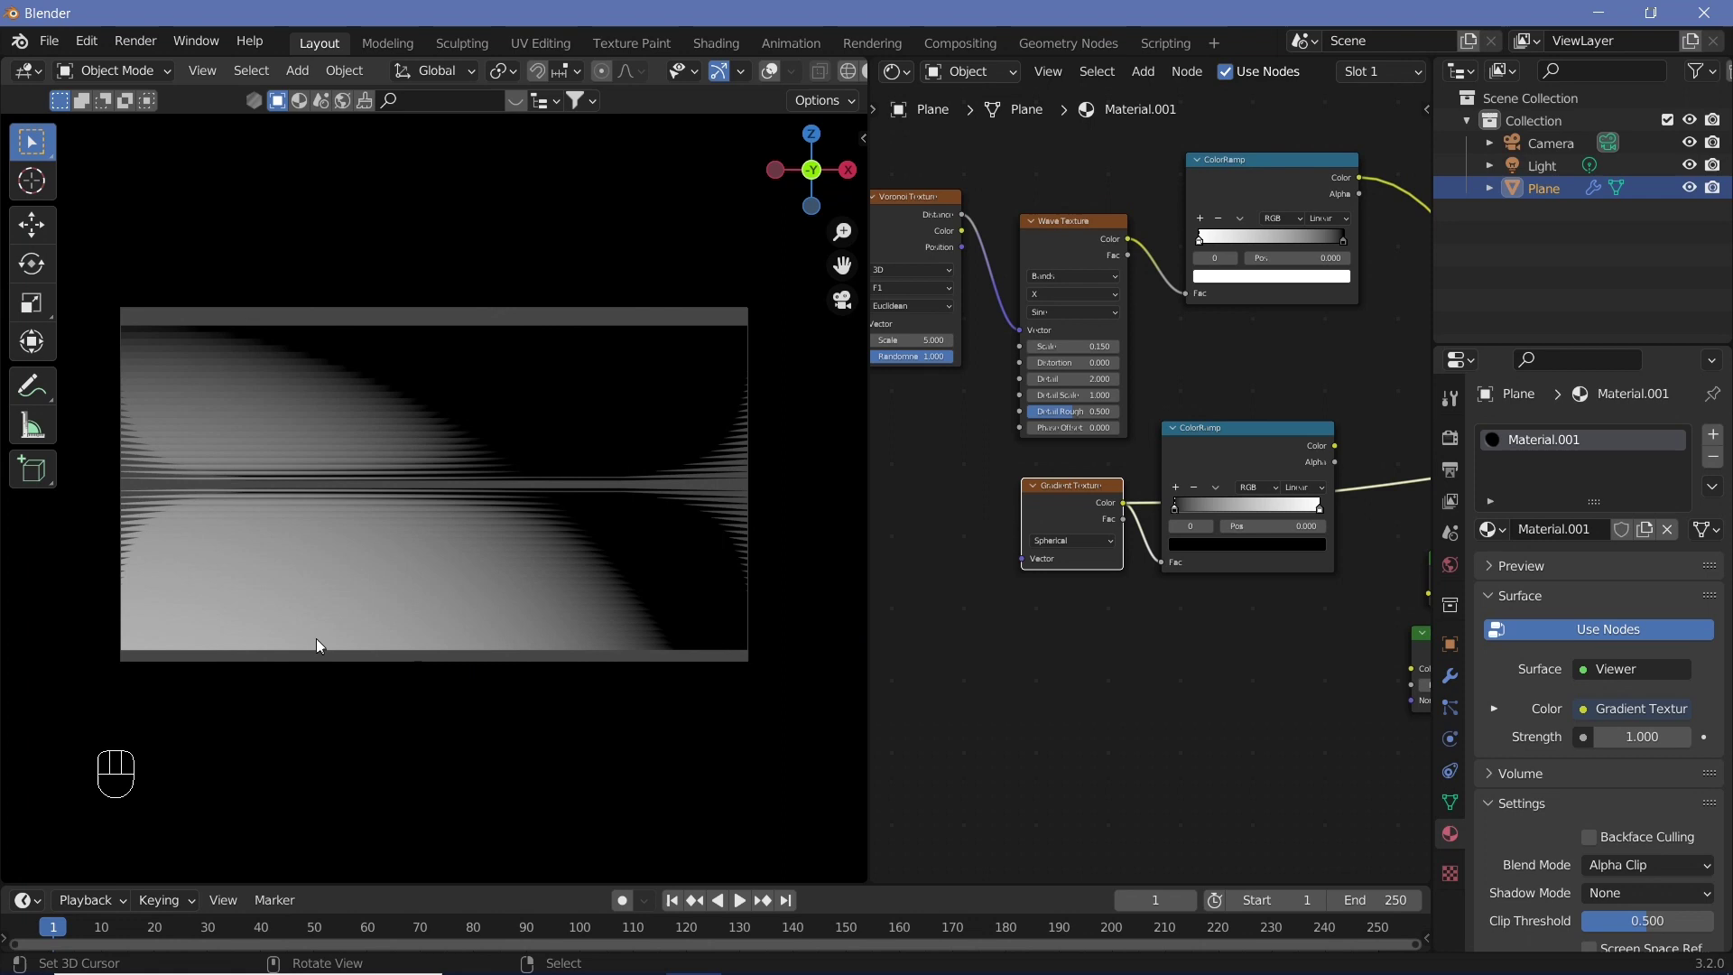
pyautogui.press('KP_0')
pyautogui.moveTo(234, 652); pyautogui.dragTo(288, 603)
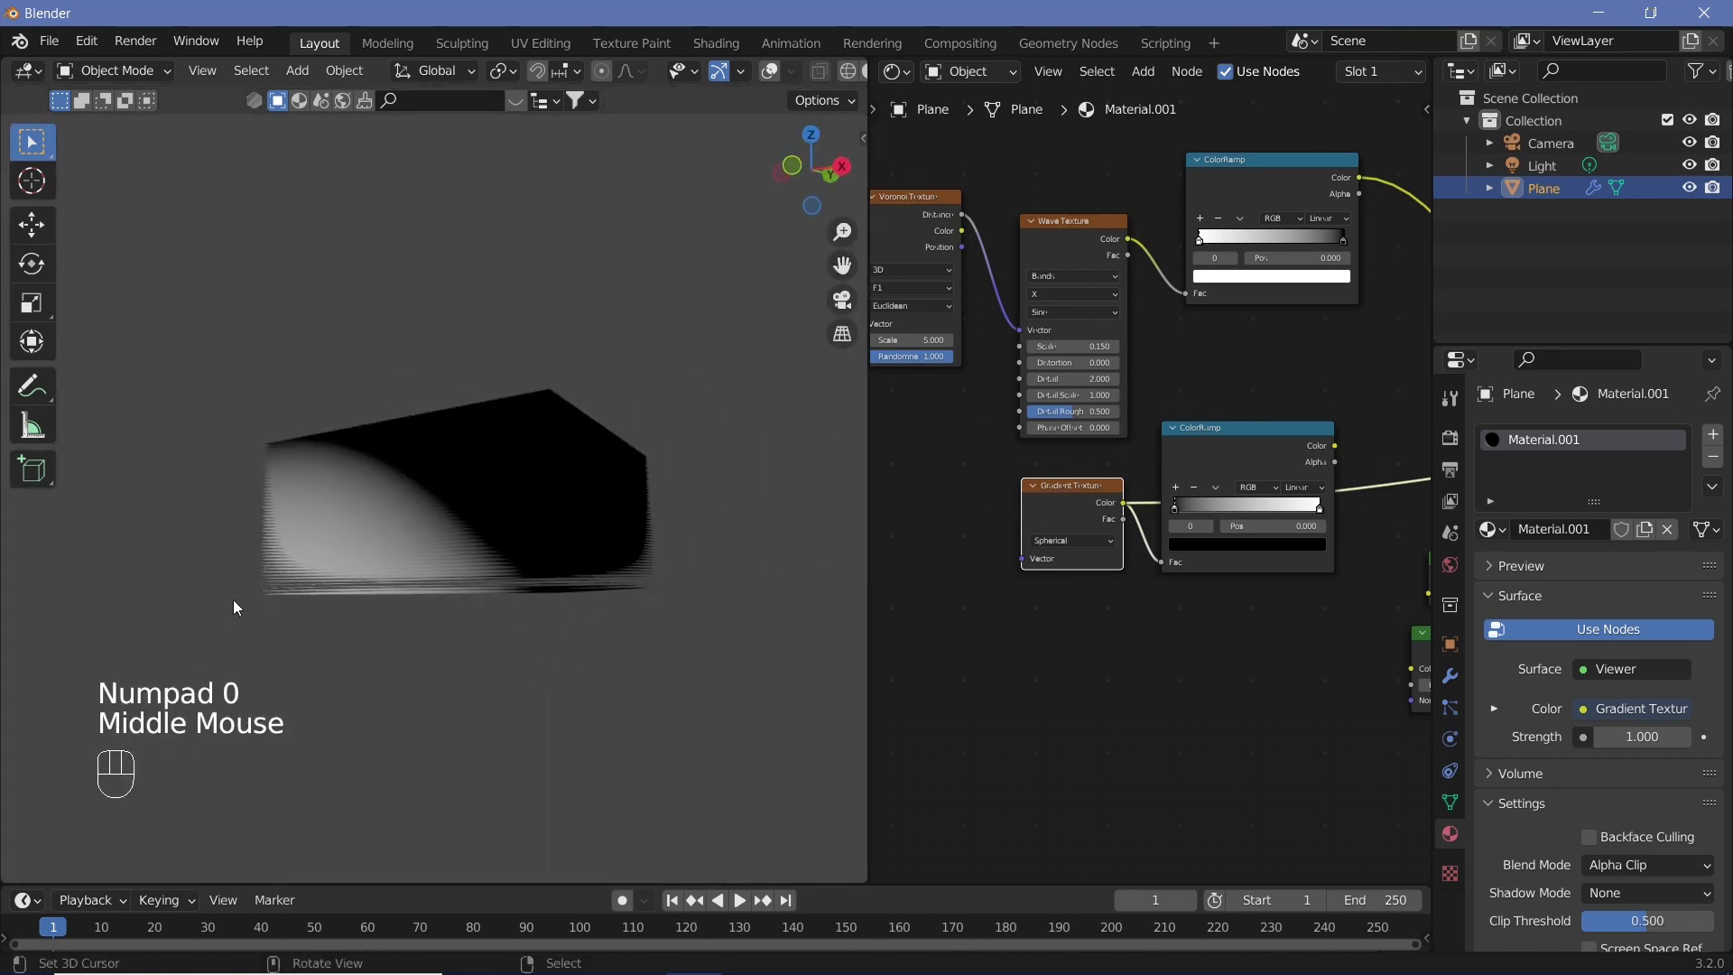
# Step: Add Mapping and Texture Coordinate nodes before the gradient, driven by Object coordinates shifted -0.5 m on Z
pyautogui.moveTo(468, 520); pyautogui.dragTo(485, 550)
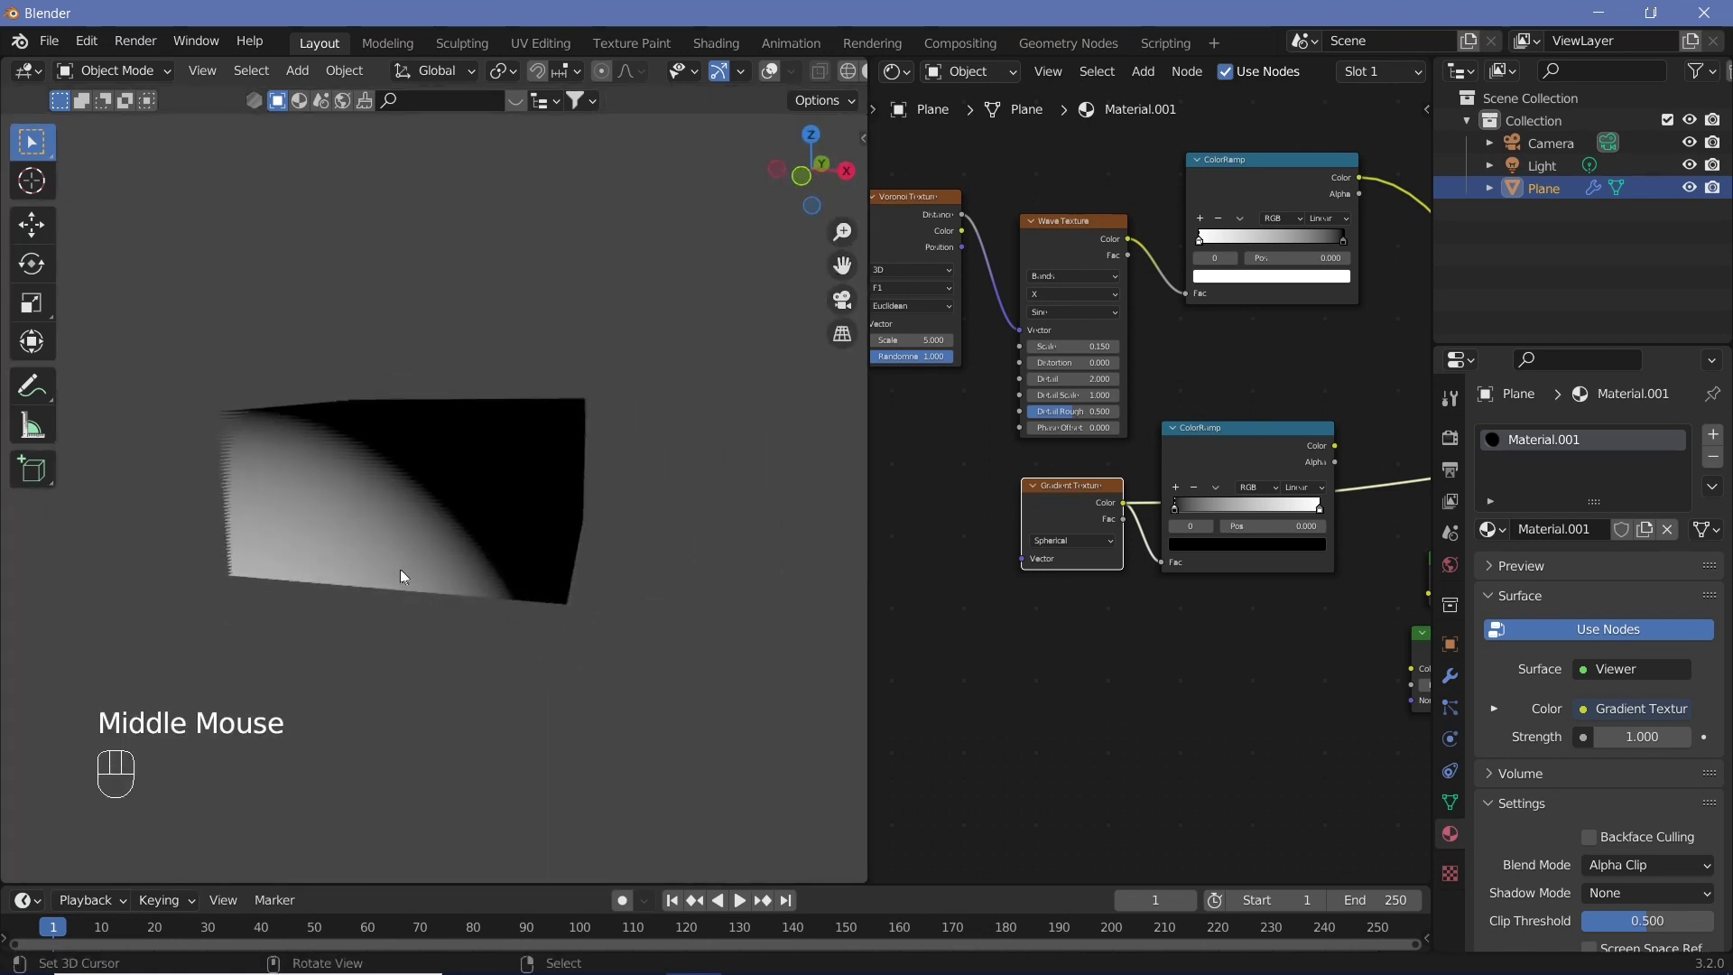
pyautogui.click(1067, 509)
pyautogui.click(1034, 559)
pyautogui.press('ctrl+t')
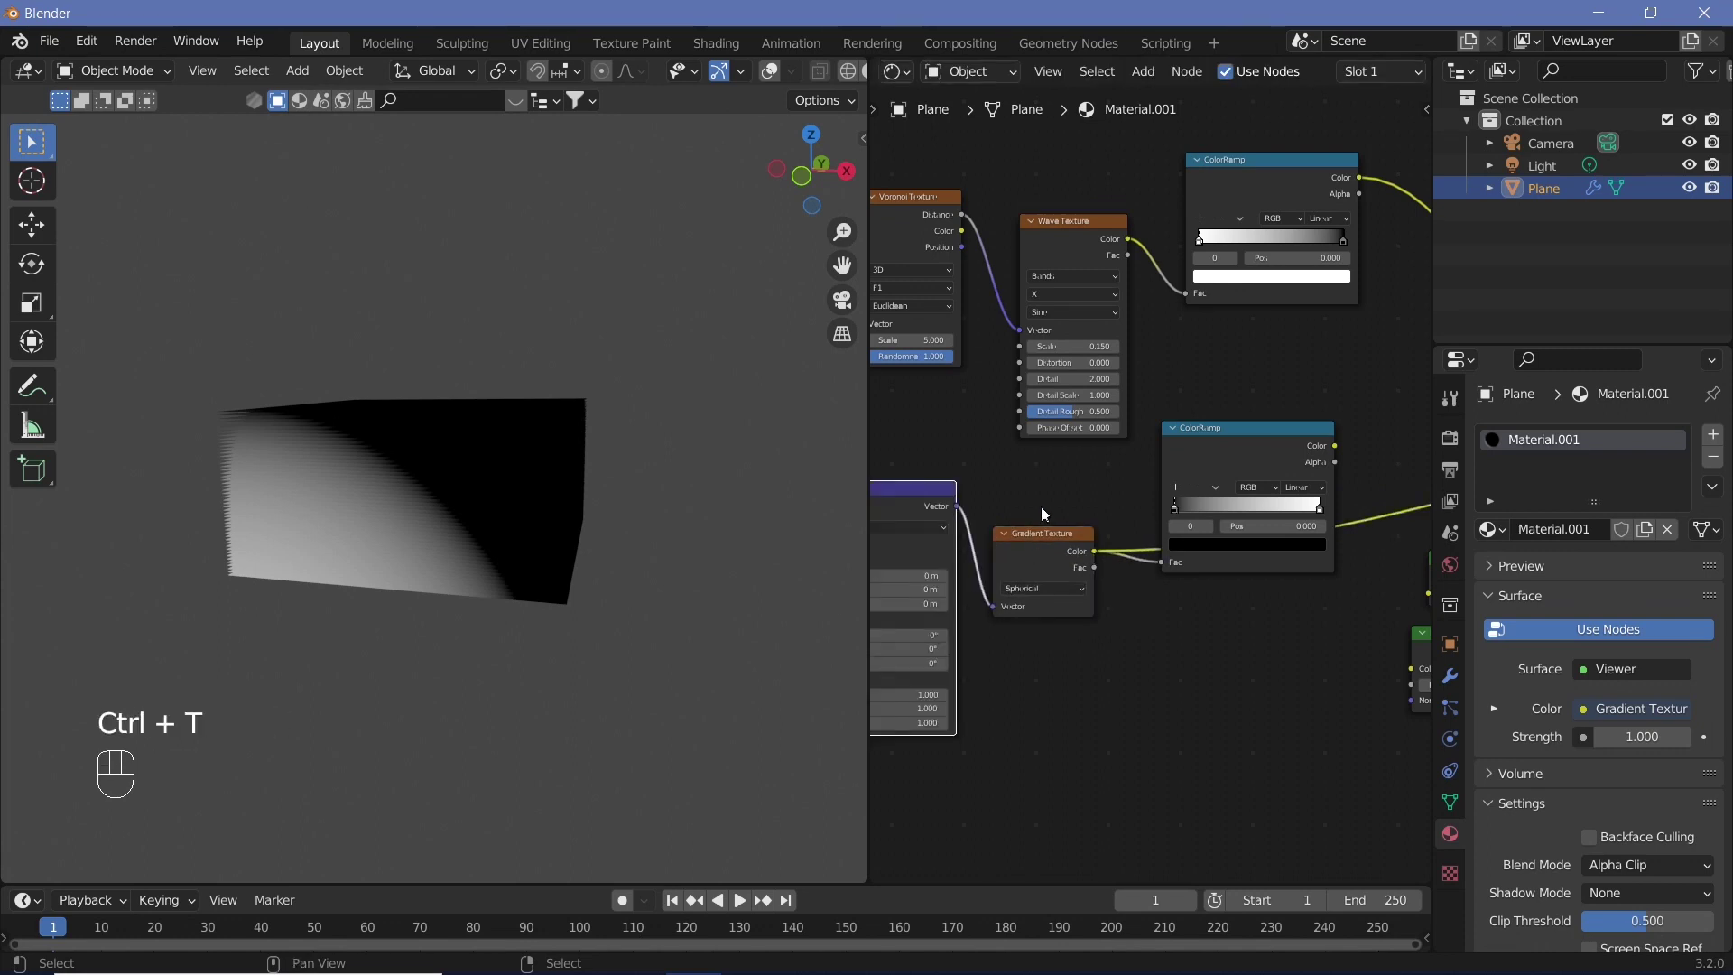
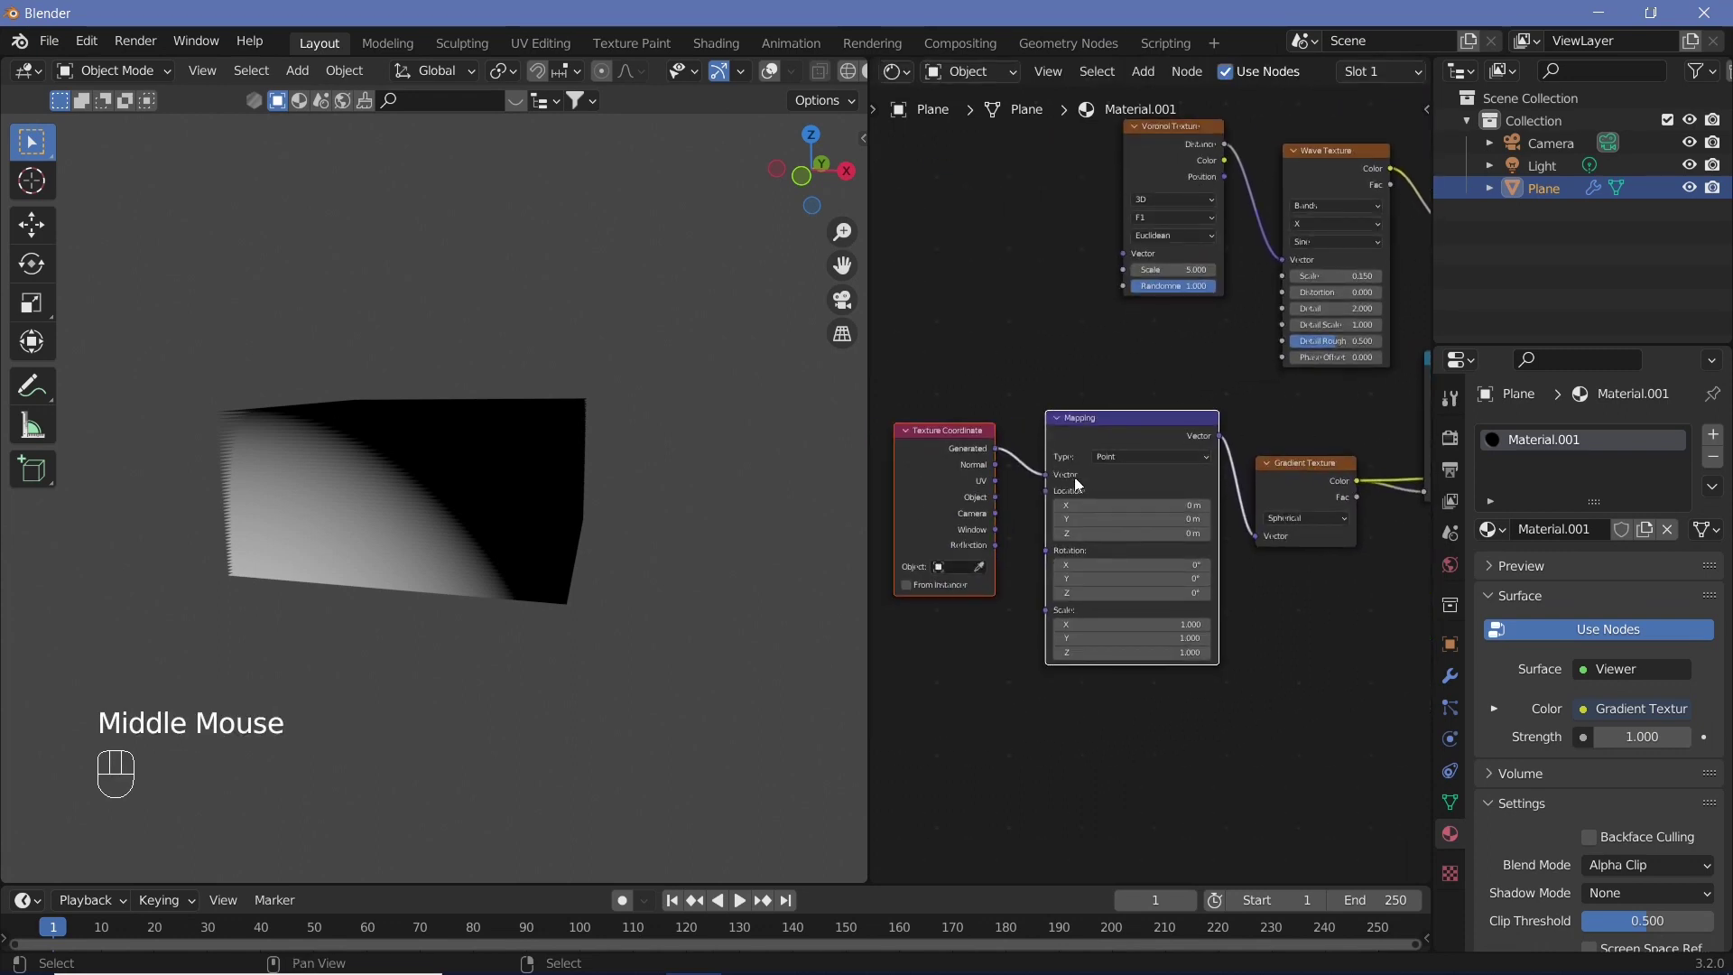
pyautogui.click(977, 439)
pyautogui.click(1115, 417)
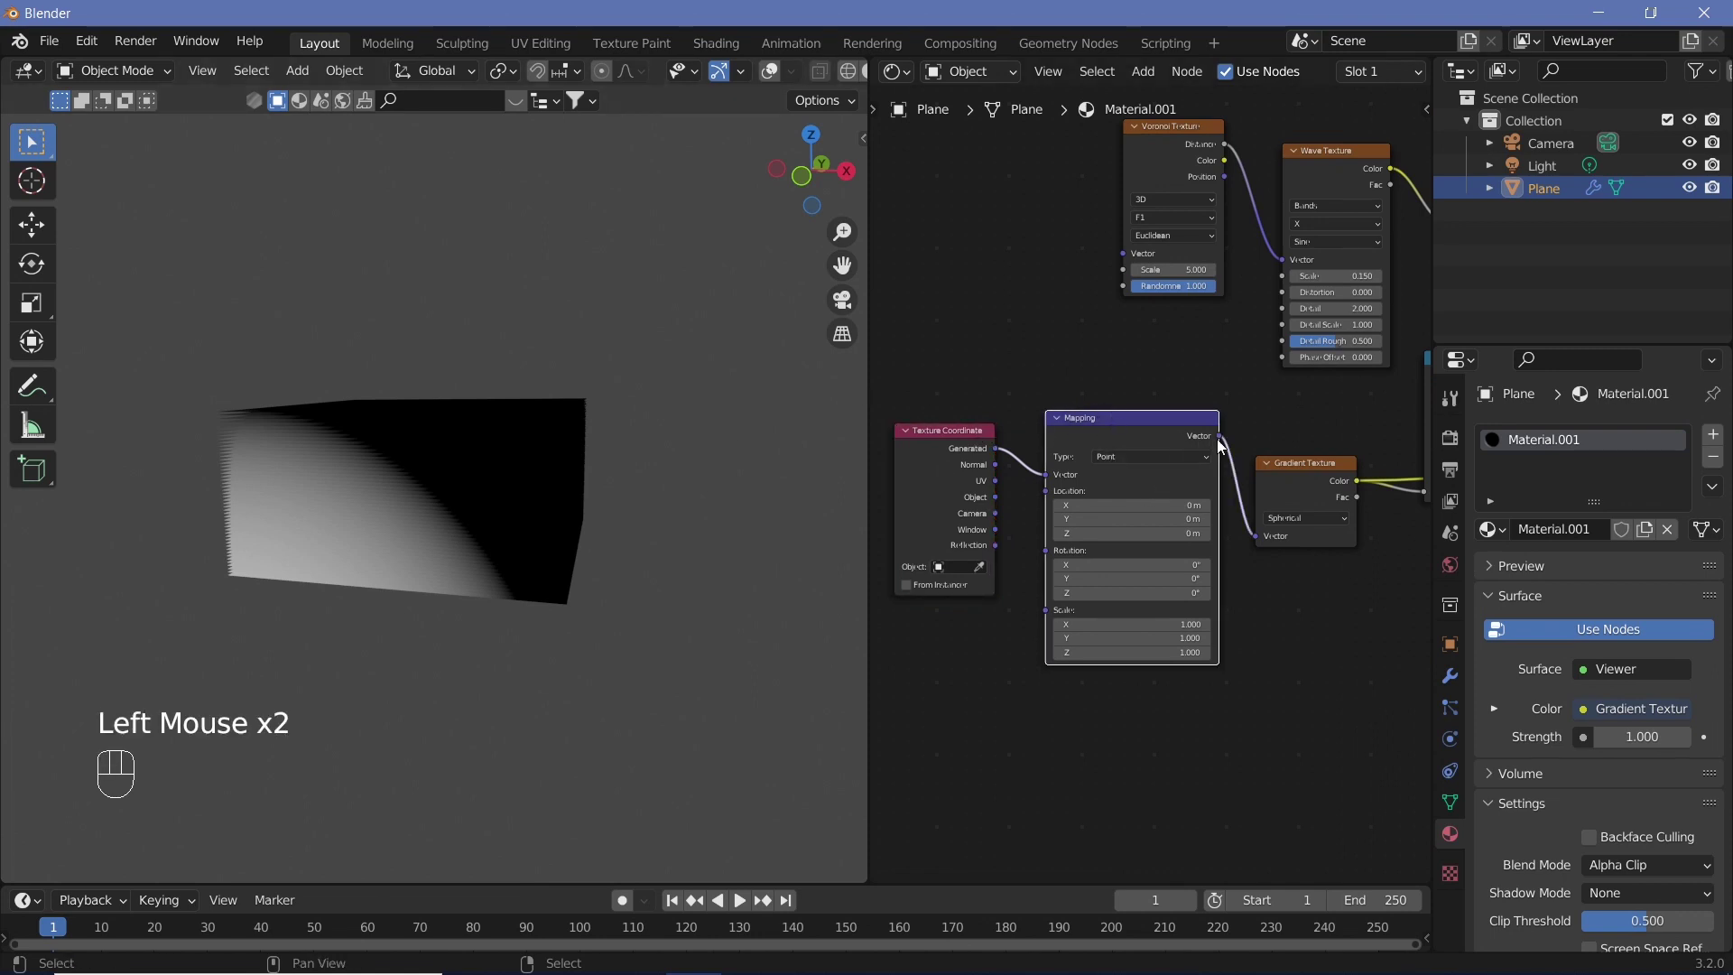
pyautogui.moveTo(1001, 502); pyautogui.dragTo(981, 531)
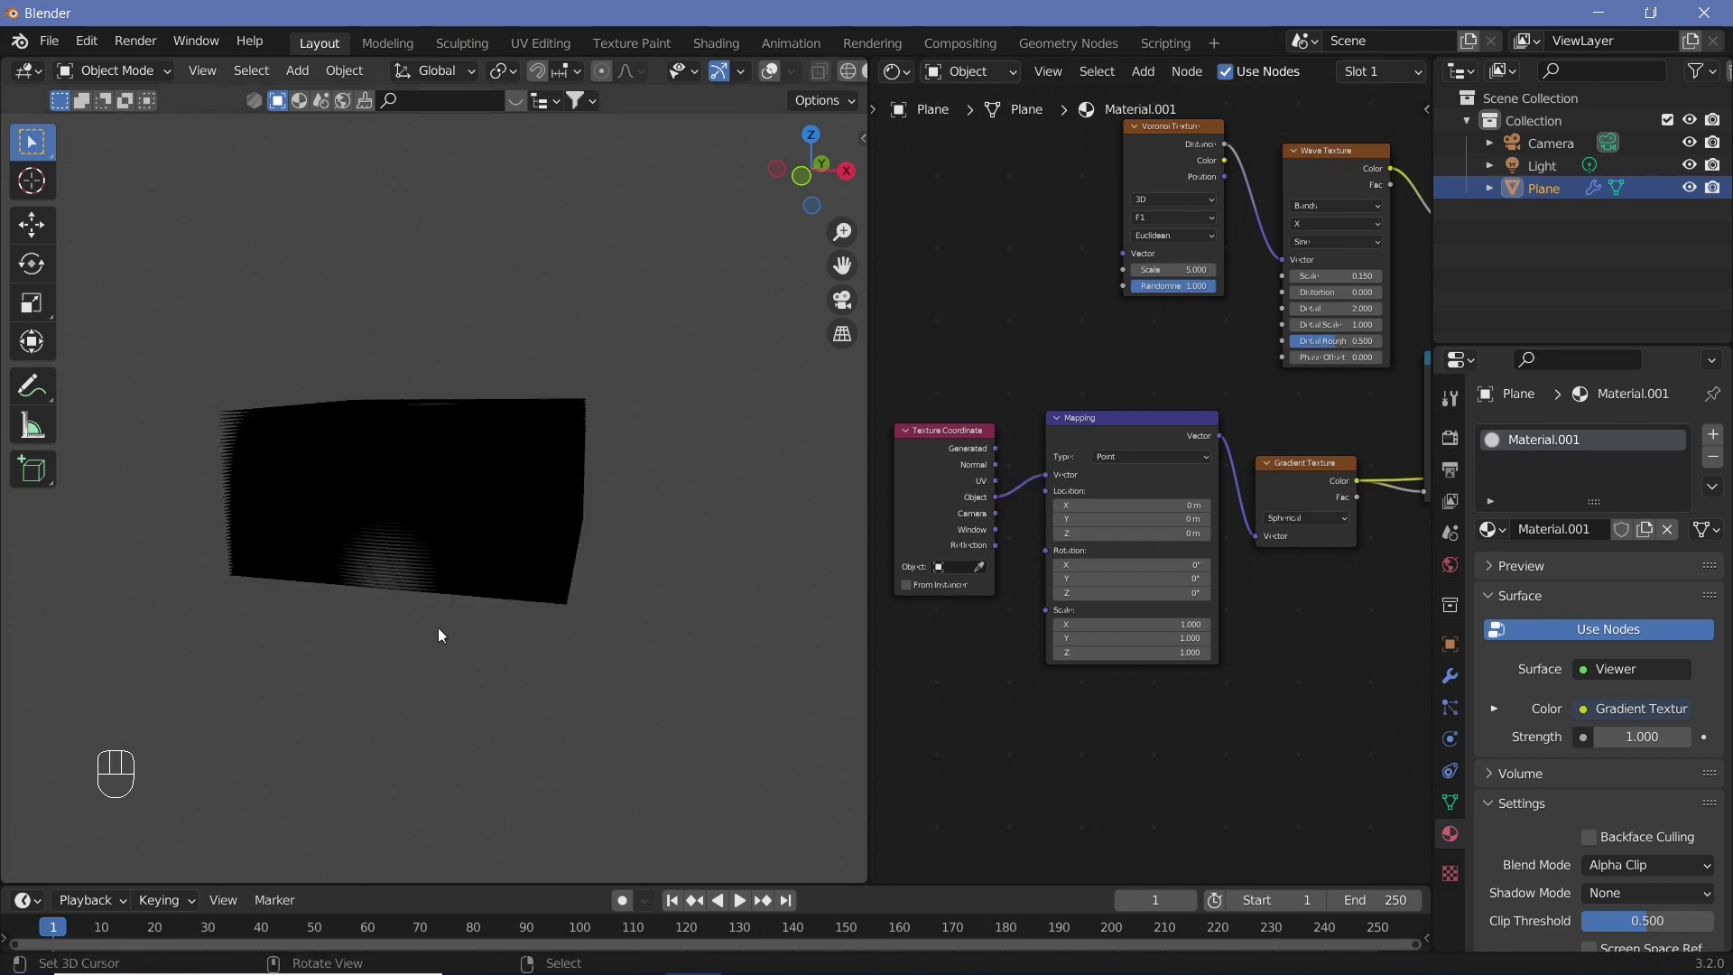
# Step: Orbit the viewport to inspect the gradient across the slices
pyautogui.middleClick(432, 512)
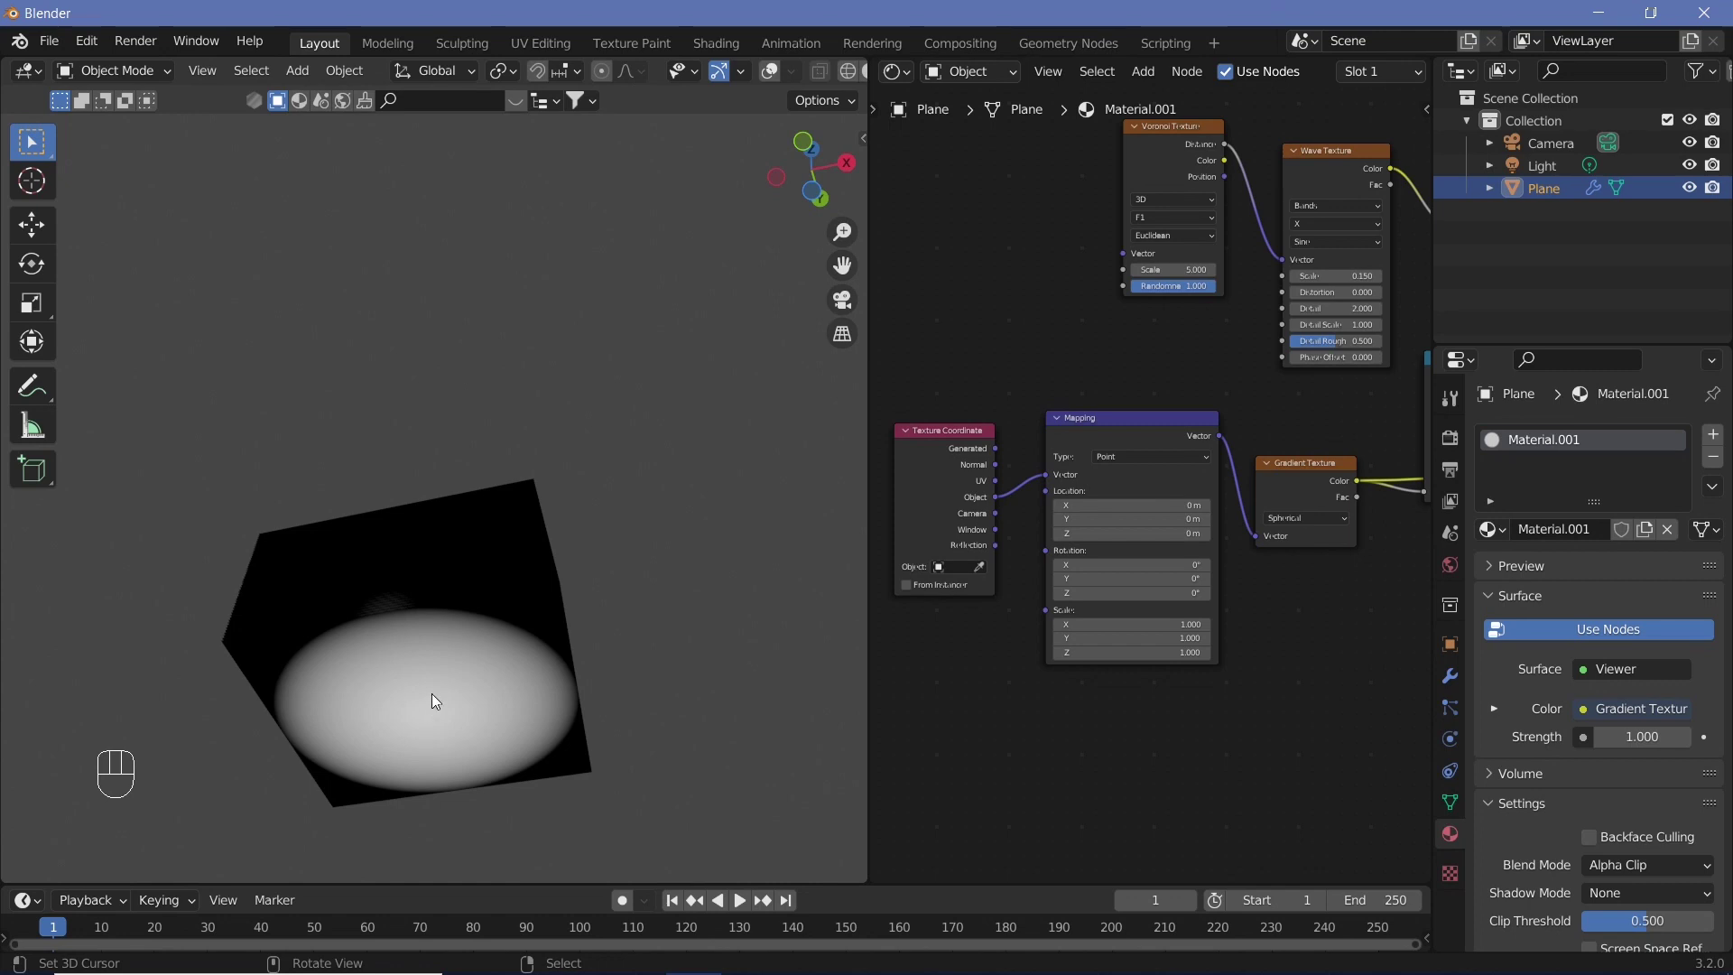
pyautogui.moveTo(458, 782); pyautogui.dragTo(449, 778)
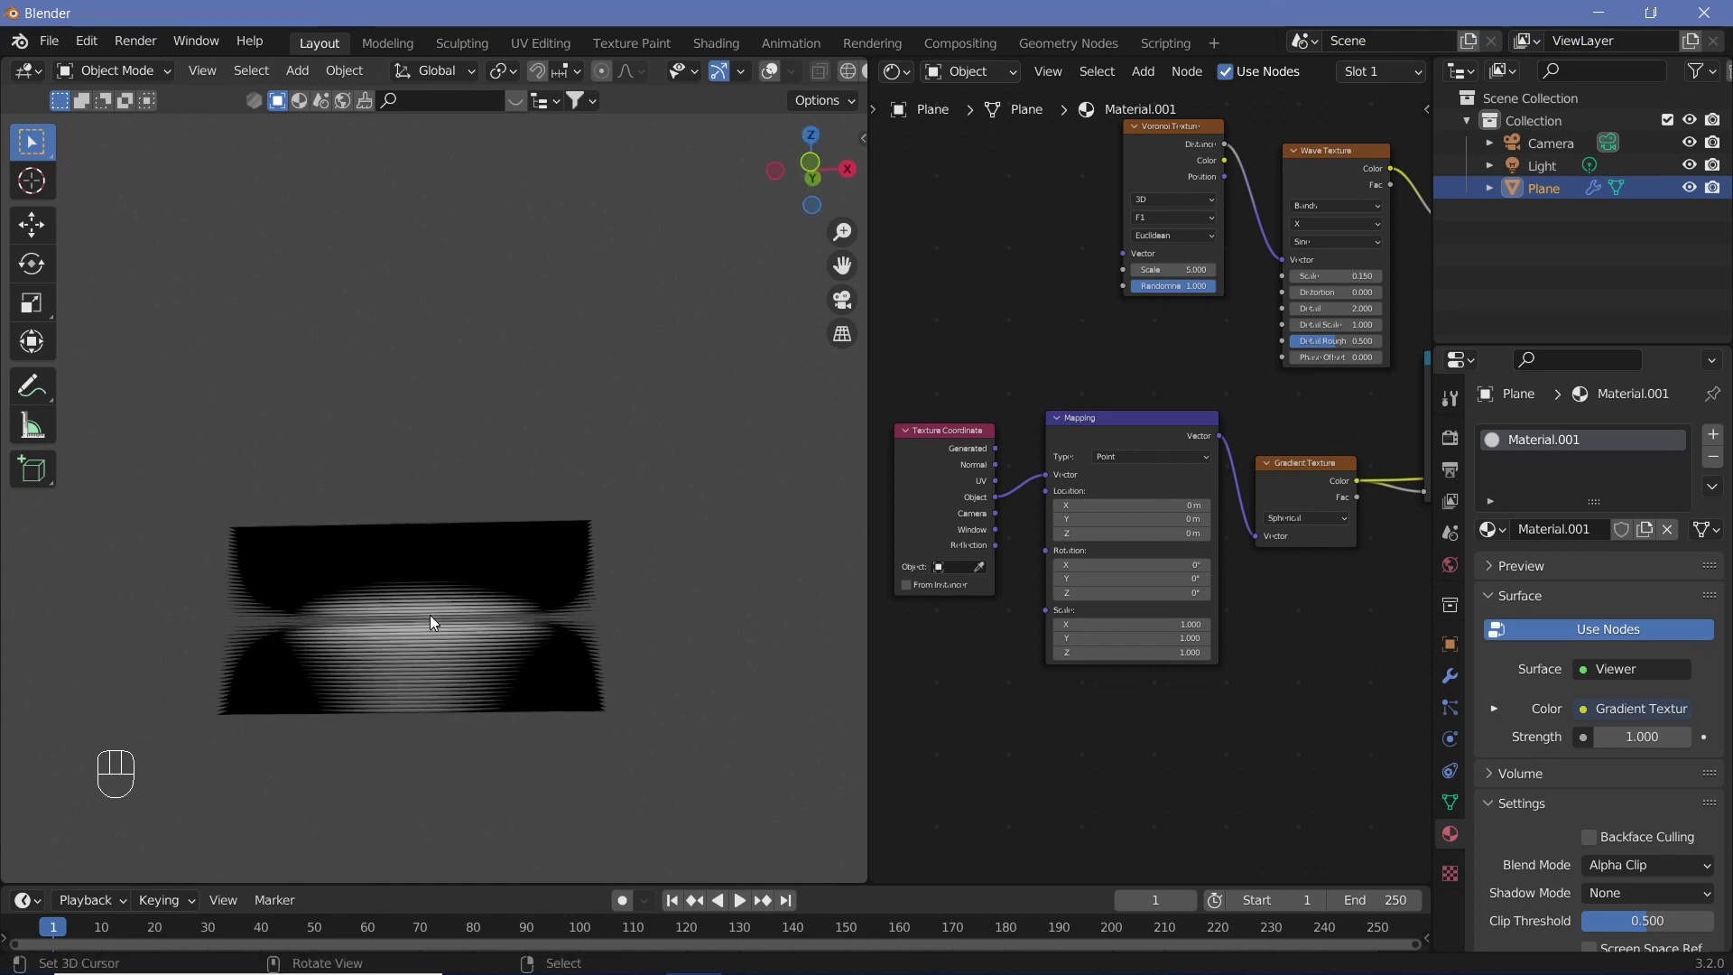
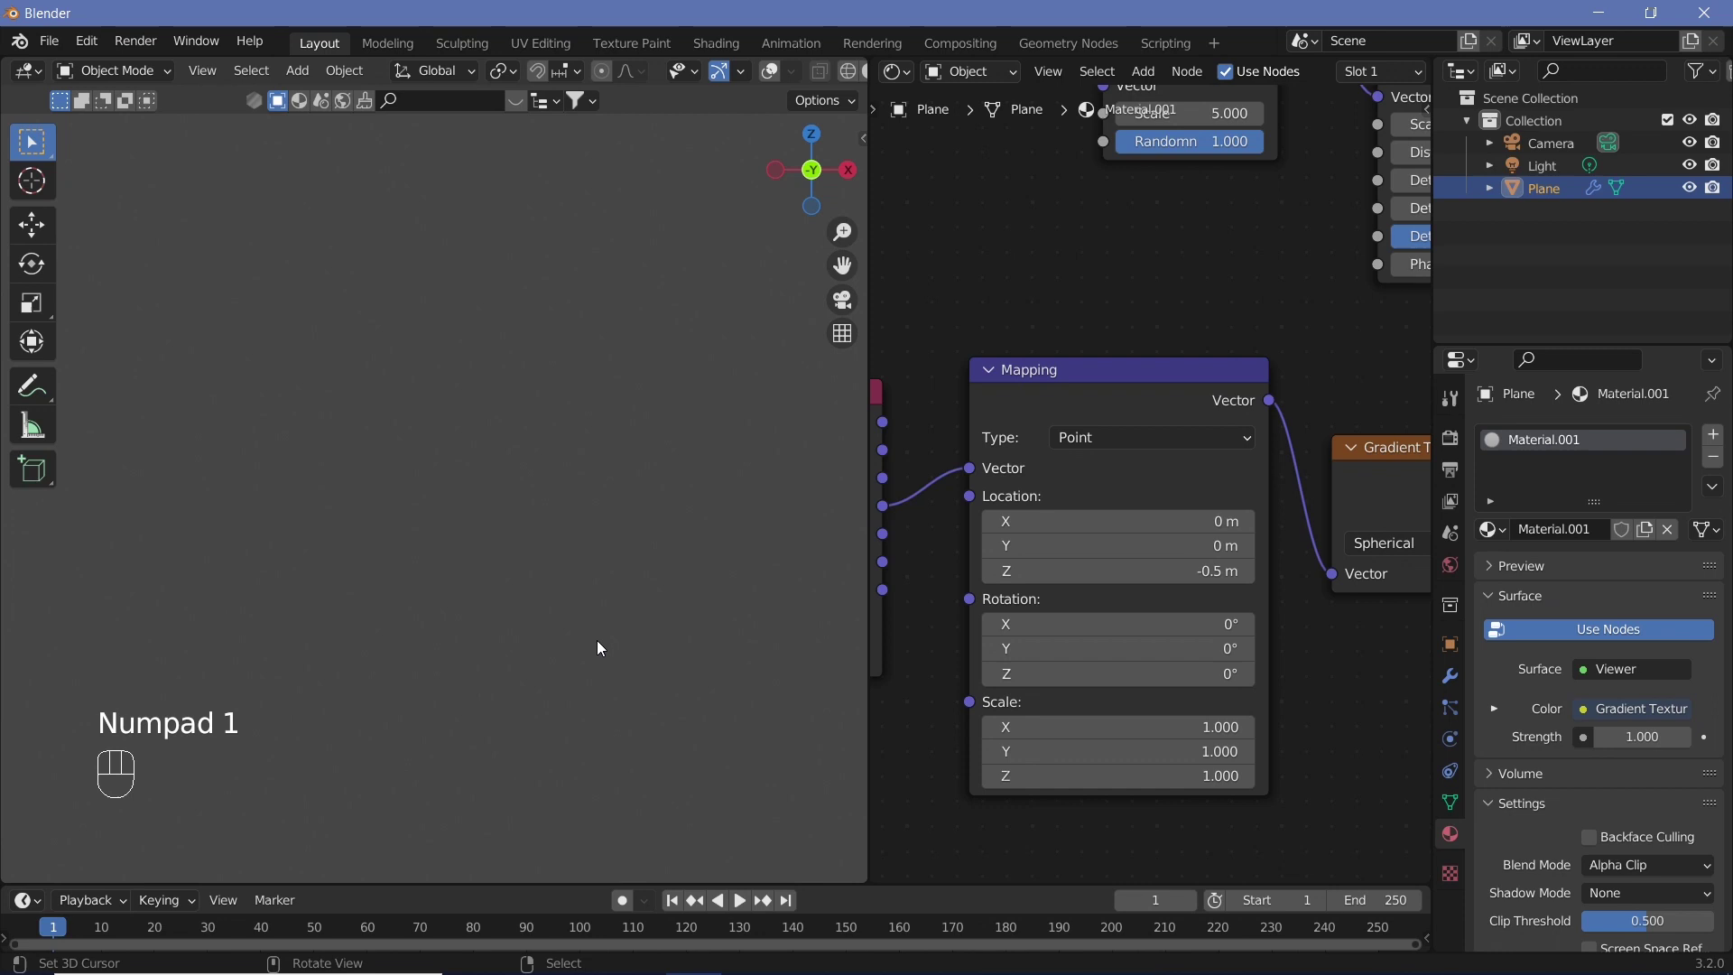
# Step: Inspect the stacked slices from the front and above with the Array at 100 copies 0.01 m apart on Z
pyautogui.press('KP_1')
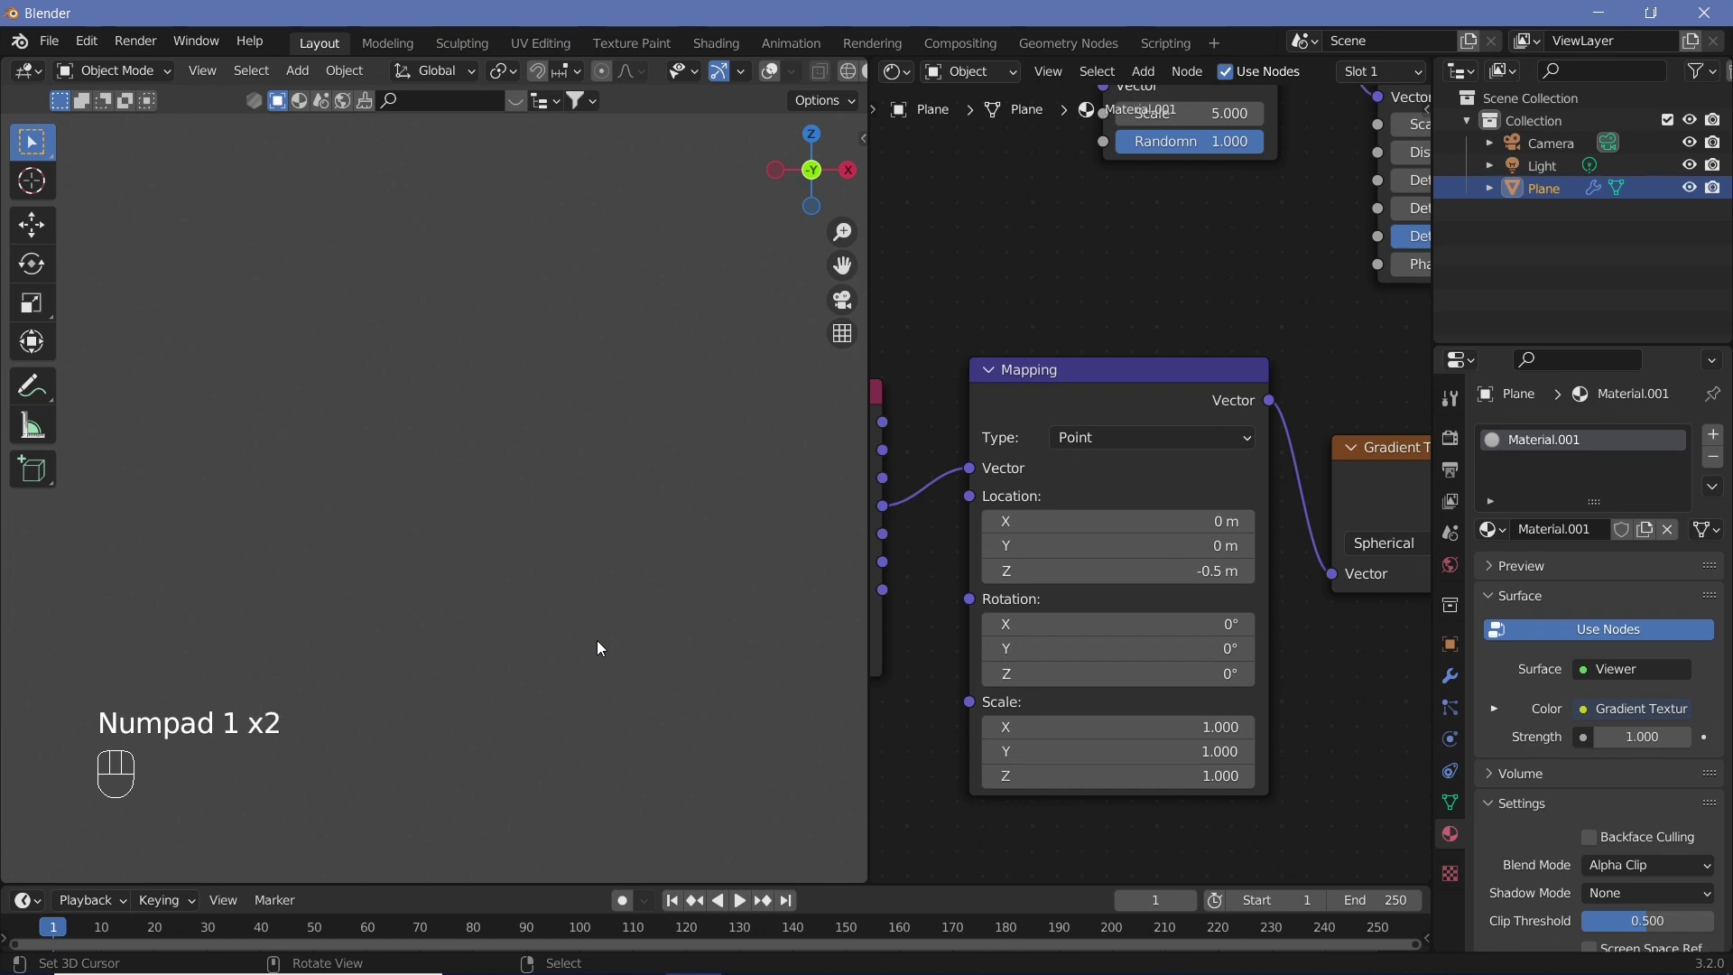
pyautogui.press('KP_5')
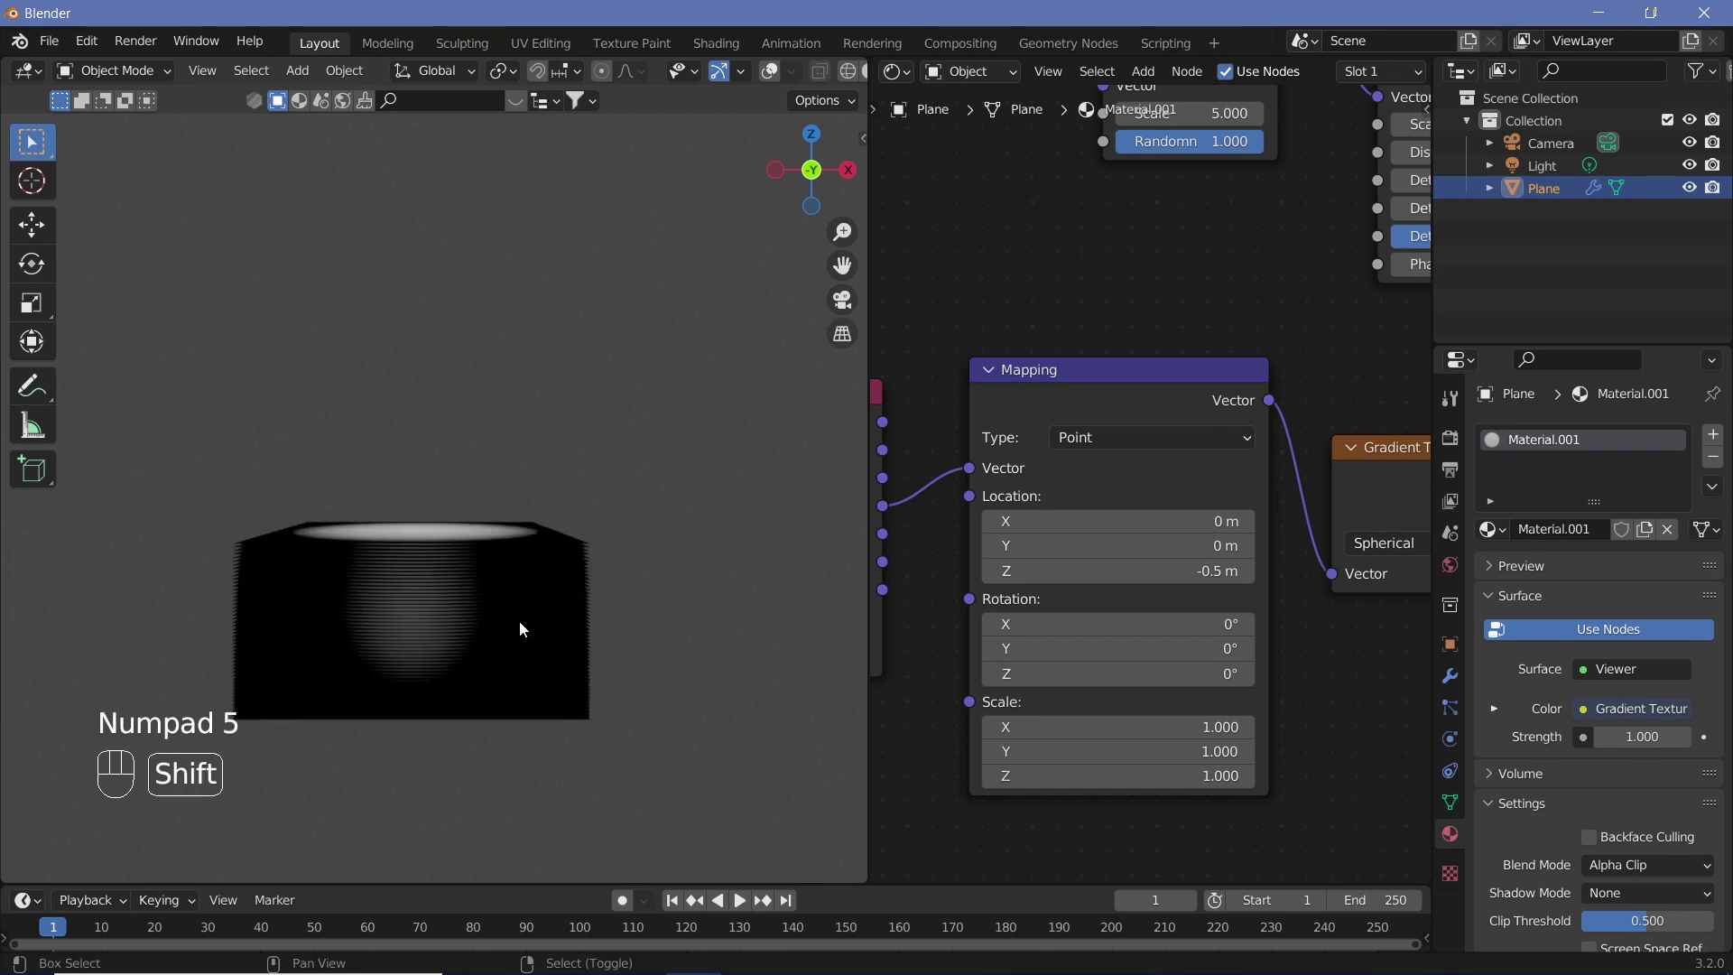
pyautogui.moveTo(528, 601); pyautogui.dragTo(519, 468)
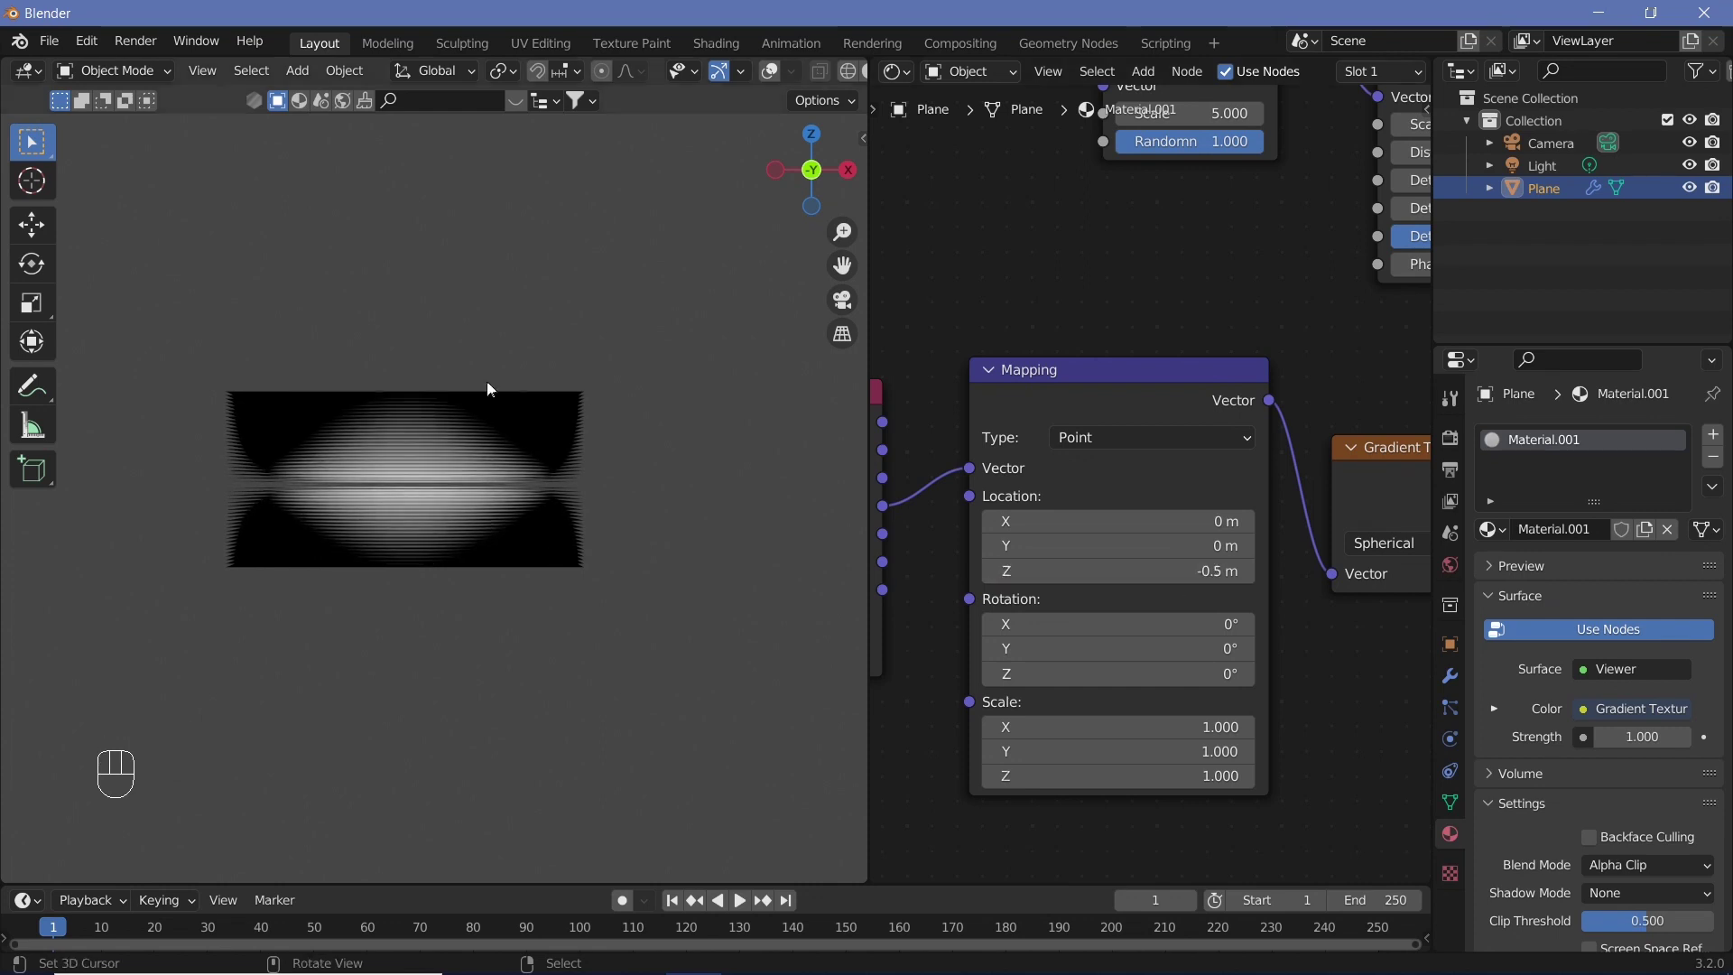
pyautogui.moveTo(554, 432); pyautogui.dragTo(537, 432)
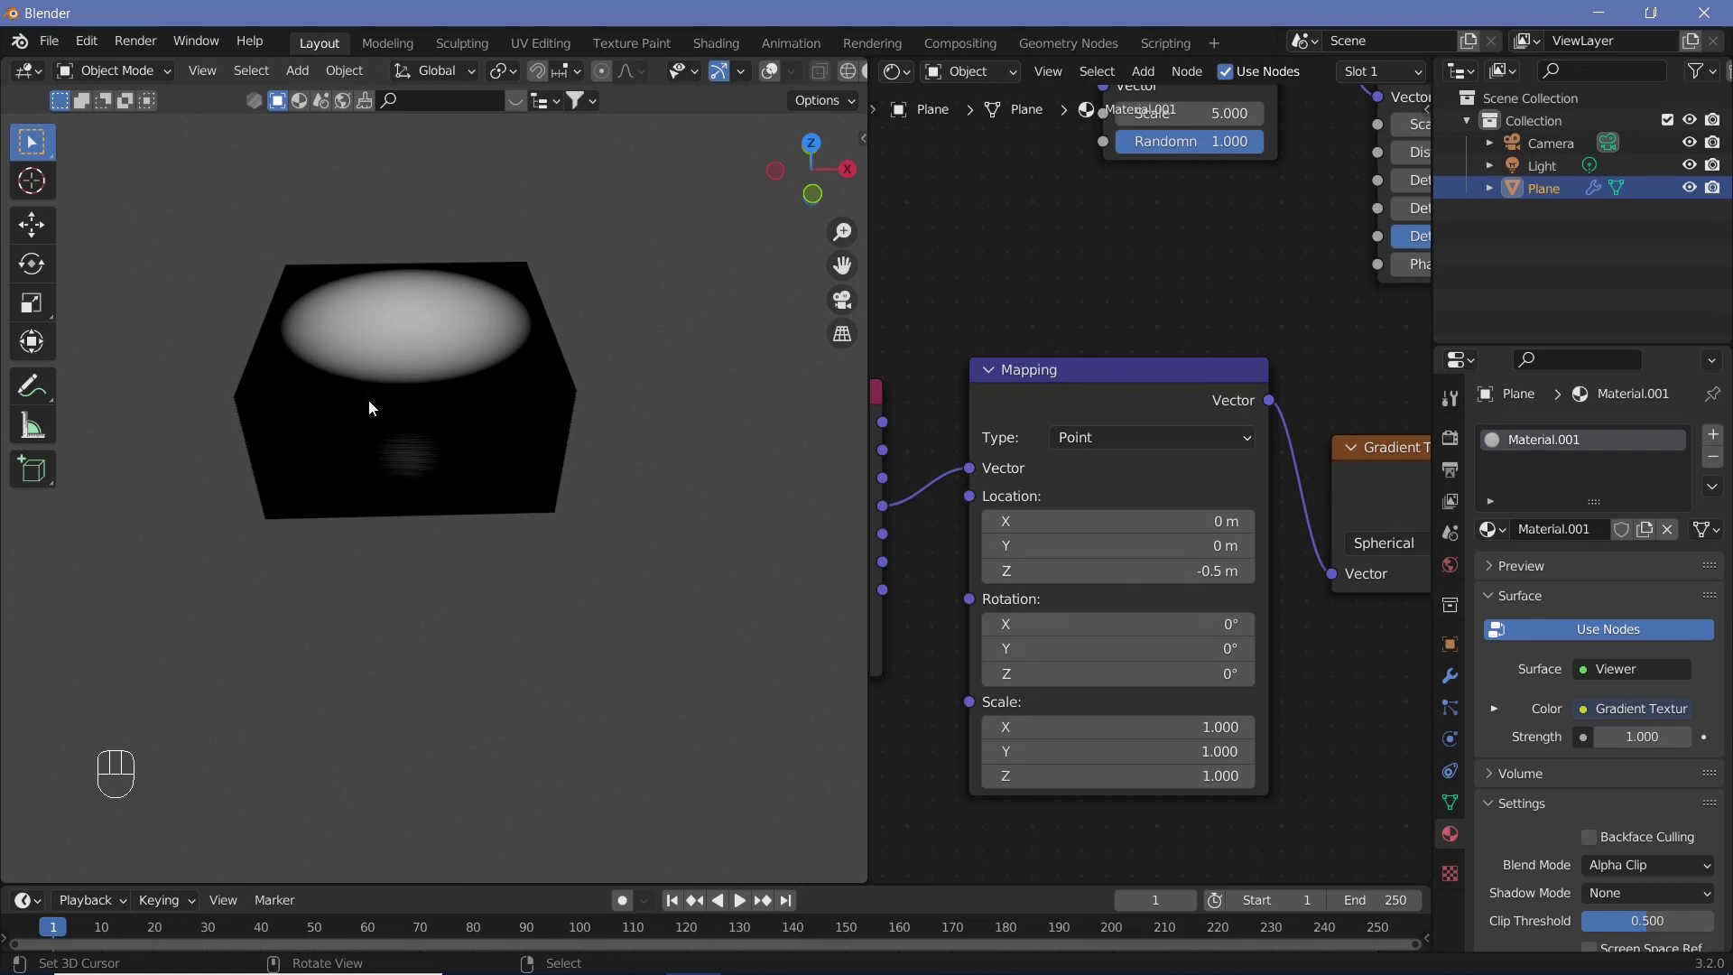
pyautogui.moveTo(471, 416); pyautogui.dragTo(472, 401)
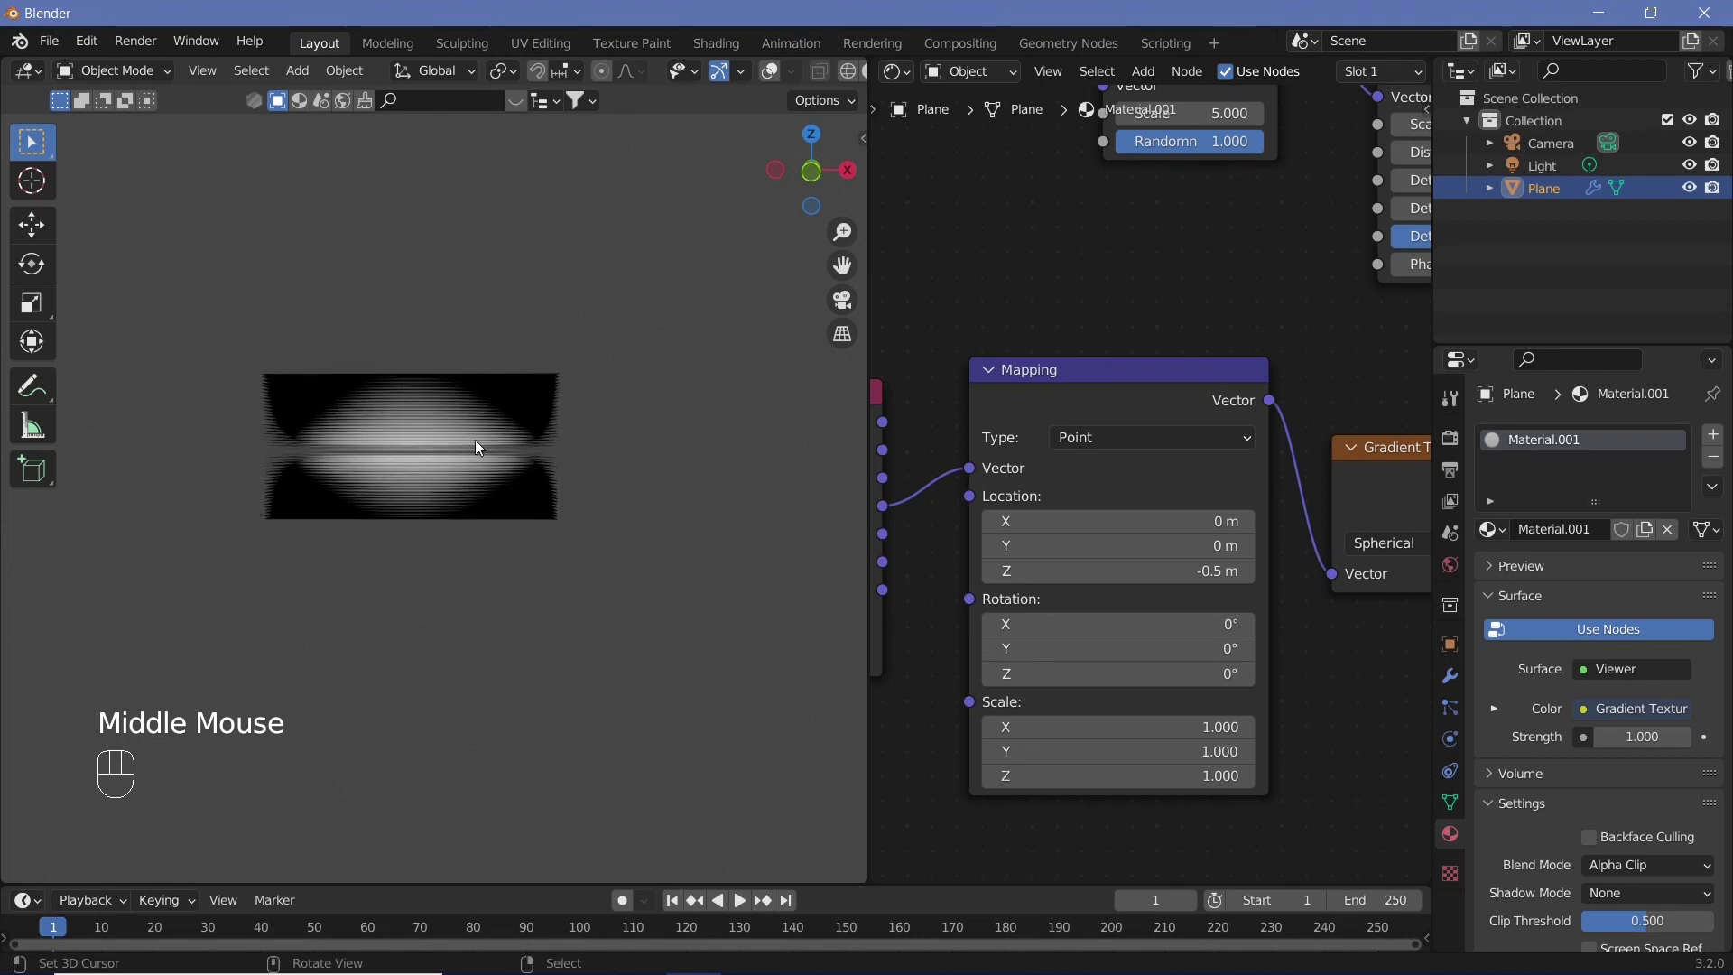
pyautogui.scroll(3)
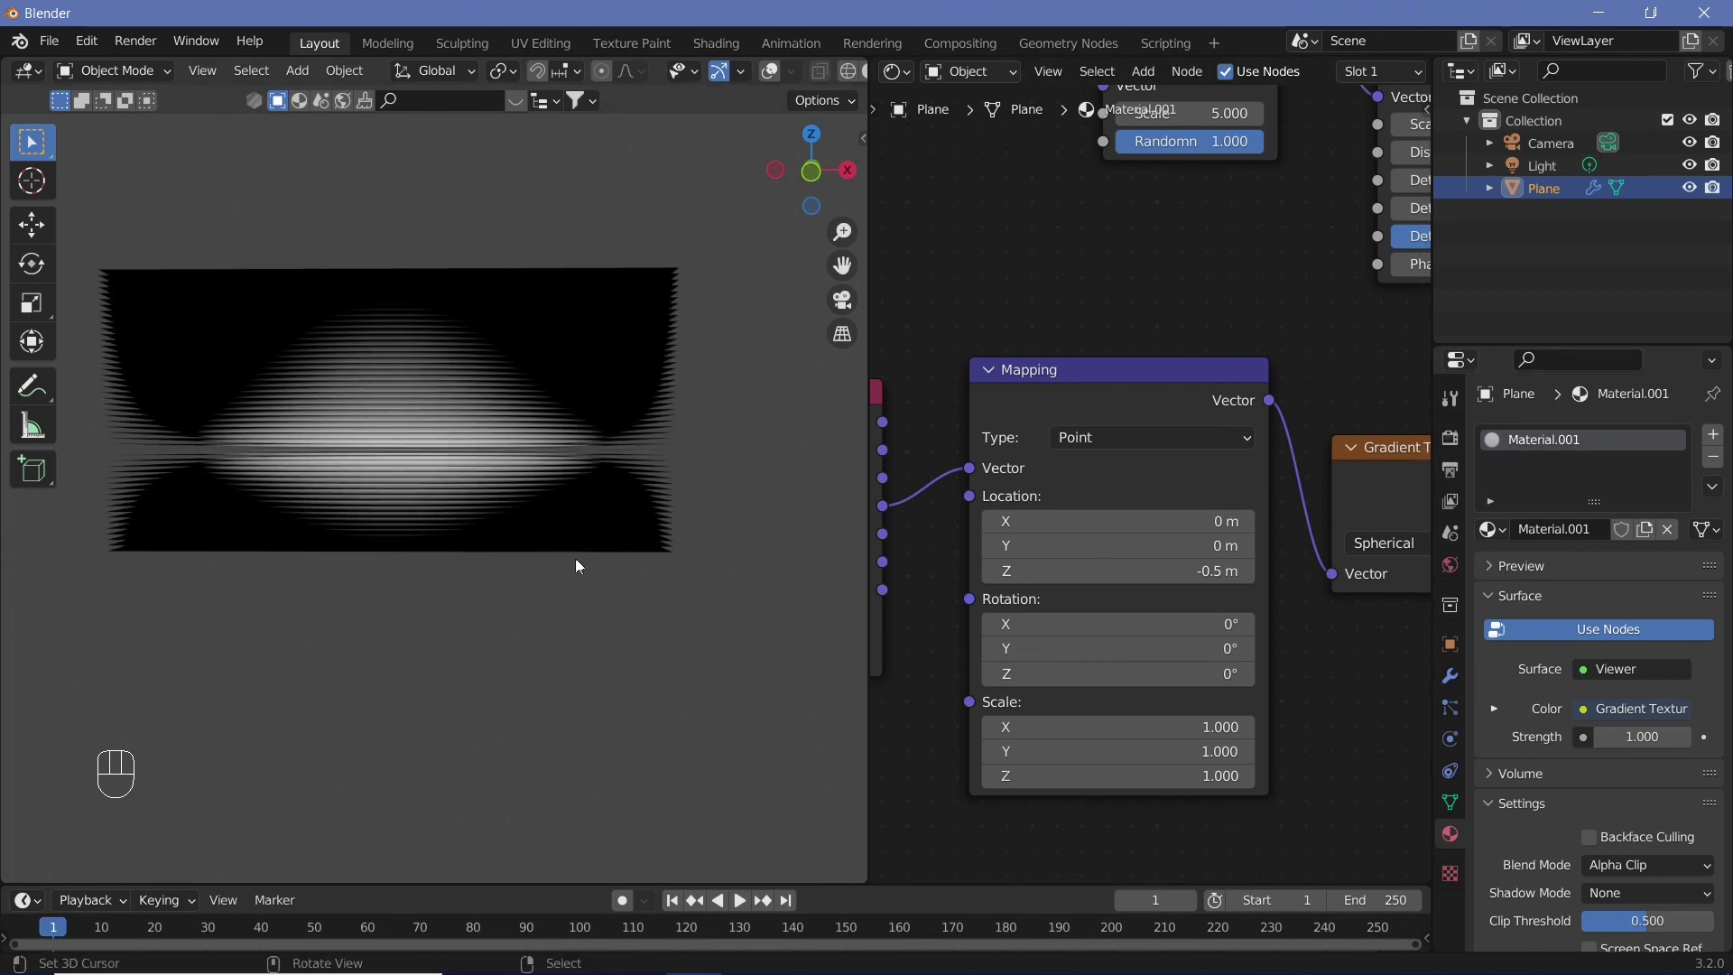
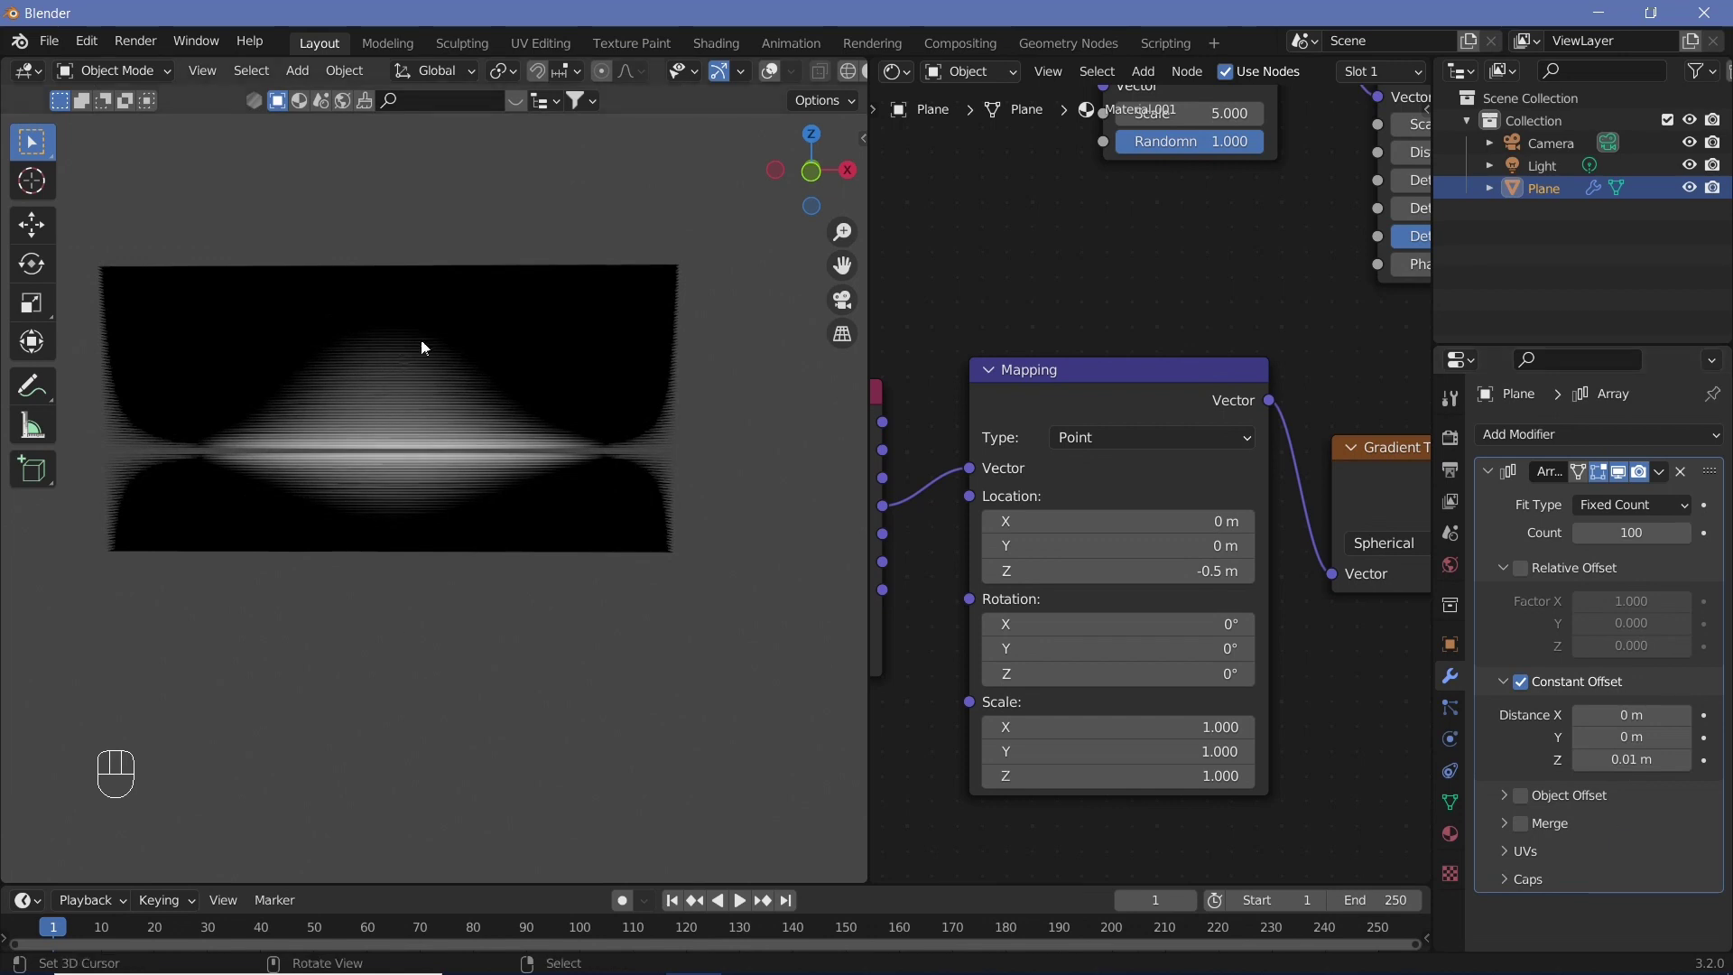
# Step: Tighten the gradient ColorRamp stops so the bright spot shrinks across the stack
pyautogui.middleClick(468, 407)
pyautogui.scroll(-3)
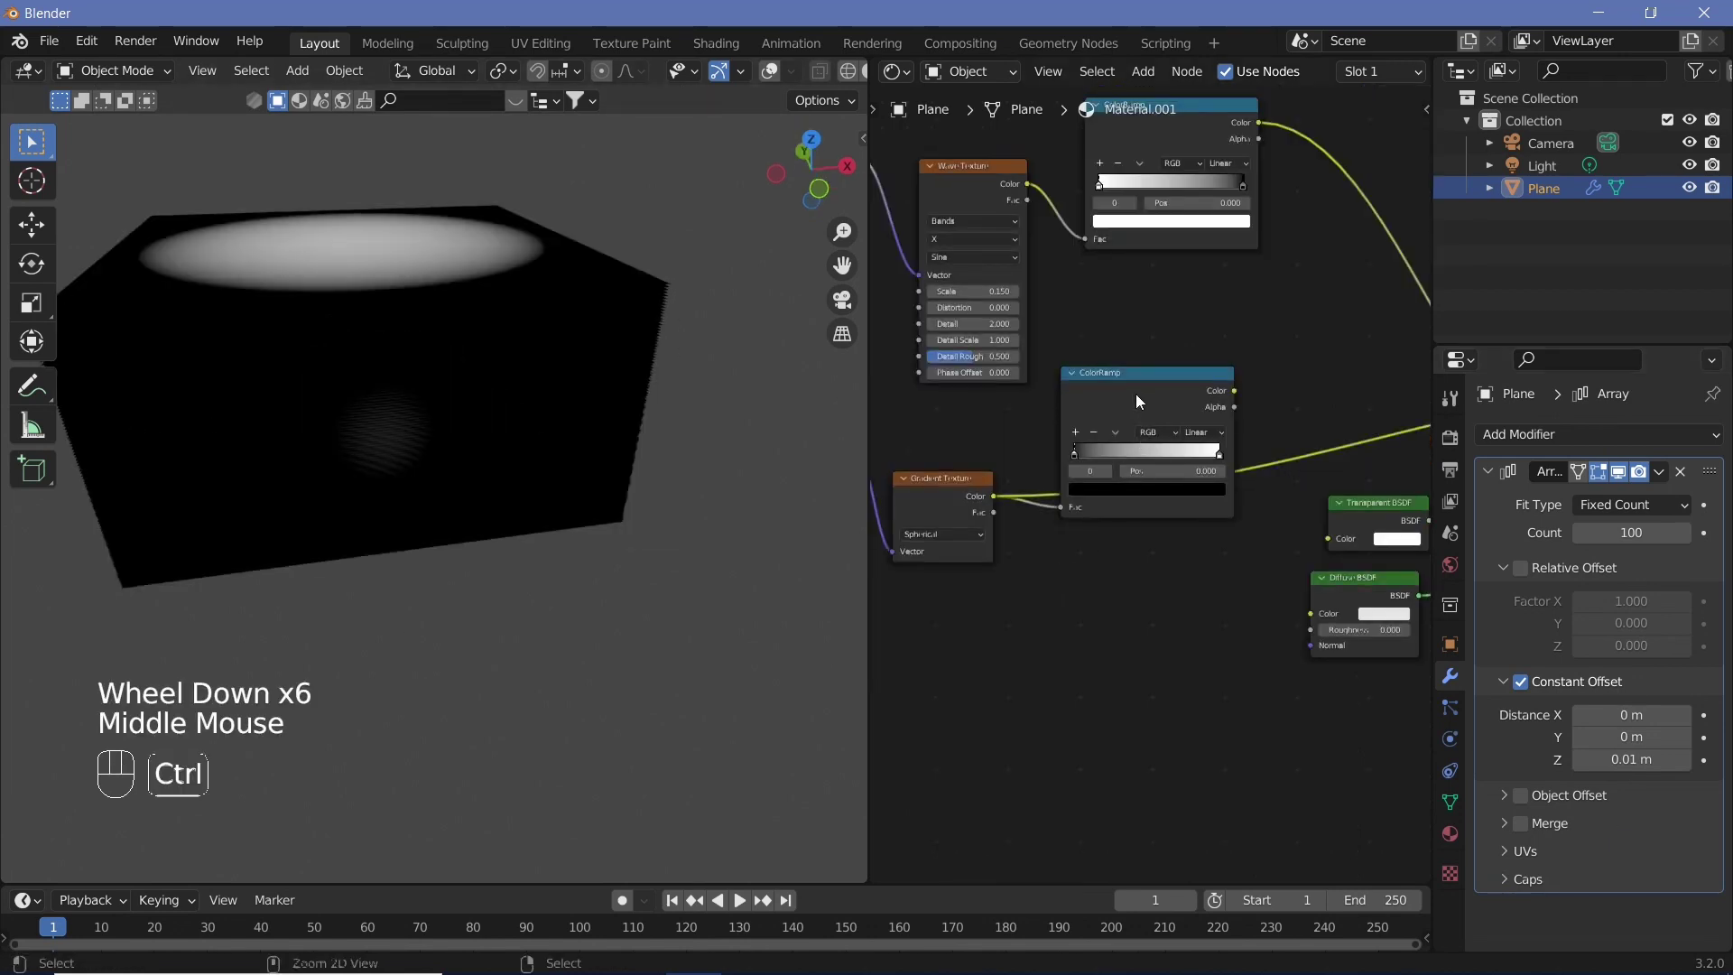
pyautogui.click(1140, 401)
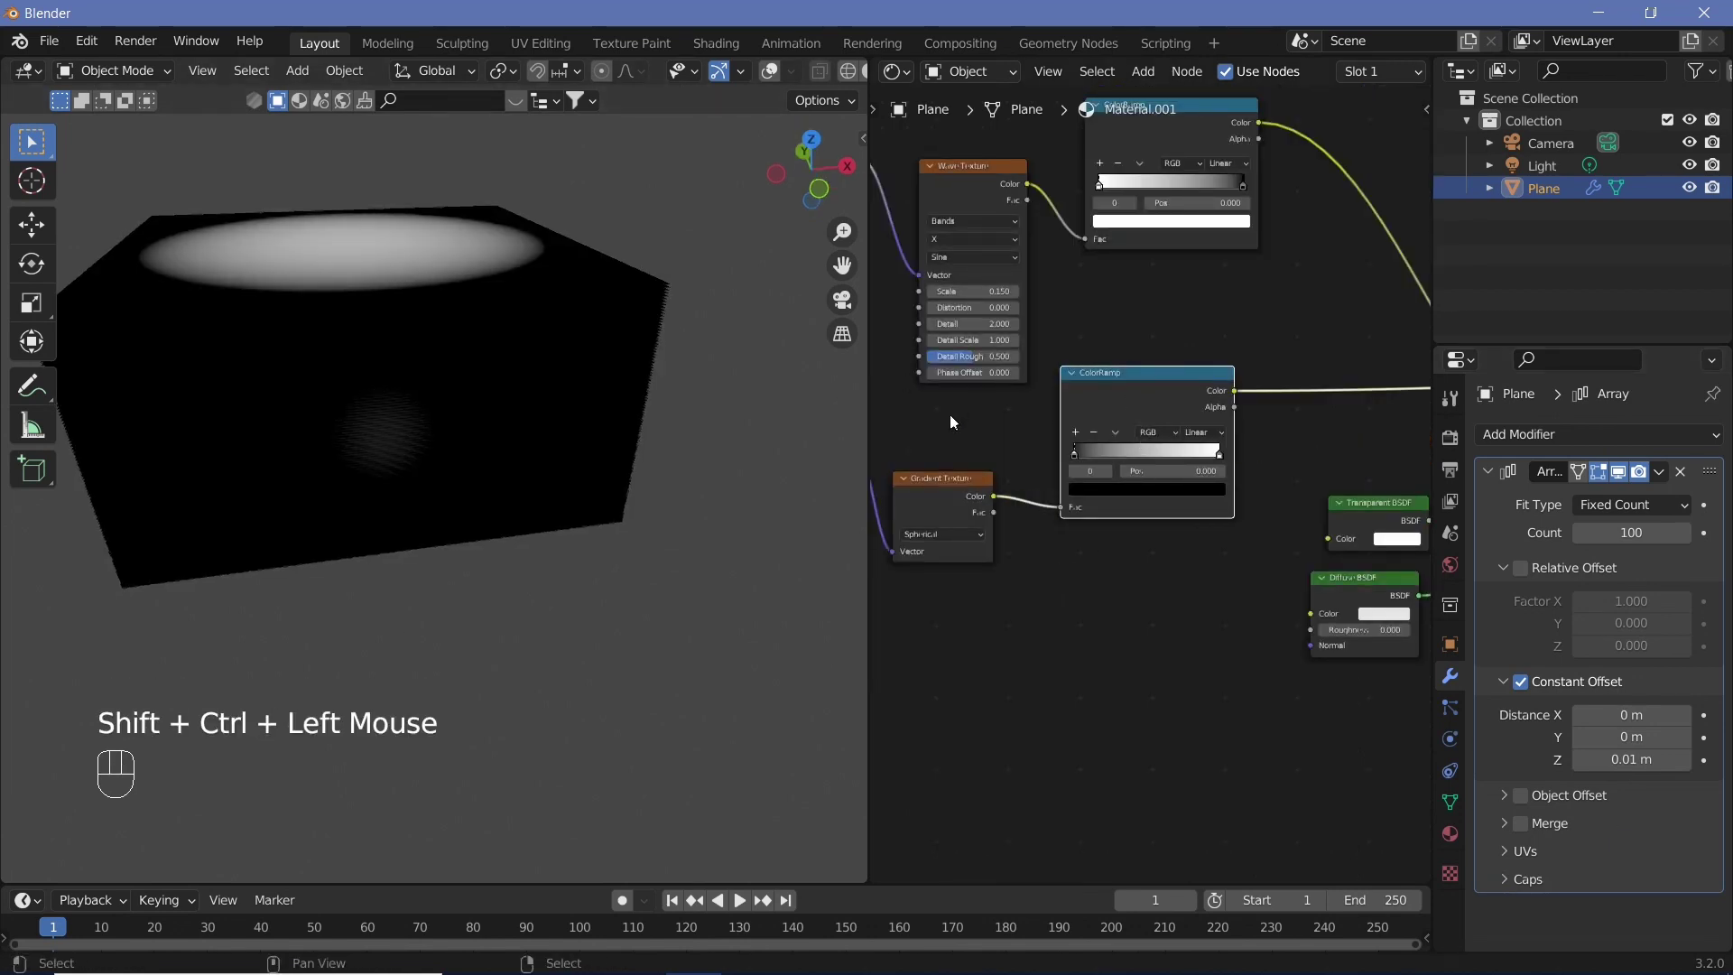
pyautogui.moveTo(1104, 458); pyautogui.dragTo(1158, 460)
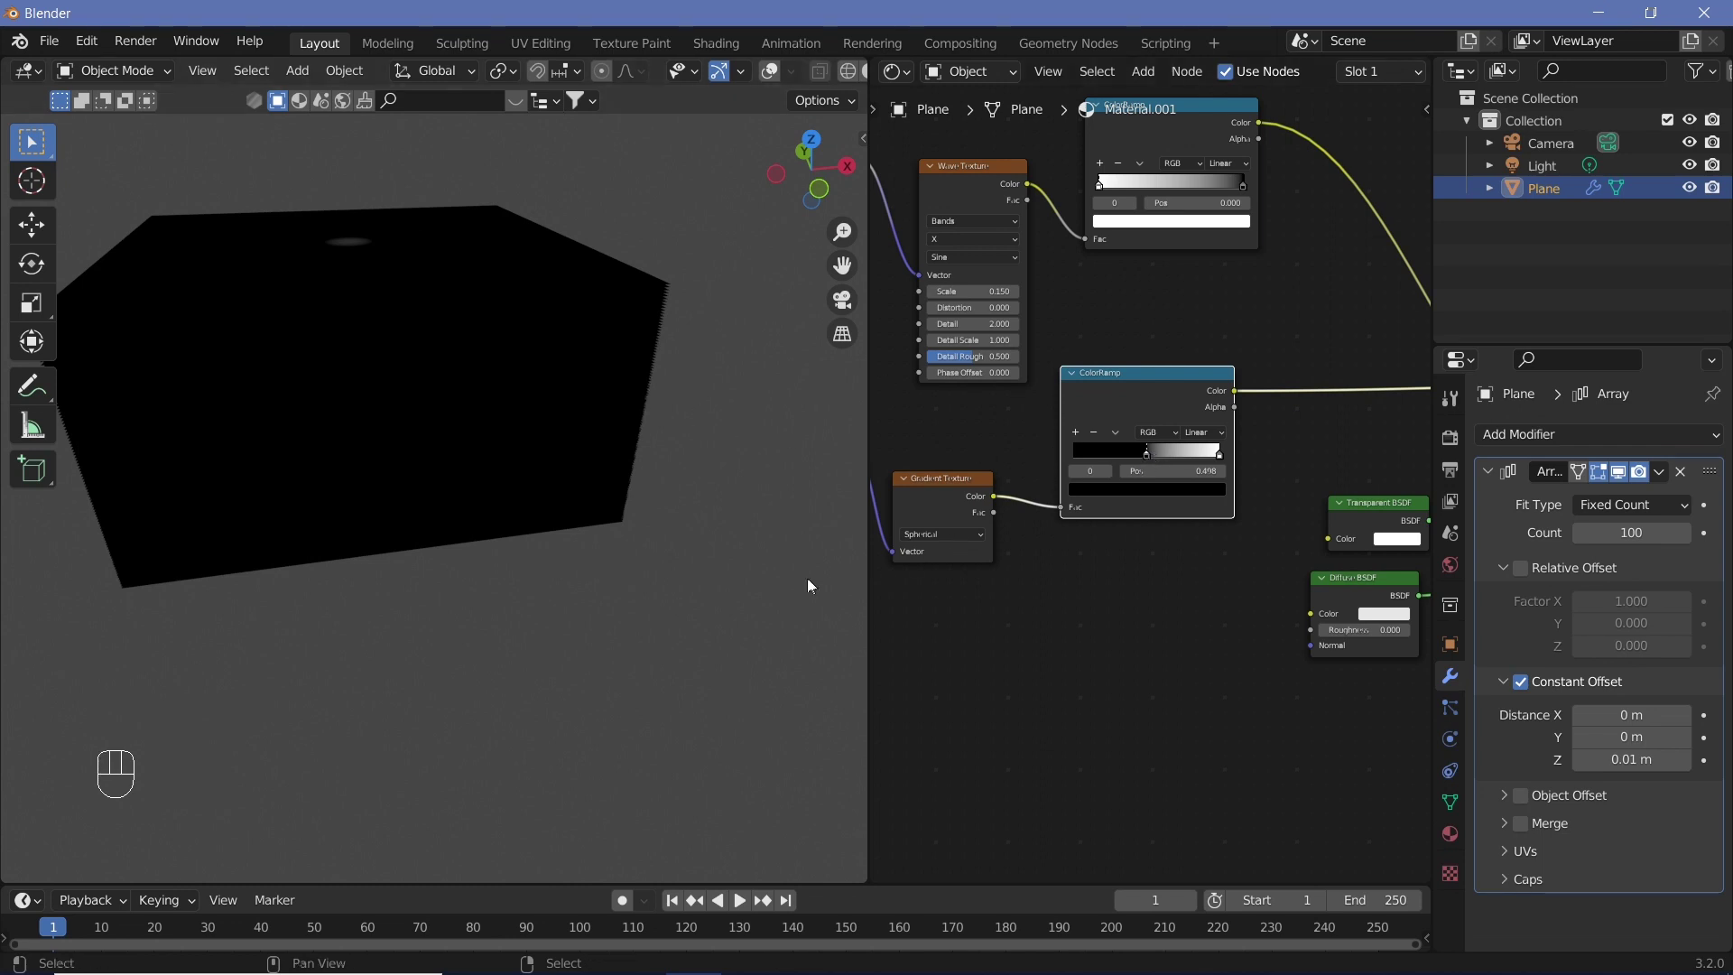
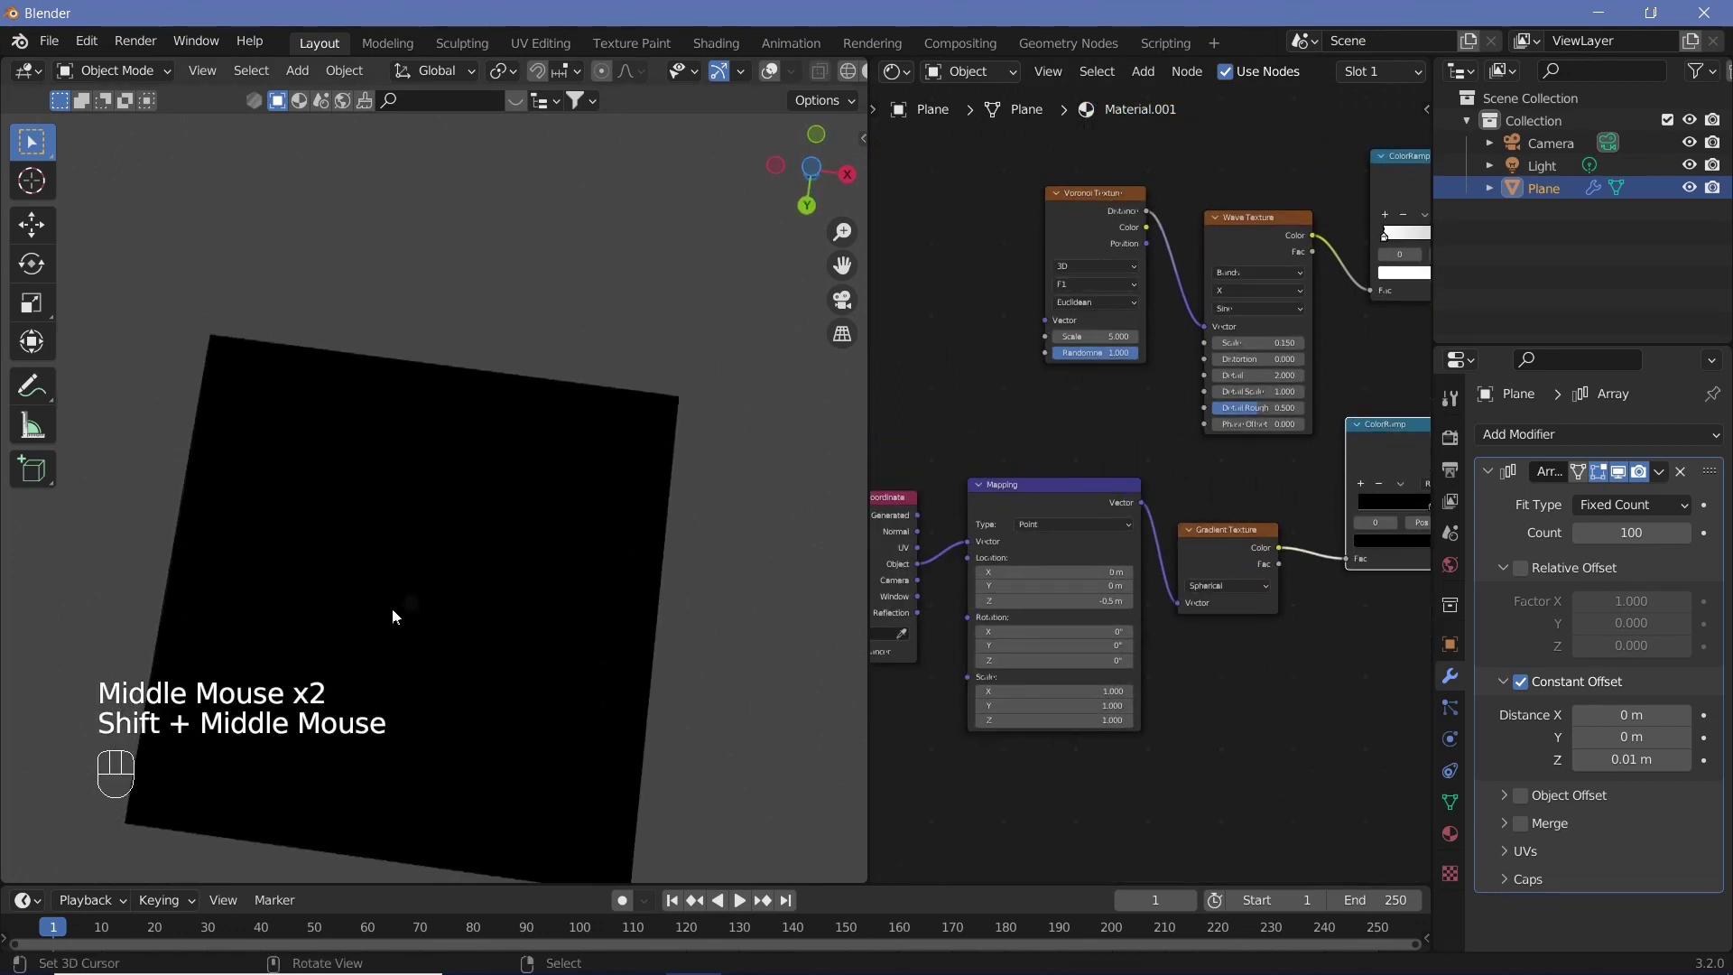
pyautogui.moveTo(539, 369); pyautogui.dragTo(350, 356)
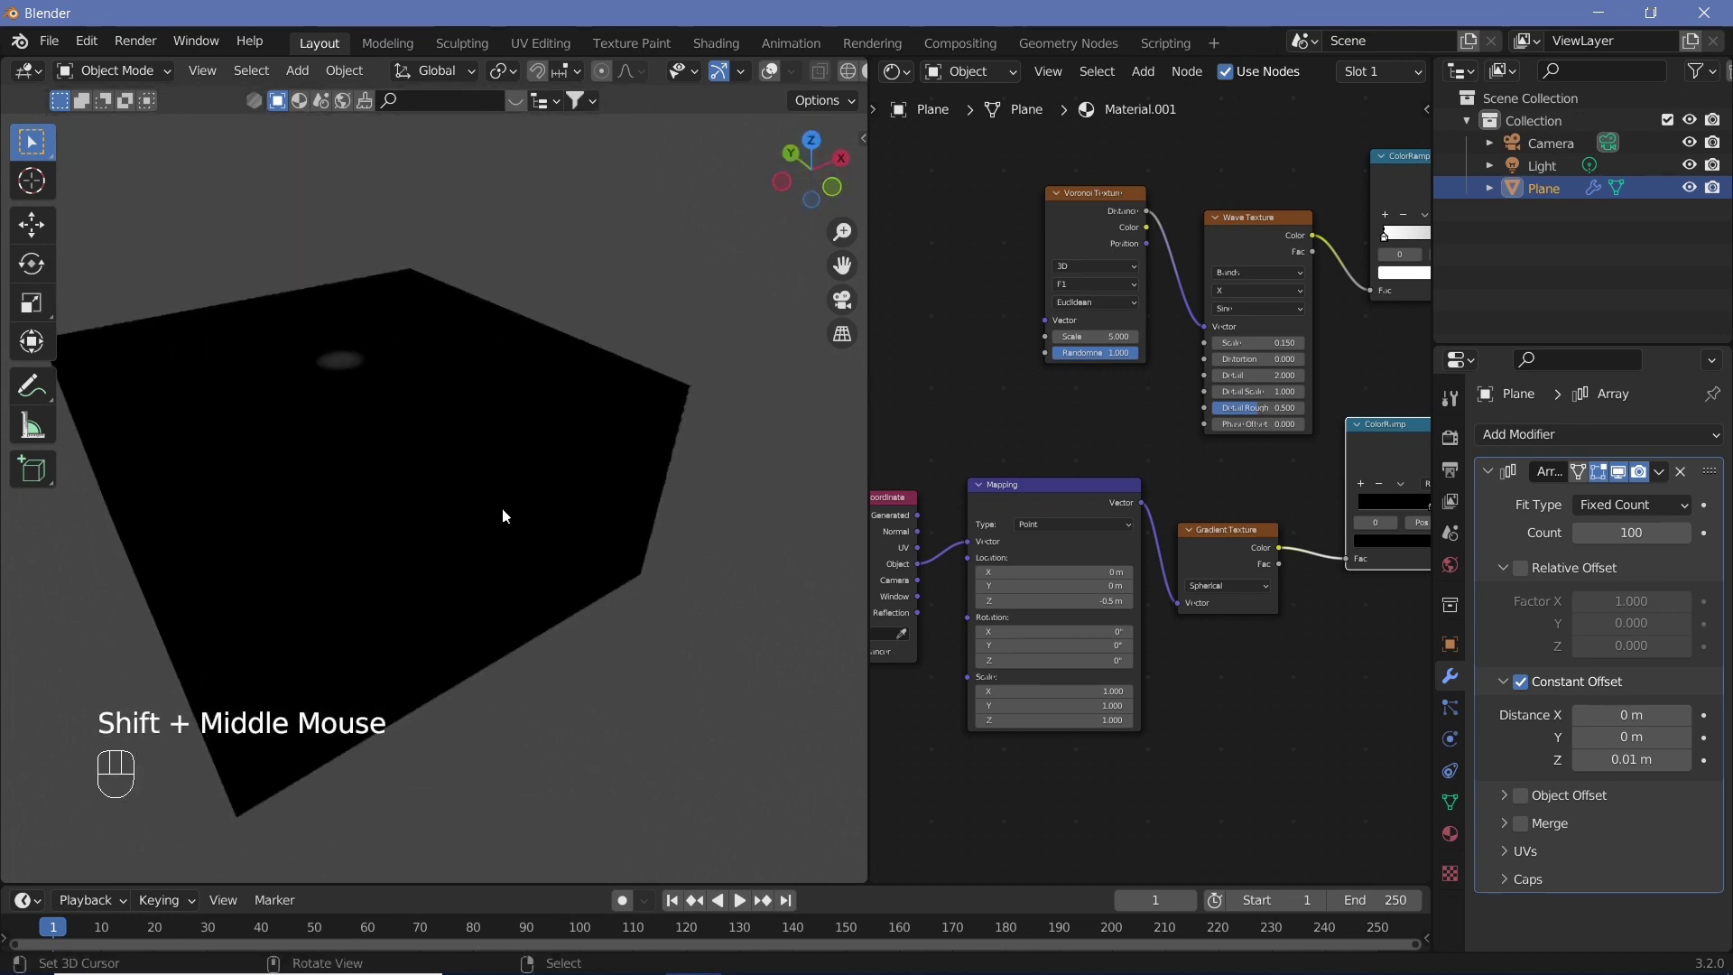
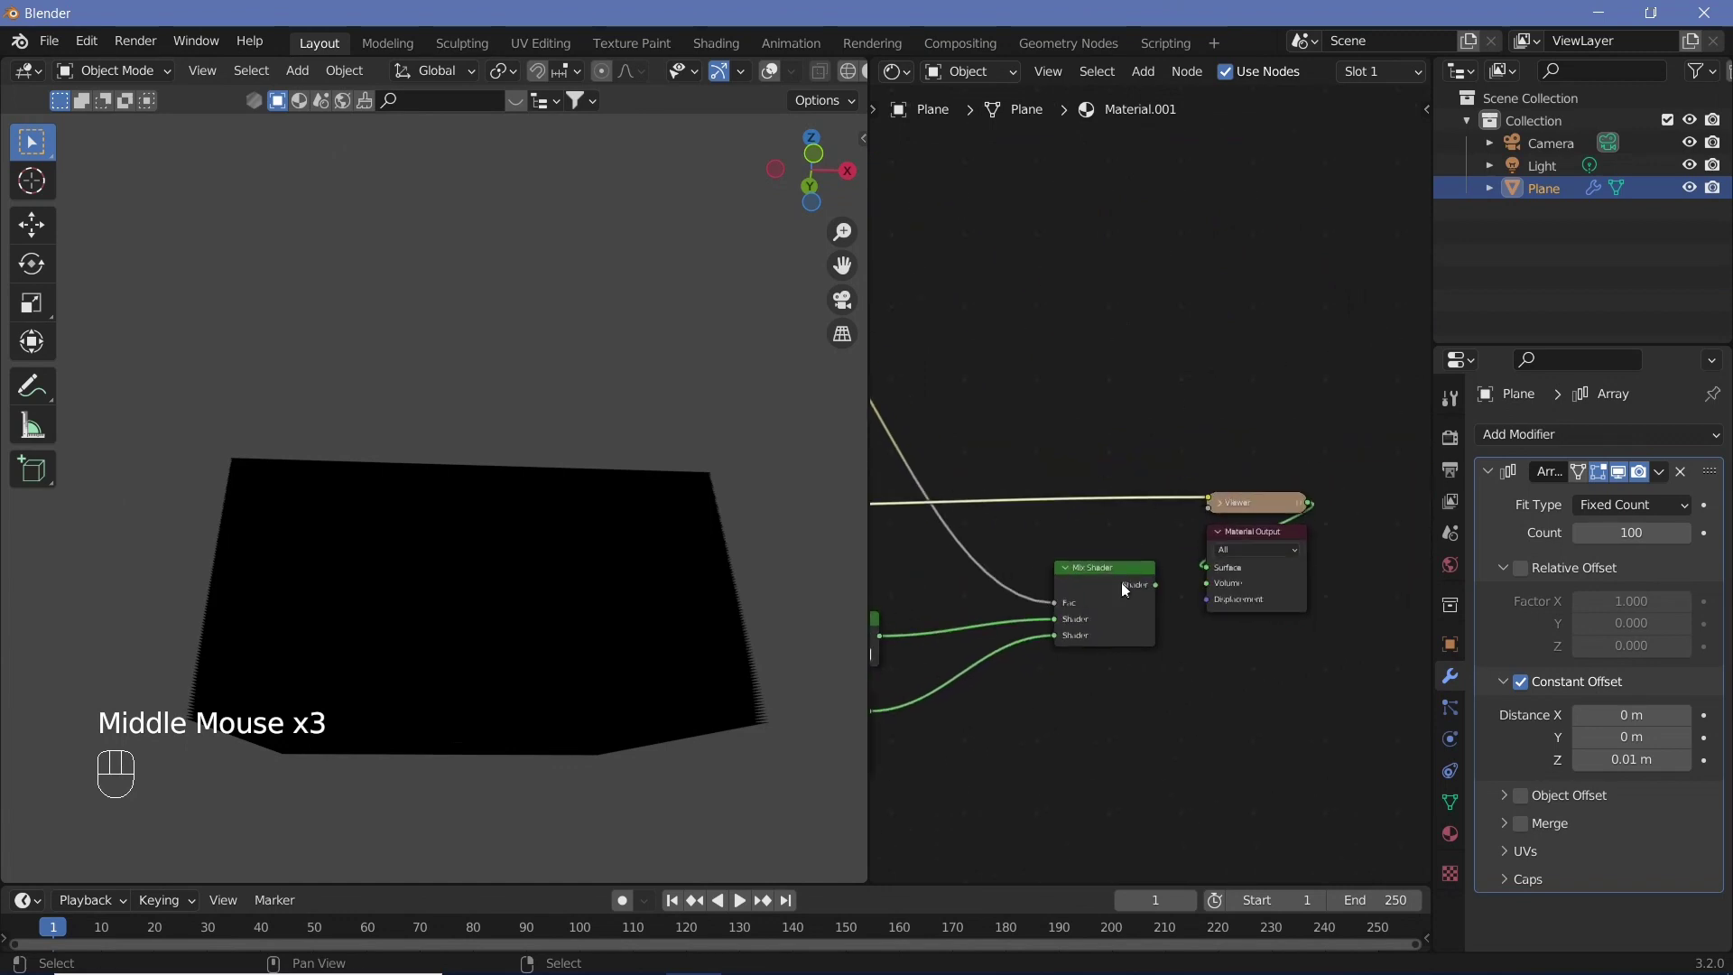
# Step: Add a MixRGB node set to Multiply at factor 1 and link both ColorRamp colours into it
pyautogui.click(1125, 595)
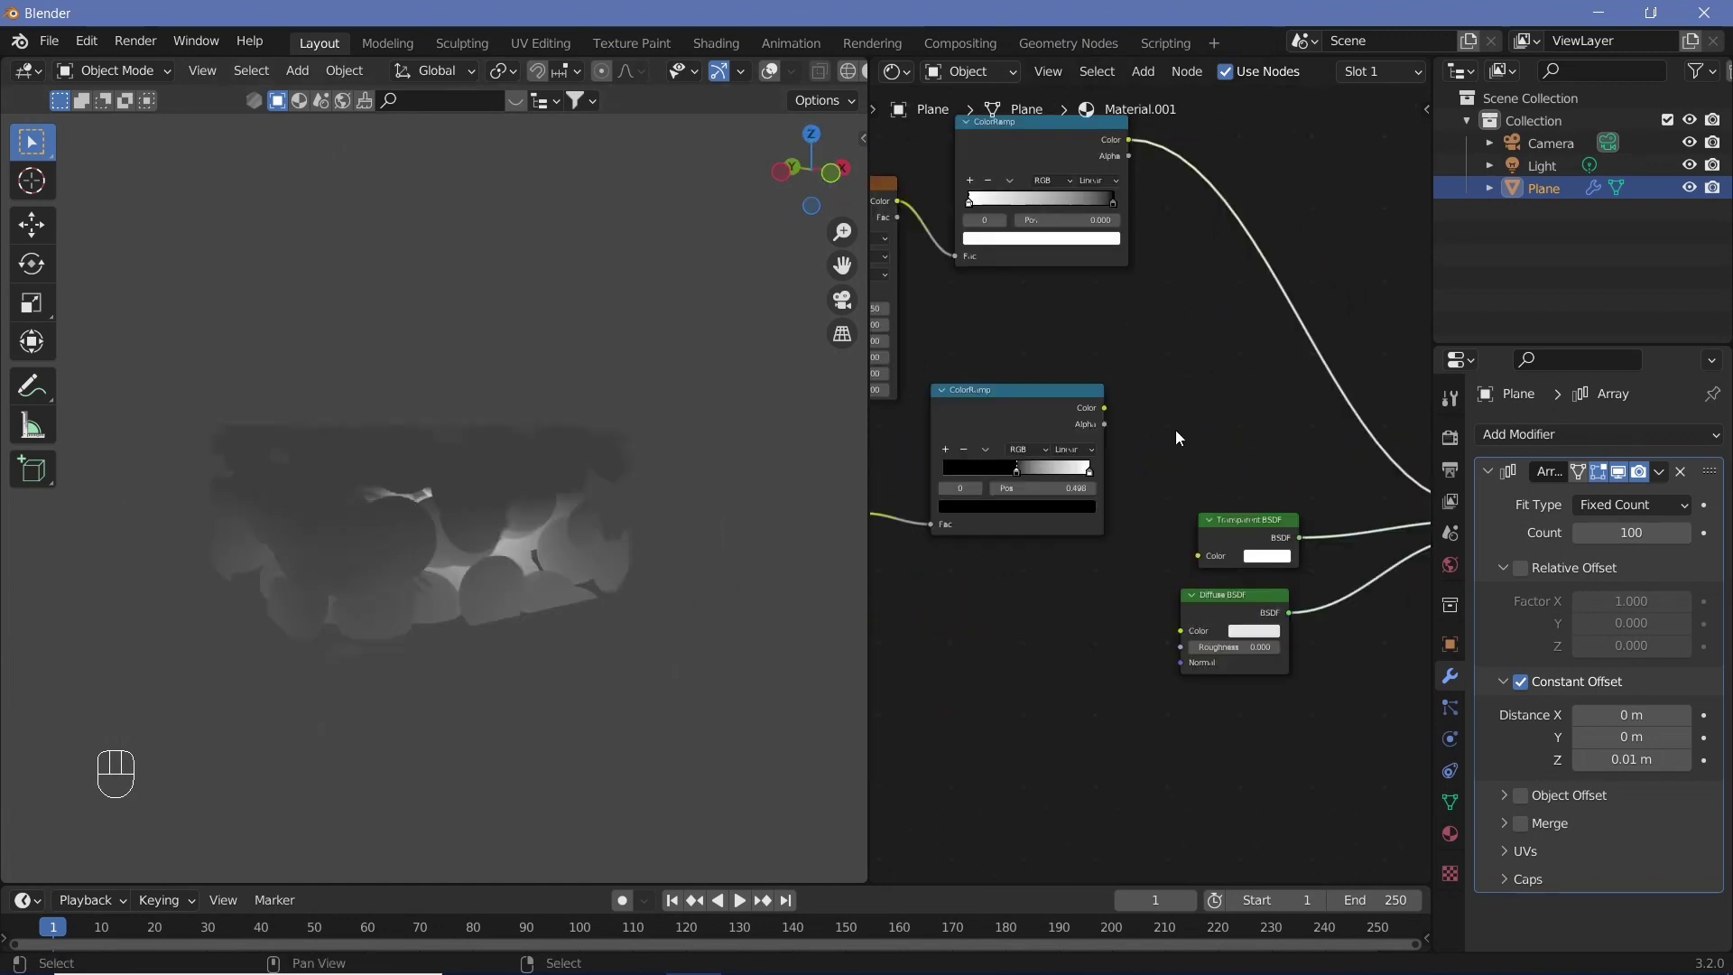
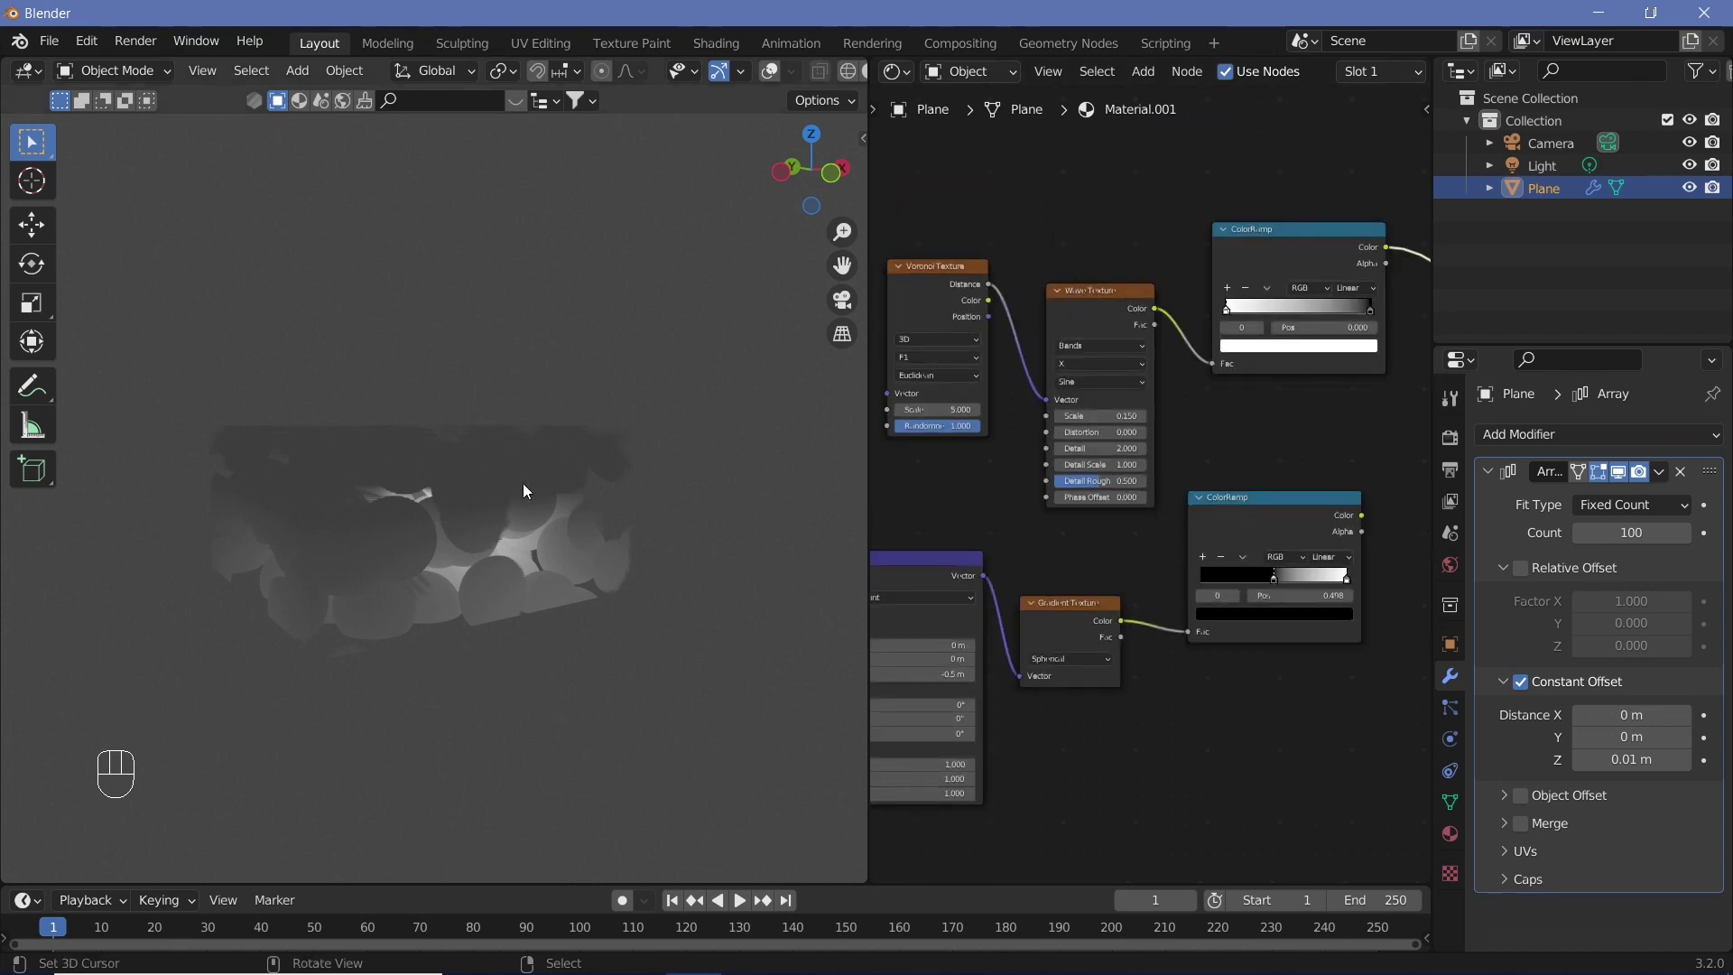
pyautogui.middleClick(1322, 437)
pyautogui.press('shift+a')
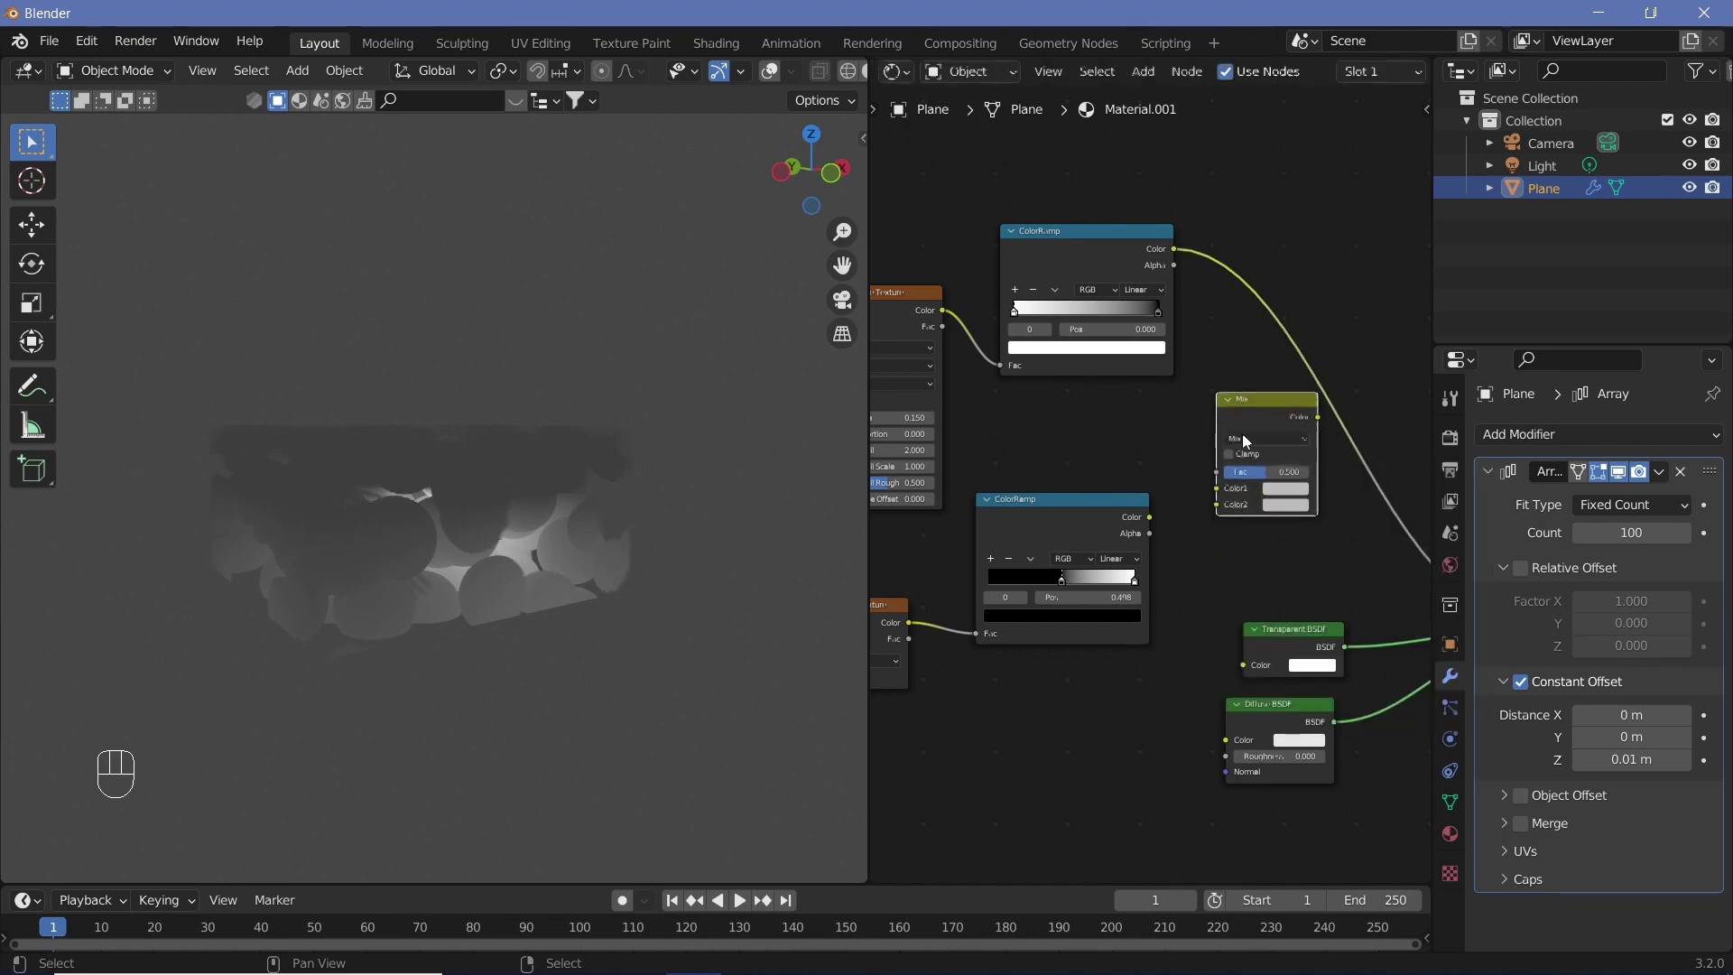
pyautogui.moveTo(1255, 446); pyautogui.dragTo(1264, 506)
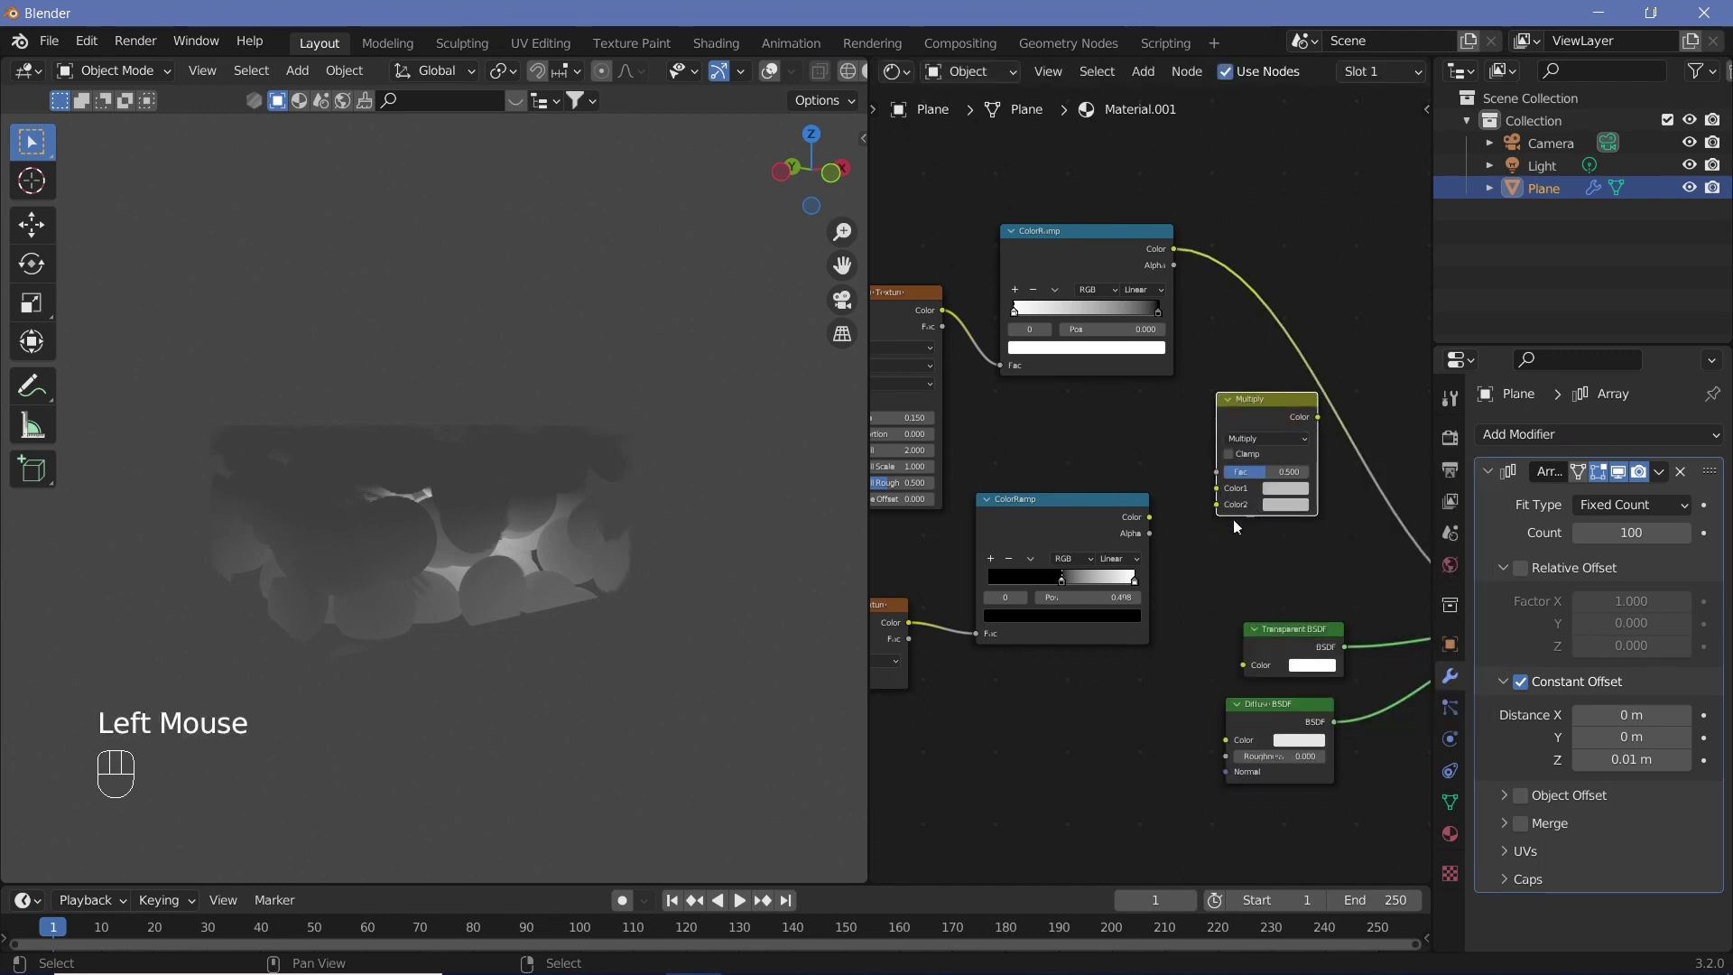
pyautogui.click(1267, 474)
pyautogui.moveTo(1207, 518); pyautogui.dragTo(1268, 424)
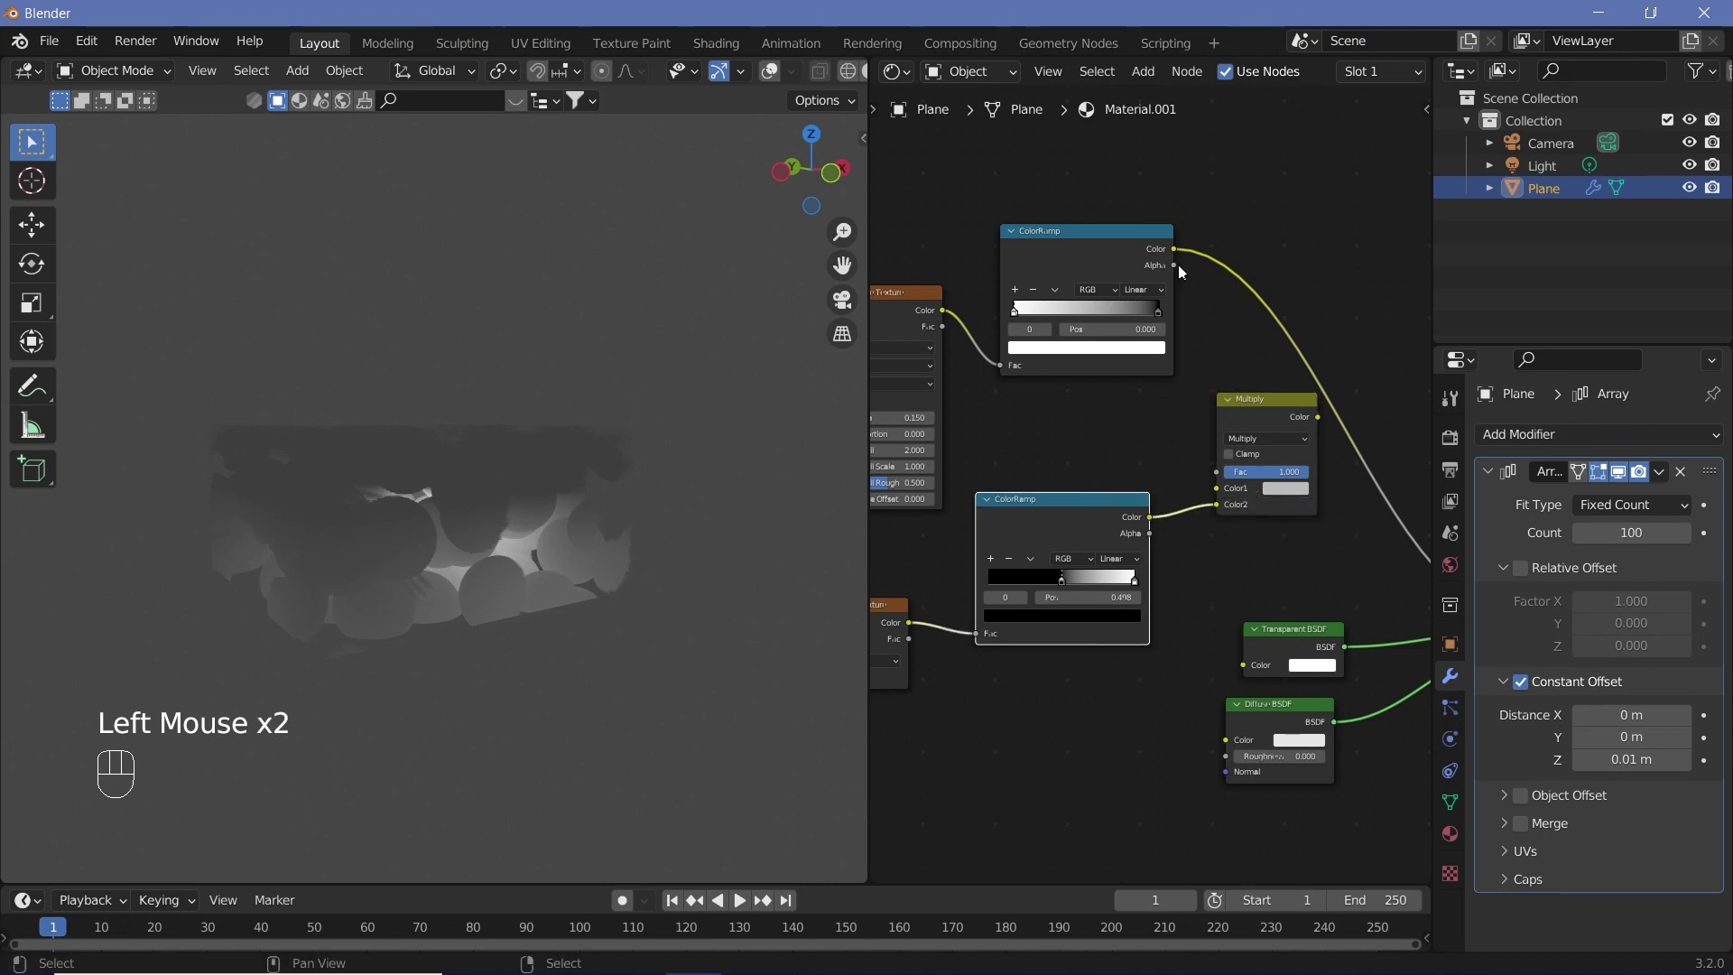
pyautogui.click(1181, 255)
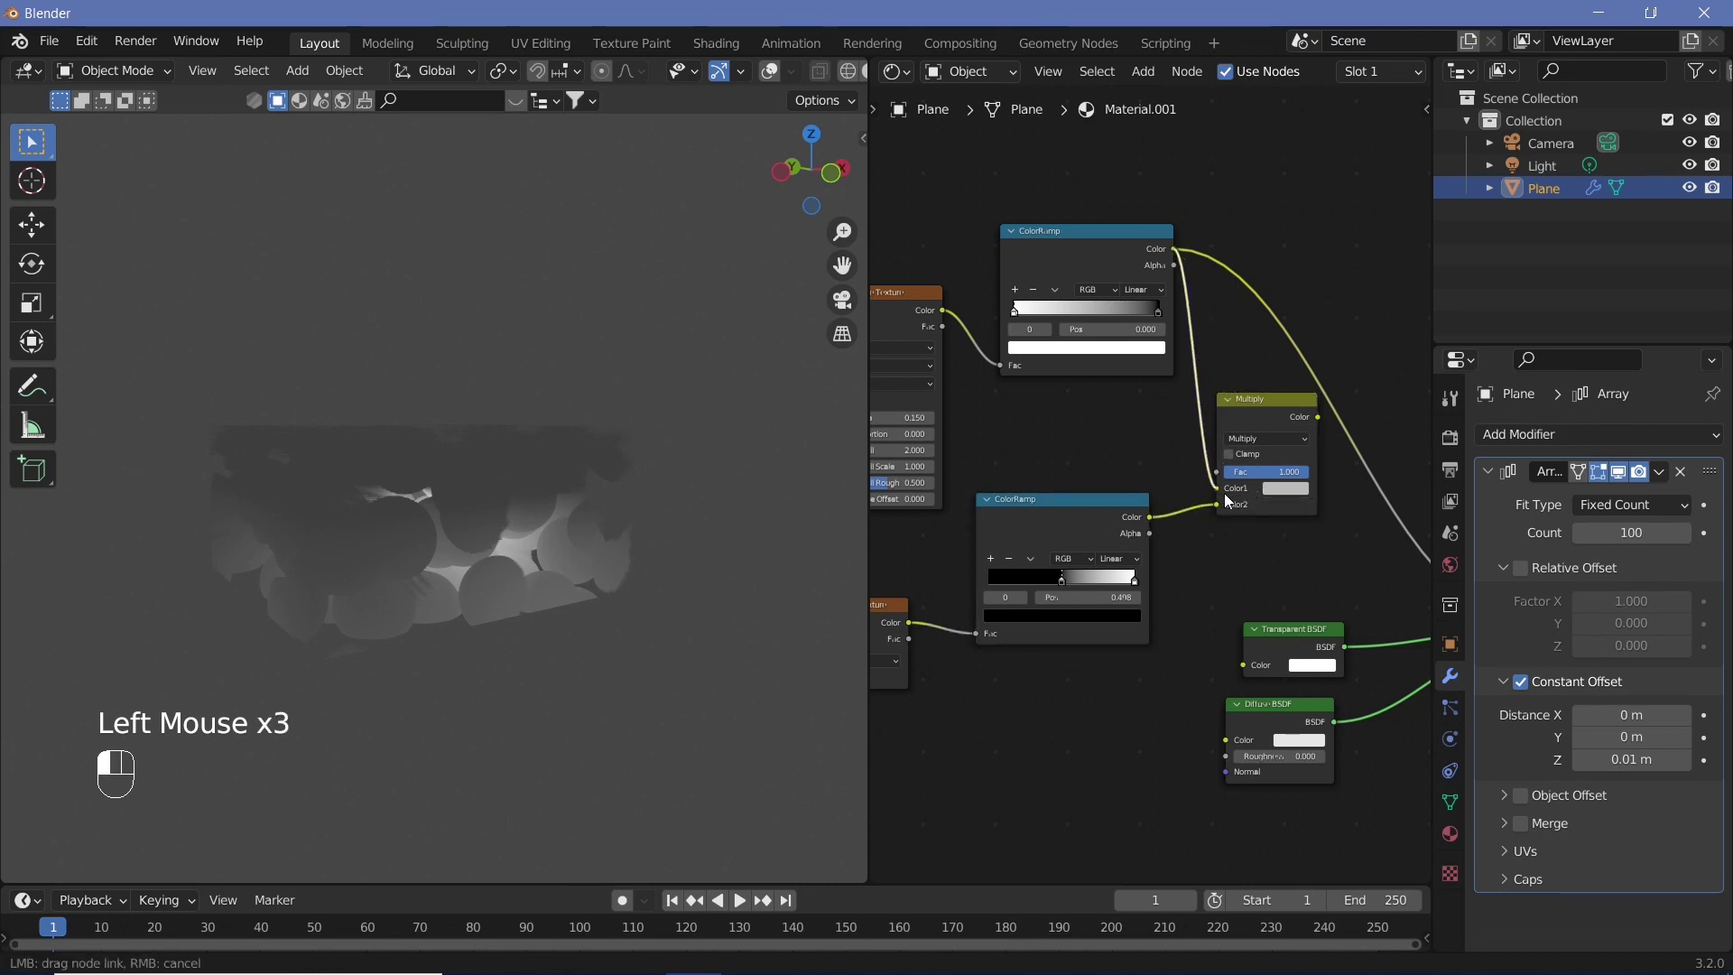
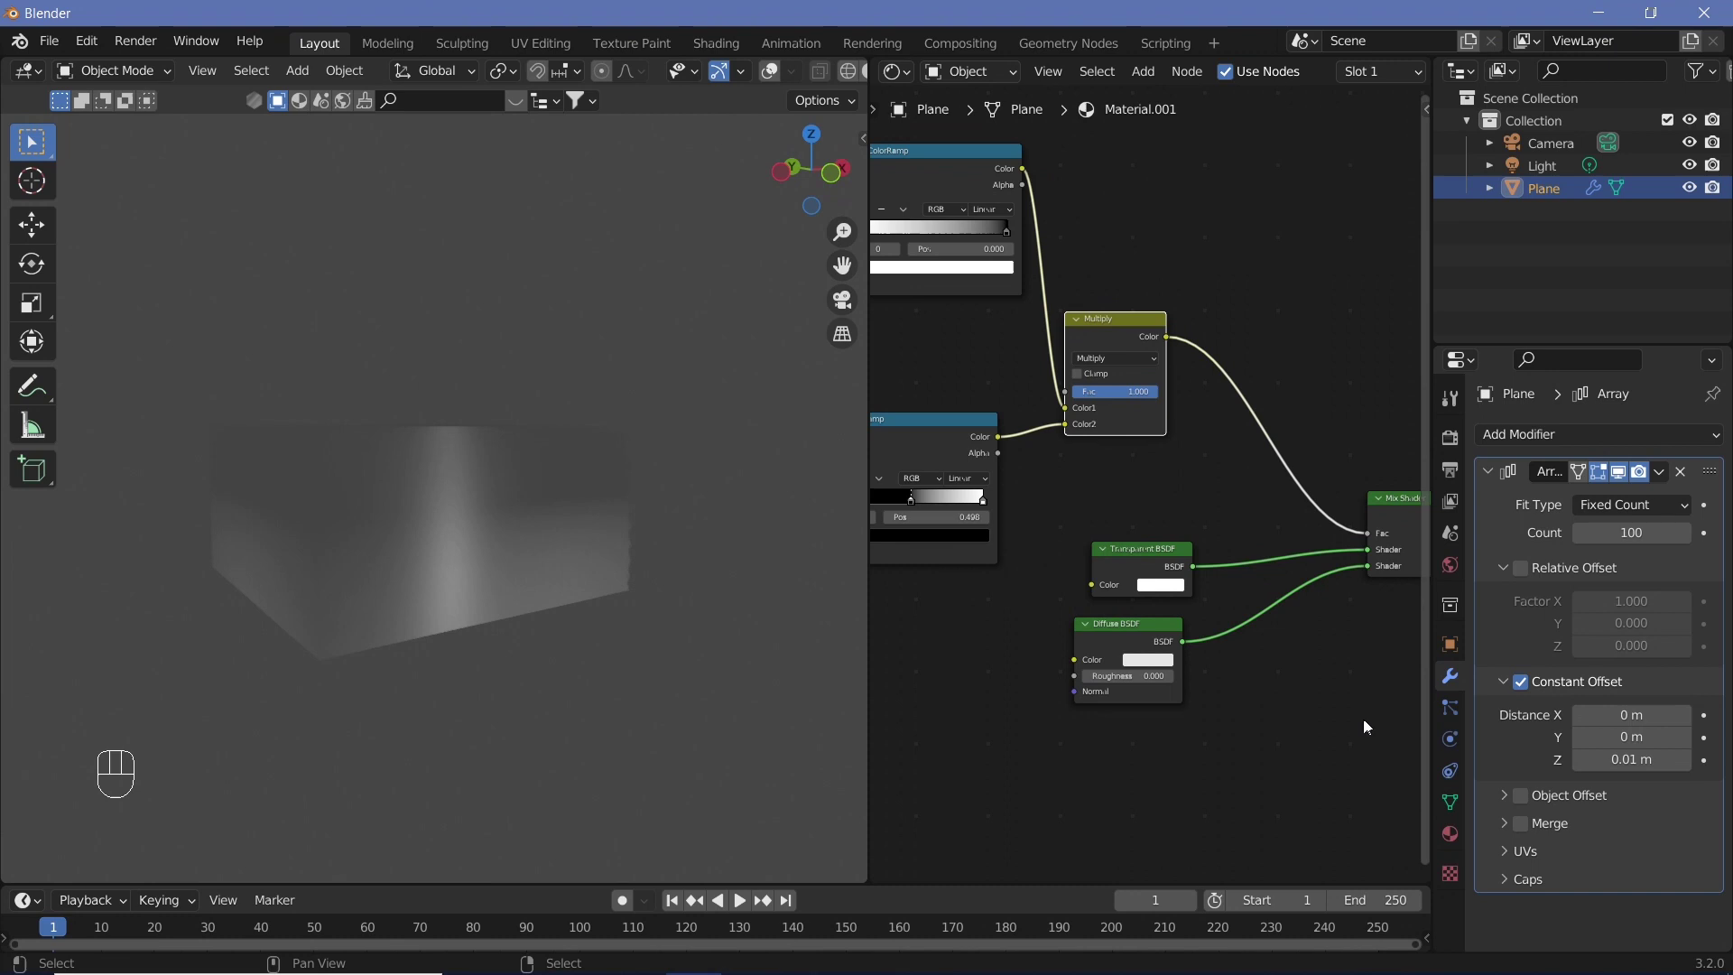
# Step: View the plane from the front and pull the ramp stops left until cloud blobs appear
pyautogui.press('KP_0')
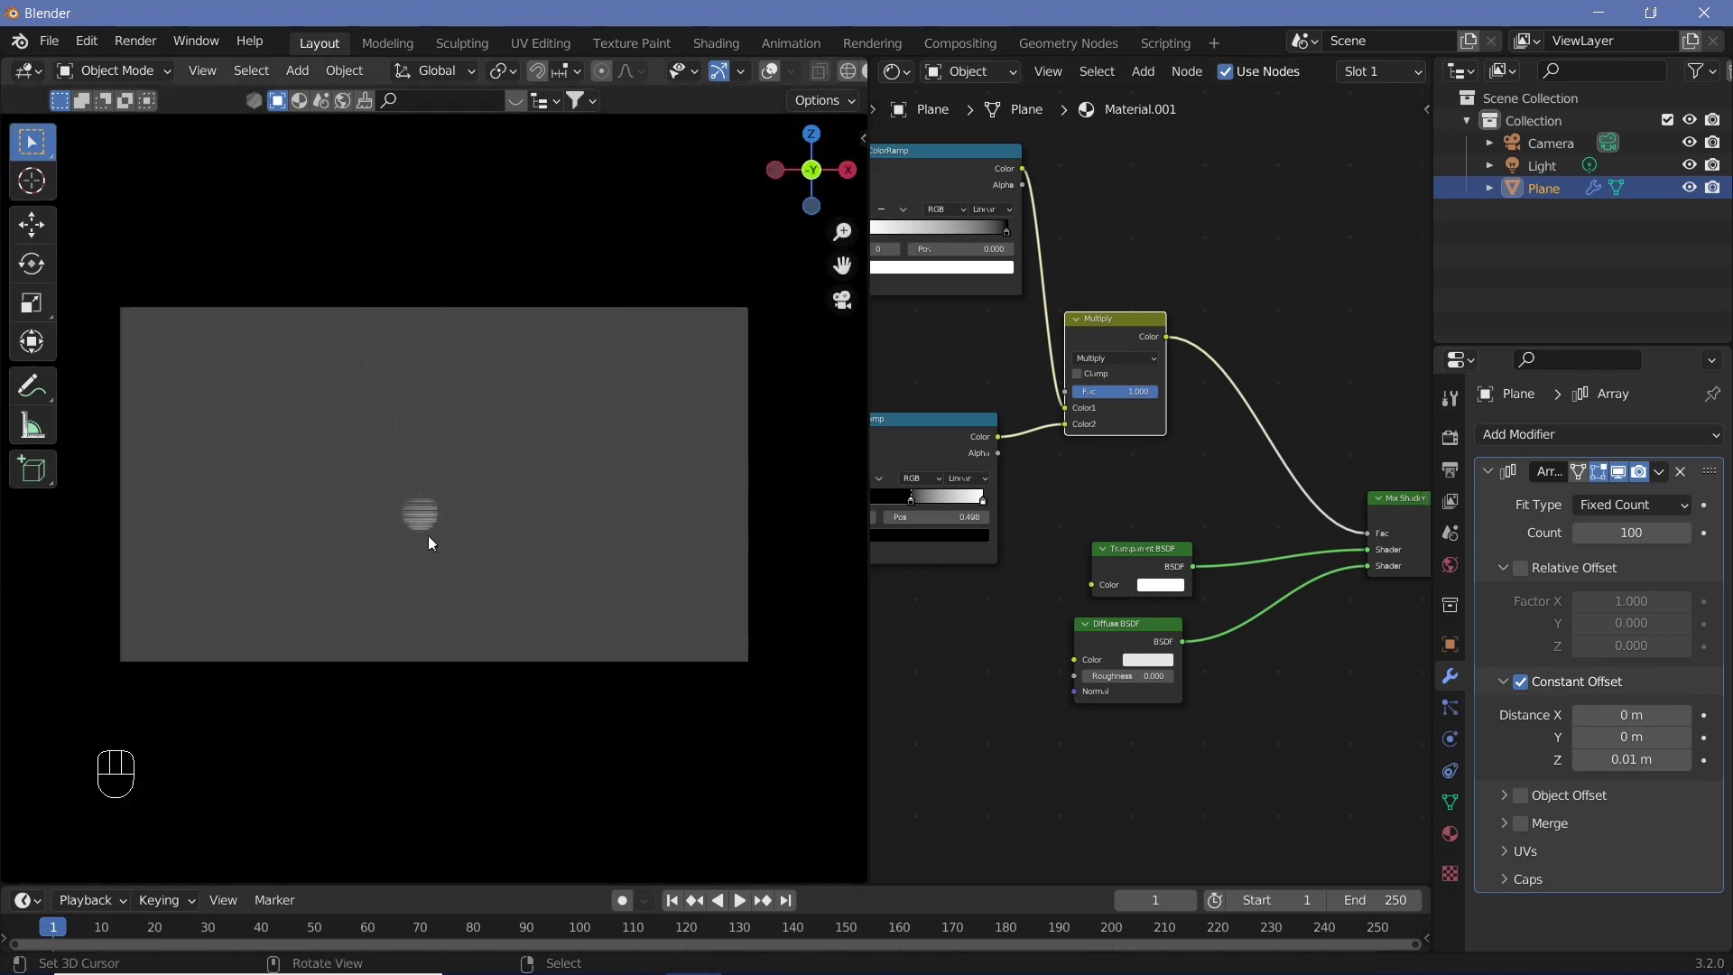
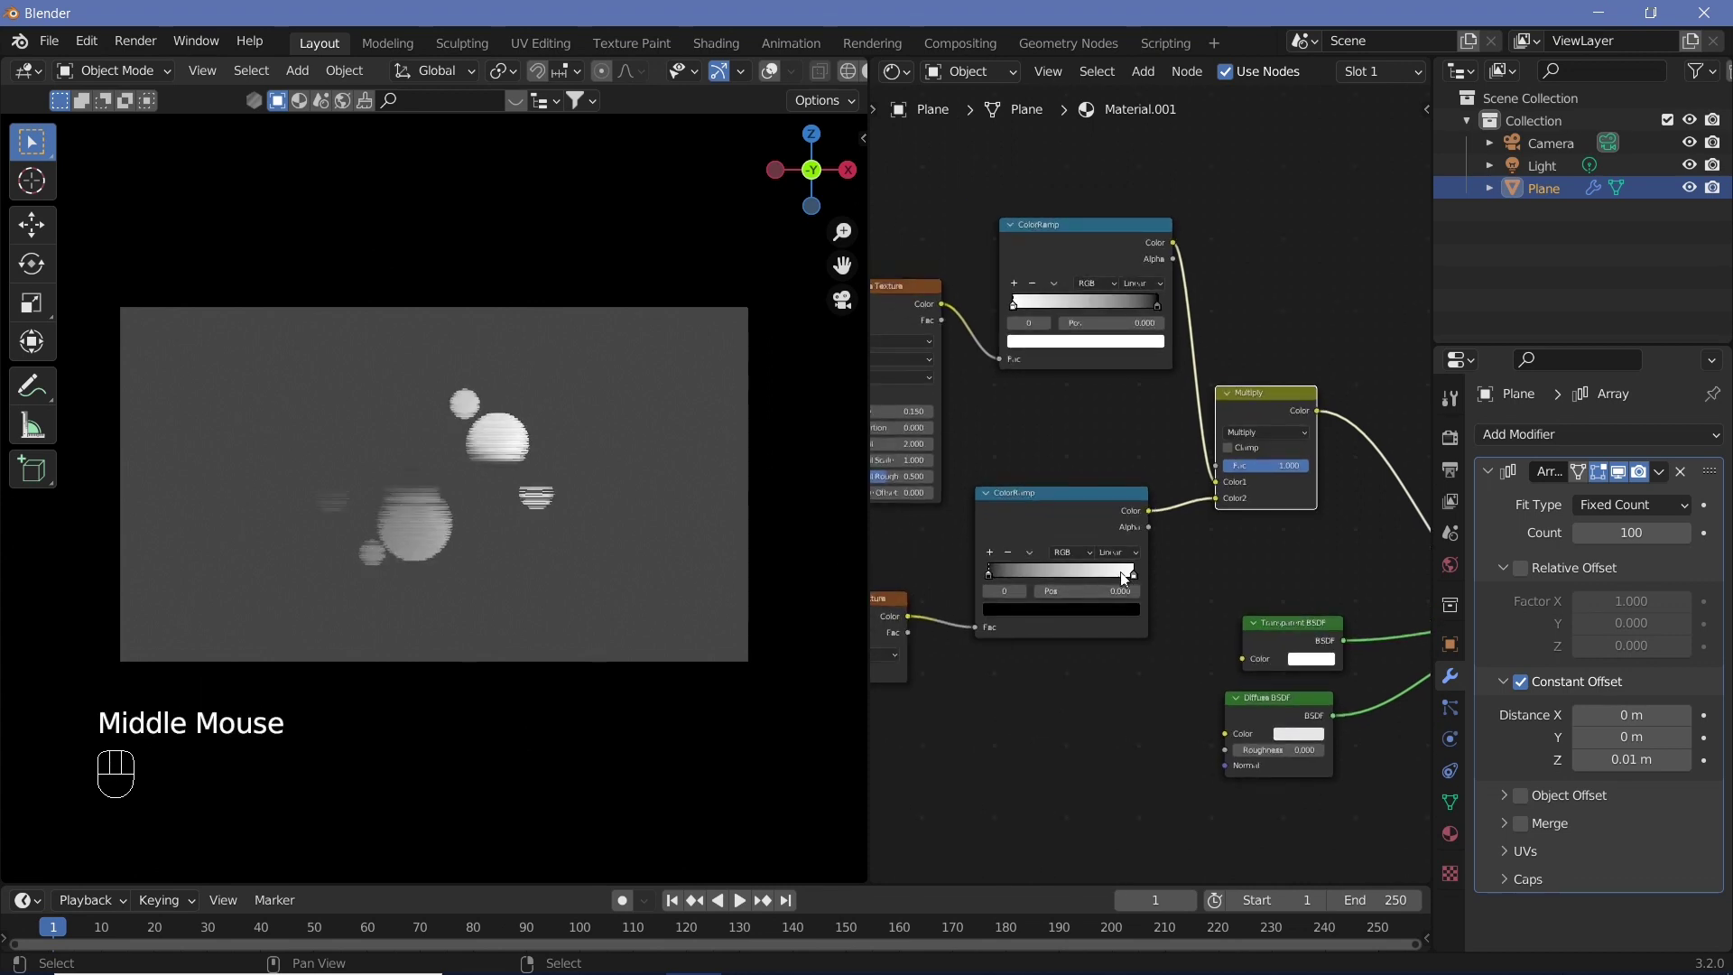
pyautogui.moveTo(1135, 581); pyautogui.dragTo(1098, 624)
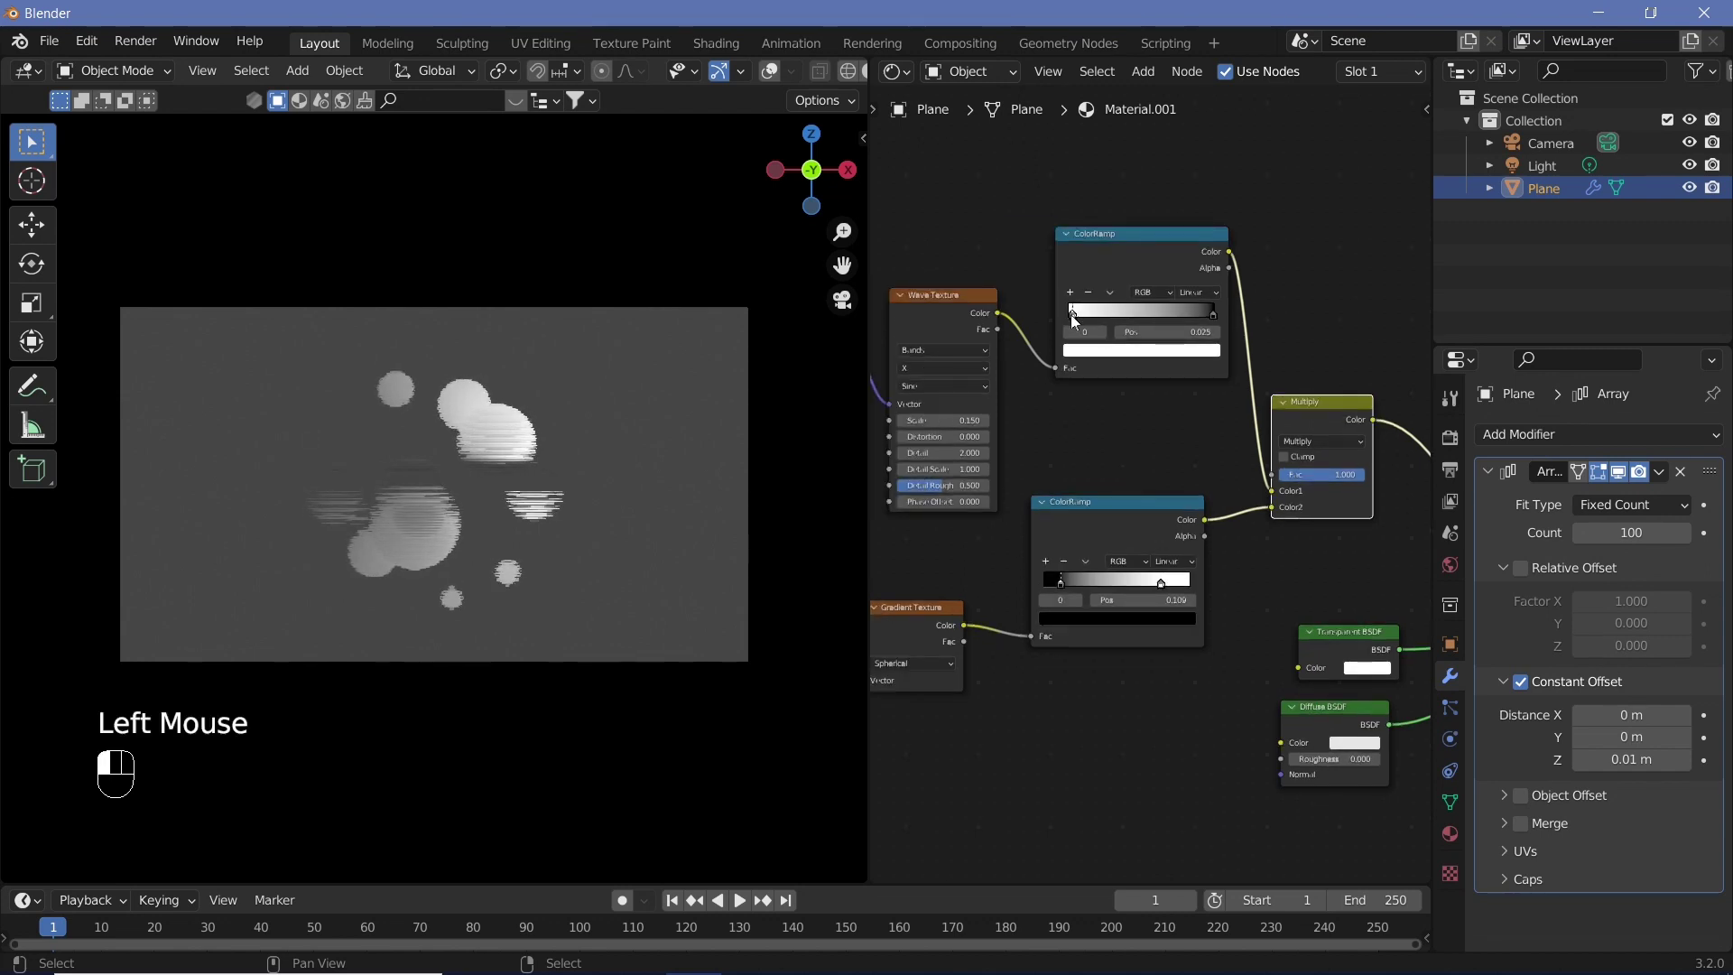
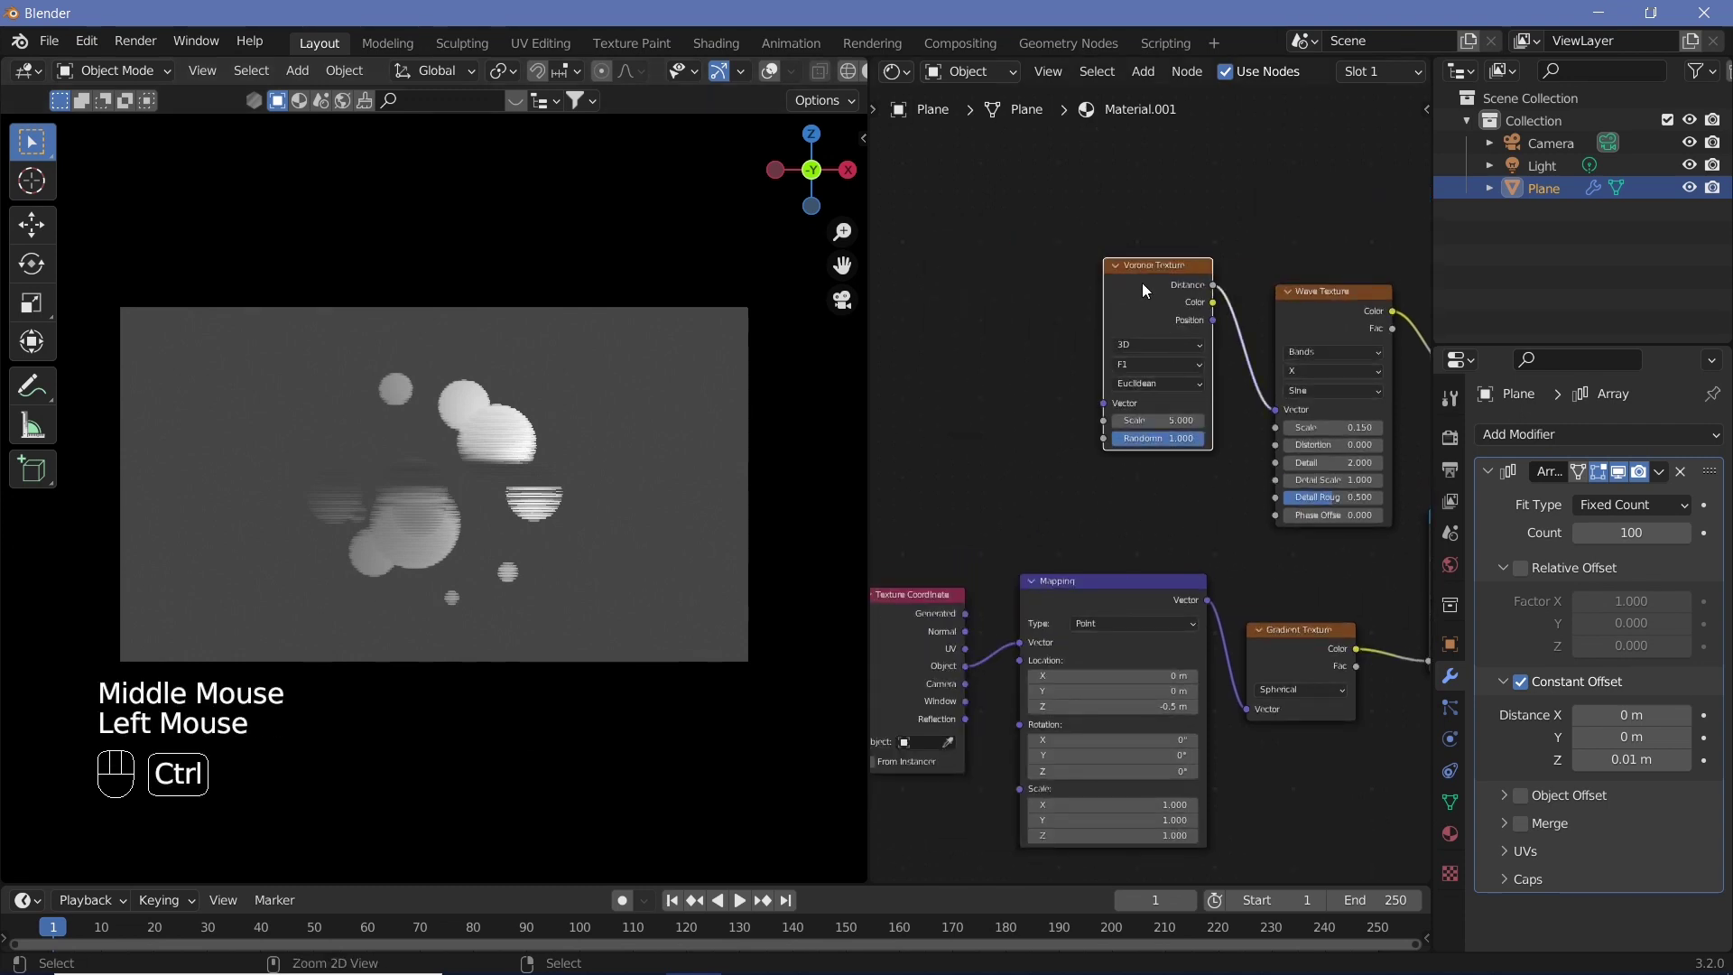
# Step: Give the Voronoi texture its own Mapping from object coordinates and drop its scale to 4
pyautogui.press('ctrl+t')
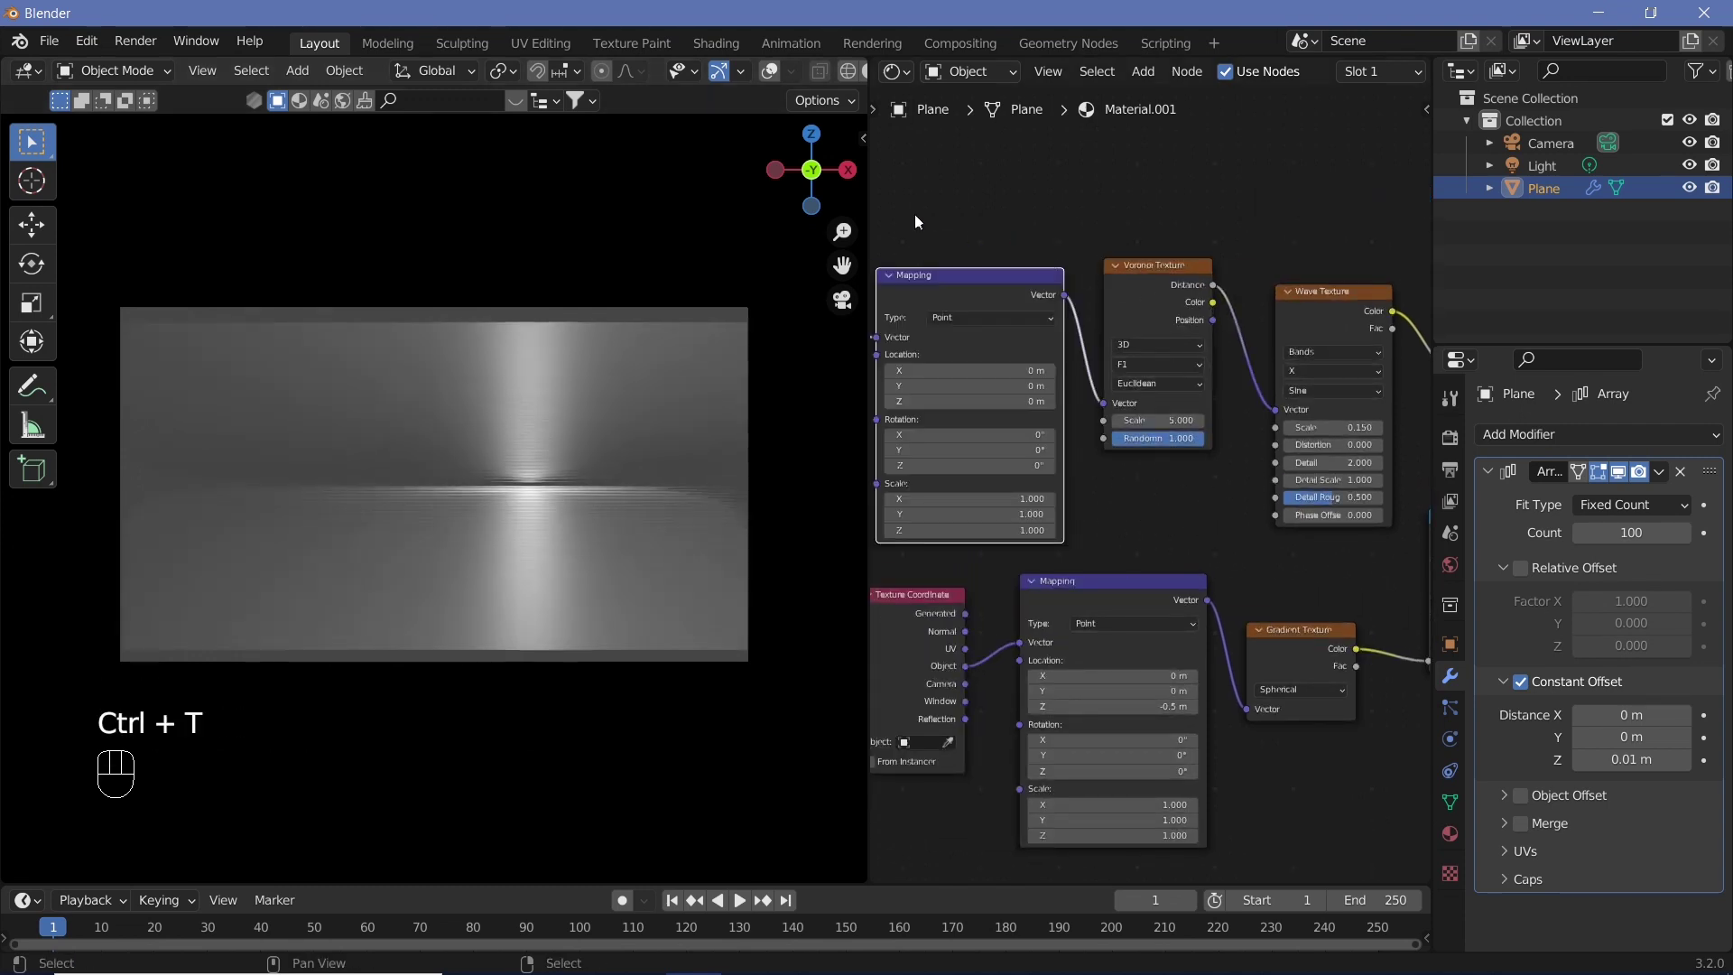
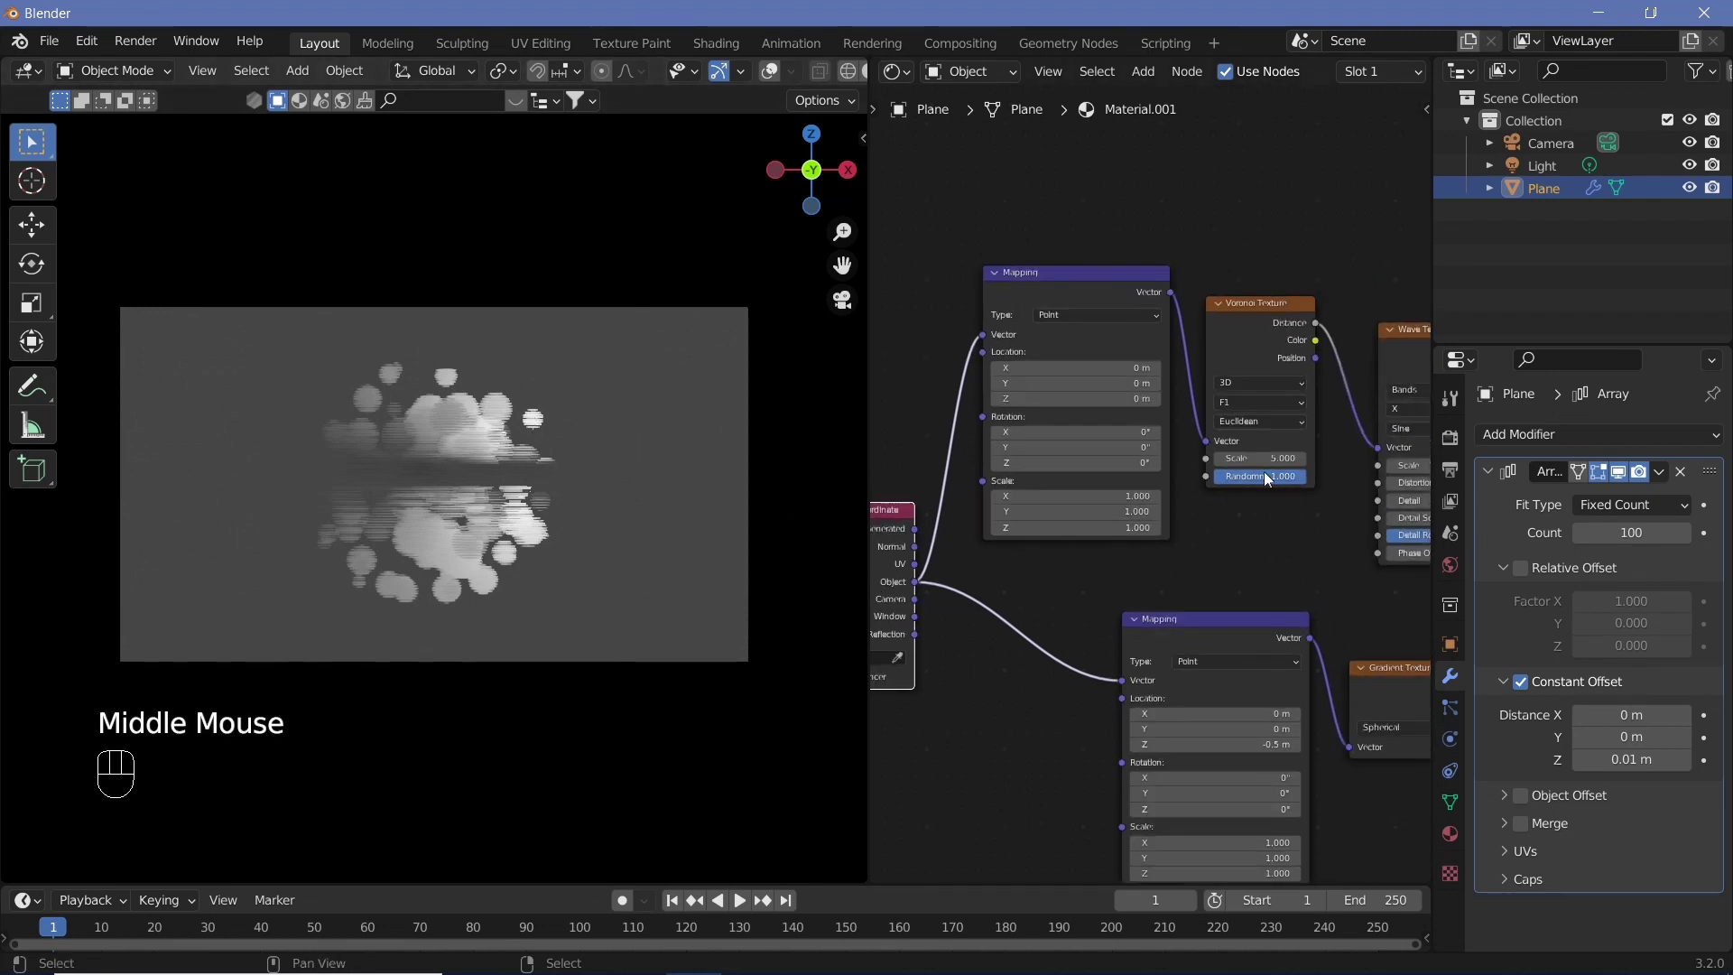
pyautogui.moveTo(1267, 474); pyautogui.dragTo(1264, 474)
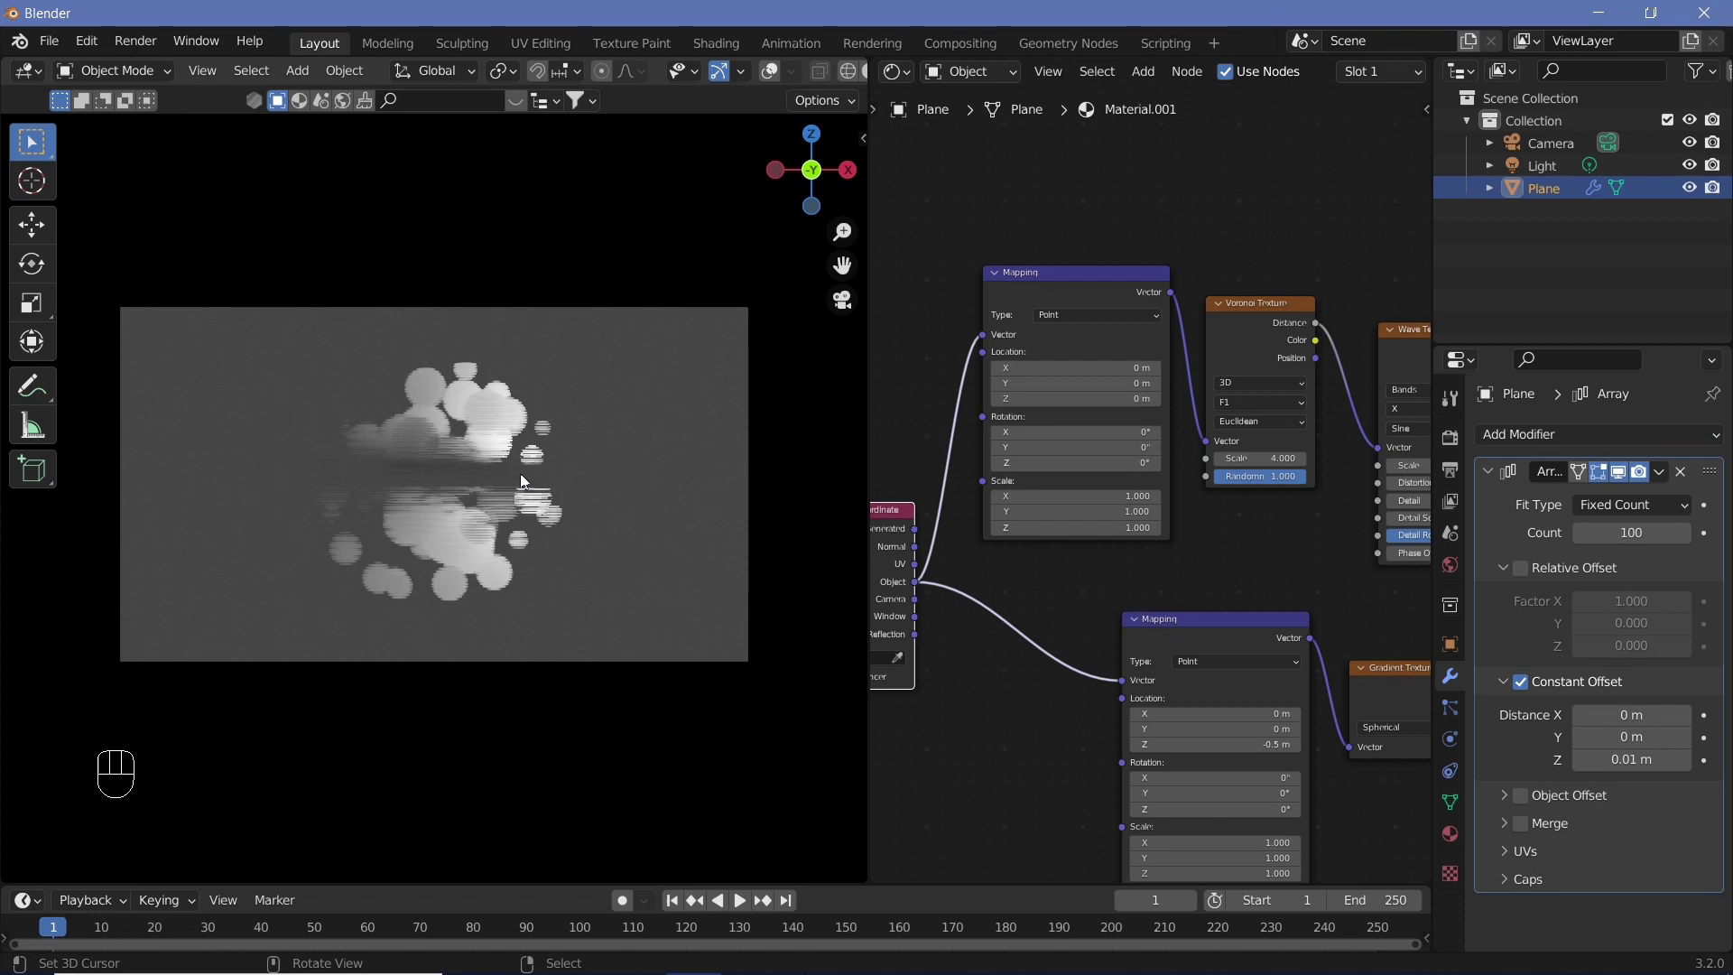
pyautogui.scroll(3)
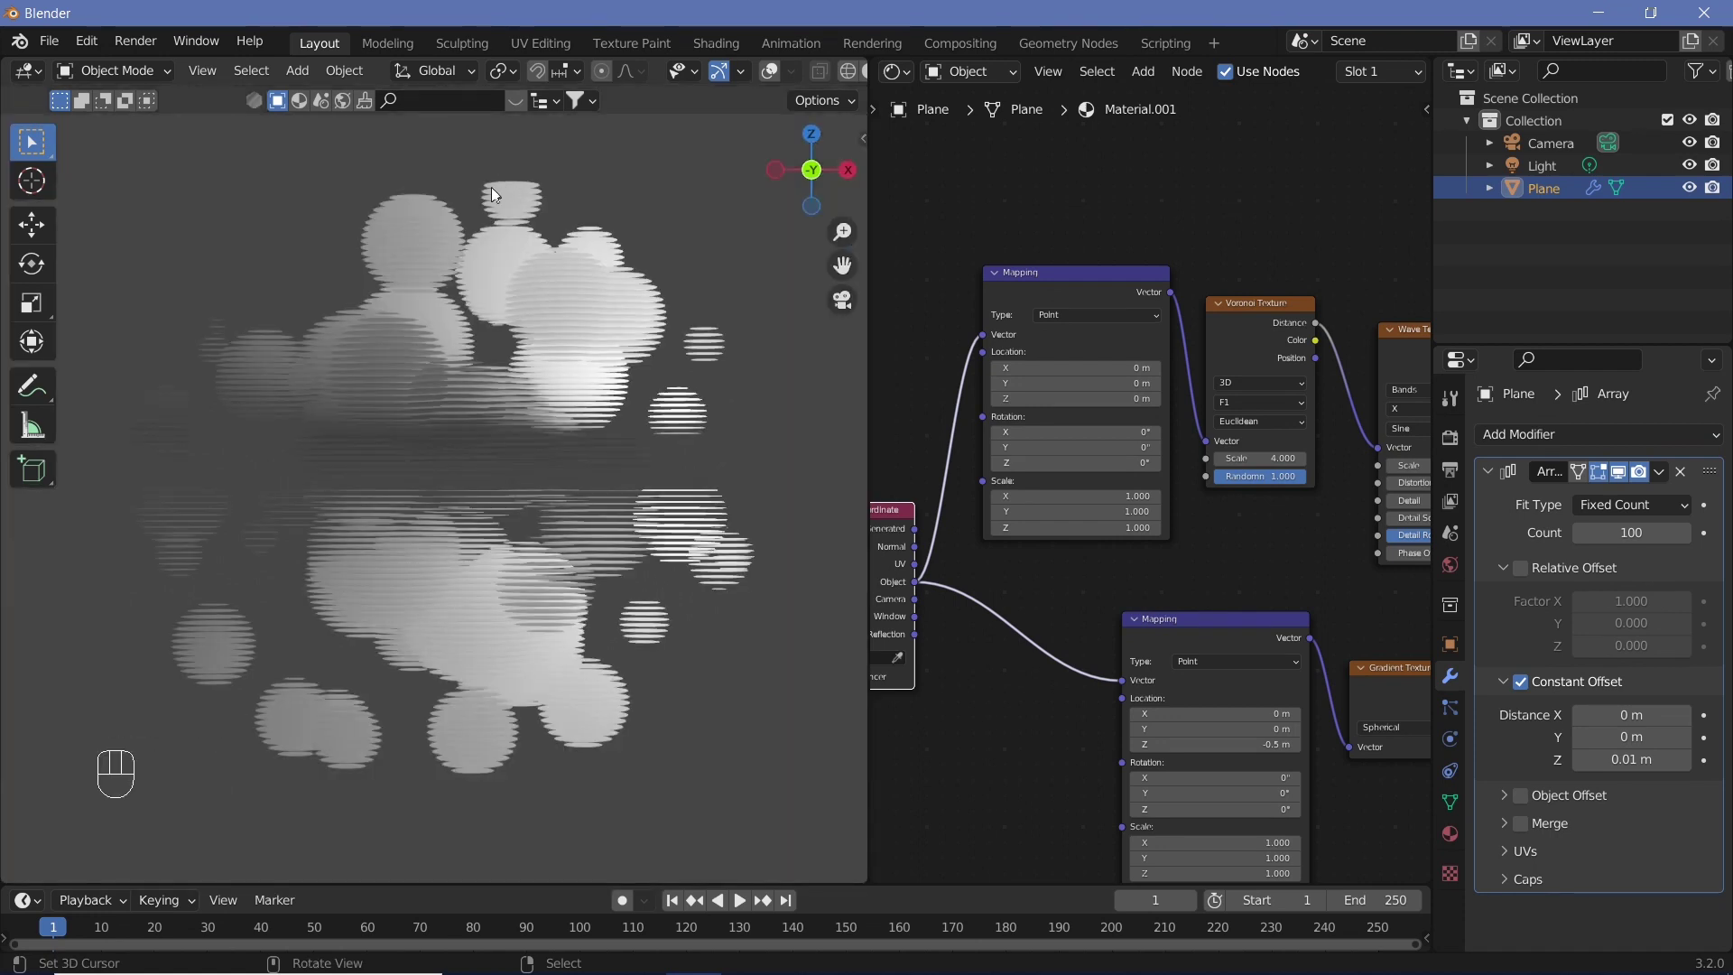
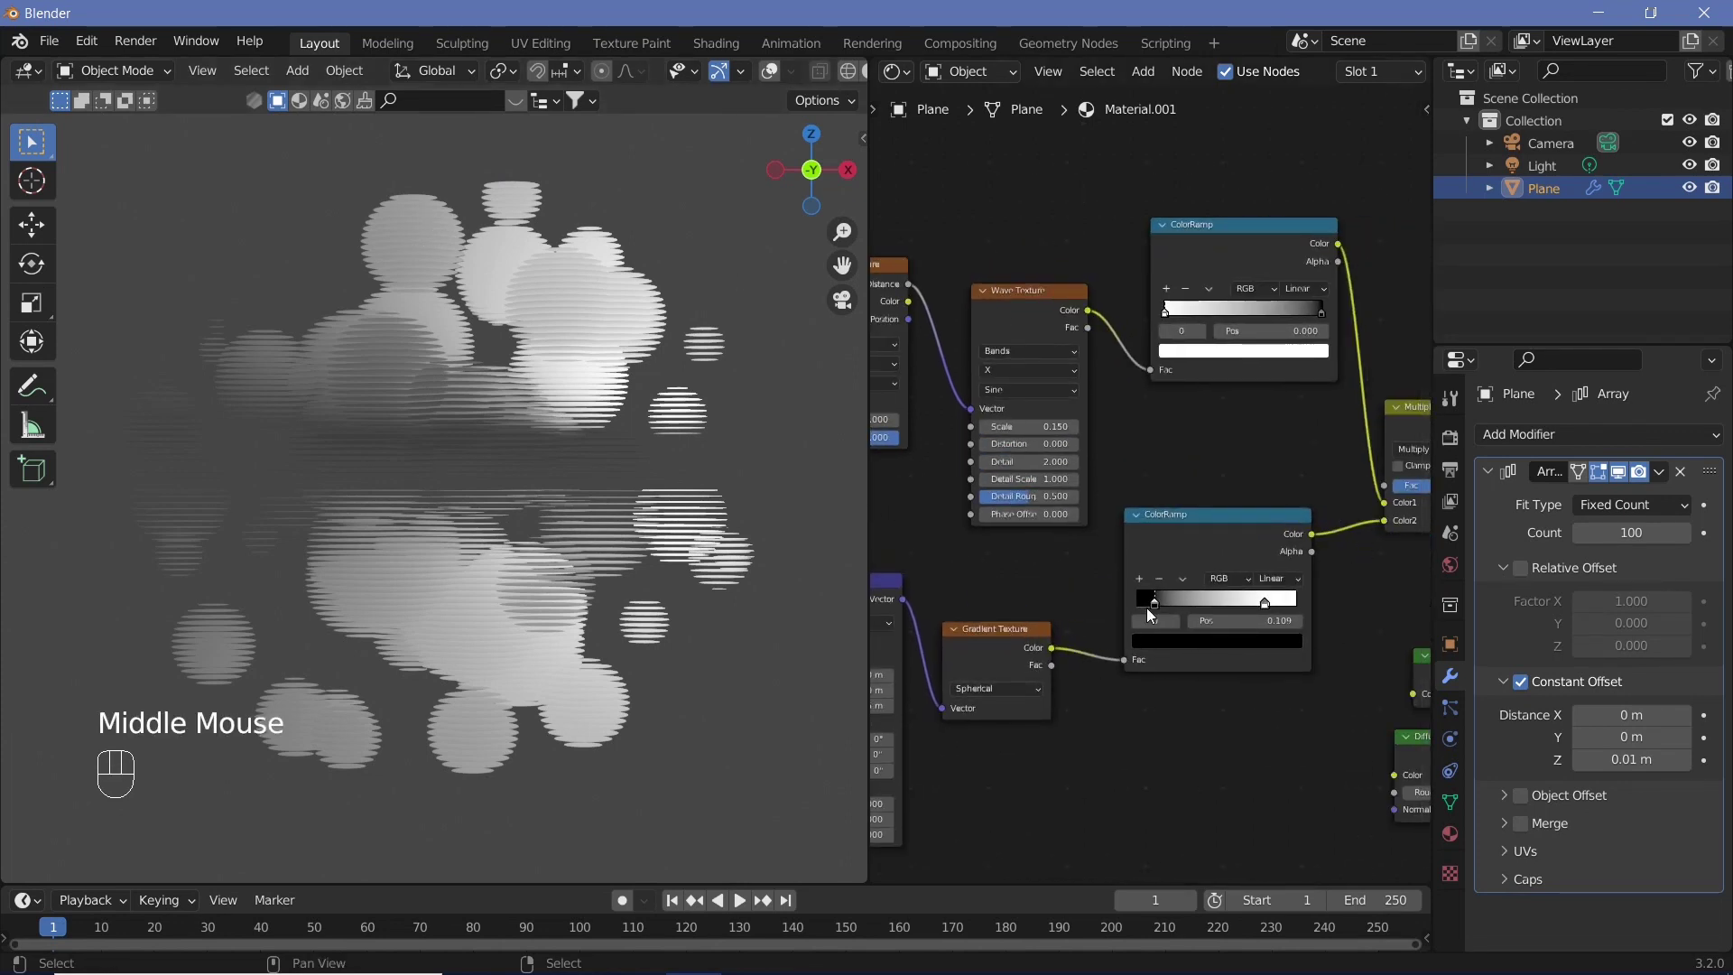
# Step: Shift the gradient ramp's dark stop to about 0.164 to shrink the blob cluster, then frame the Voronoi mapping nodes
pyautogui.click(1164, 610)
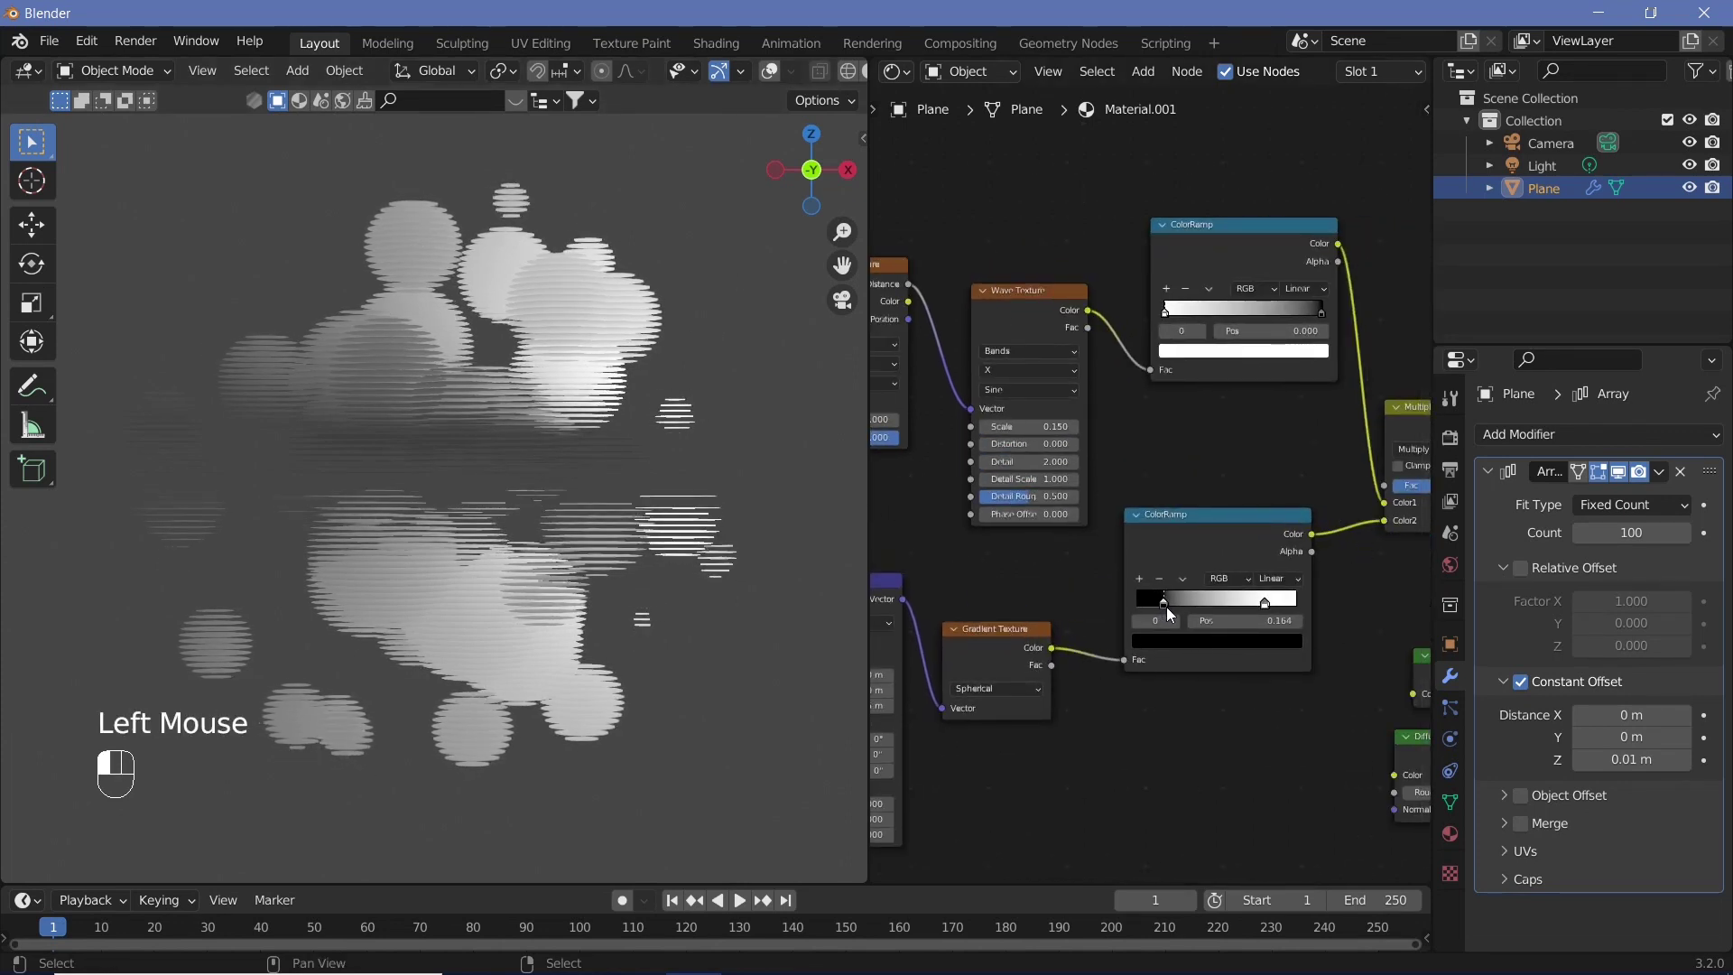
pyautogui.scroll(-3)
pyautogui.scroll(-3)
pyautogui.middleClick(529, 462)
pyautogui.scroll(3)
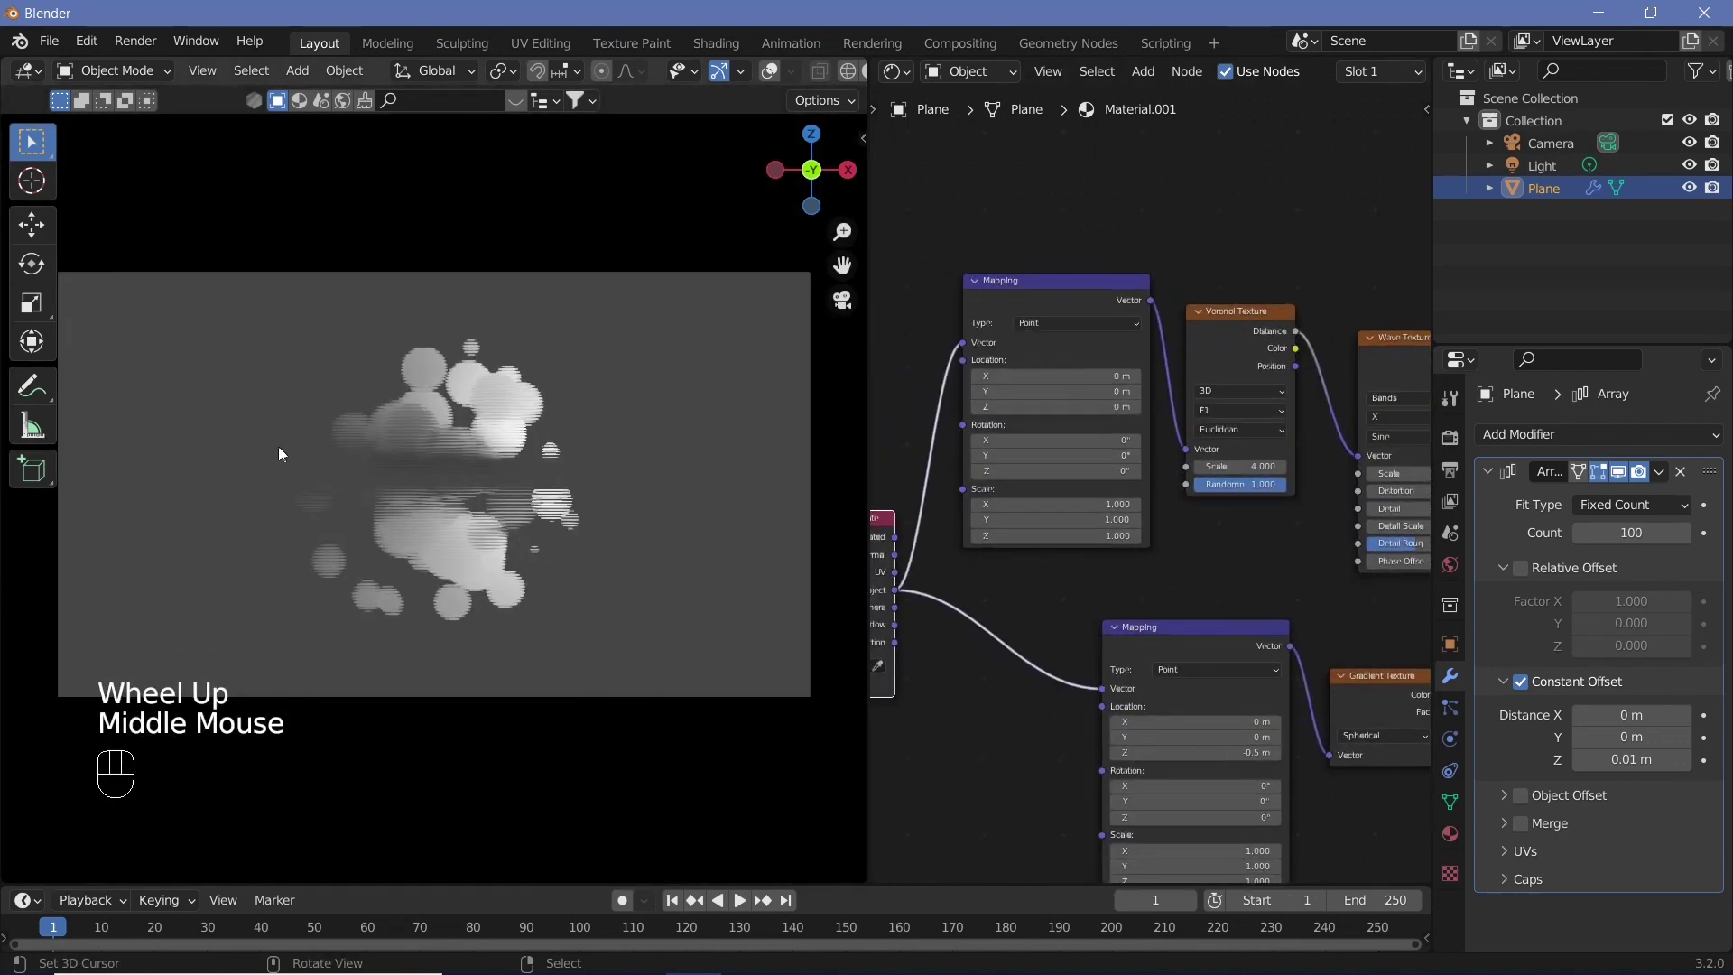
pyautogui.scroll(3)
pyautogui.middleClick(1198, 552)
pyautogui.scroll(3)
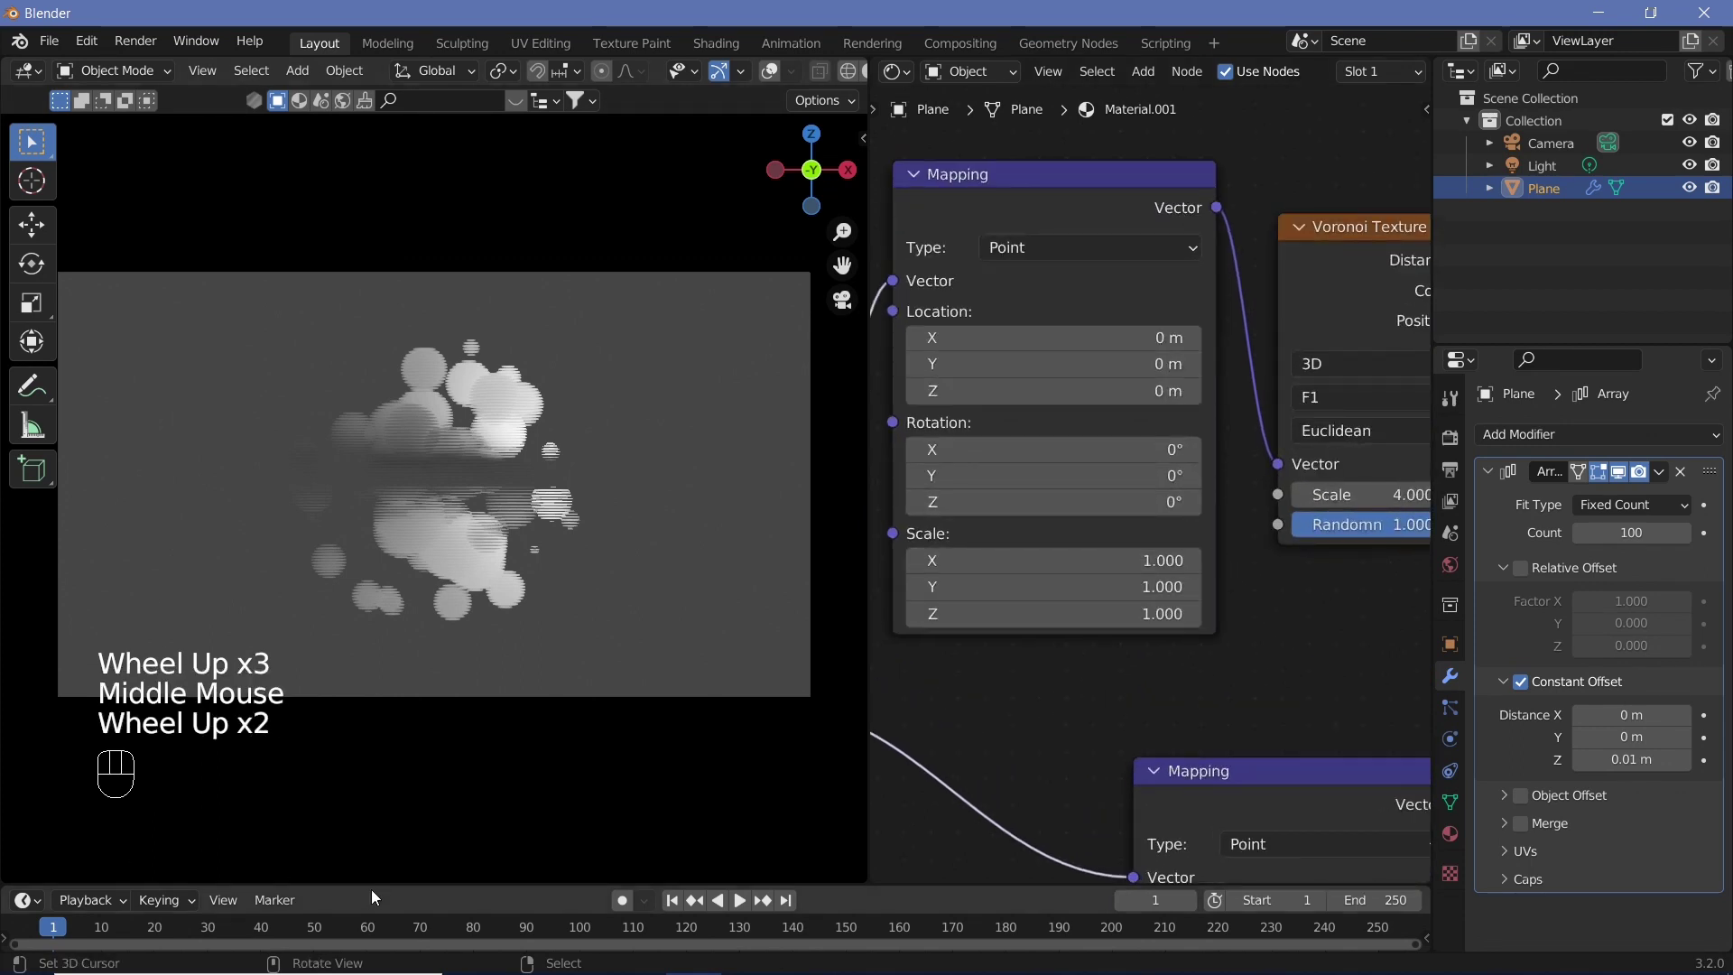
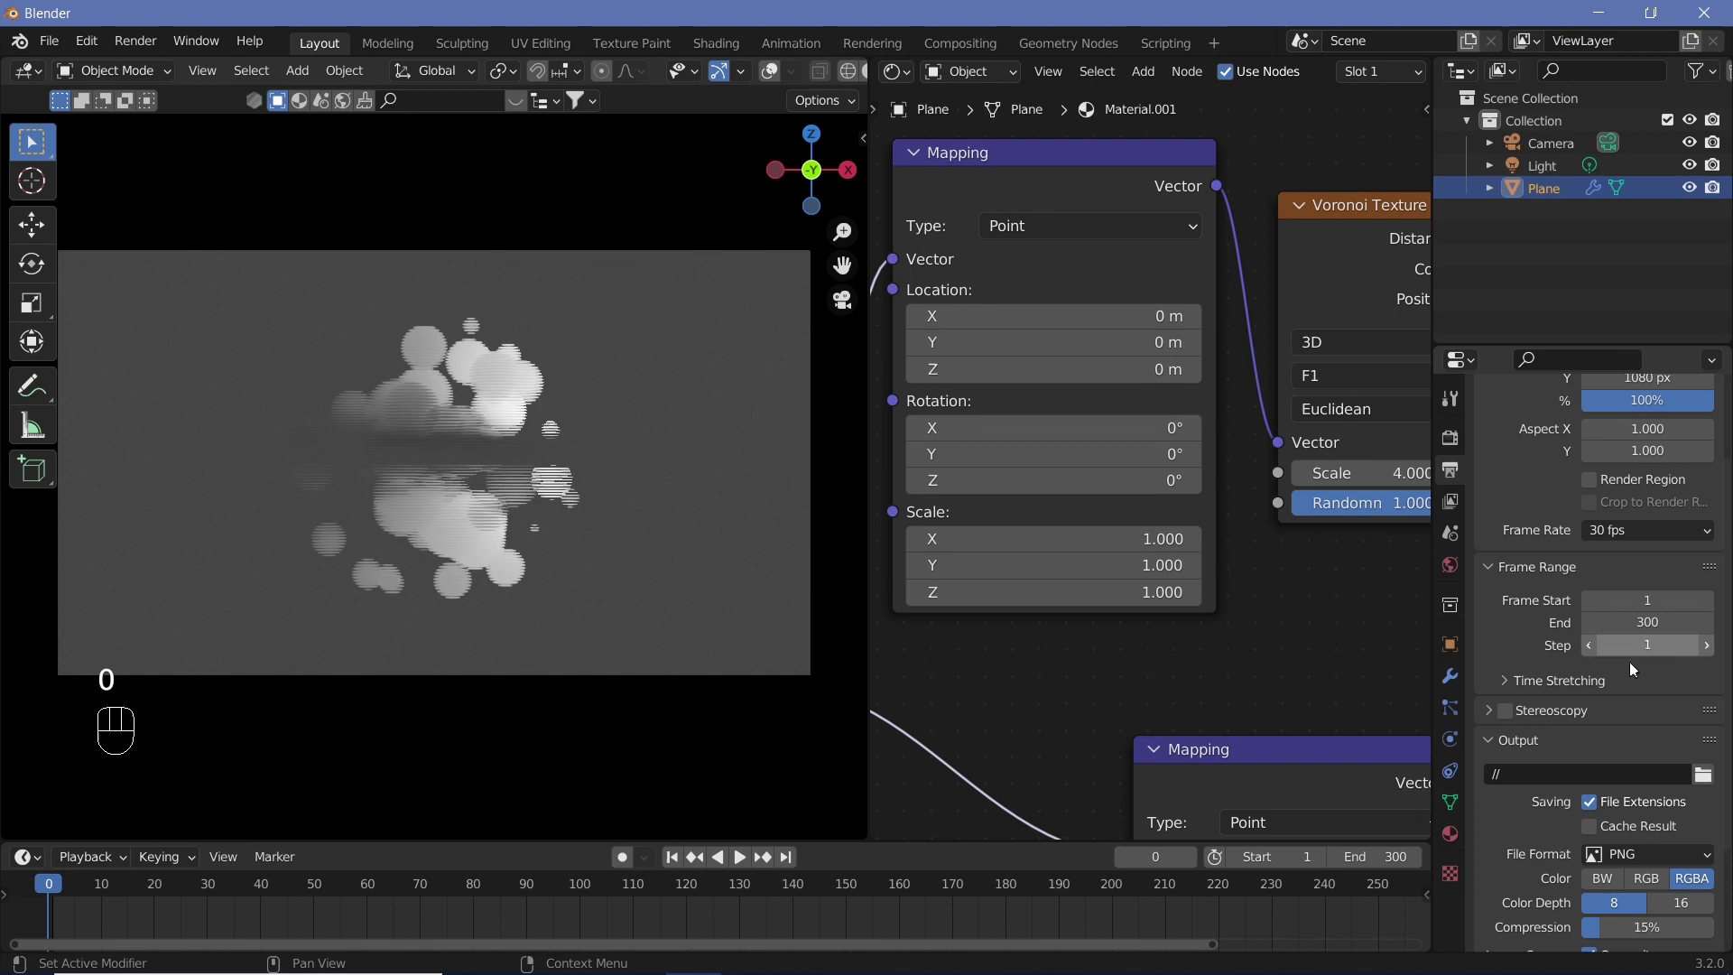
# Step: Set the scene to 30 fps with the animation ending at frame 300
pyautogui.scroll(-3)
pyautogui.moveTo(1616, 784); pyautogui.dragTo(1672, 685)
pyautogui.scroll(-3)
# Step: Output FFmpeg video in an MPEG-4 container with H.264 at perceptually lossless quality
pyautogui.click(1552, 877)
pyautogui.moveTo(1629, 735); pyautogui.dragTo(1611, 789)
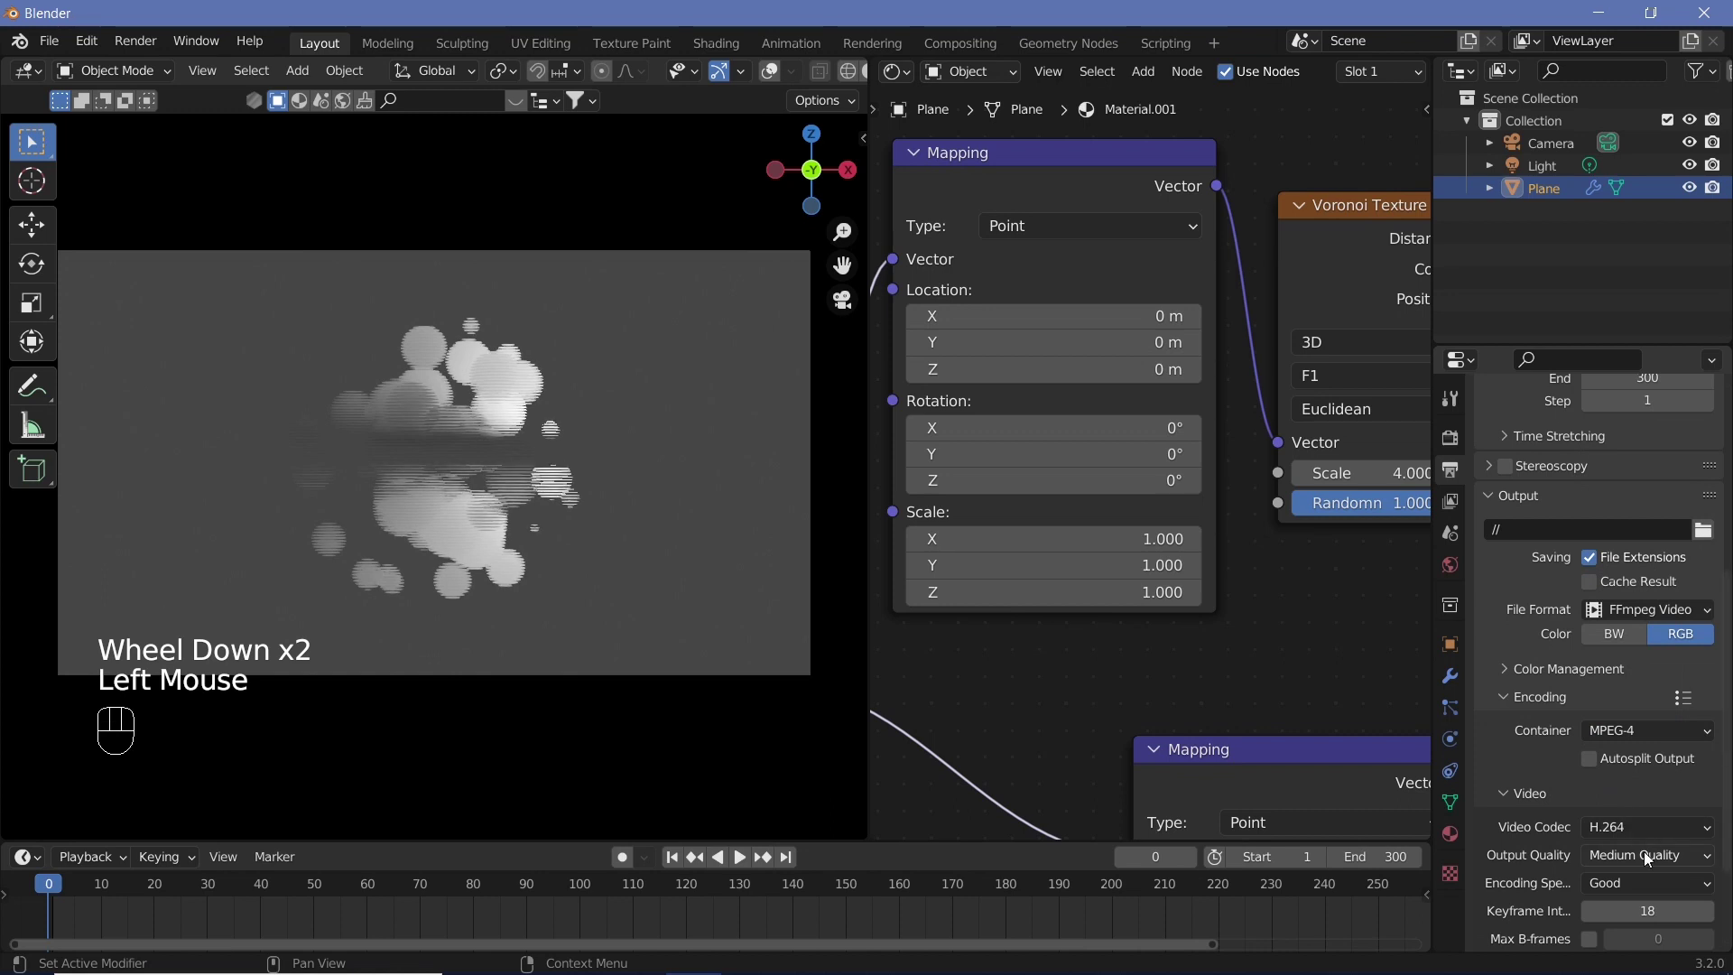
pyautogui.moveTo(1649, 858); pyautogui.dragTo(1605, 787)
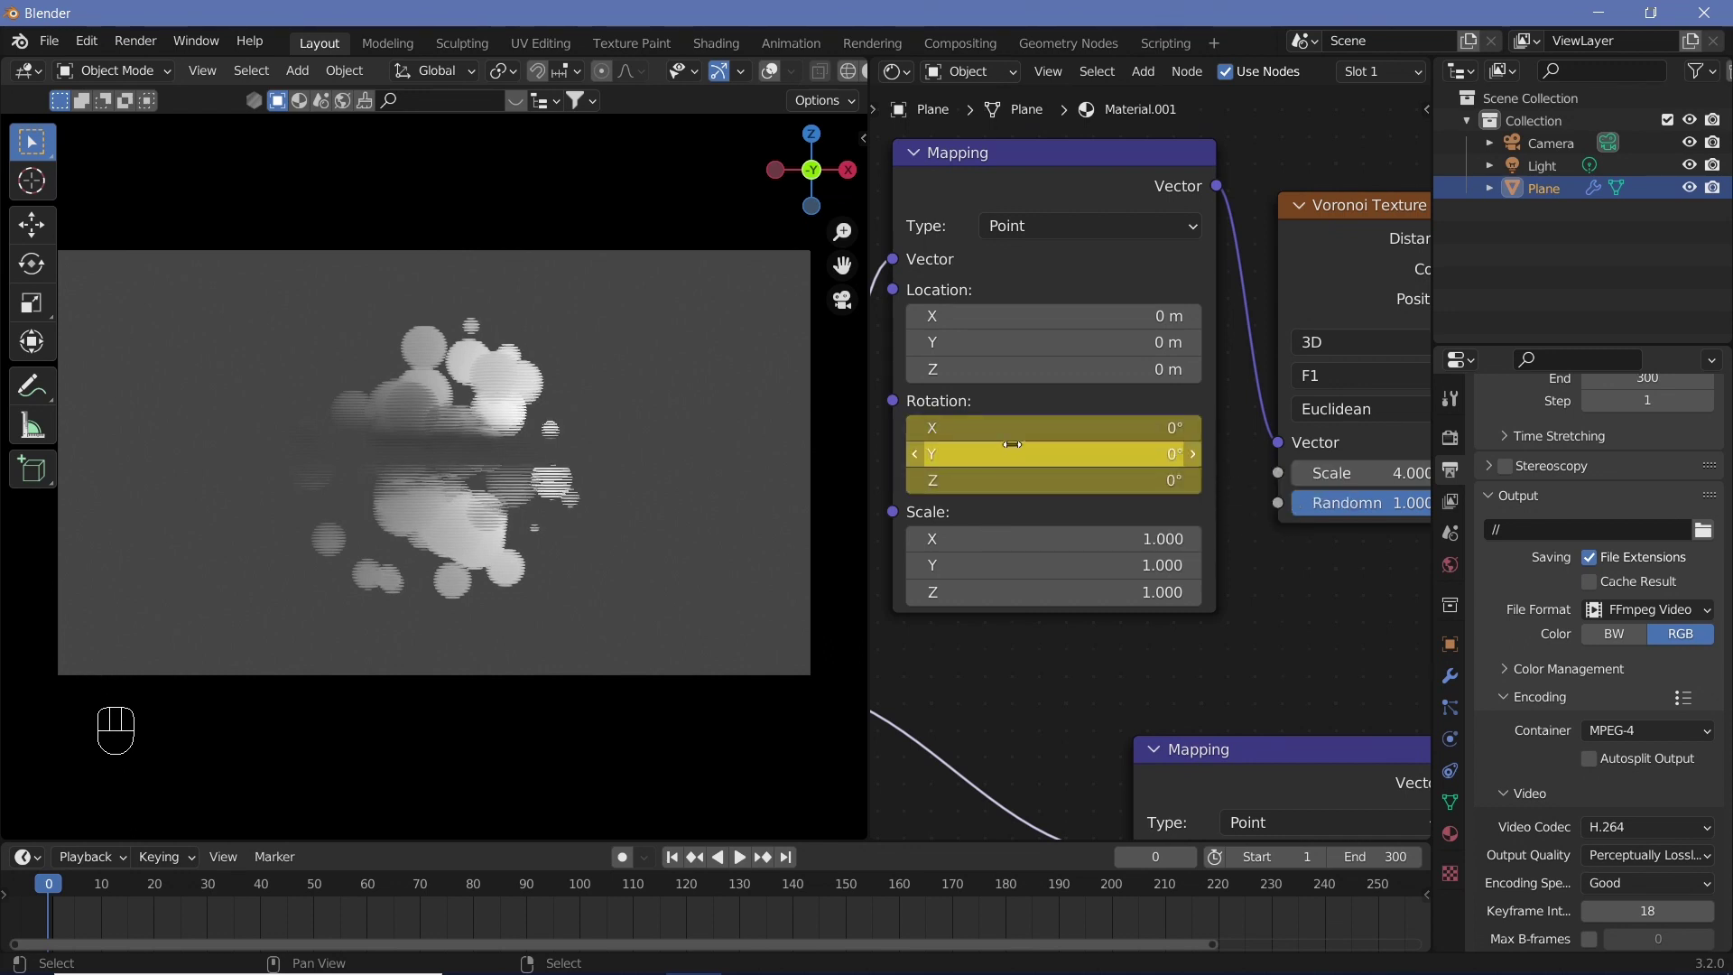
# Step: Keyframe the Voronoi mapping rotation to reach 360° on X and Z at frame 300 and preview the spin
pyautogui.click(1018, 184)
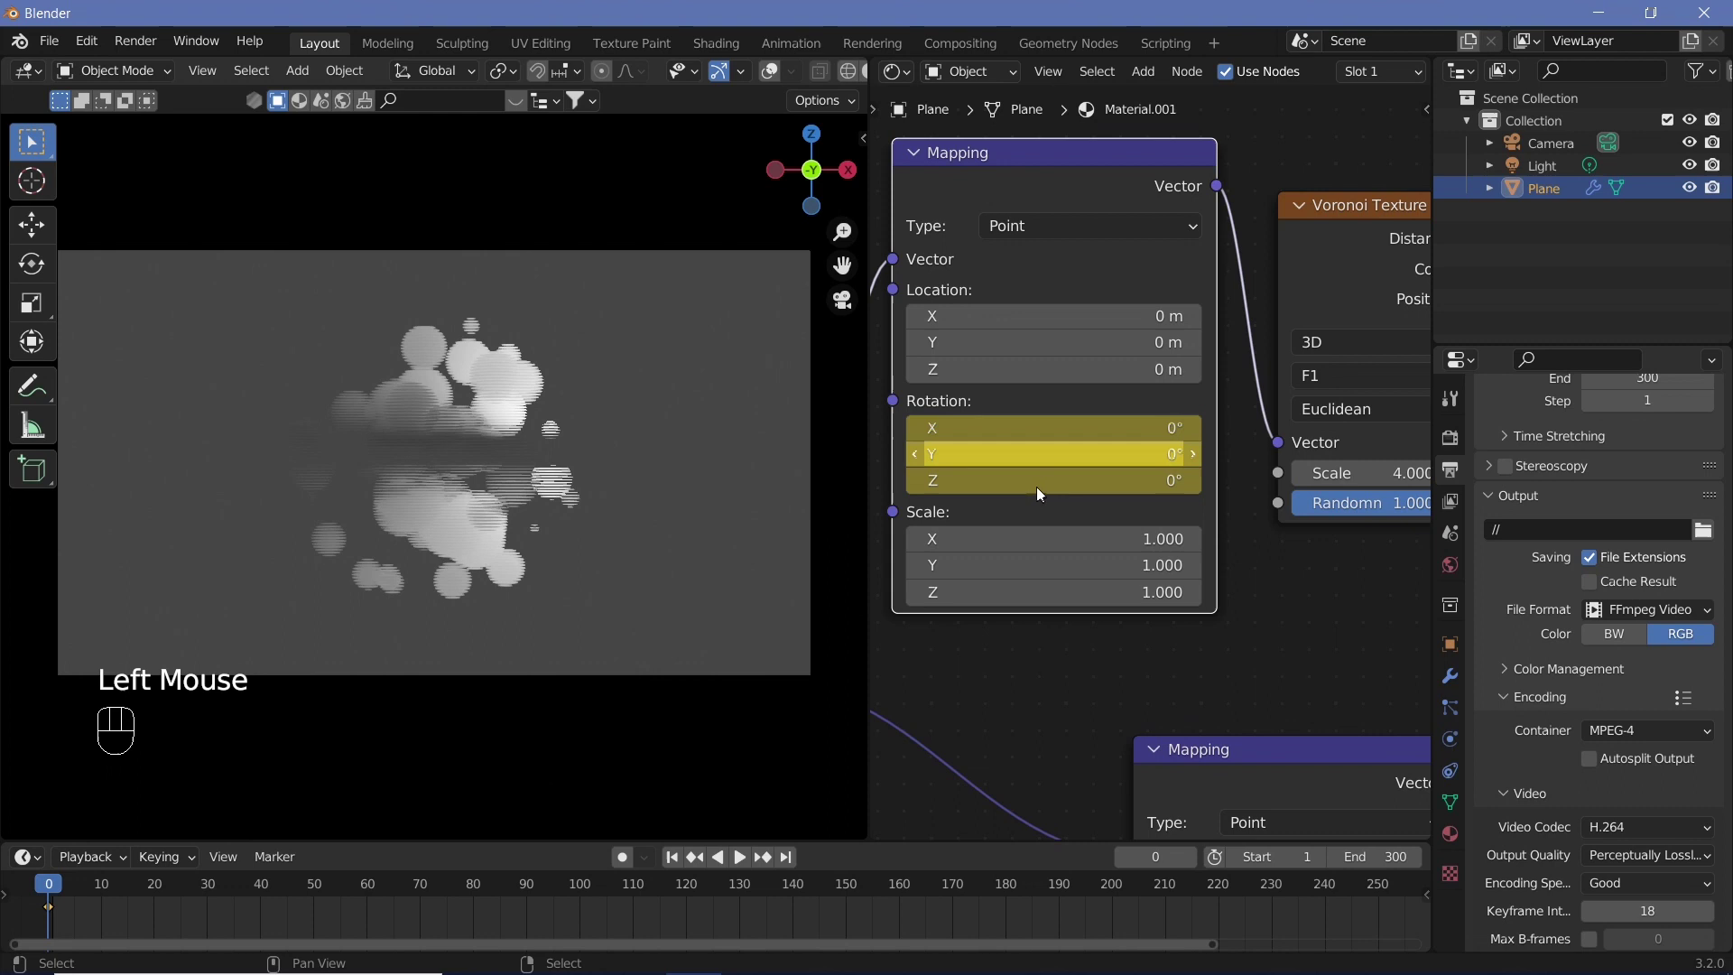
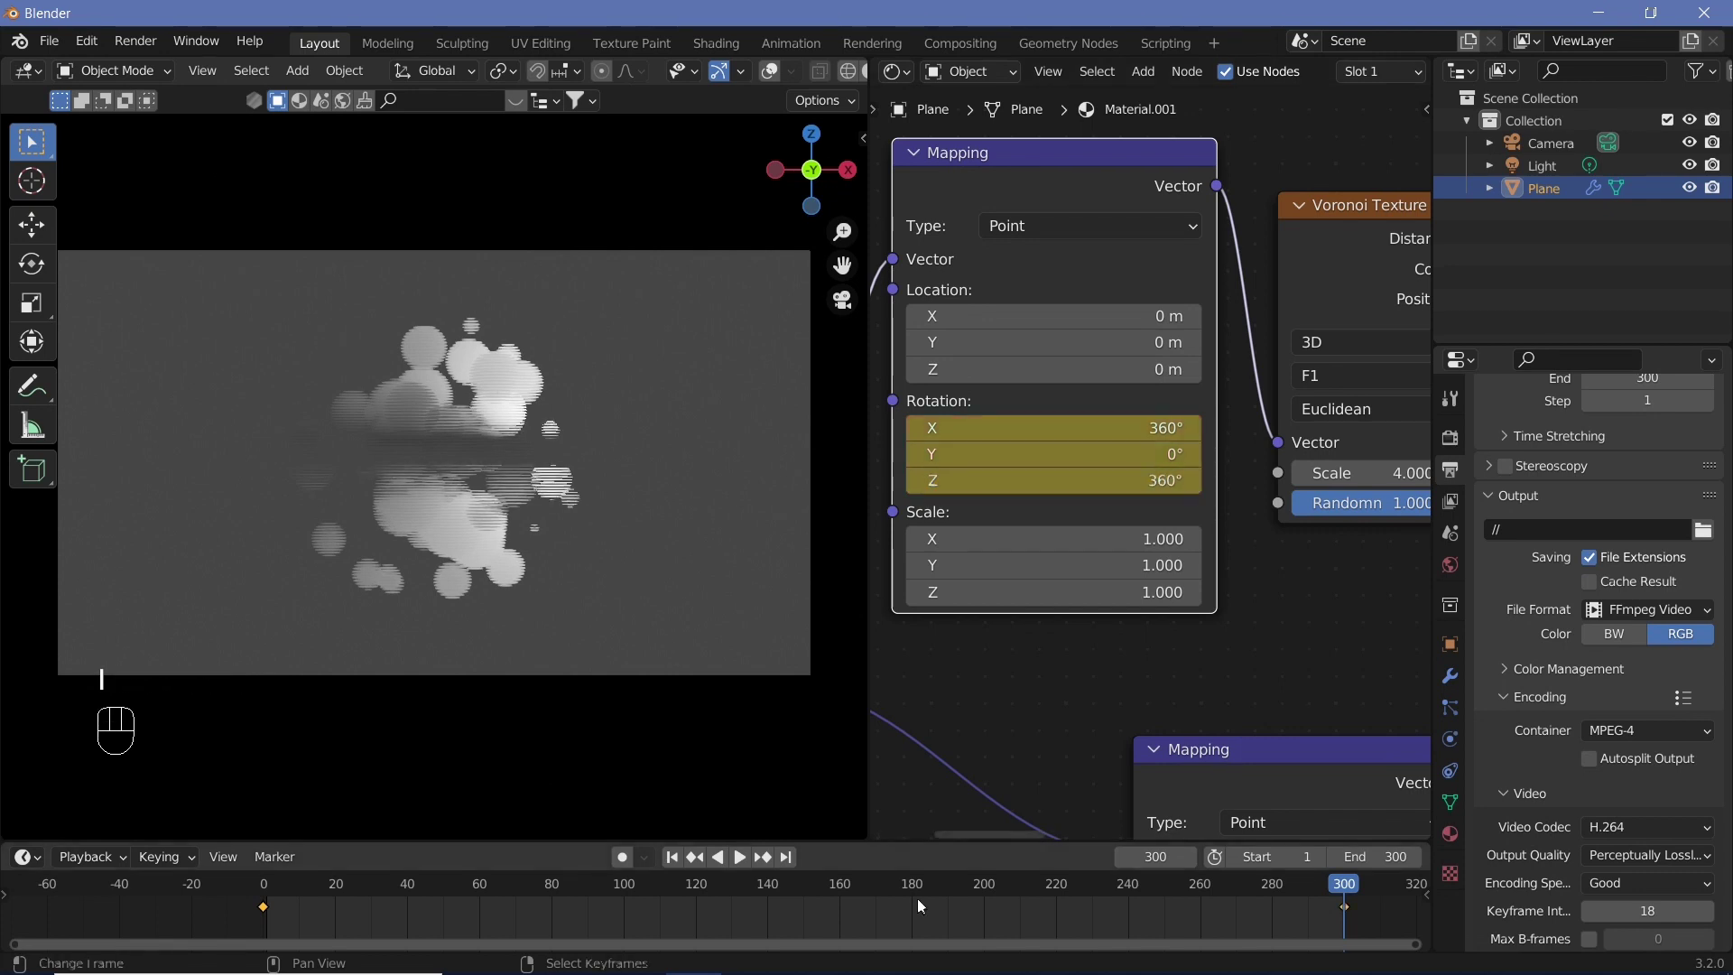
pyautogui.press('t')
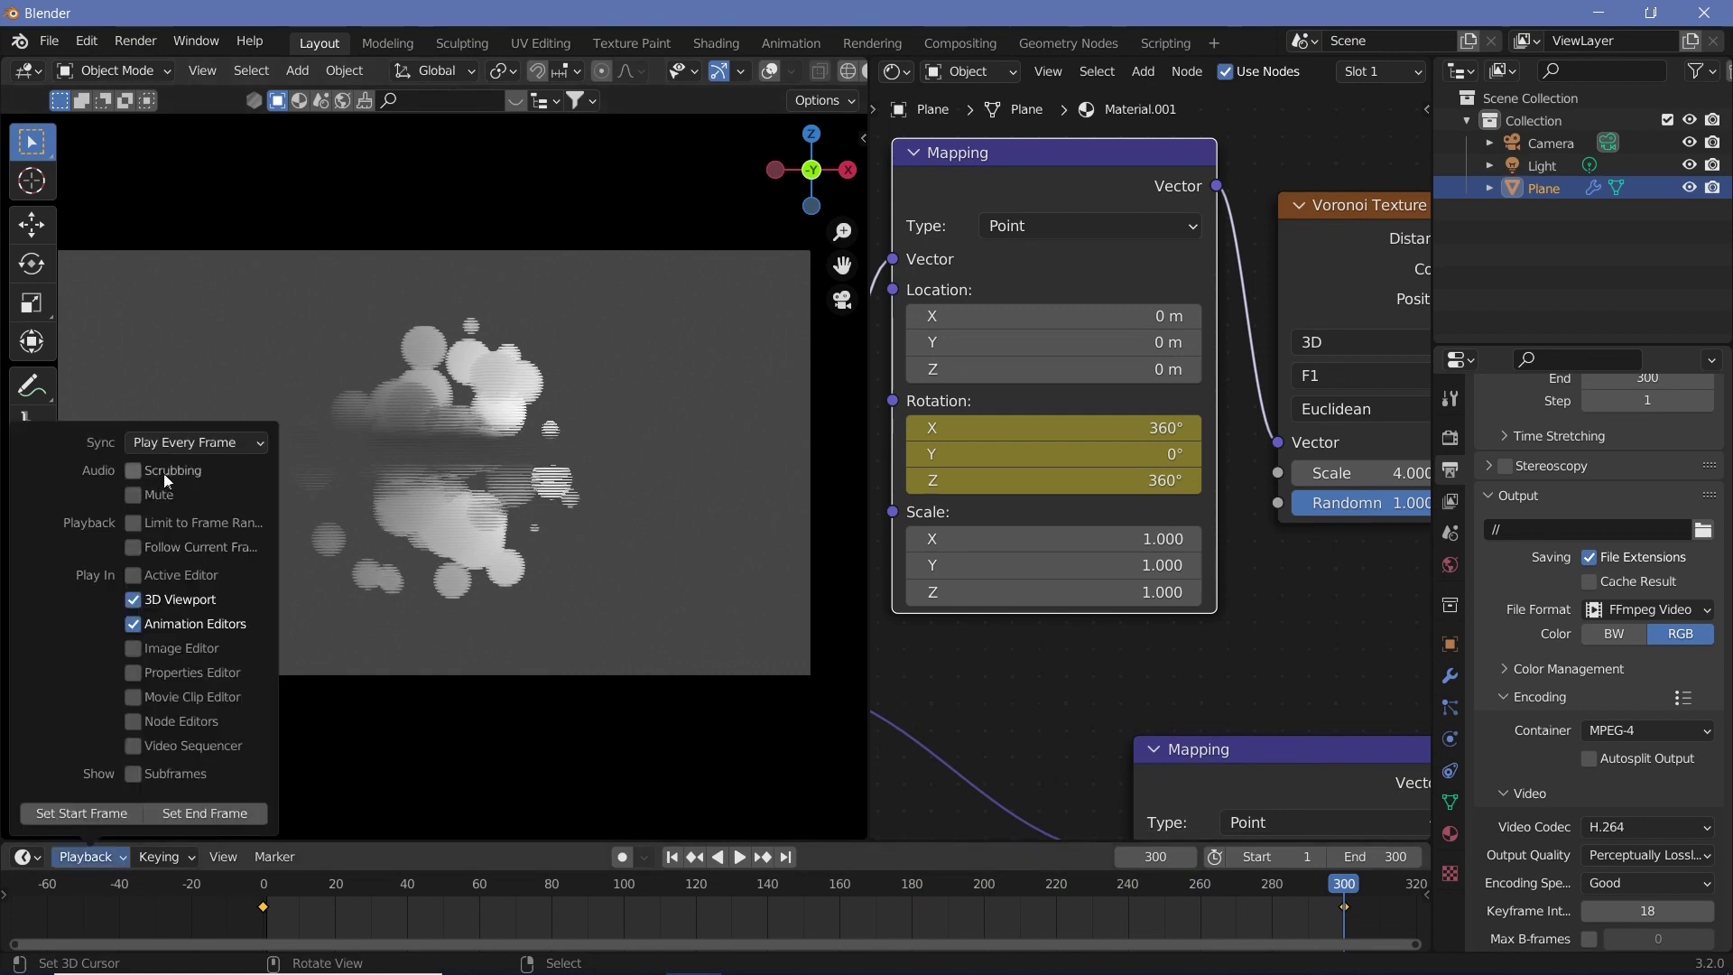
pyautogui.click(647, 566)
pyautogui.press('shift+space')
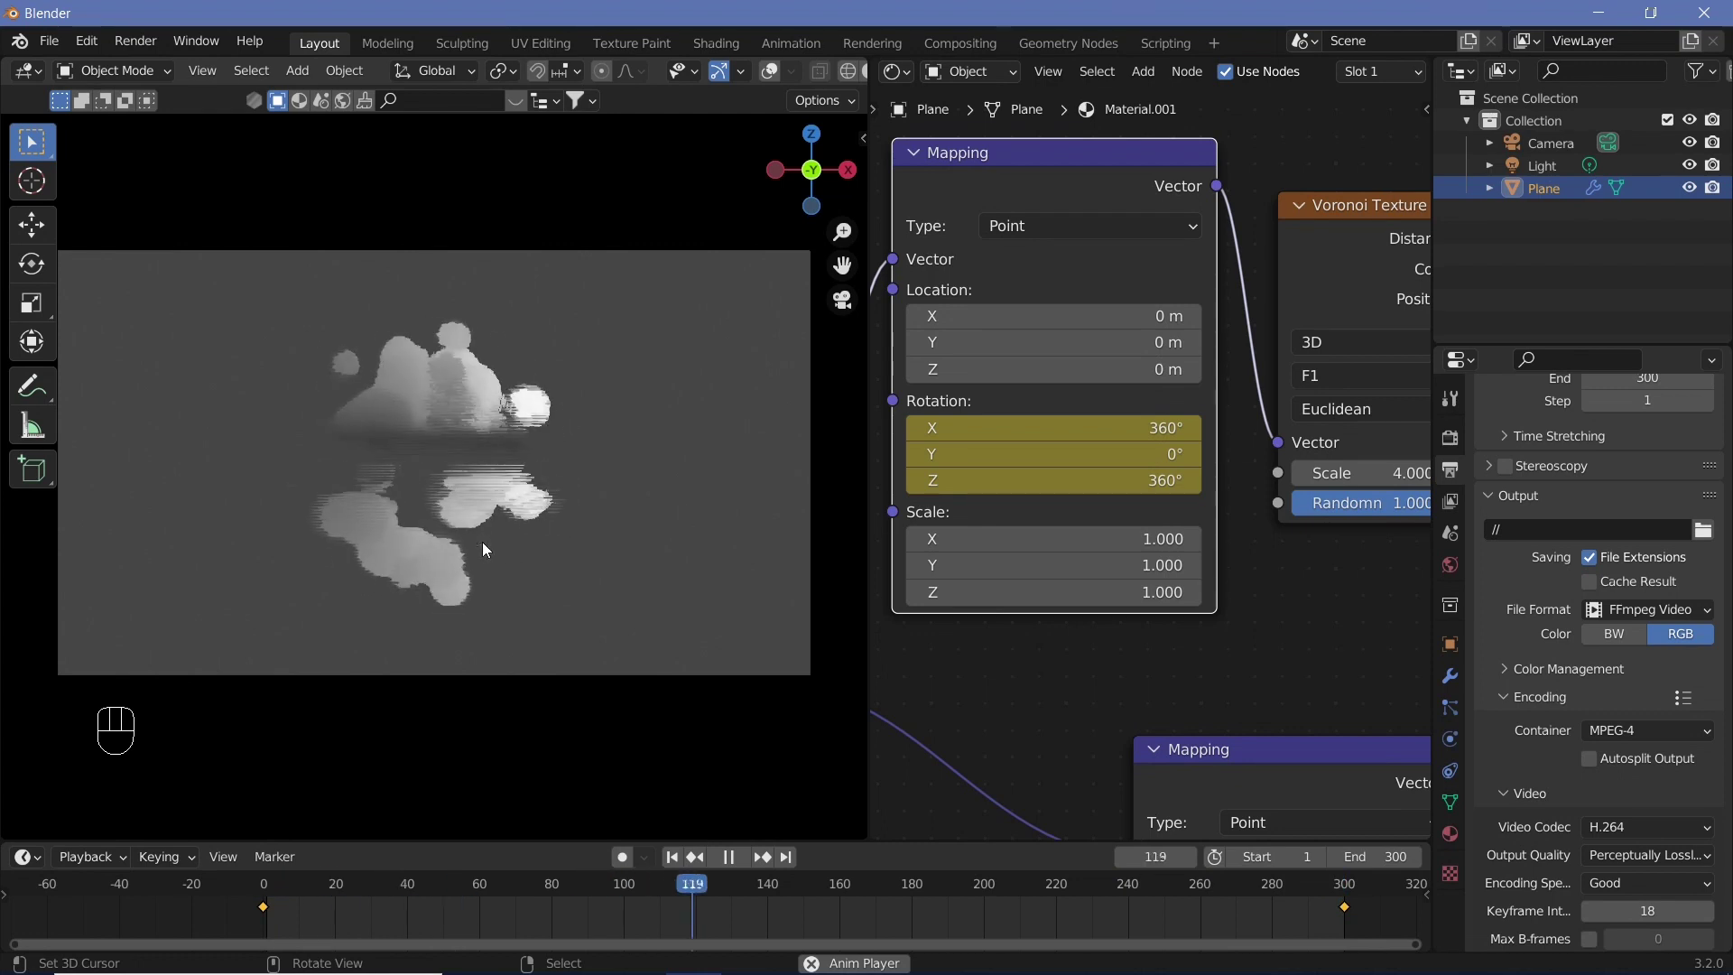
pyautogui.press('shift+space')
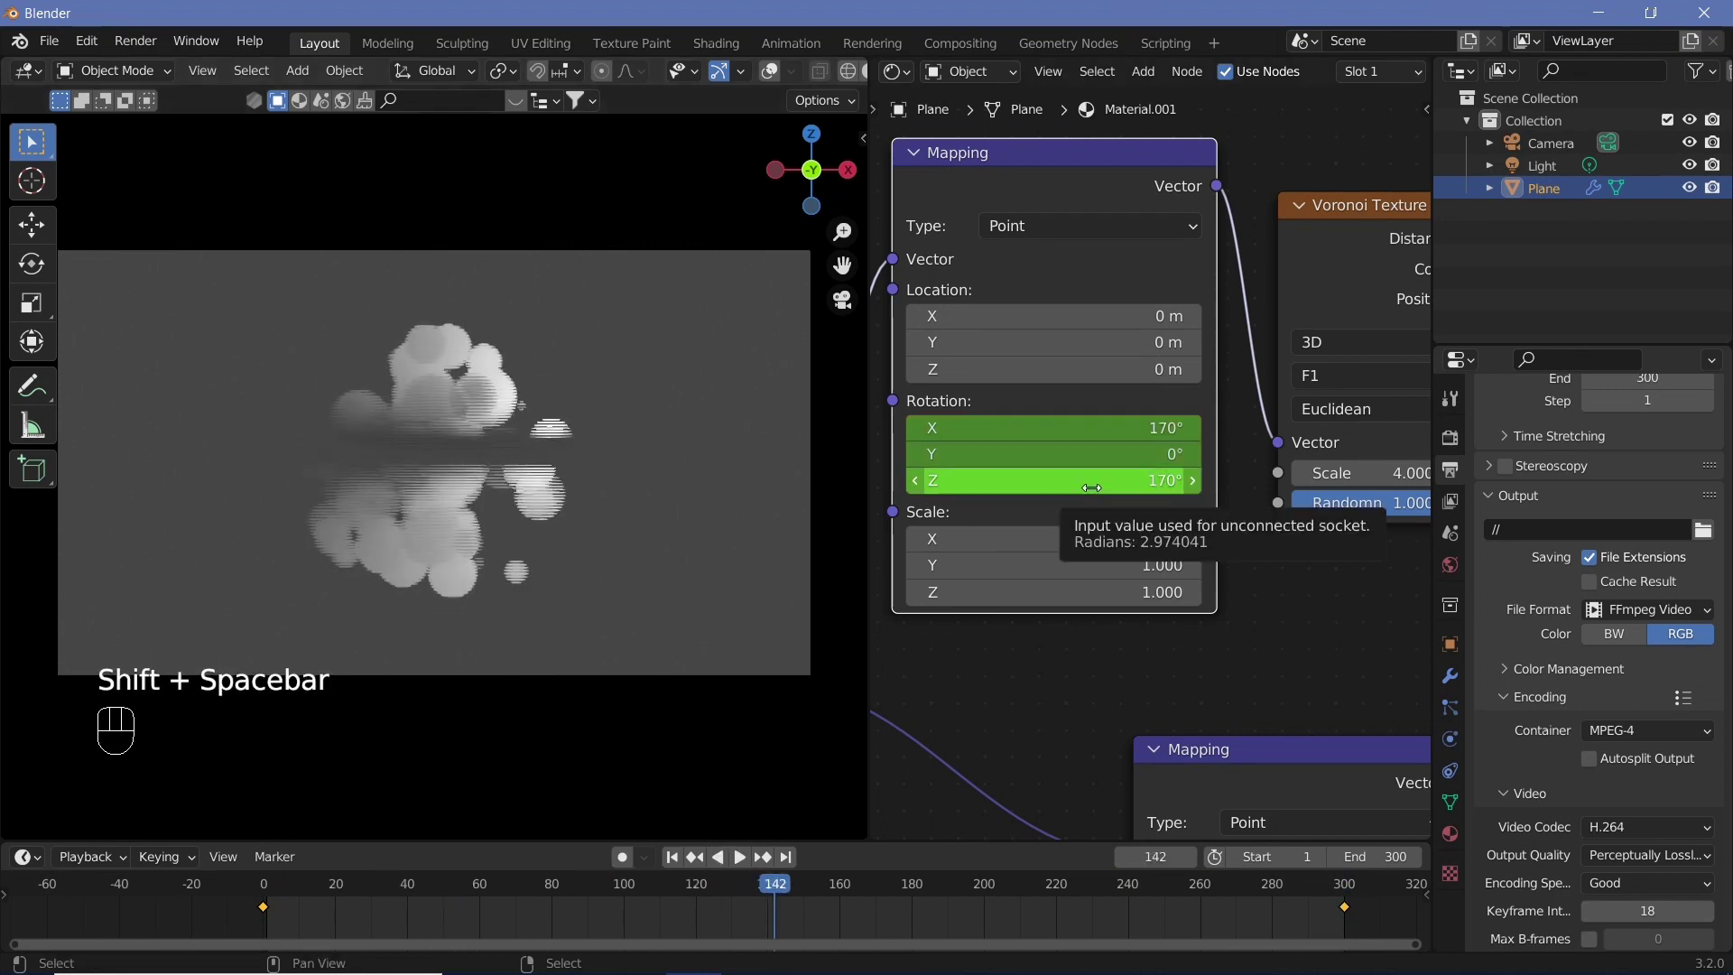
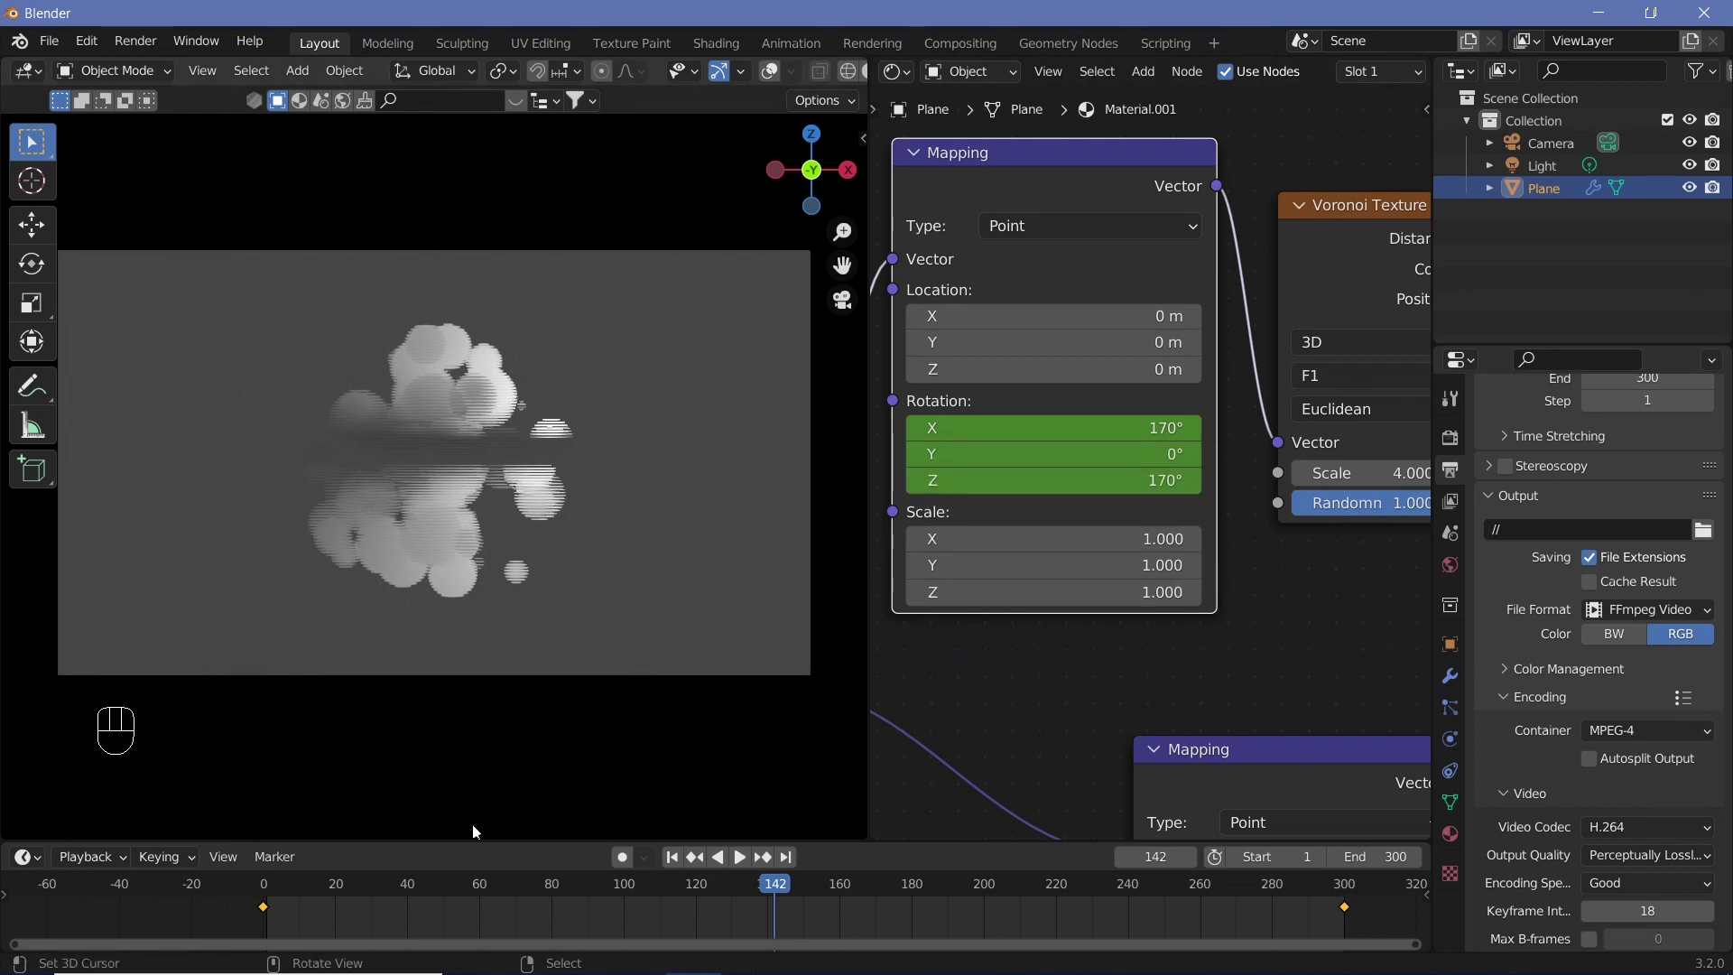
# Step: Expand the timeline to show the mapping node's rotation keyframe channels
pyautogui.click(155, 851)
pyautogui.click(29, 858)
pyautogui.click(168, 872)
pyautogui.scroll(-3)
pyautogui.click(83, 925)
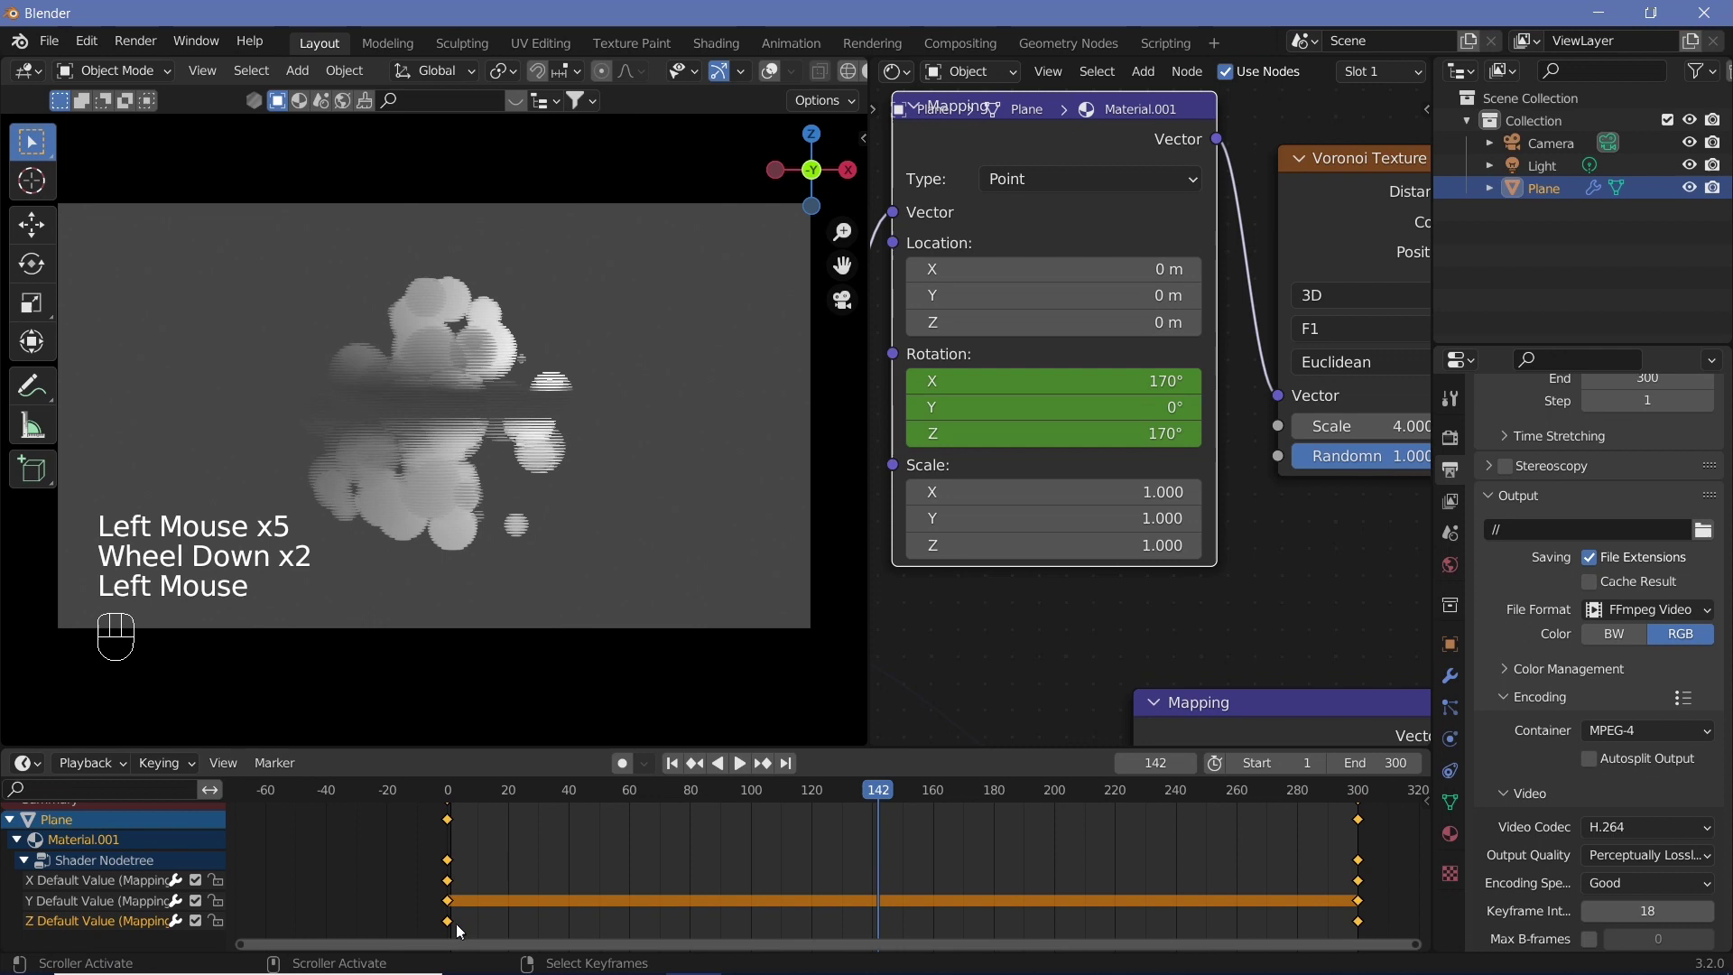
# Step: Delete the Z rotation keyframes so only X spins, Z fixed at 170°, and replay to check
pyautogui.click(457, 928)
pyautogui.rightClick(457, 928)
pyautogui.rightClick(1367, 908)
pyautogui.rightClick(1367, 908)
pyautogui.press('x')
pyautogui.rightClick(640, 924)
pyautogui.click(450, 793)
pyautogui.press('shift+space')
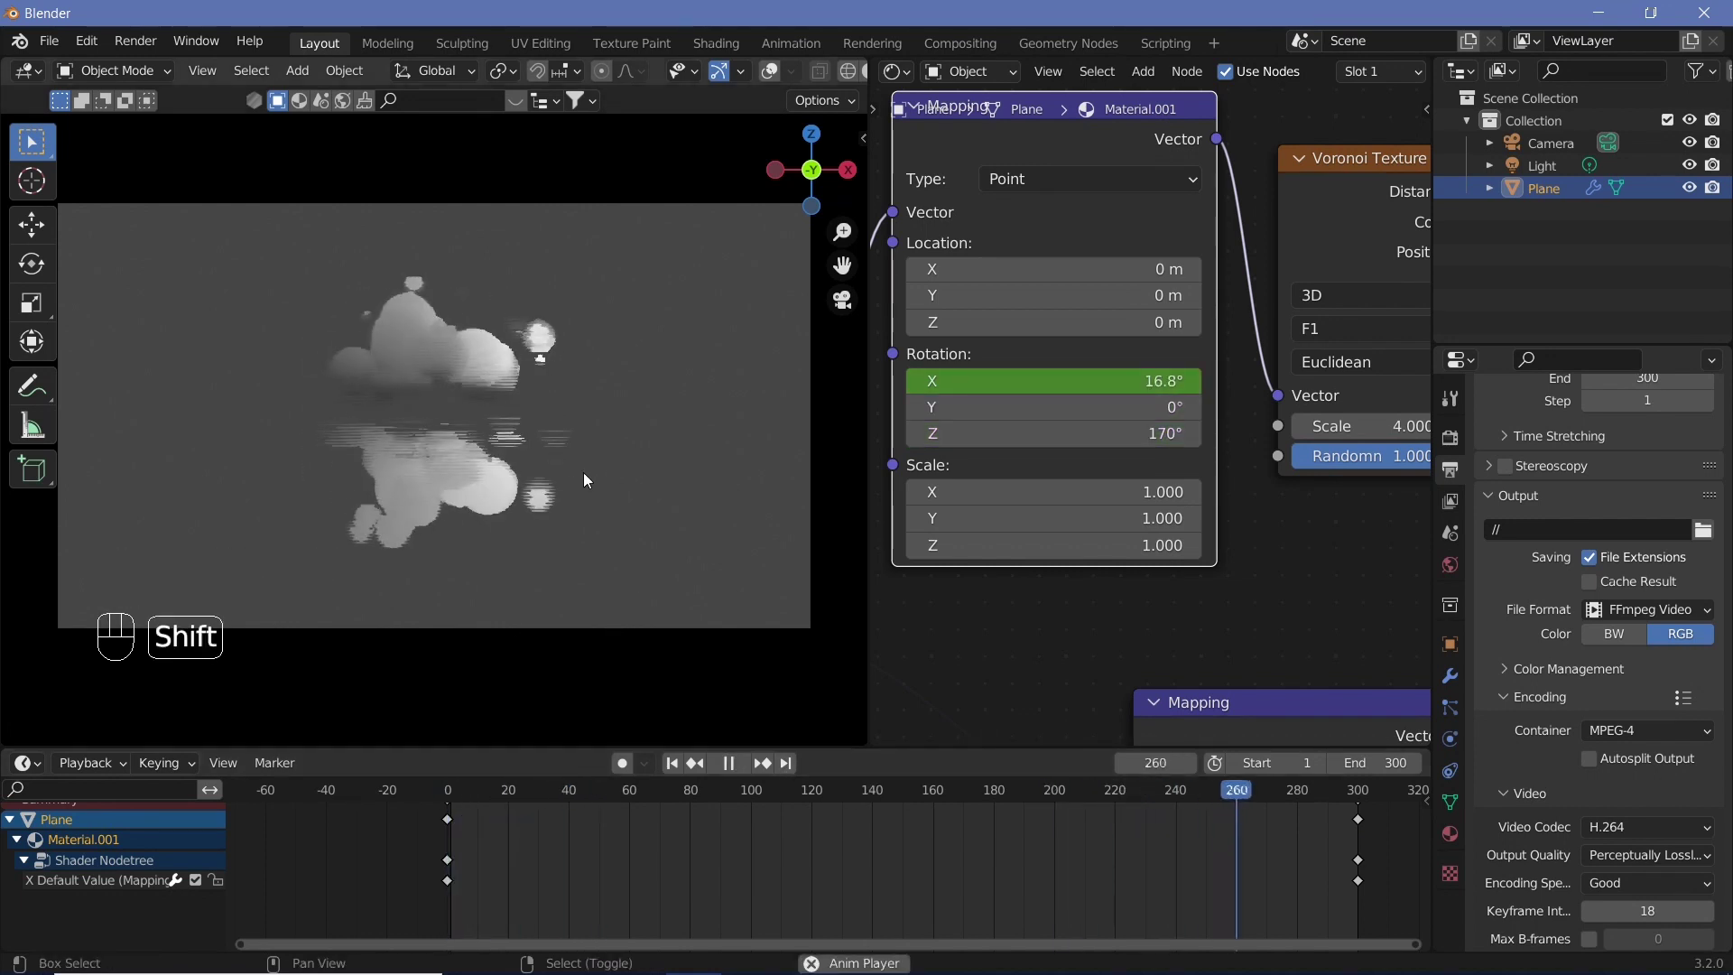
pyautogui.press('shift+space')
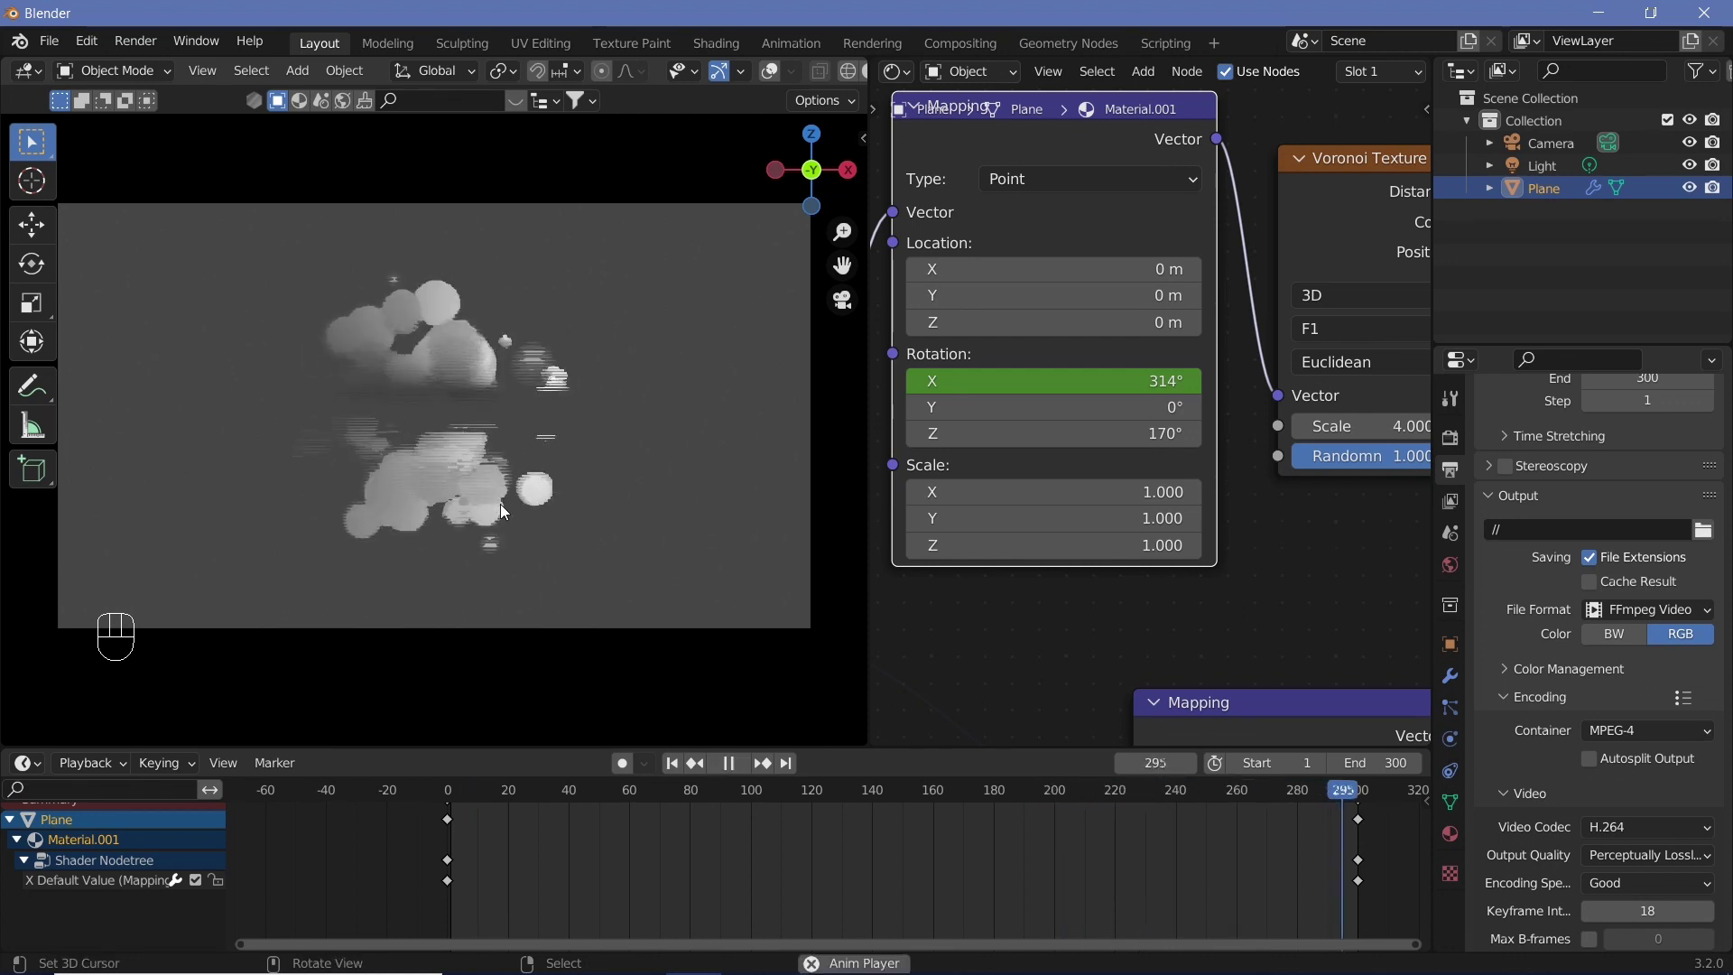
pyautogui.press('shift+space')
# Step: Select the camera and show its Transform location and rotation values
pyautogui.click(819, 306)
pyautogui.rightClick(818, 305)
pyautogui.rightClick(805, 304)
pyautogui.click(1465, 657)
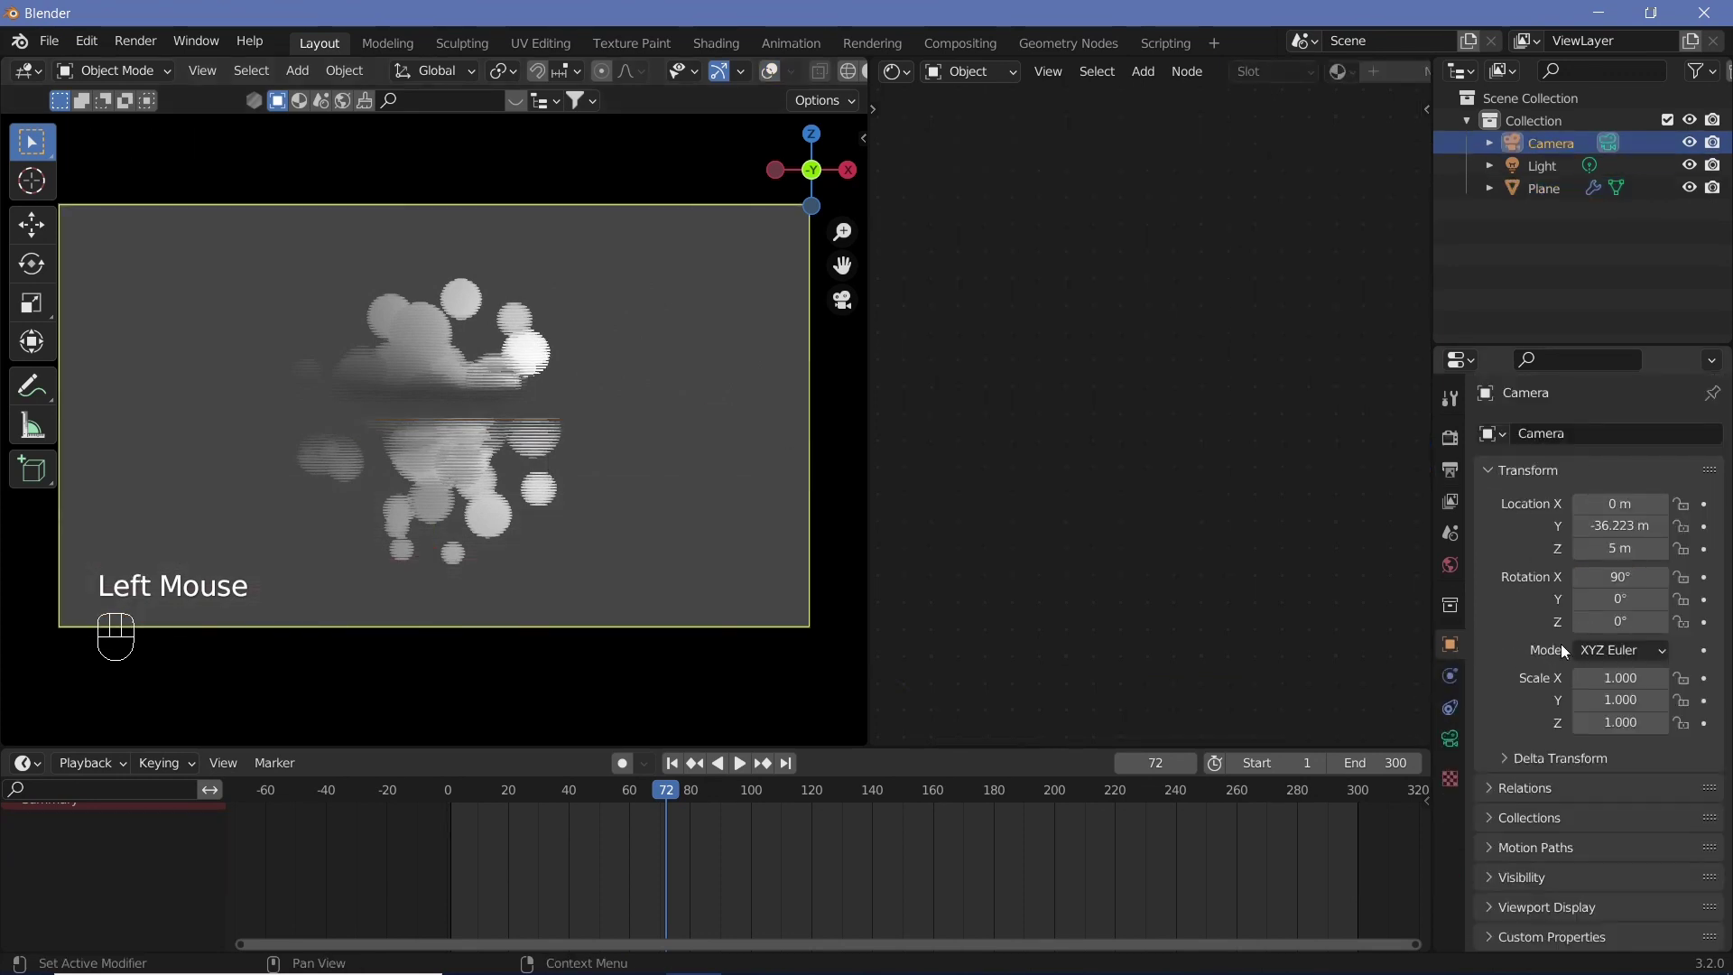
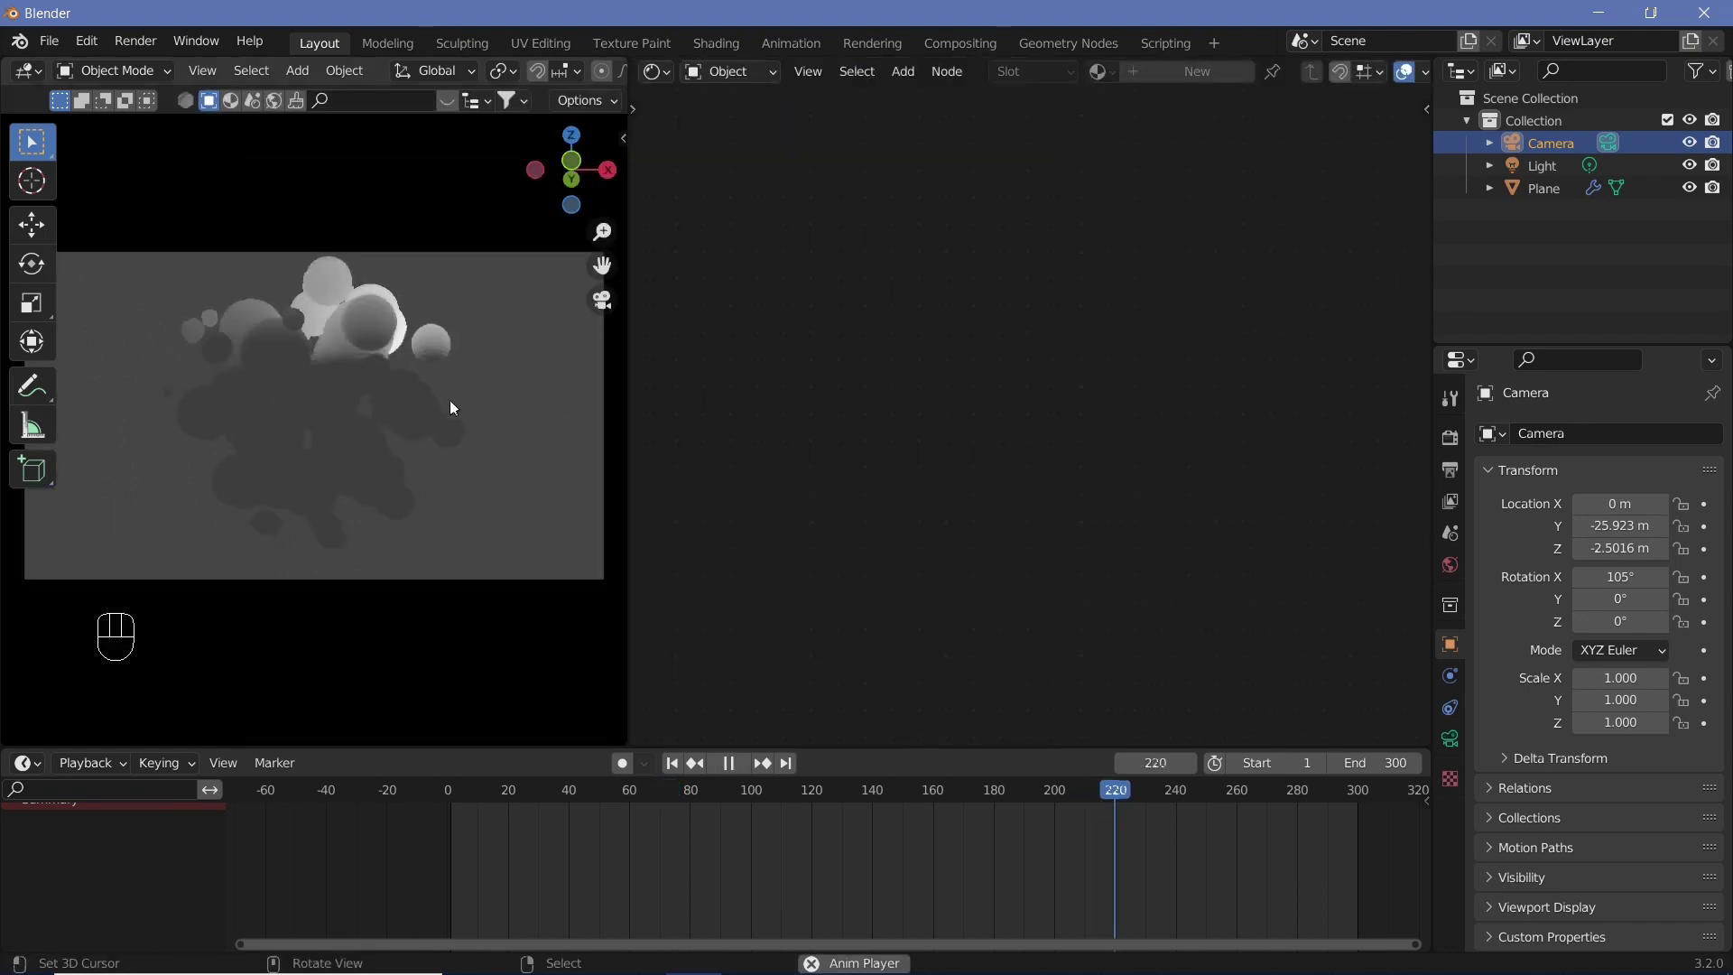
# Step: Lower the camera to about -2.18 m with the view enlarged, then reset the light's location to the origin
pyautogui.moveTo(712, 461); pyautogui.dragTo(680, 417)
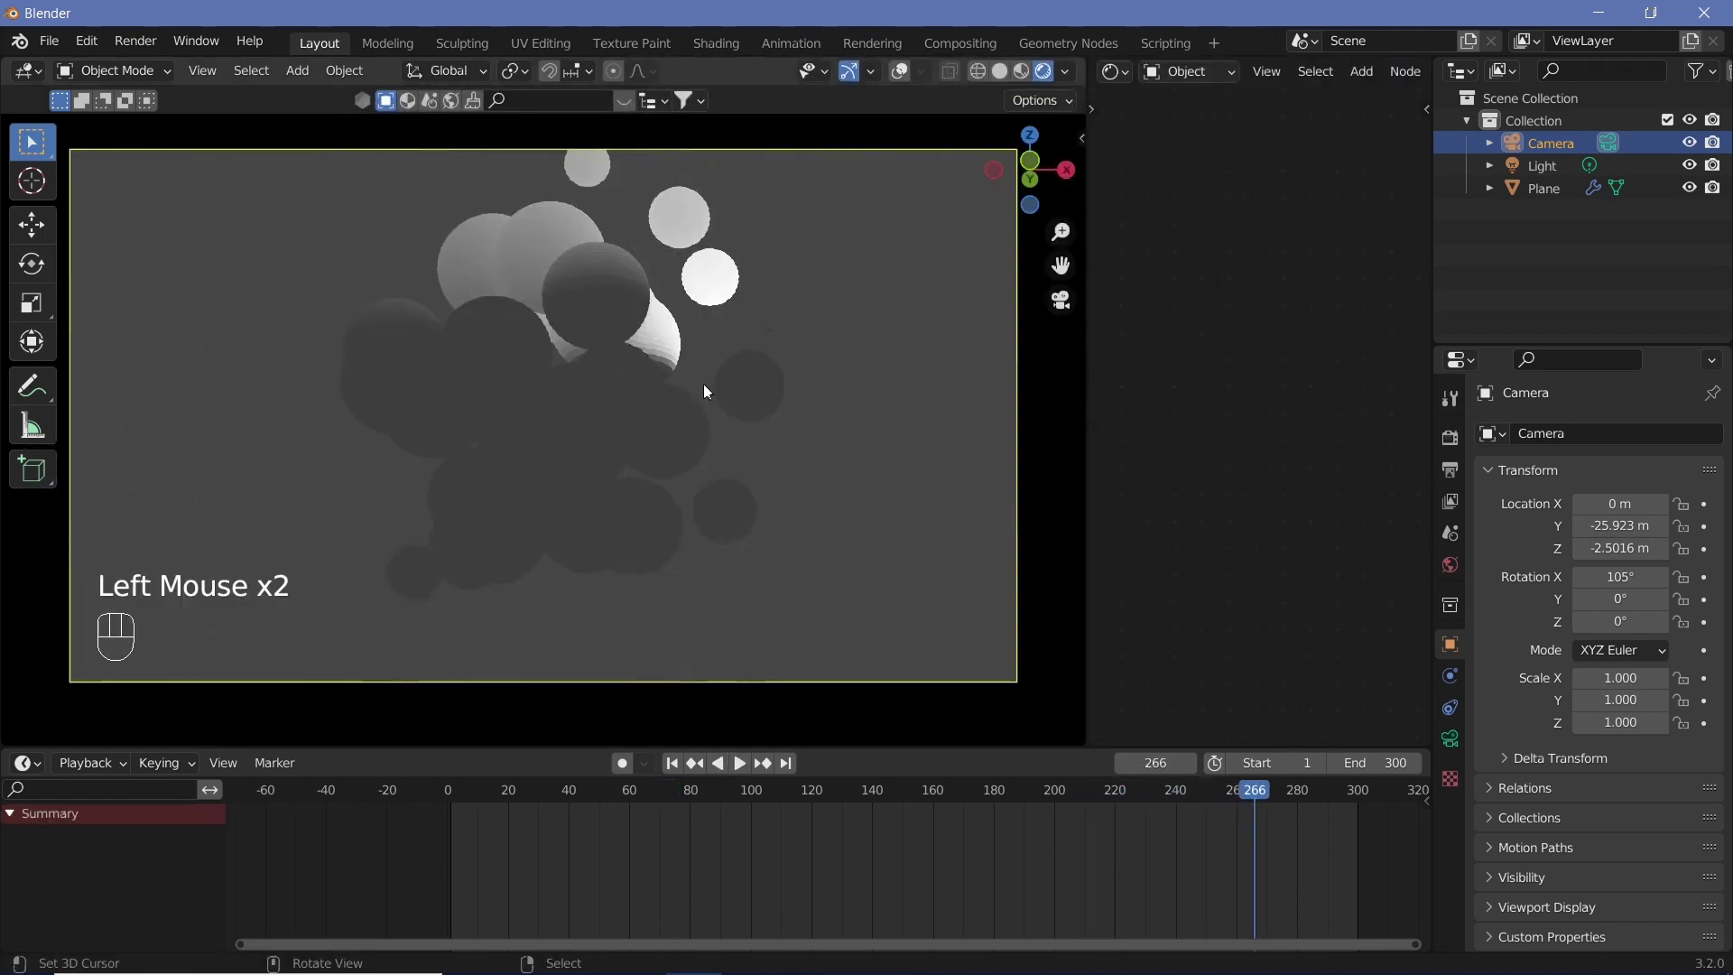
pyautogui.moveTo(711, 399); pyautogui.dragTo(752, 567)
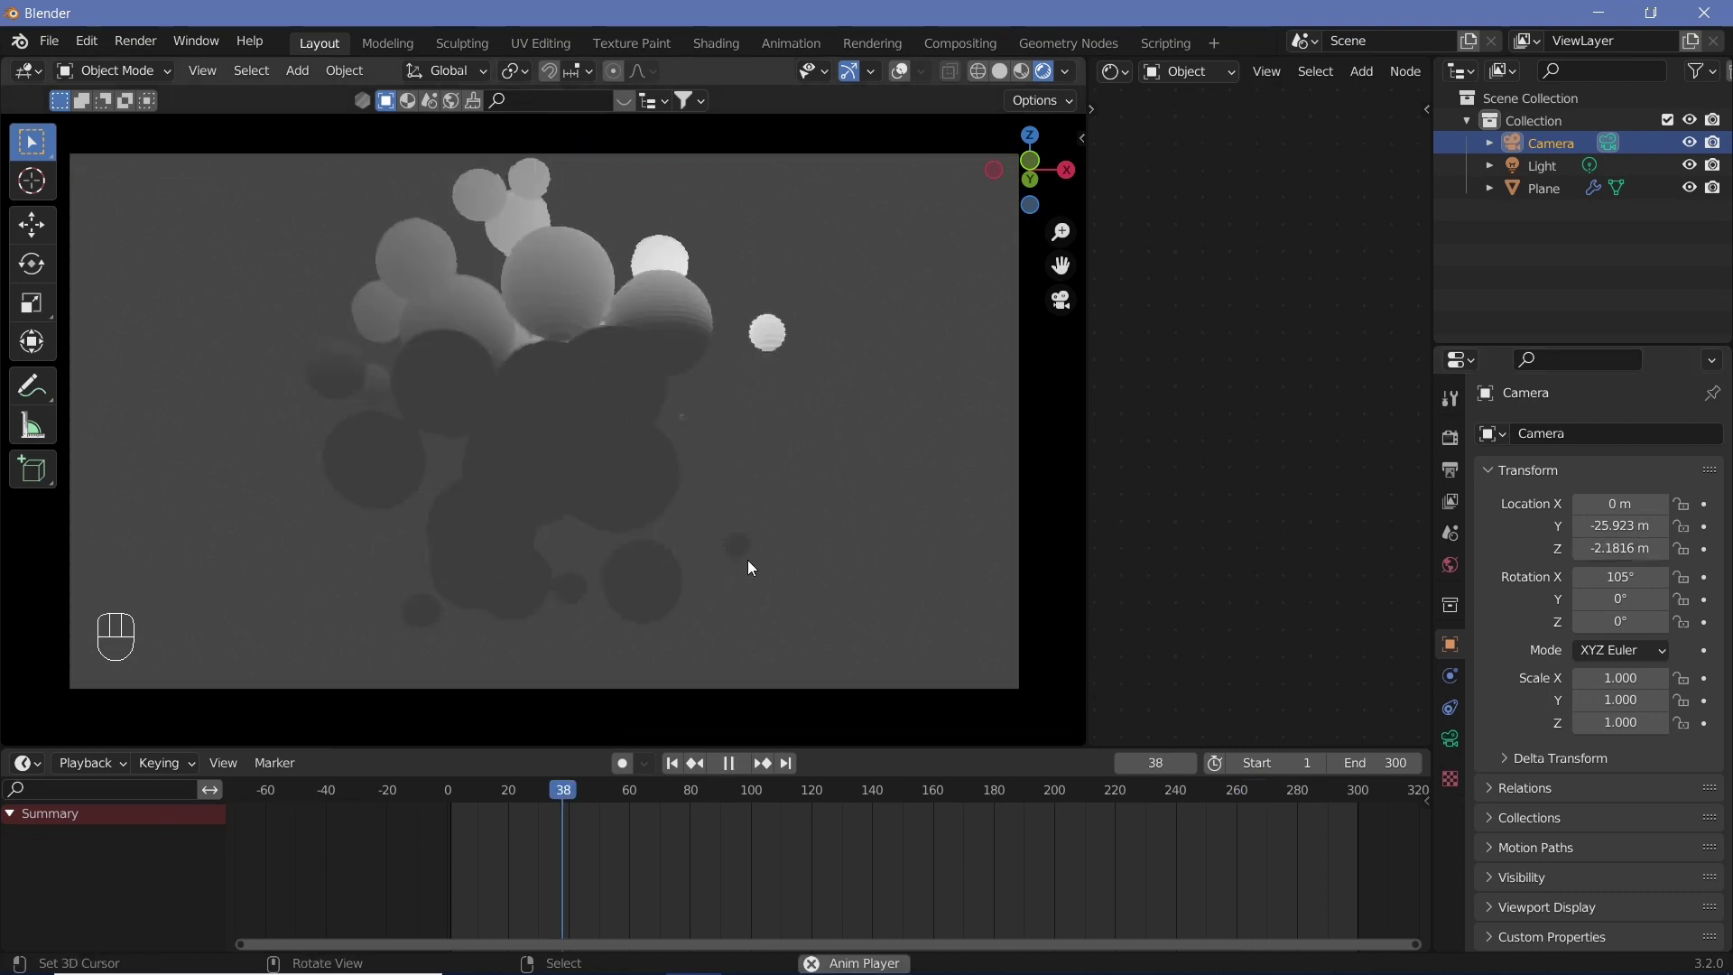
pyautogui.press('shift+space')
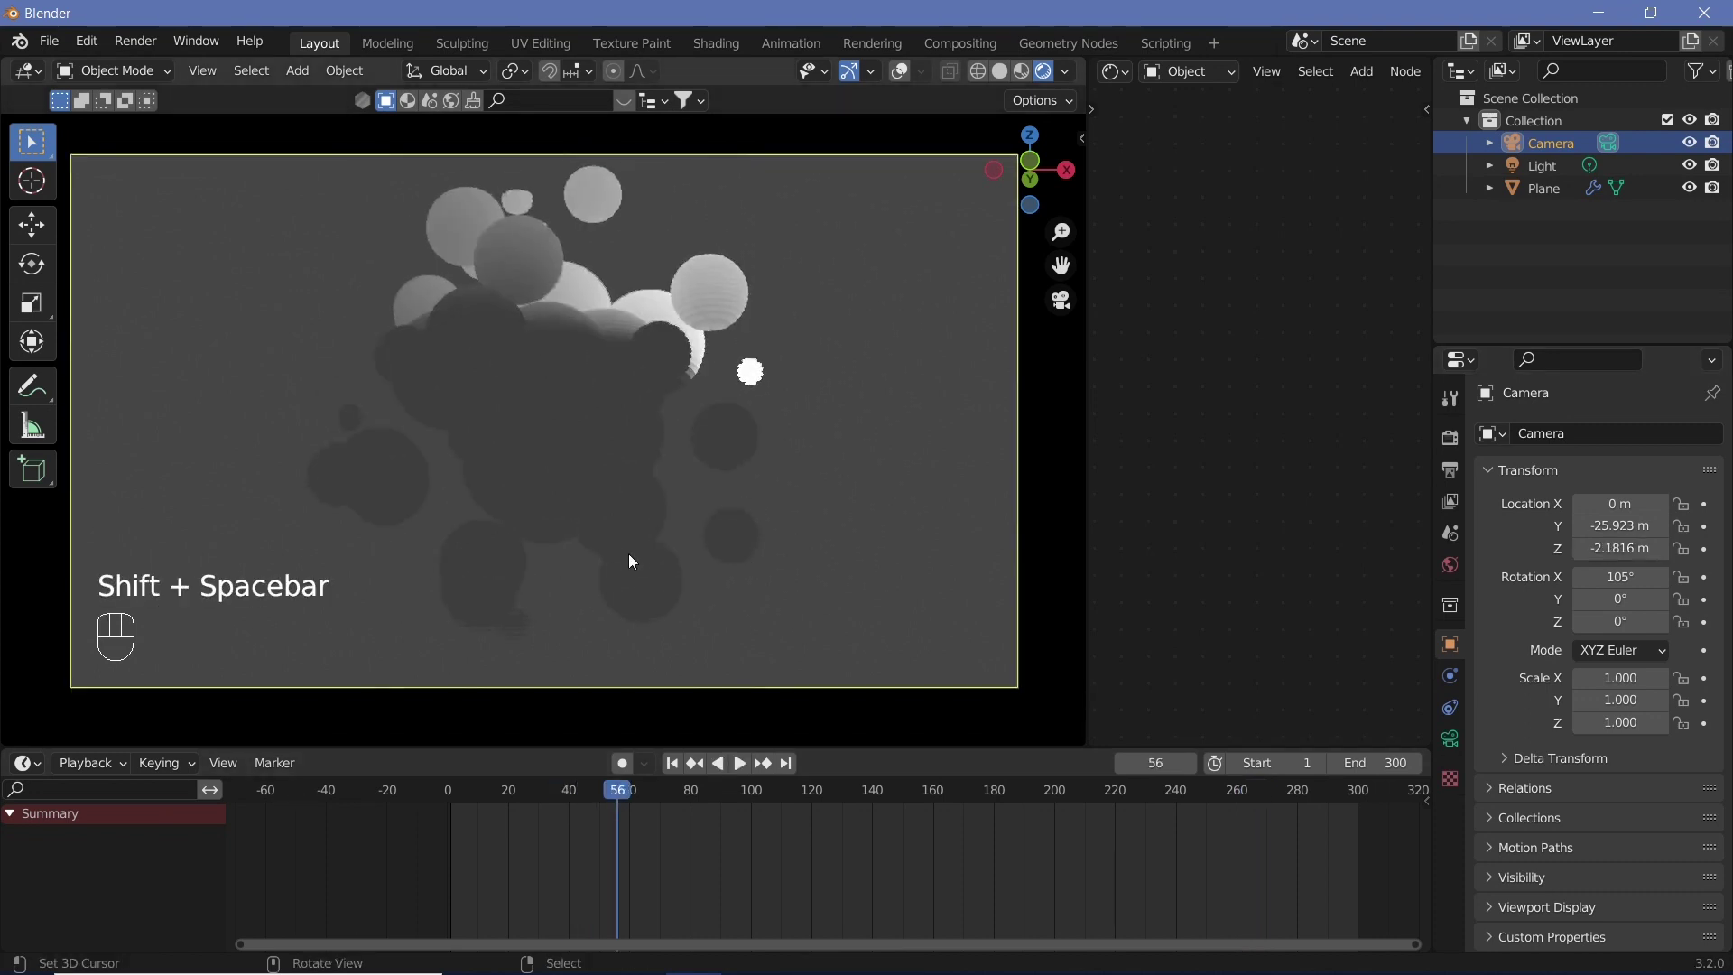
pyautogui.click(1561, 173)
pyautogui.press('alt+g')
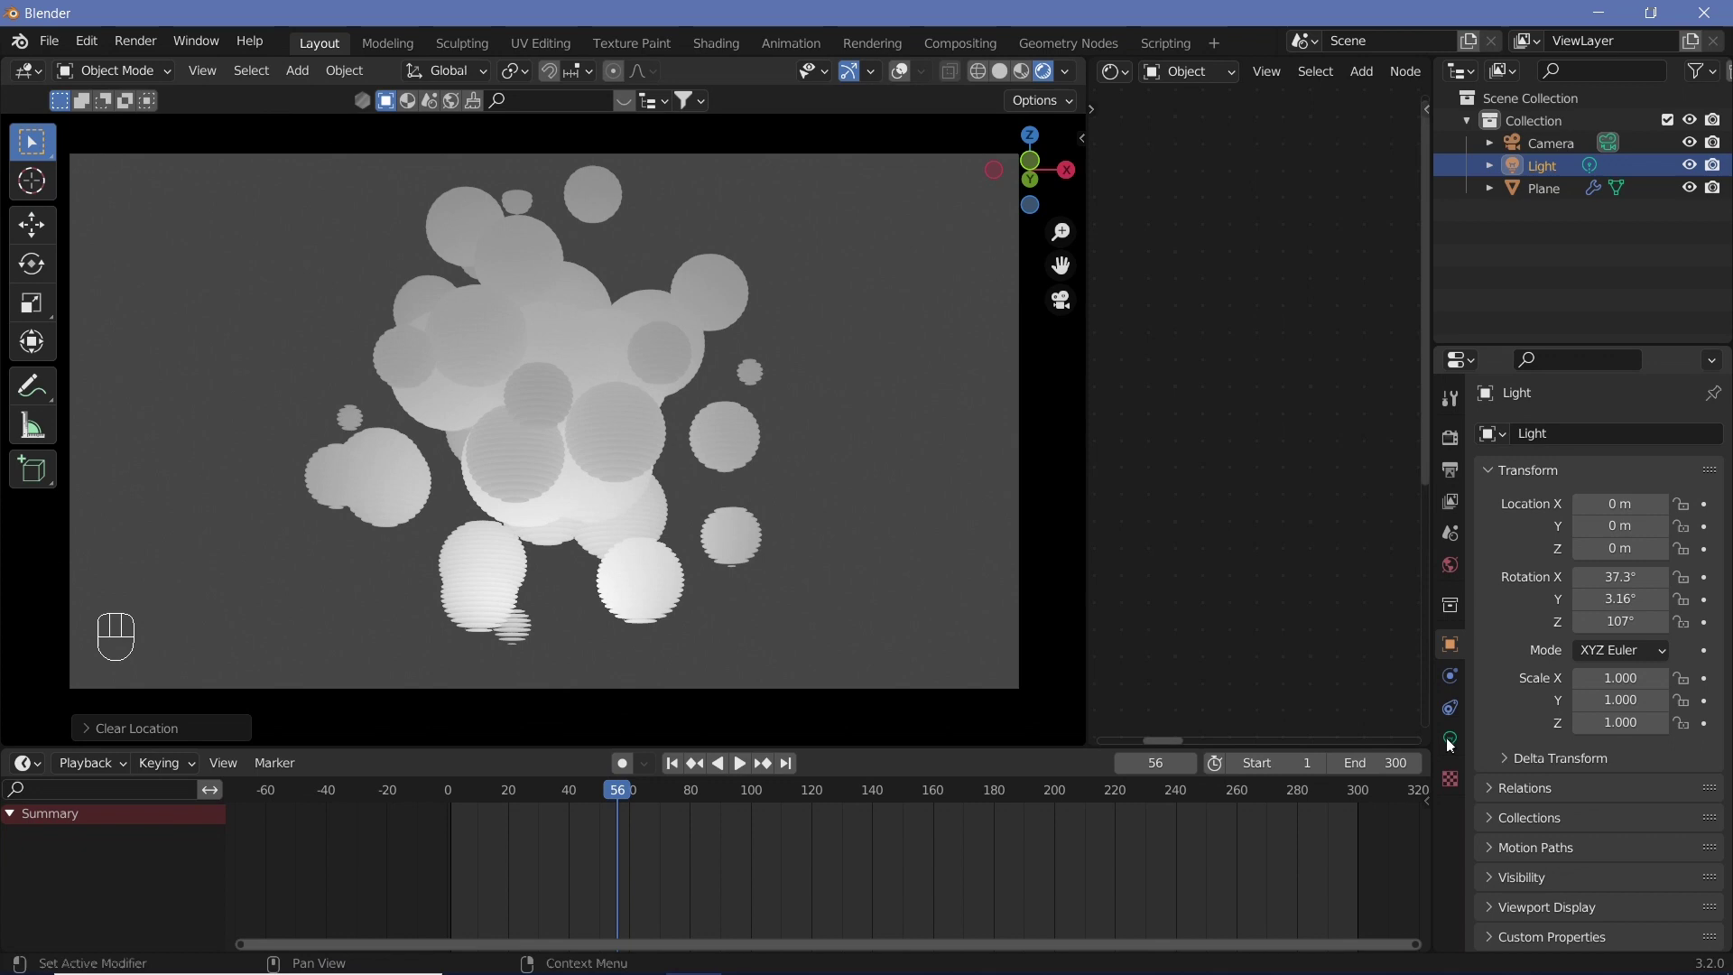
# Step: Colour the point light cyan, enable Bloom in Render settings, and start darkening the World background
pyautogui.click(1455, 749)
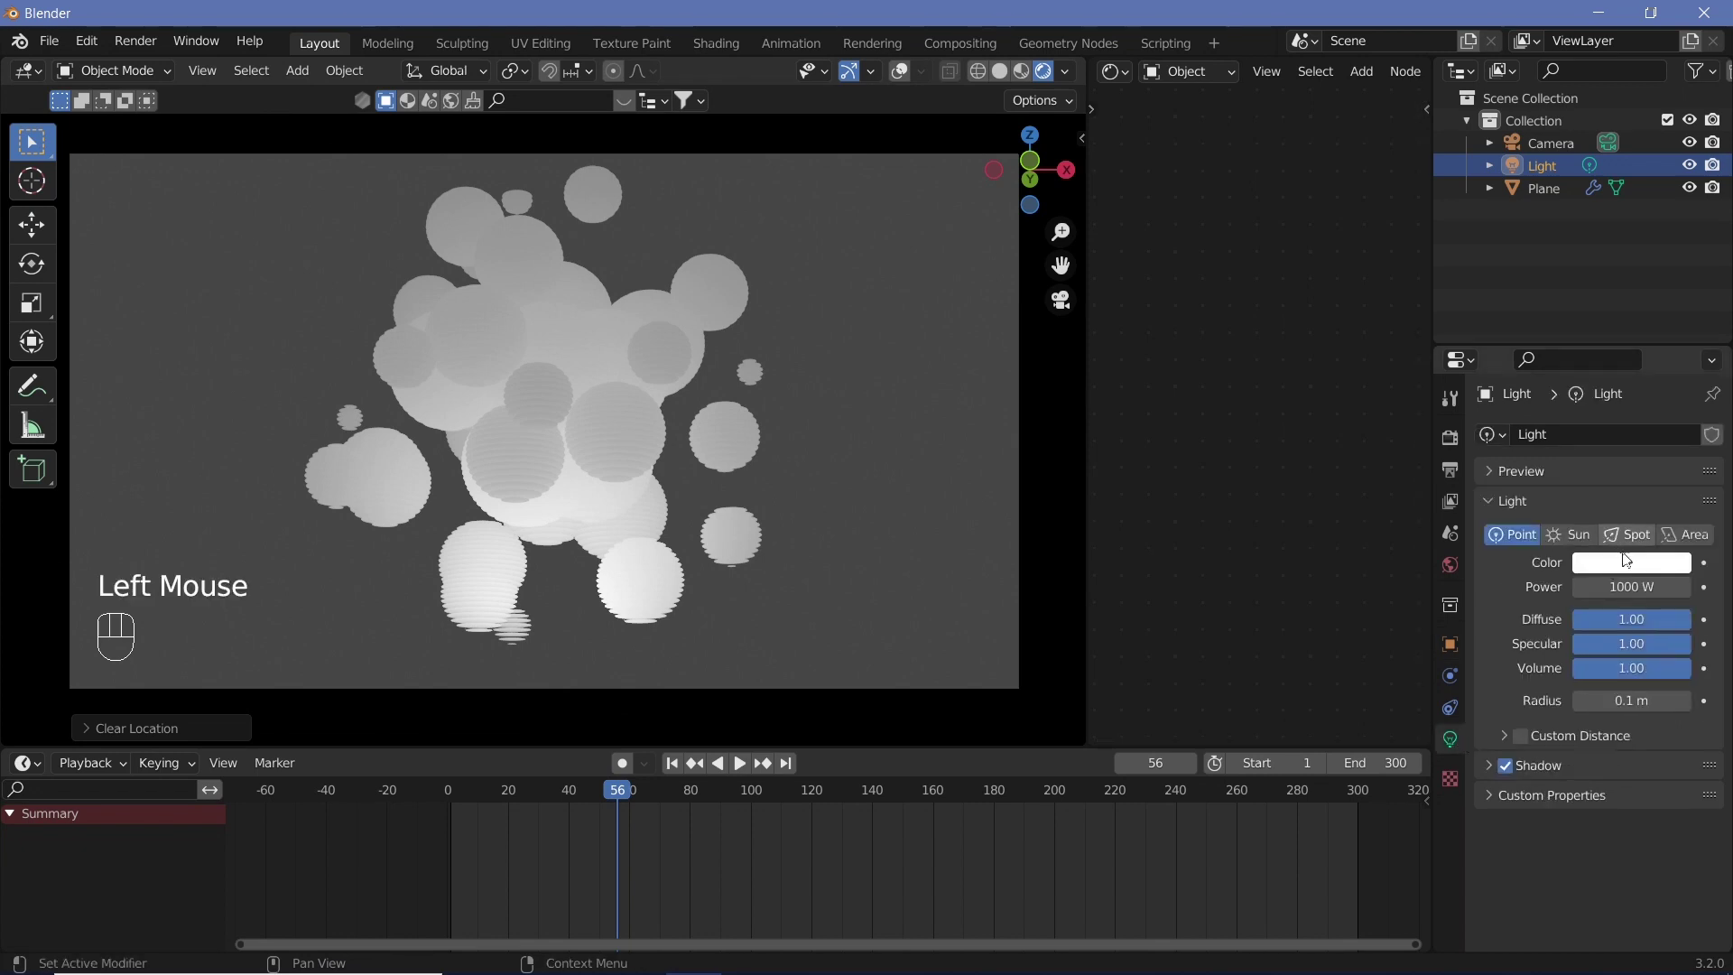
pyautogui.moveTo(1628, 561); pyautogui.dragTo(1597, 275)
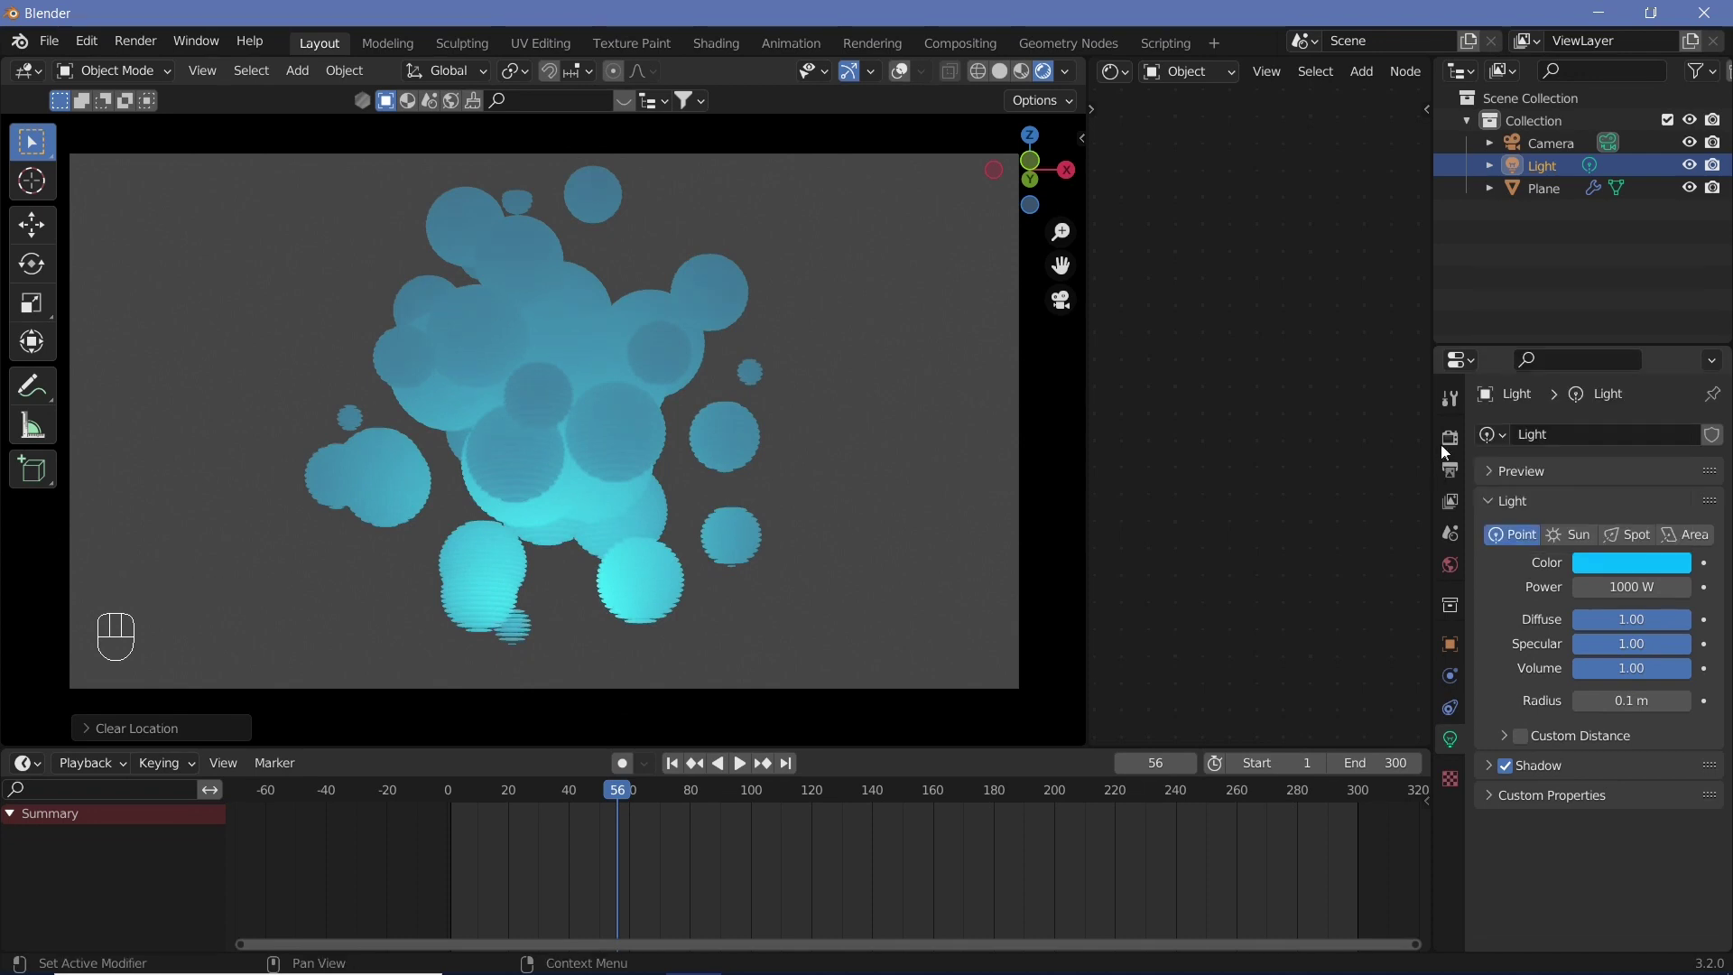
pyautogui.click(1447, 450)
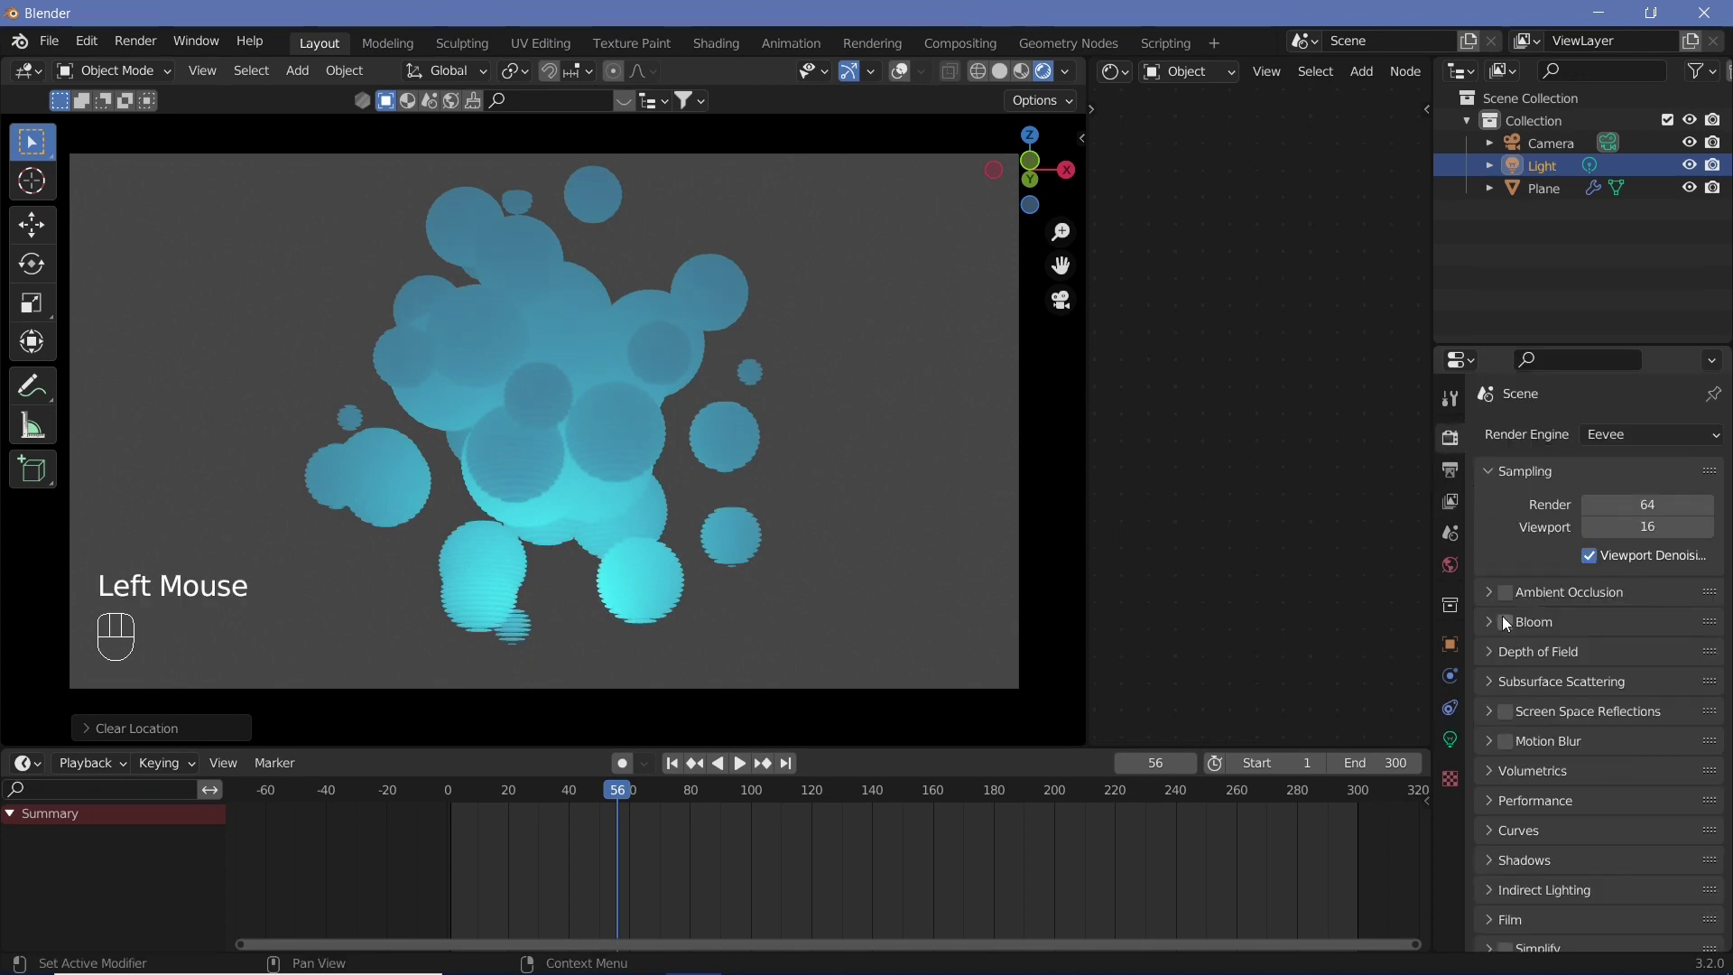
pyautogui.click(1507, 623)
pyautogui.moveTo(1594, 621); pyautogui.dragTo(1518, 594)
pyautogui.click(1633, 590)
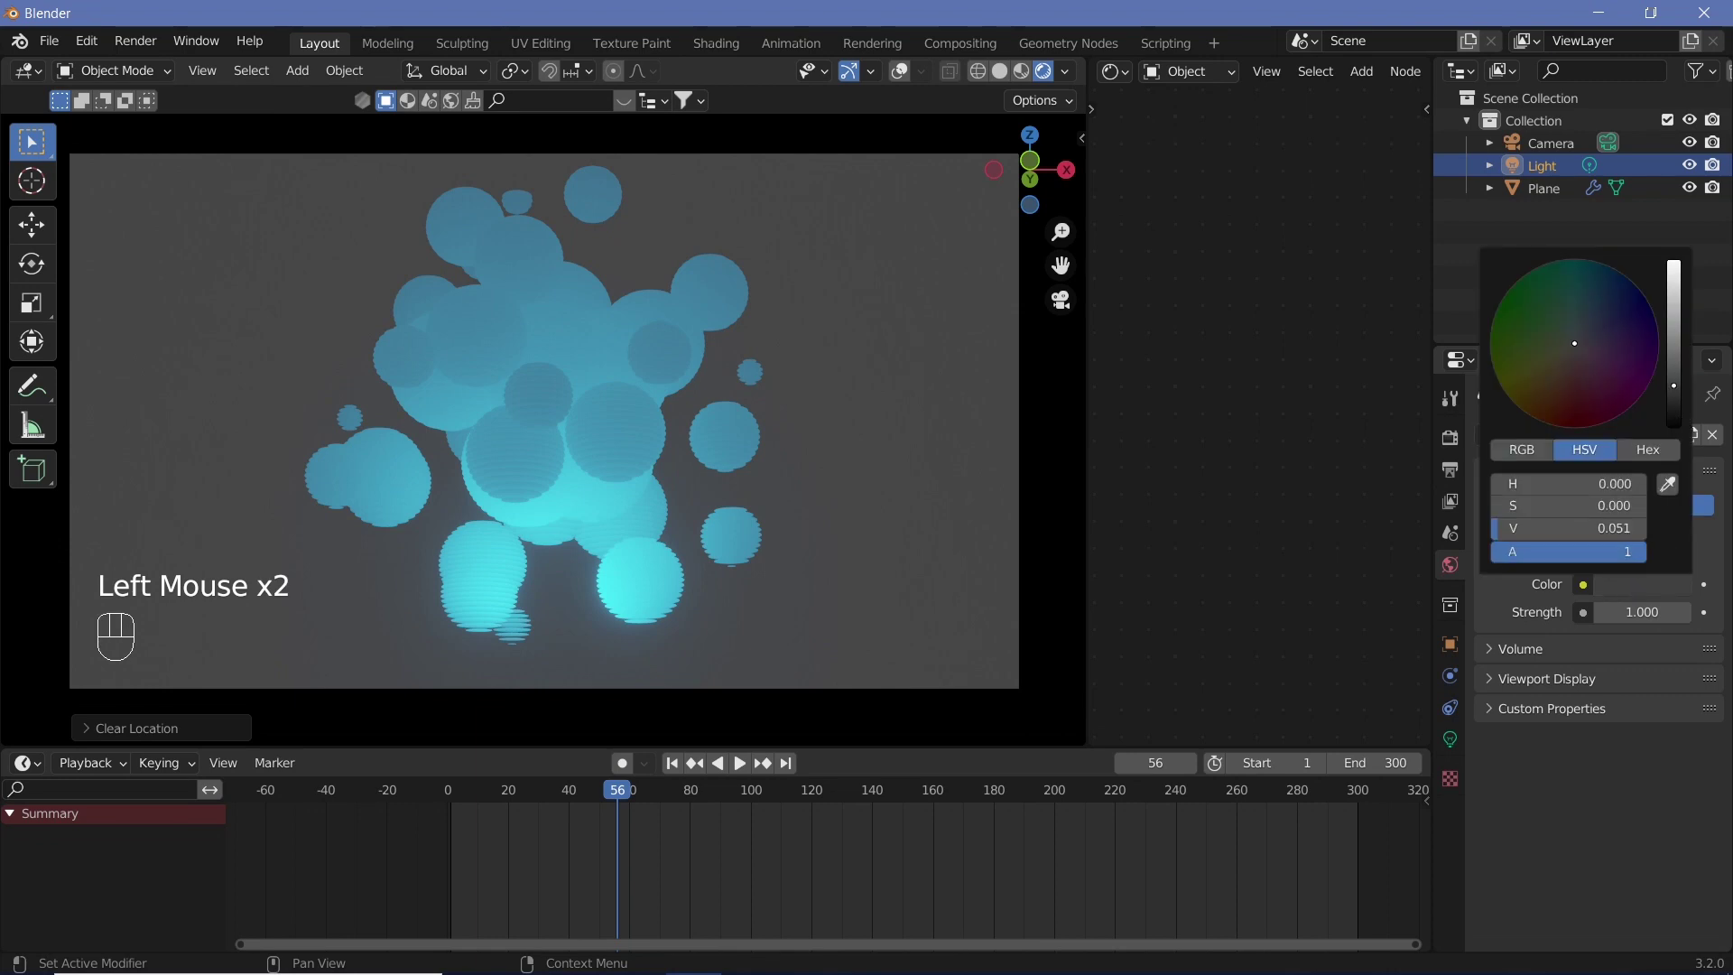
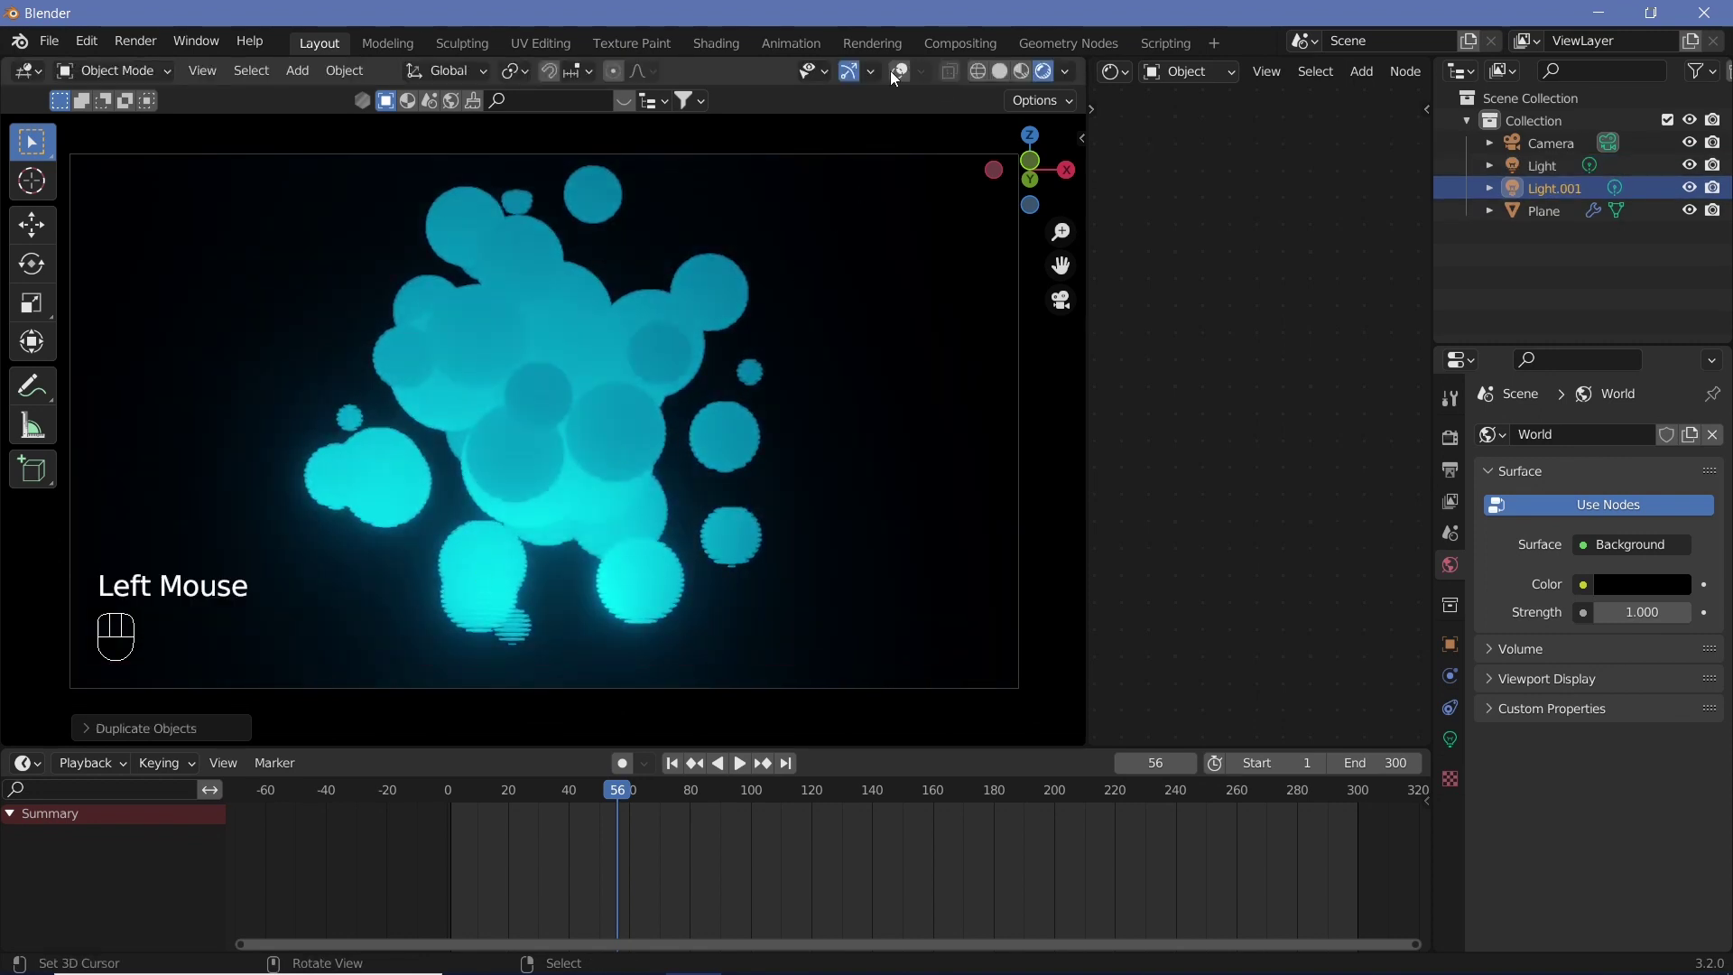
# Step: Show overlays, duplicate the cyan light into place and make the copy green
pyautogui.click(894, 78)
pyautogui.press('g')
pyautogui.press('z')
pyautogui.click(1455, 740)
pyautogui.click(1612, 573)
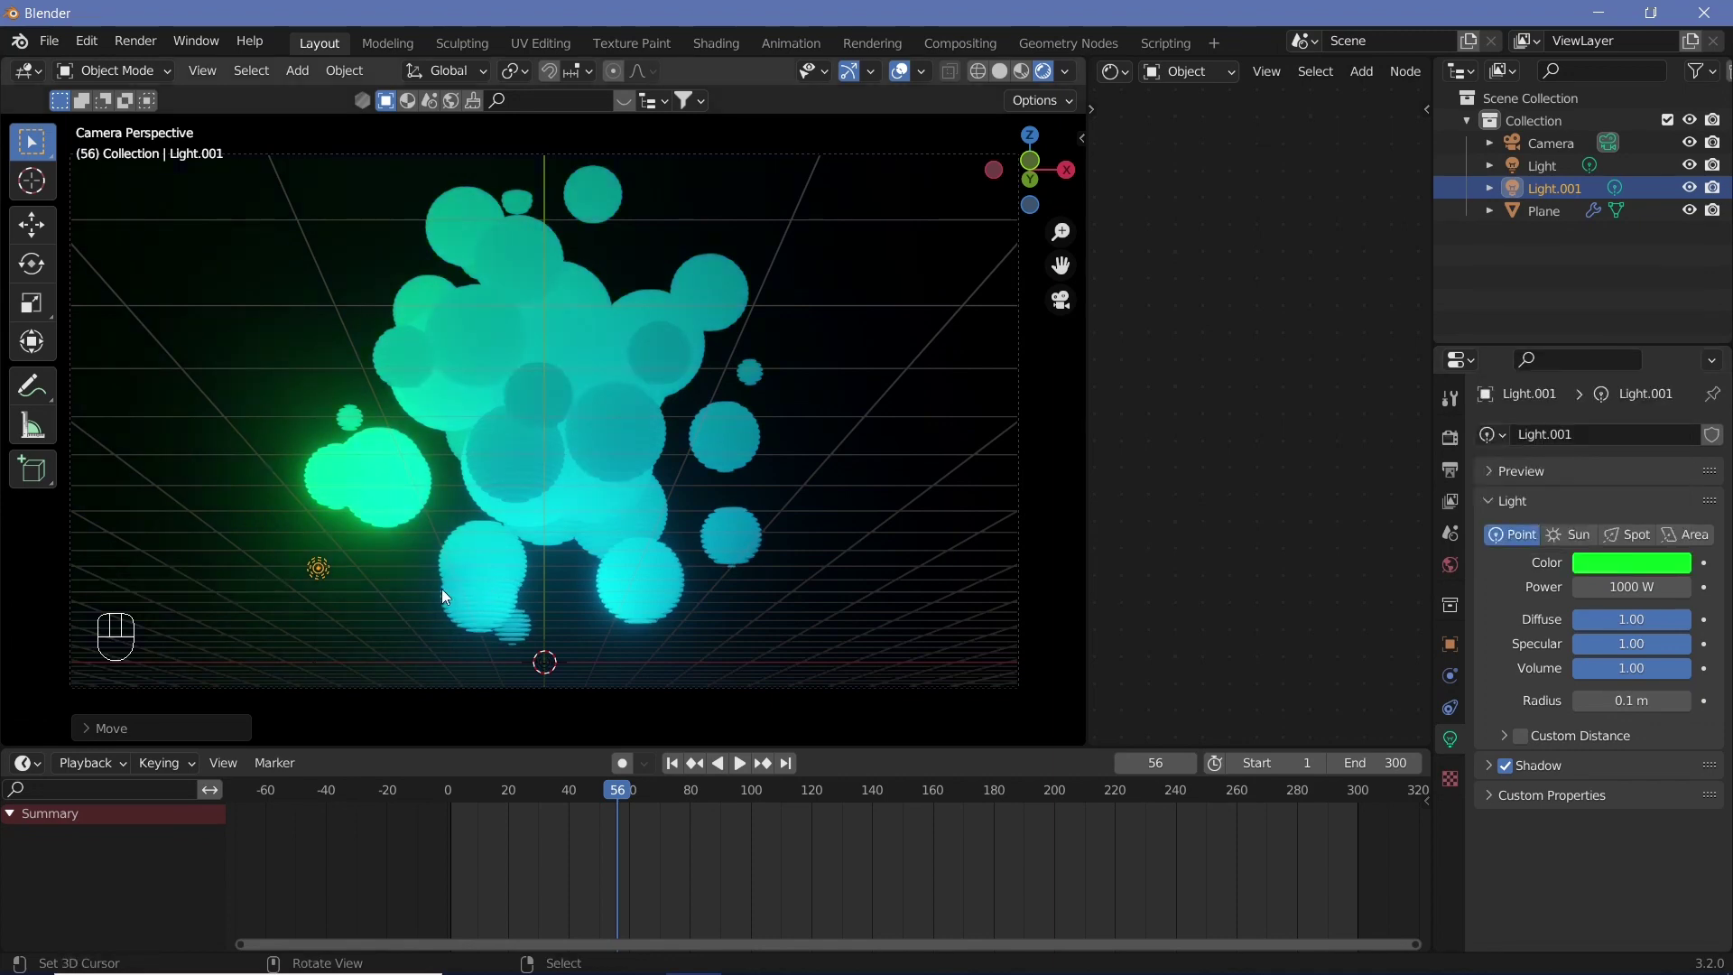
# Step: Duplicate the green light sideways along X and colour it orange
pyautogui.press('shift+d')
pyautogui.press('x')
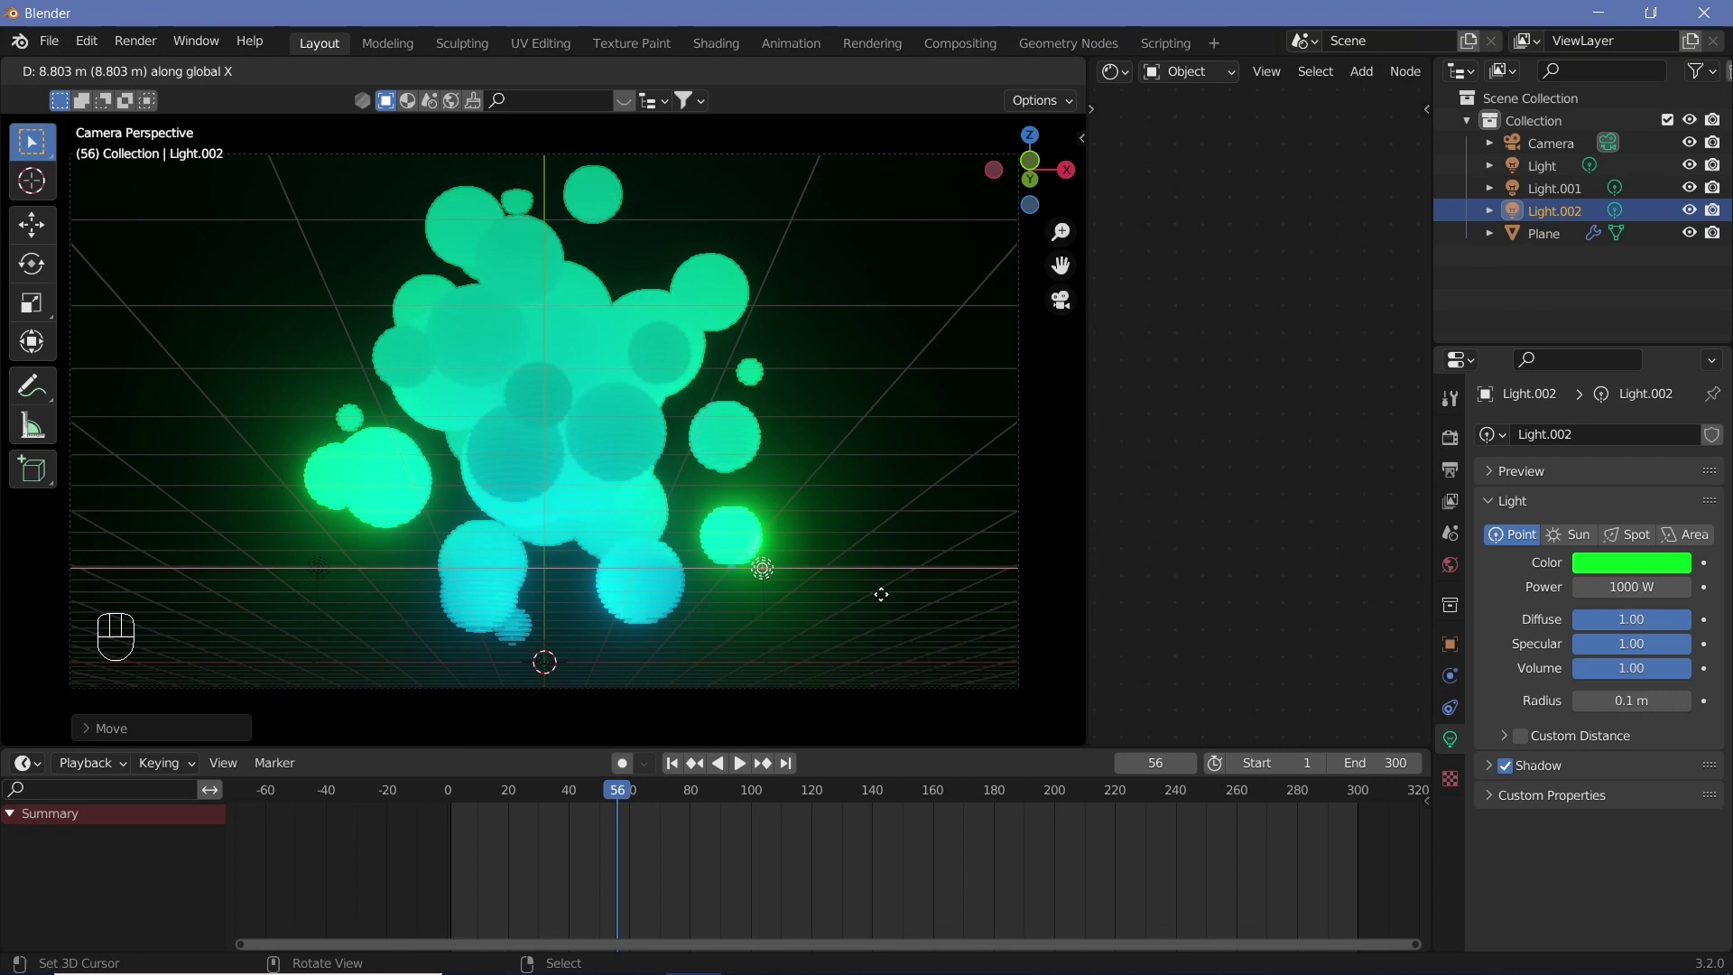
pyautogui.click(1639, 574)
pyautogui.click(1639, 574)
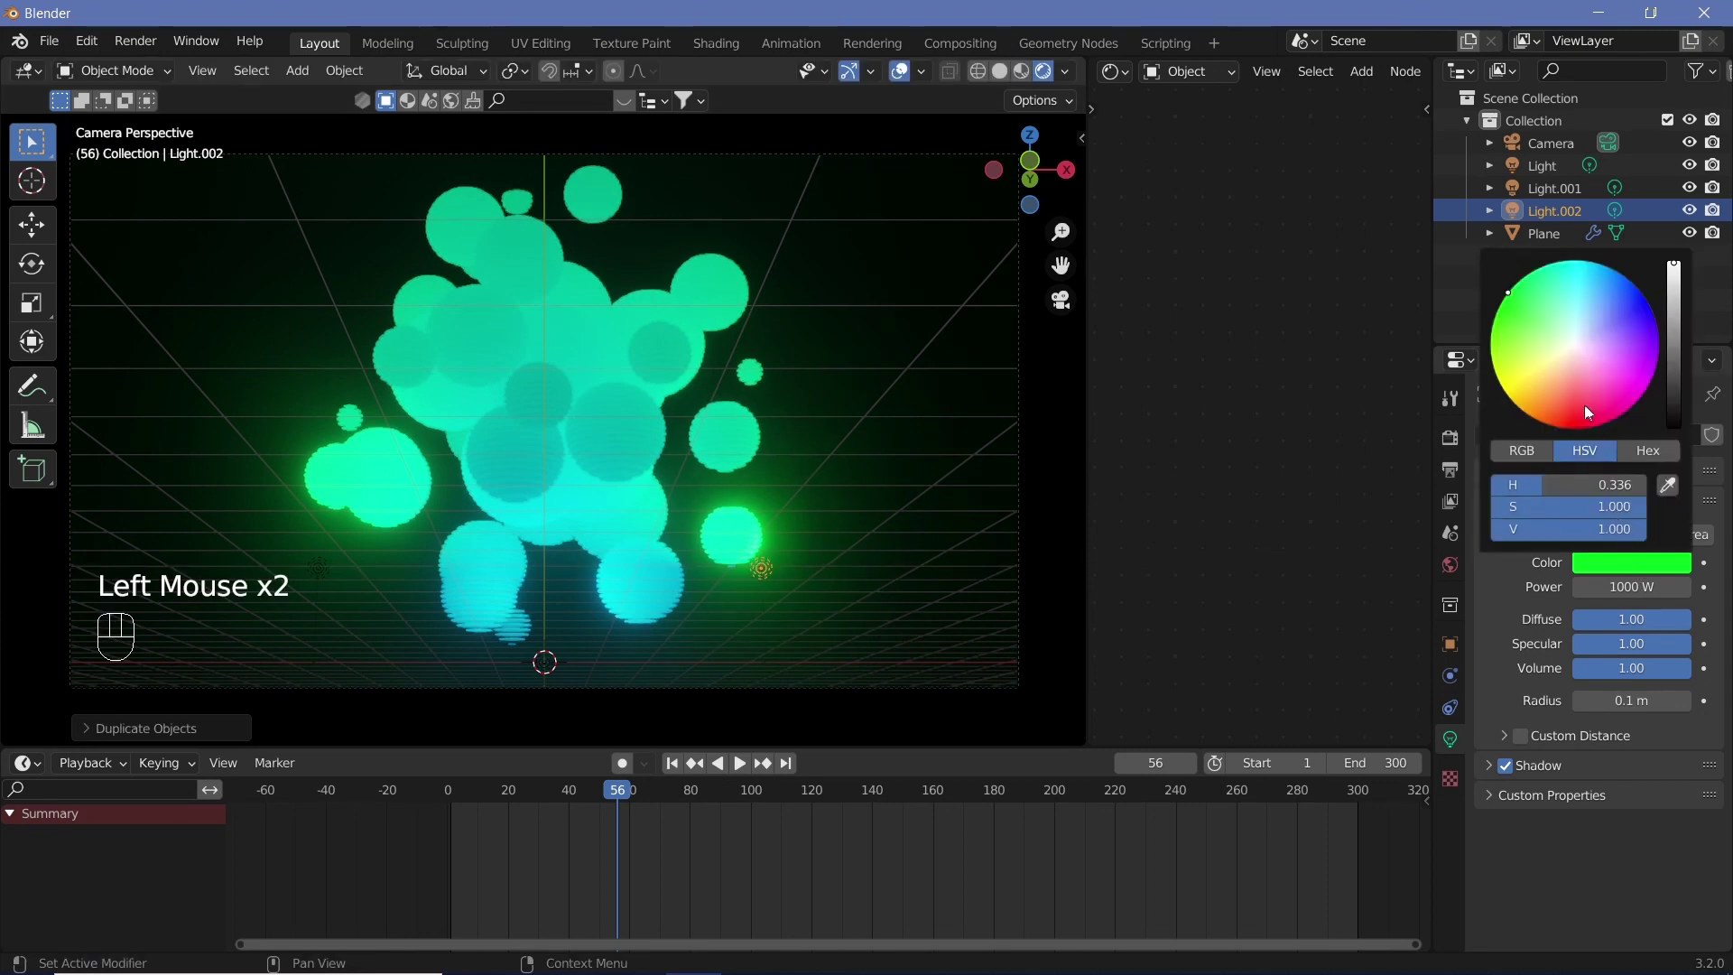
pyautogui.rightClick(1439, 401)
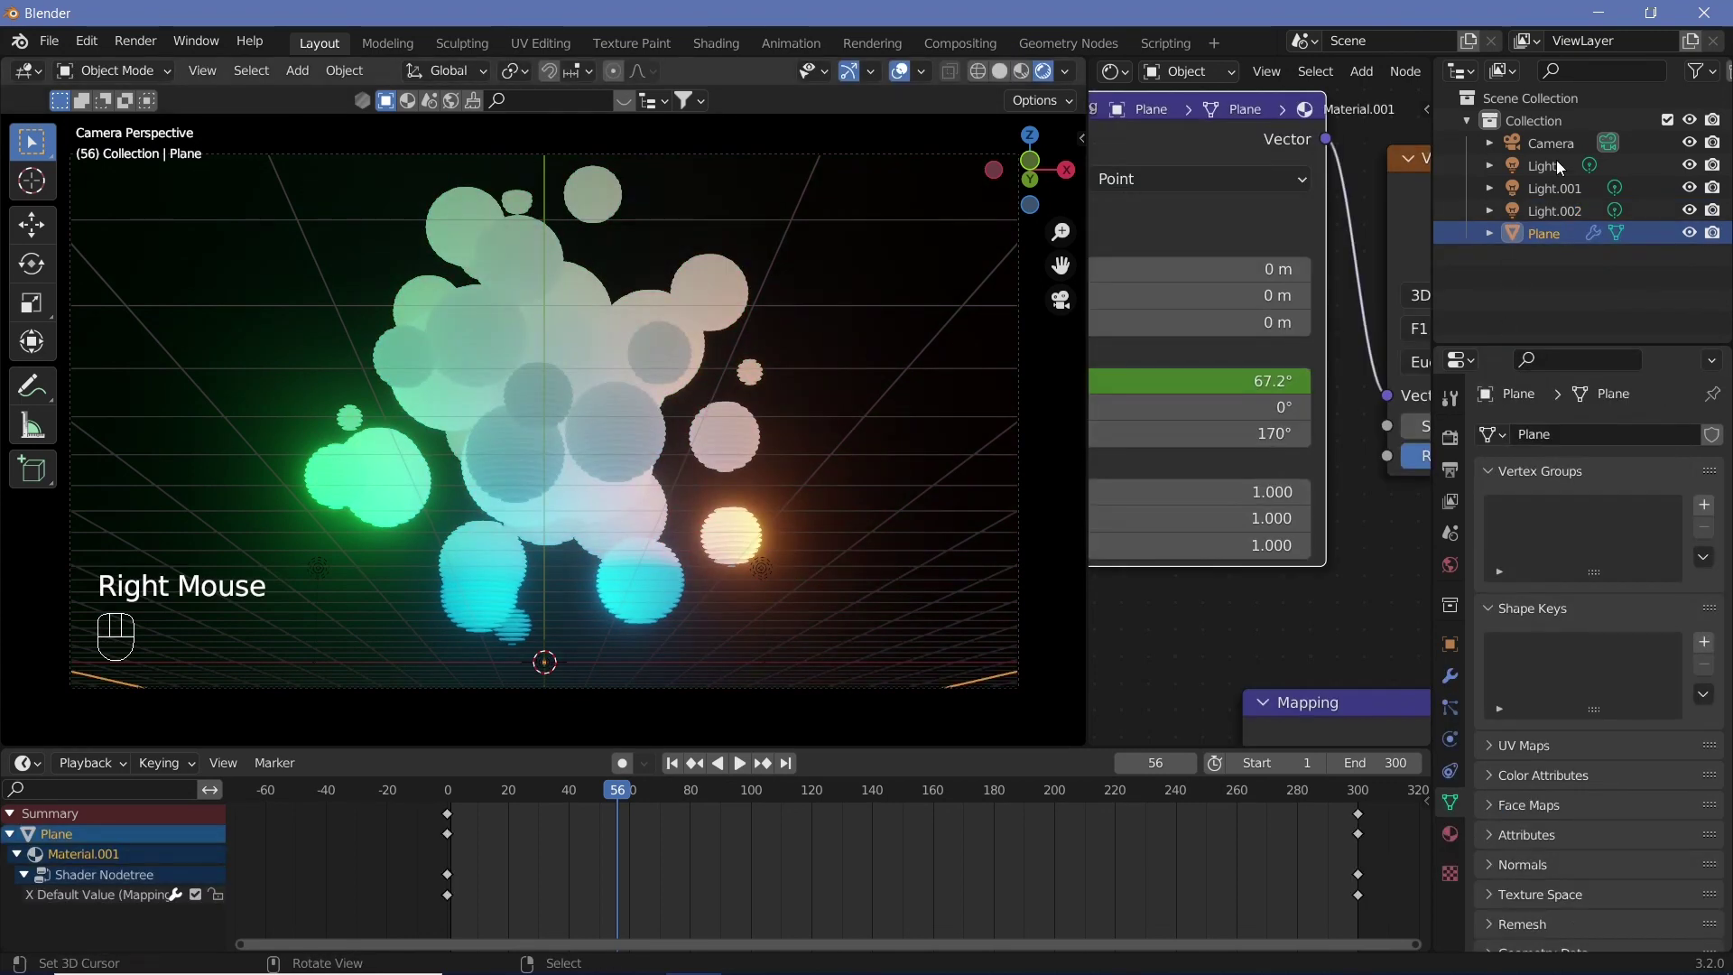
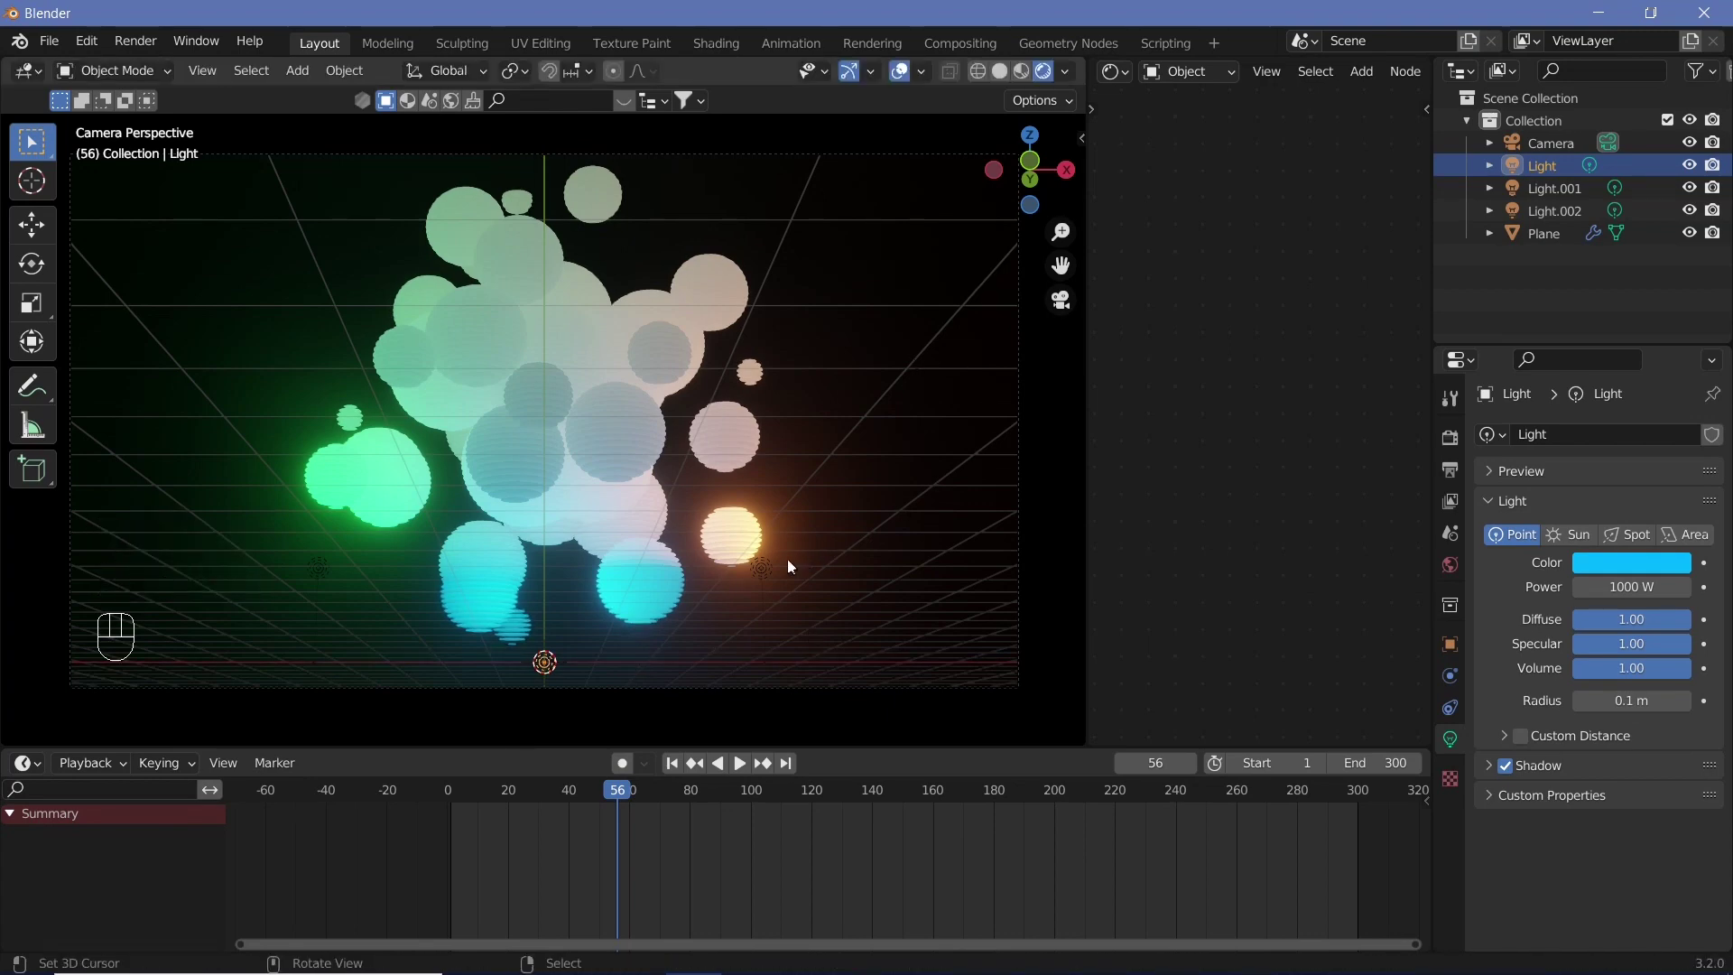
# Step: Delete Light.001 and Light.002 so only the cyan light remains, pausing at frame 280
pyautogui.rightClick(769, 572)
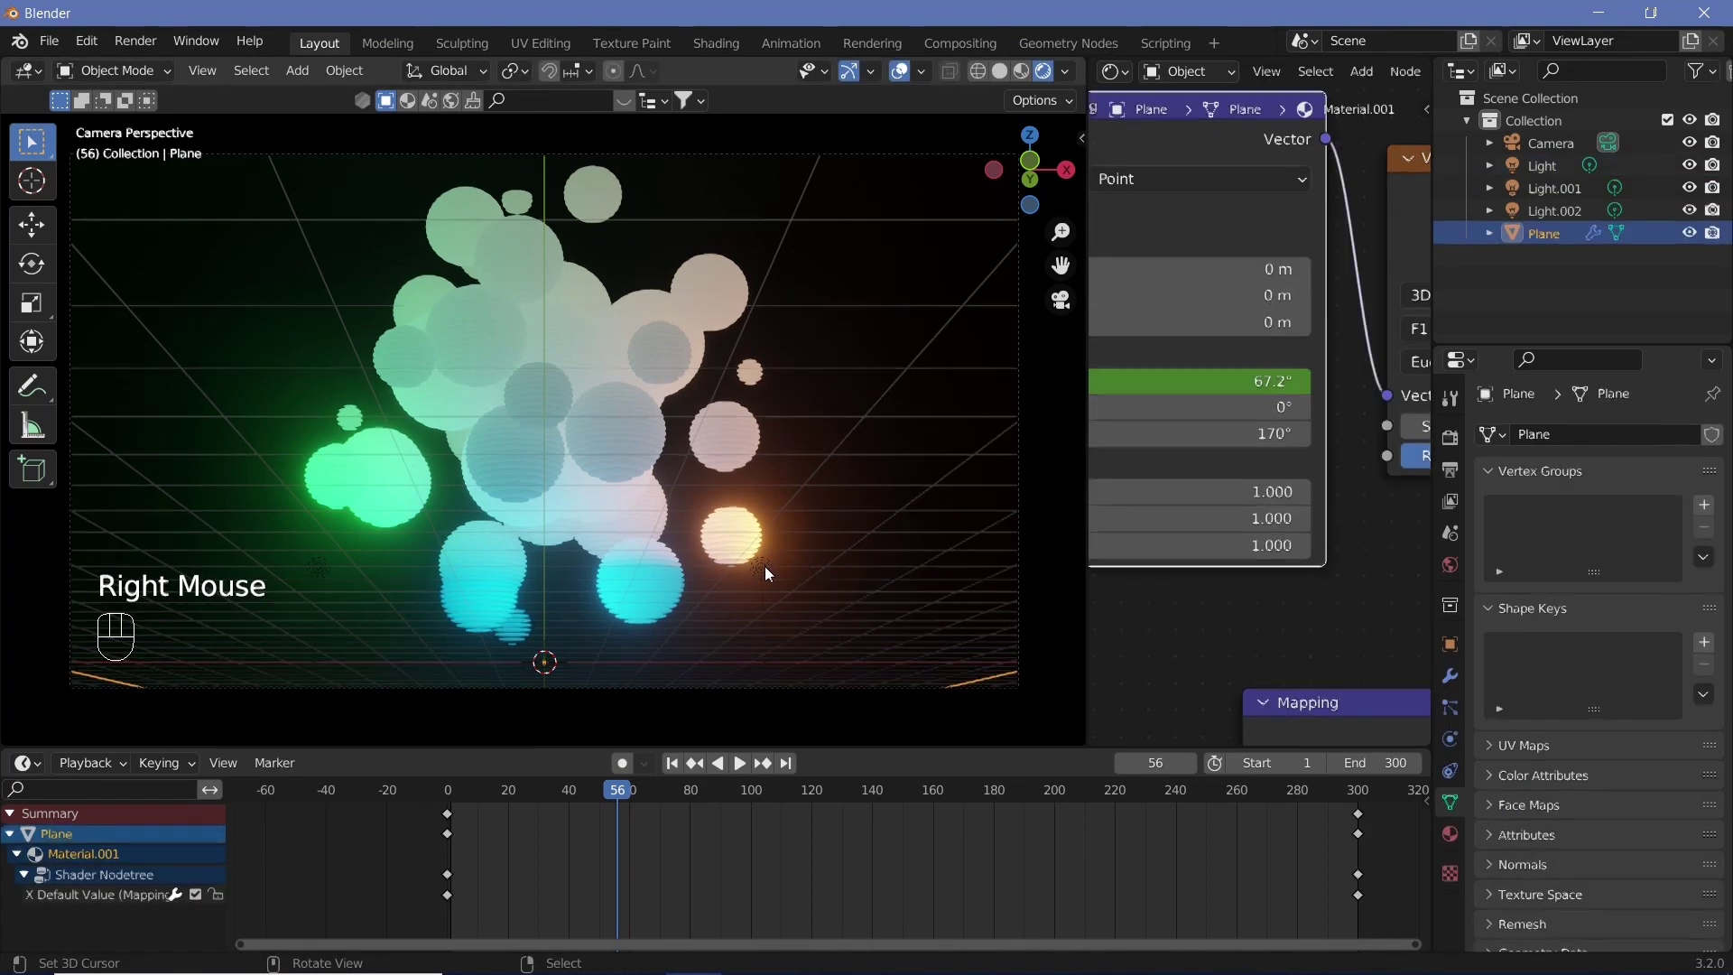
pyautogui.press('shift+space')
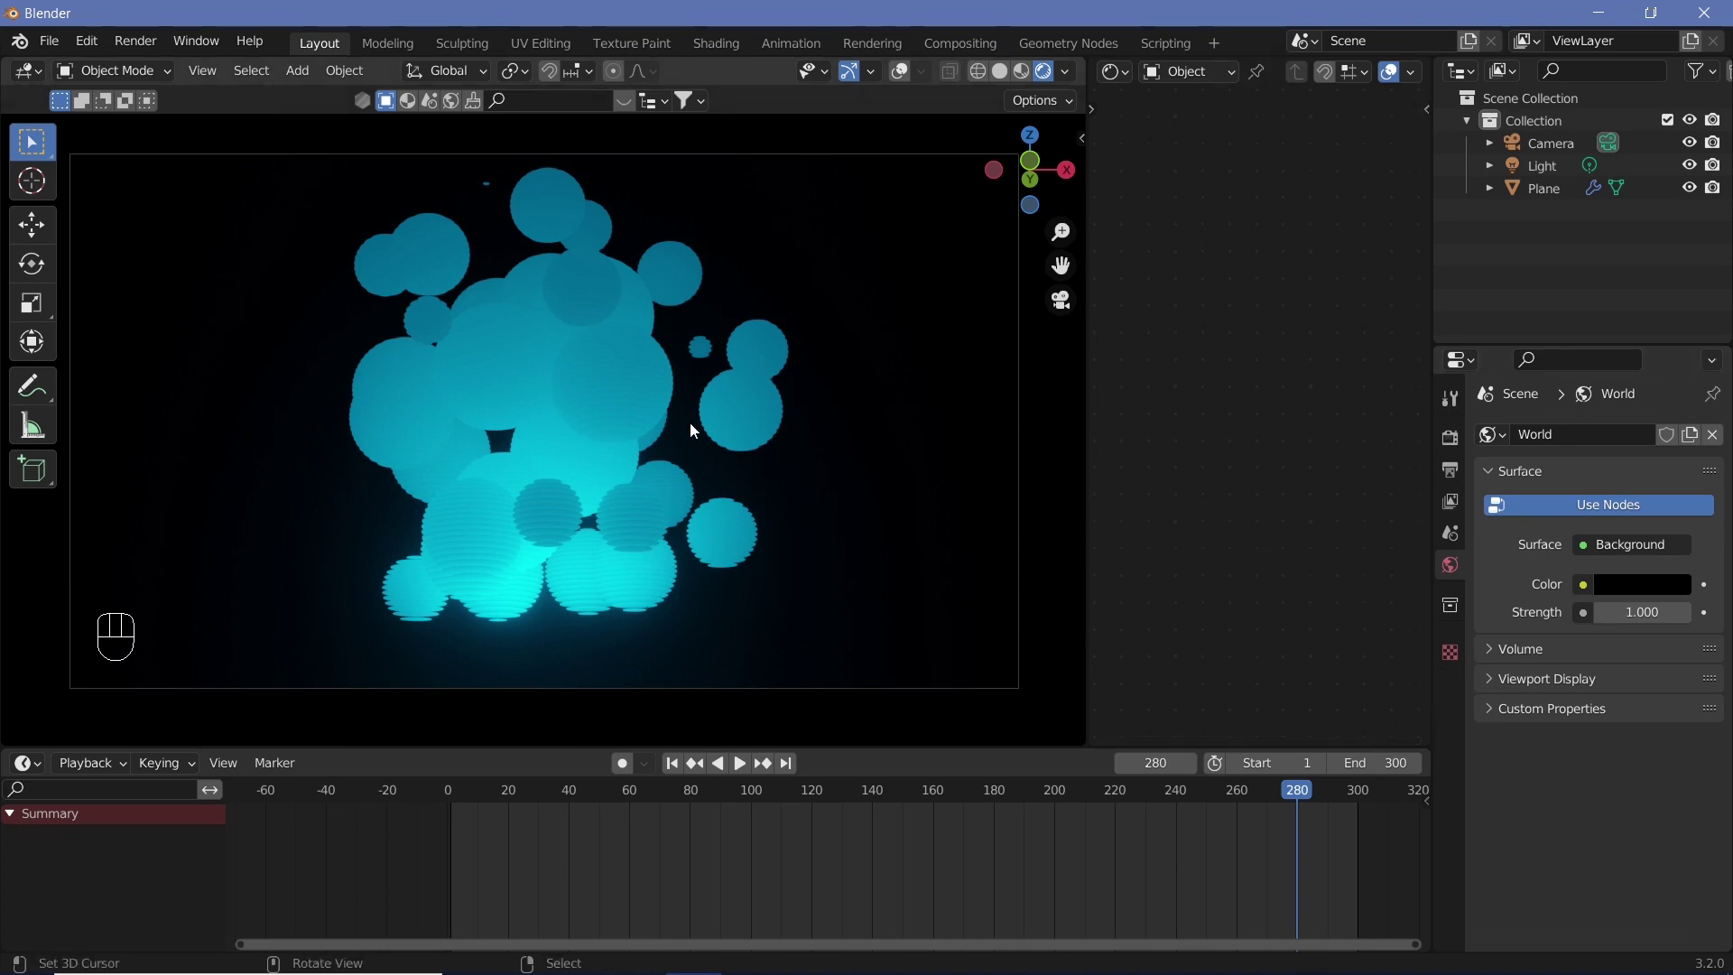
# Step: Stop the playback preview and bring up the World background colour swatch for editing
pyautogui.rightClick(694, 430)
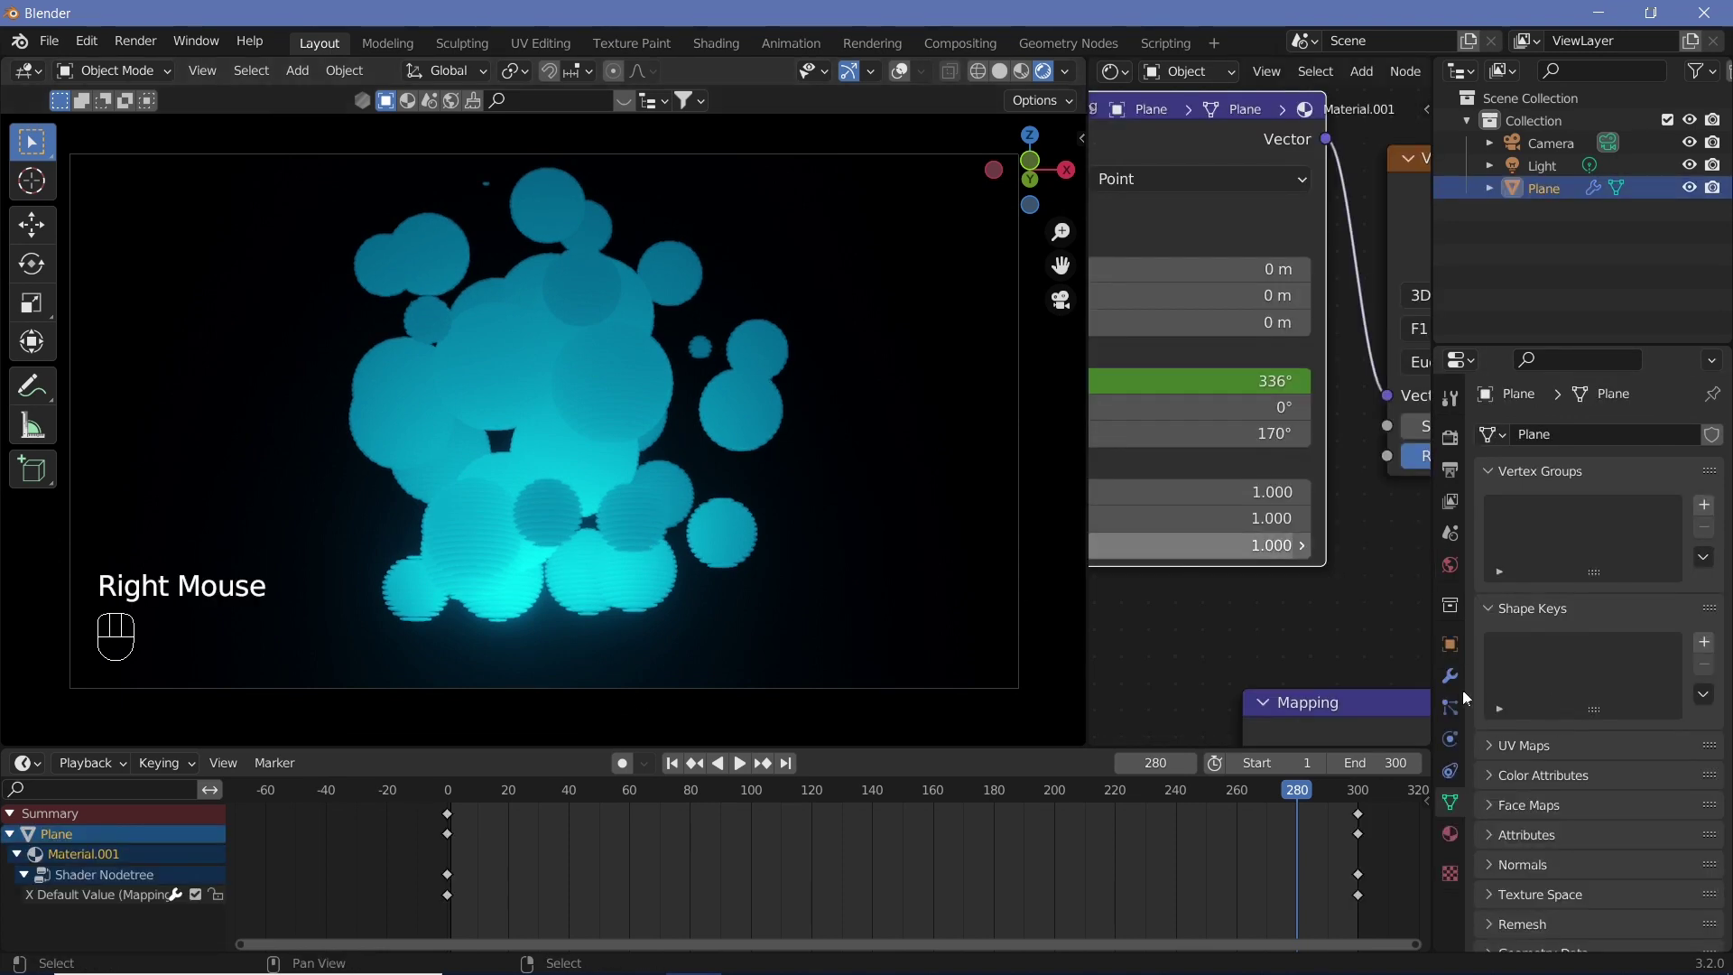
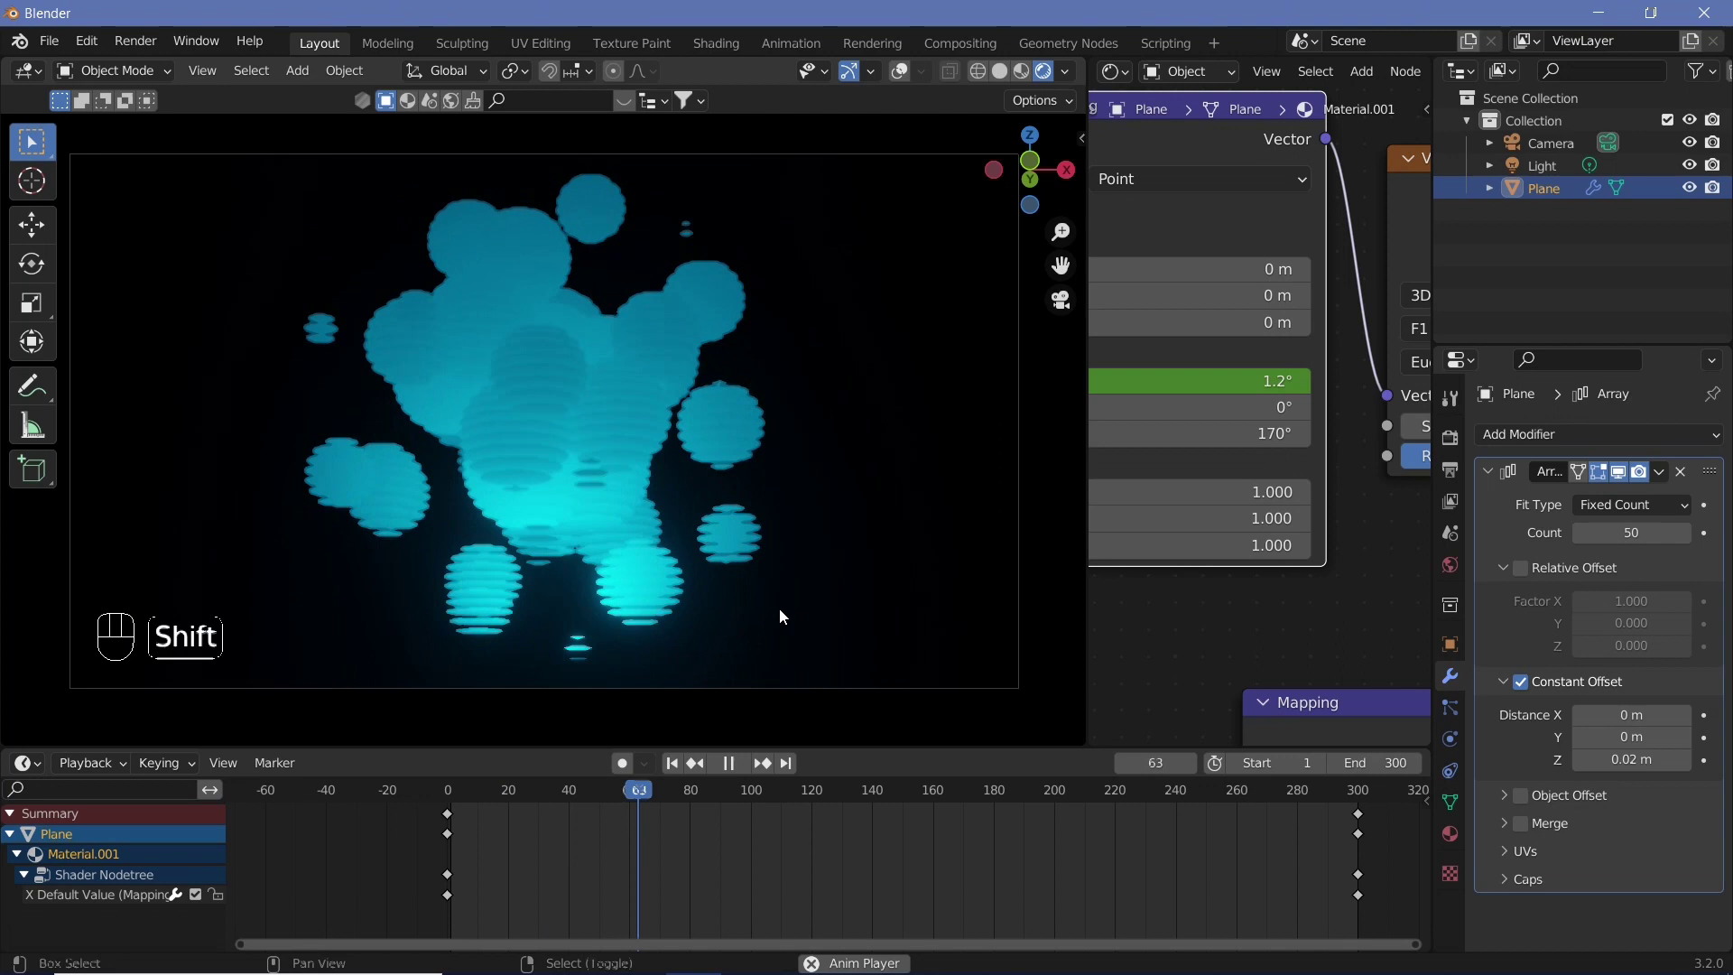
pyautogui.press('shift+space')
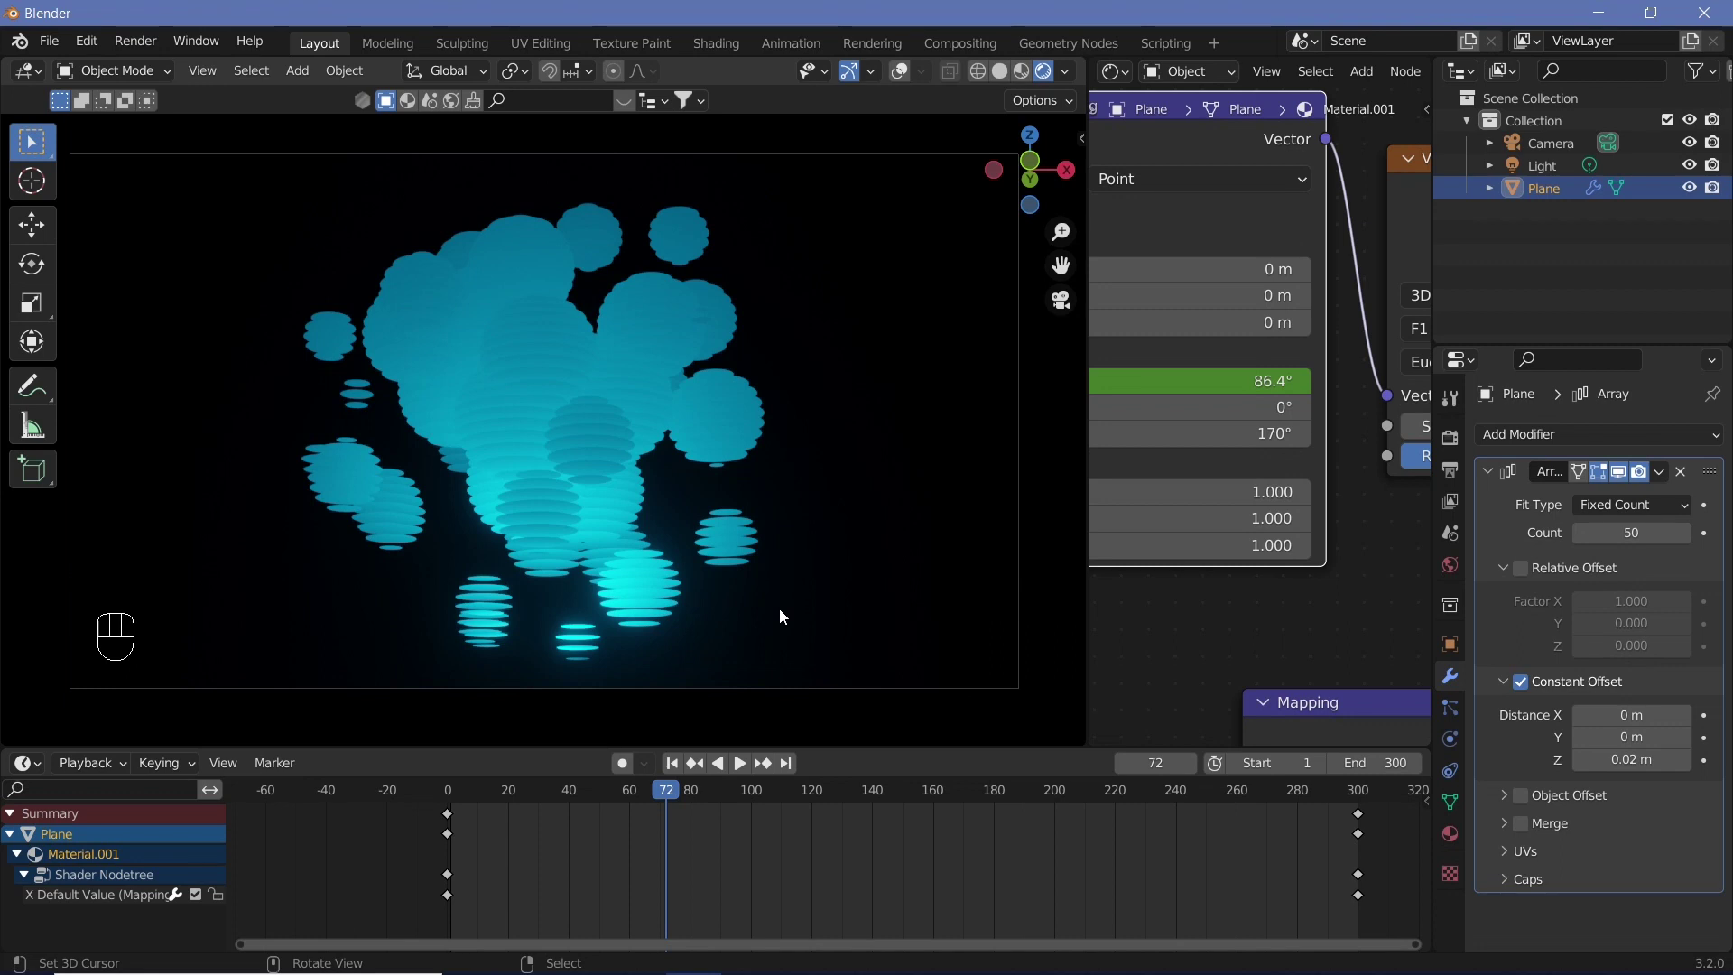
pyautogui.moveTo(1448, 568); pyautogui.dragTo(1638, 593)
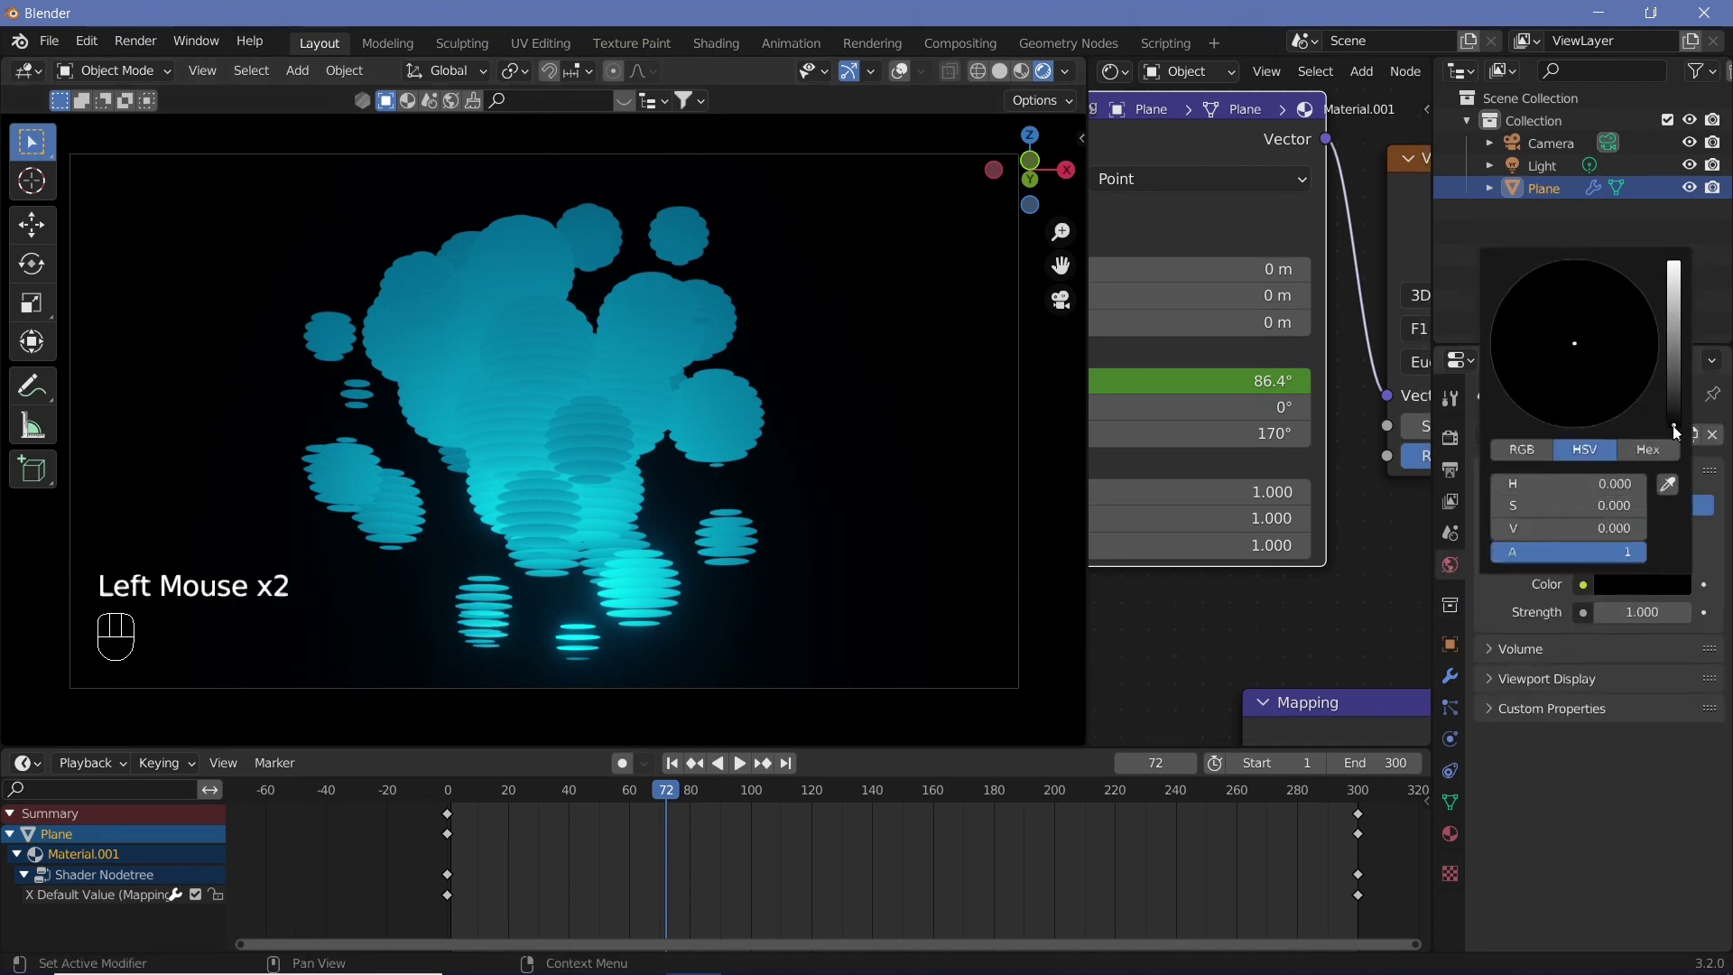
# Step: Set the world colour to hue 0.69, value 0.002 dark navy and re-enable viewport overlays
pyautogui.click(1649, 597)
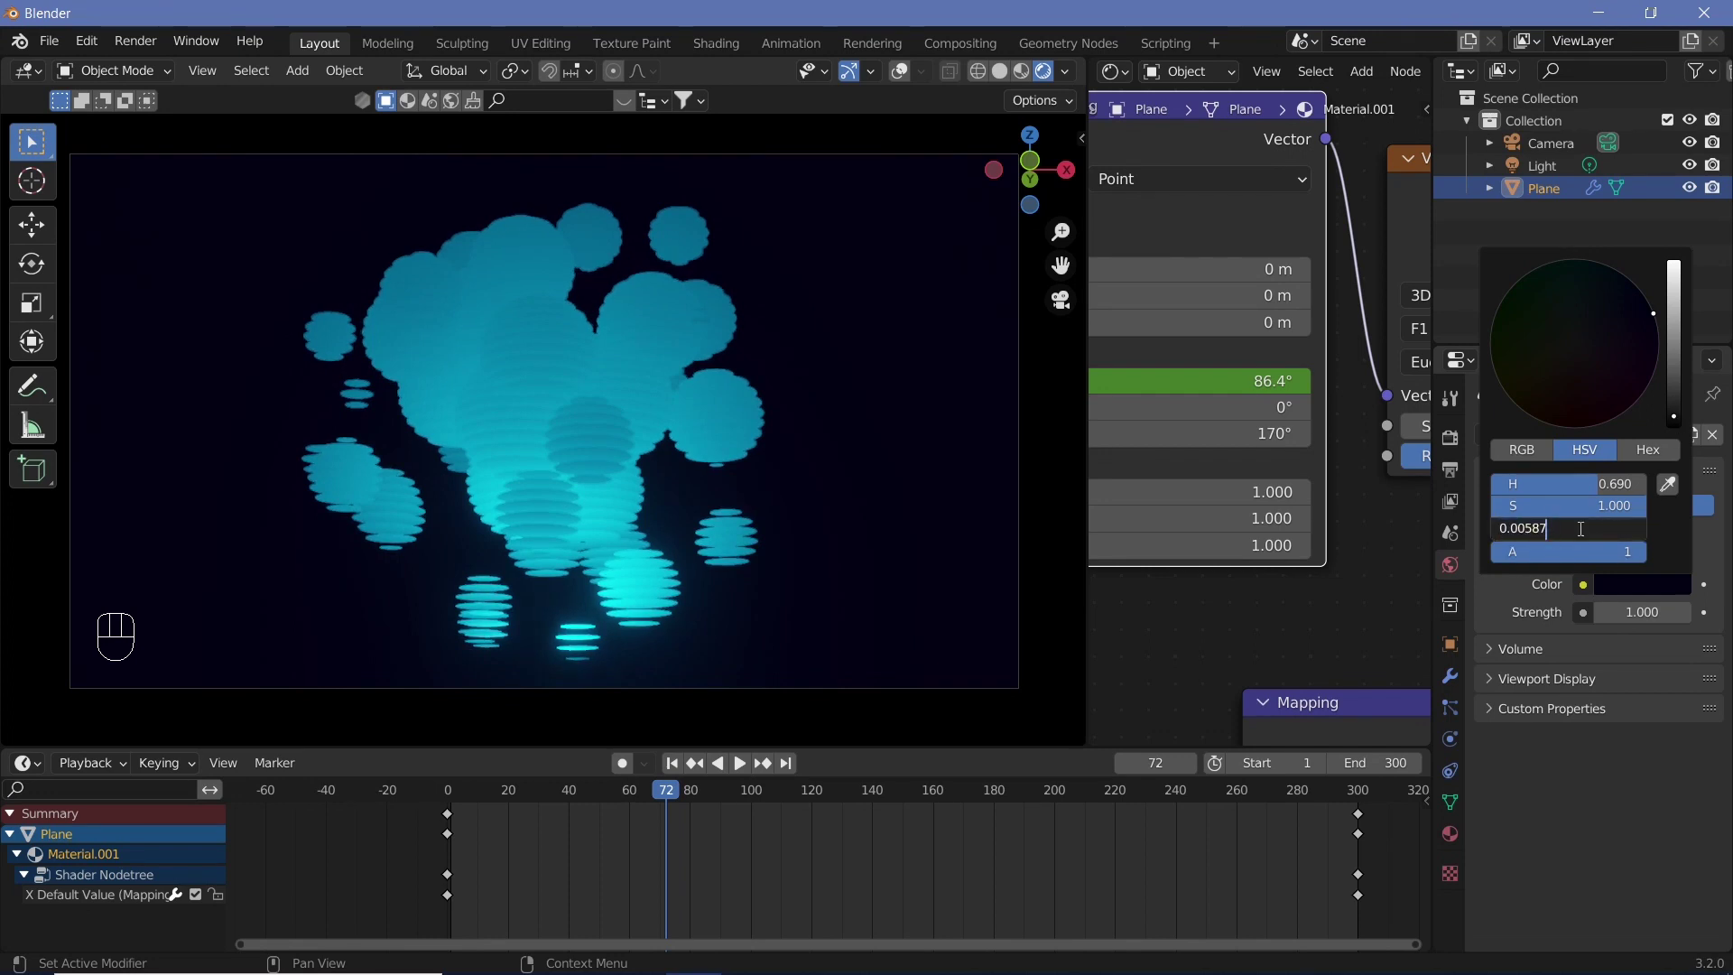
pyautogui.press('BackSpace')
pyautogui.press('BackSpace')
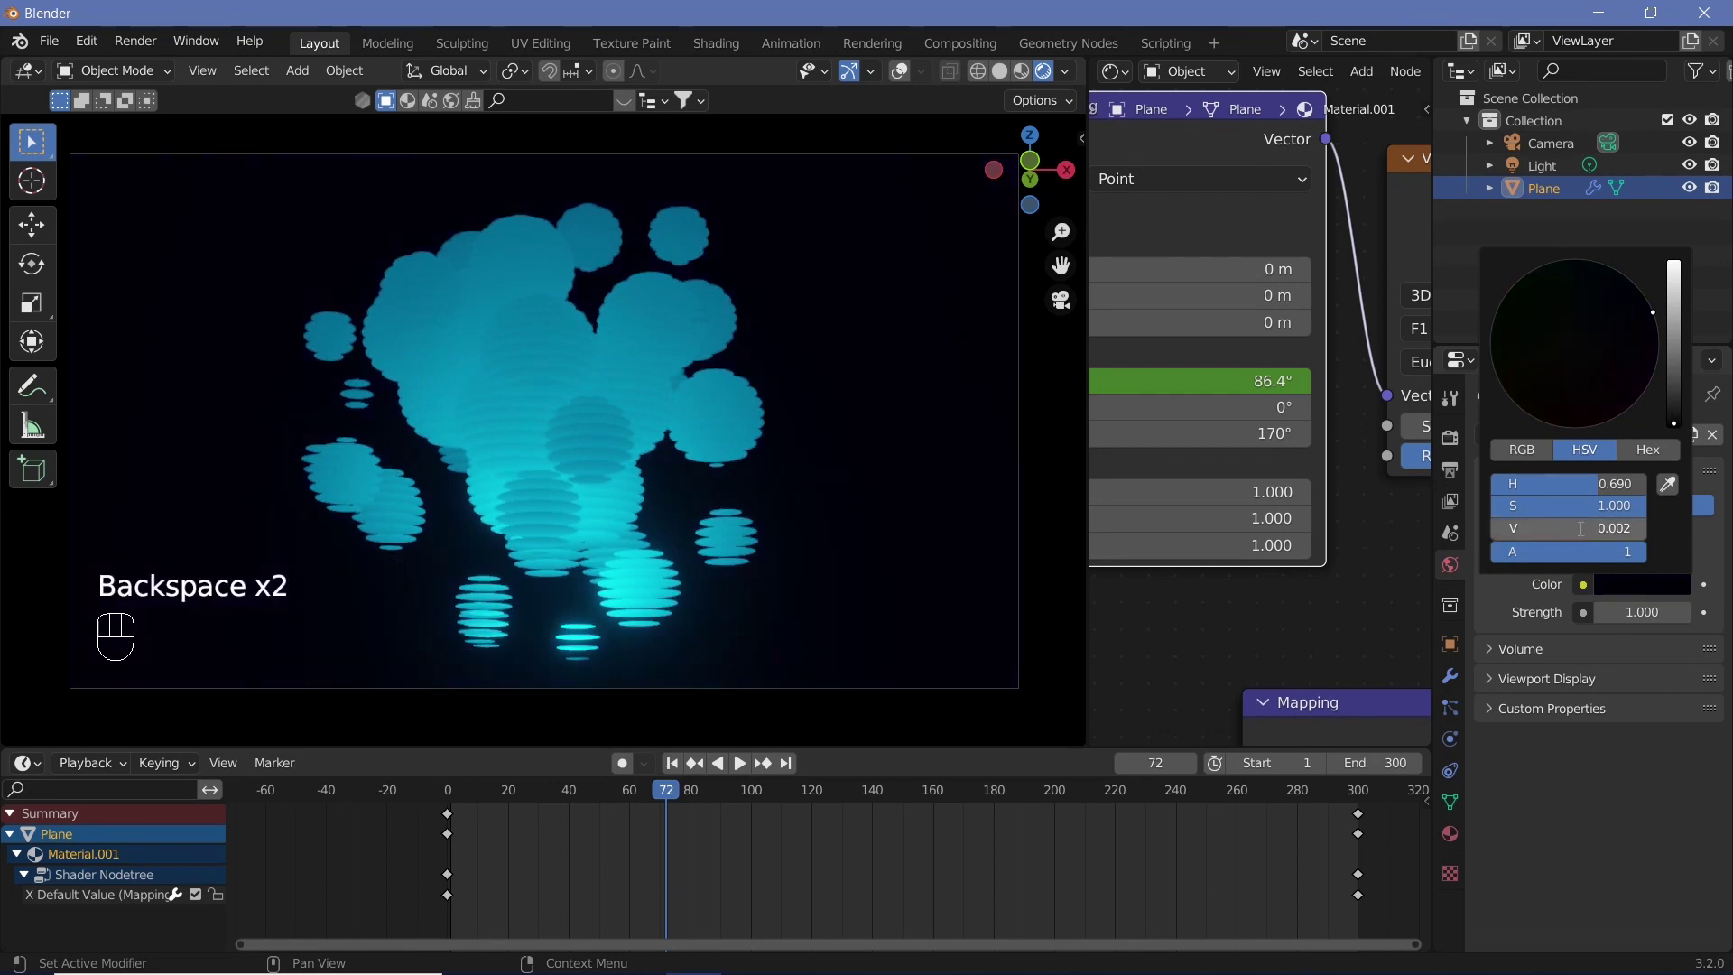
pyautogui.press('shift+space')
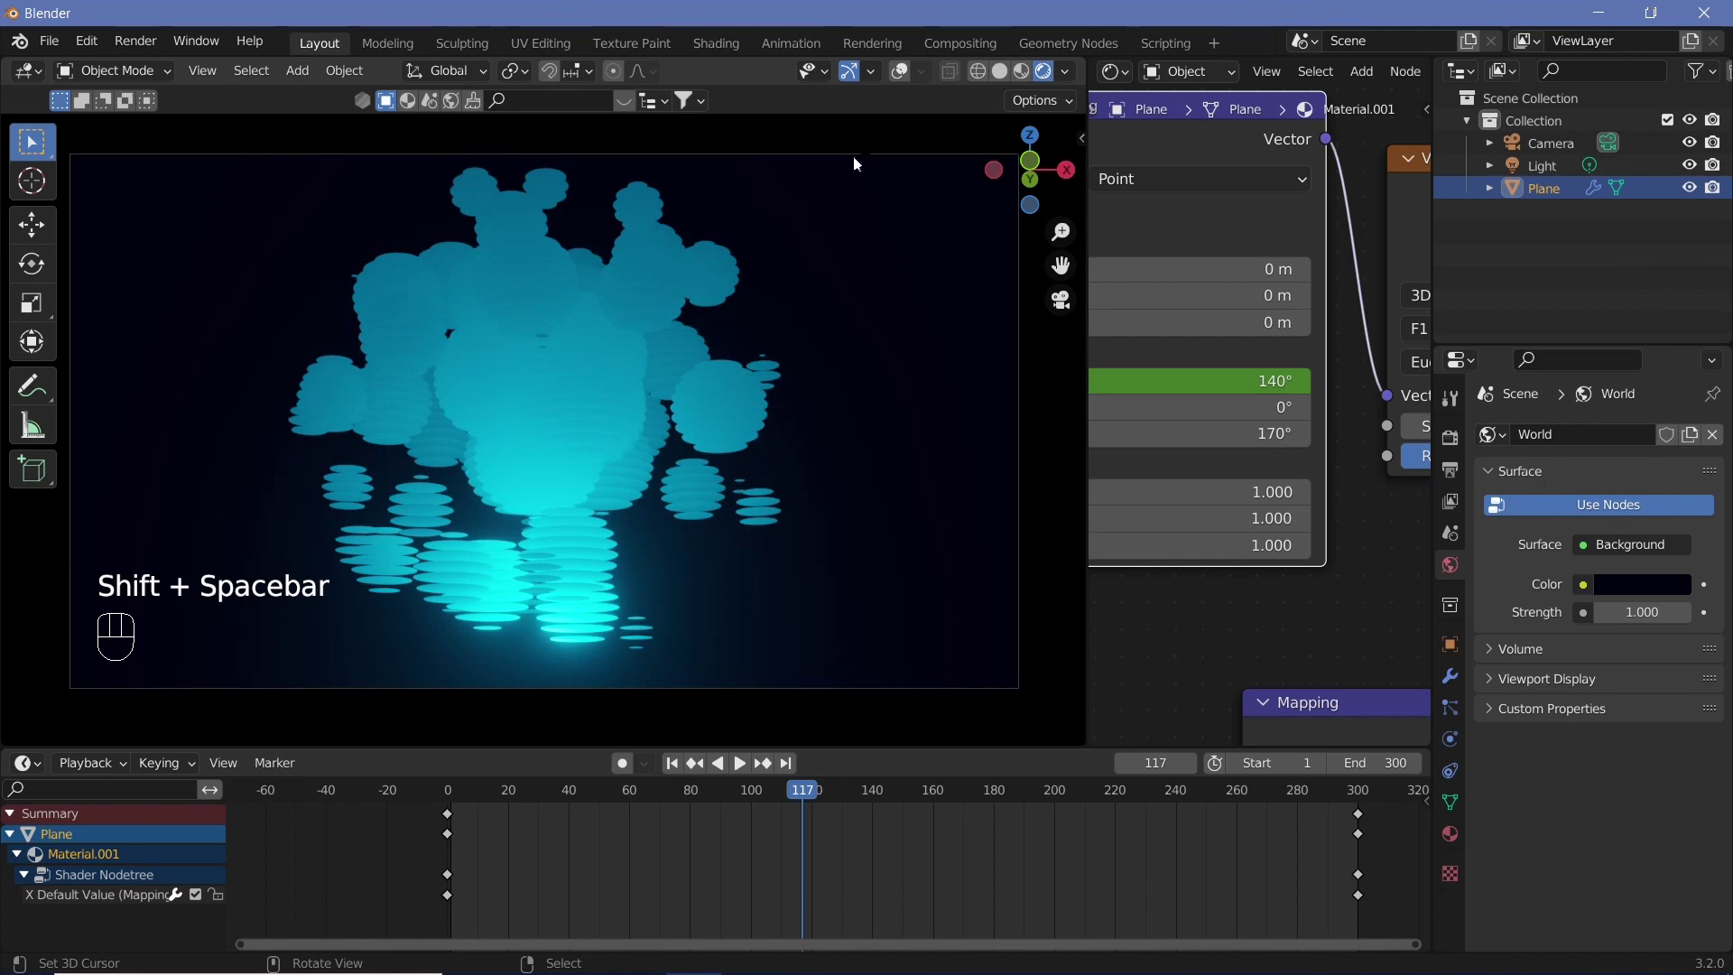
pyautogui.click(903, 79)
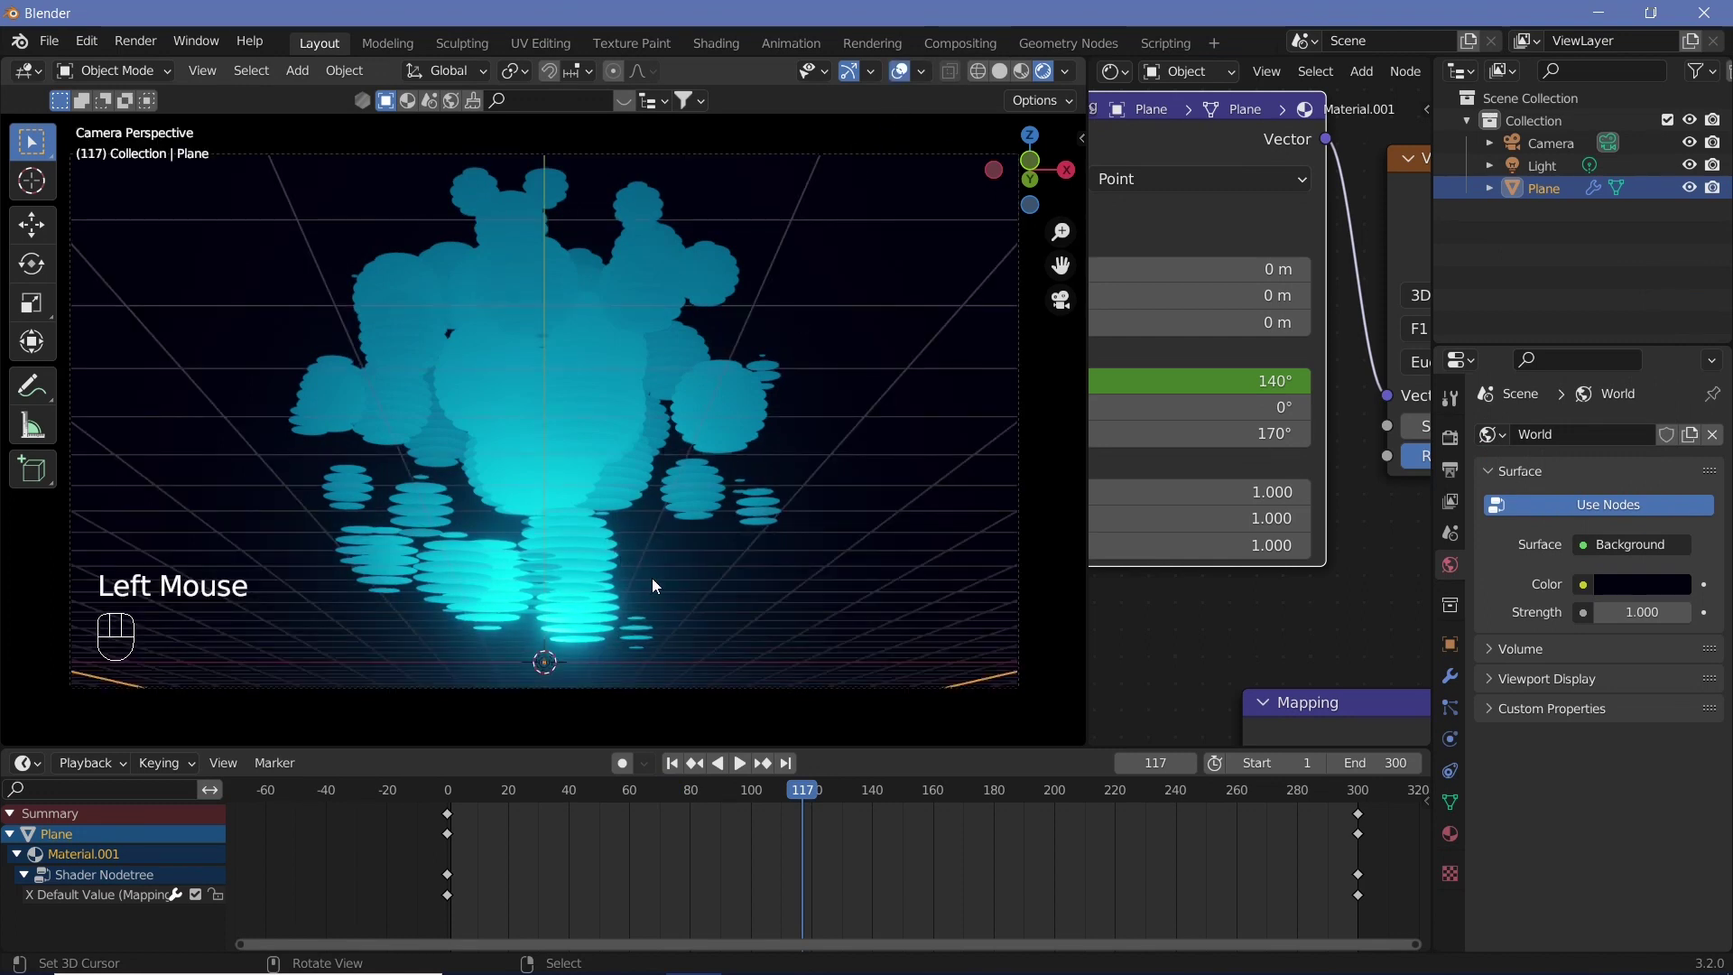
# Step: Add an Empty, parent the Camera to it, and keyframe the Empty's rotation at the start frame
pyautogui.press('shift+a')
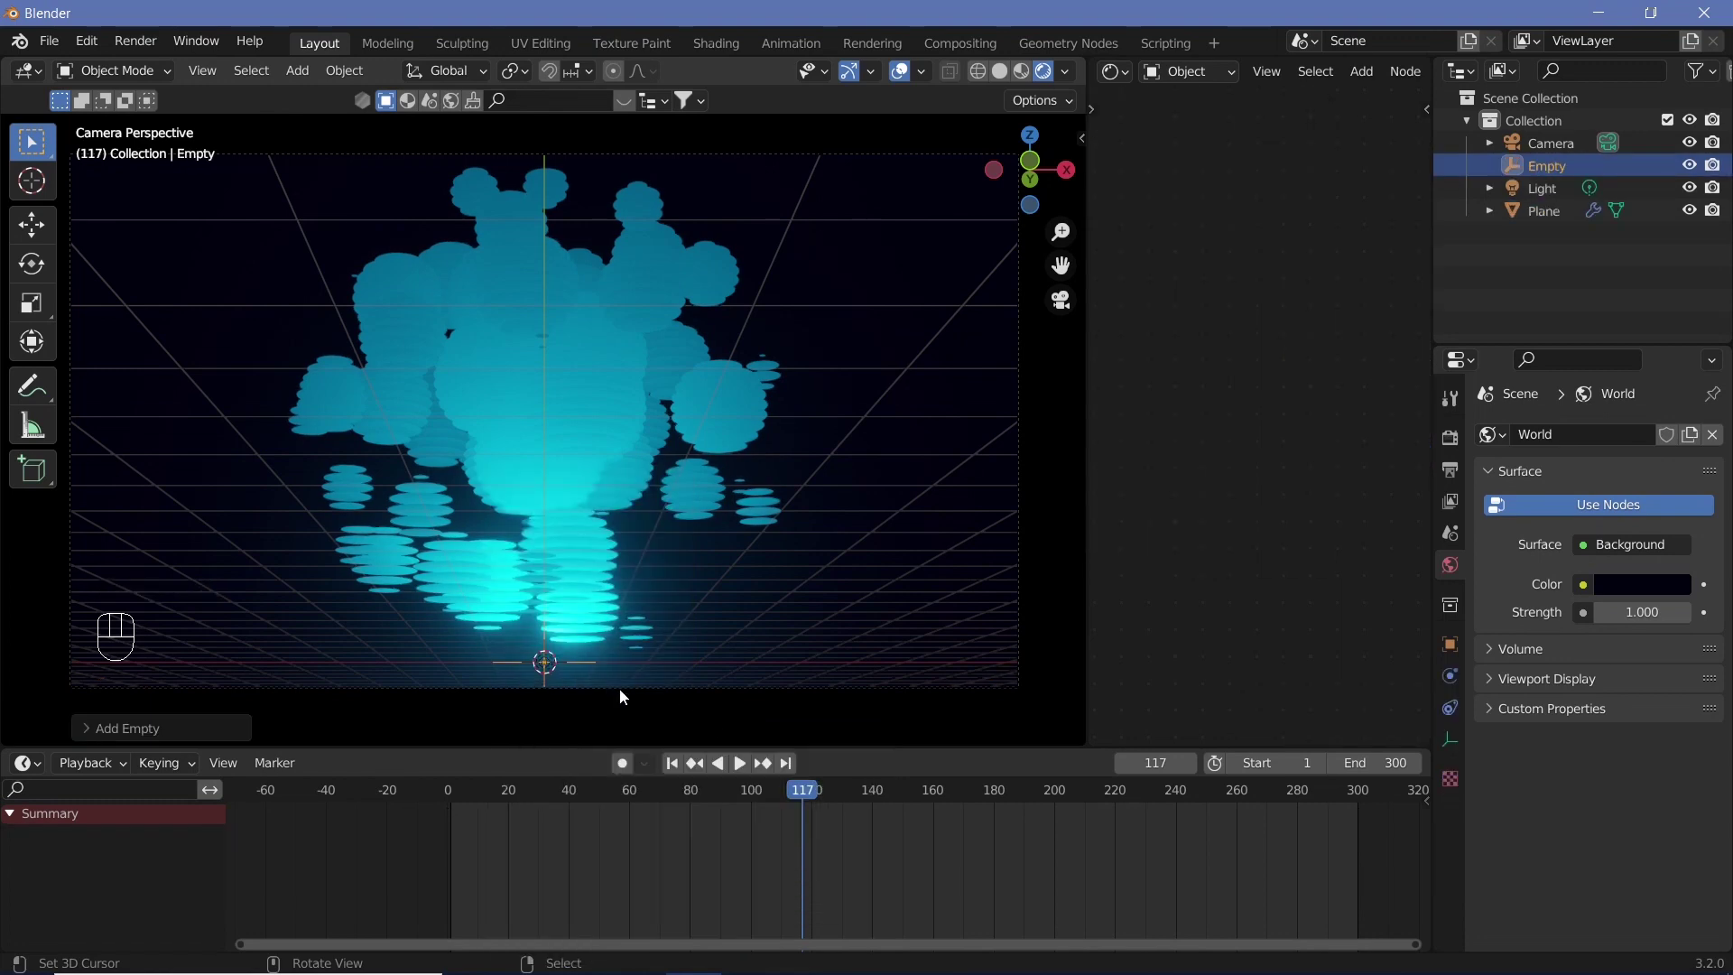
pyautogui.rightClick(624, 696)
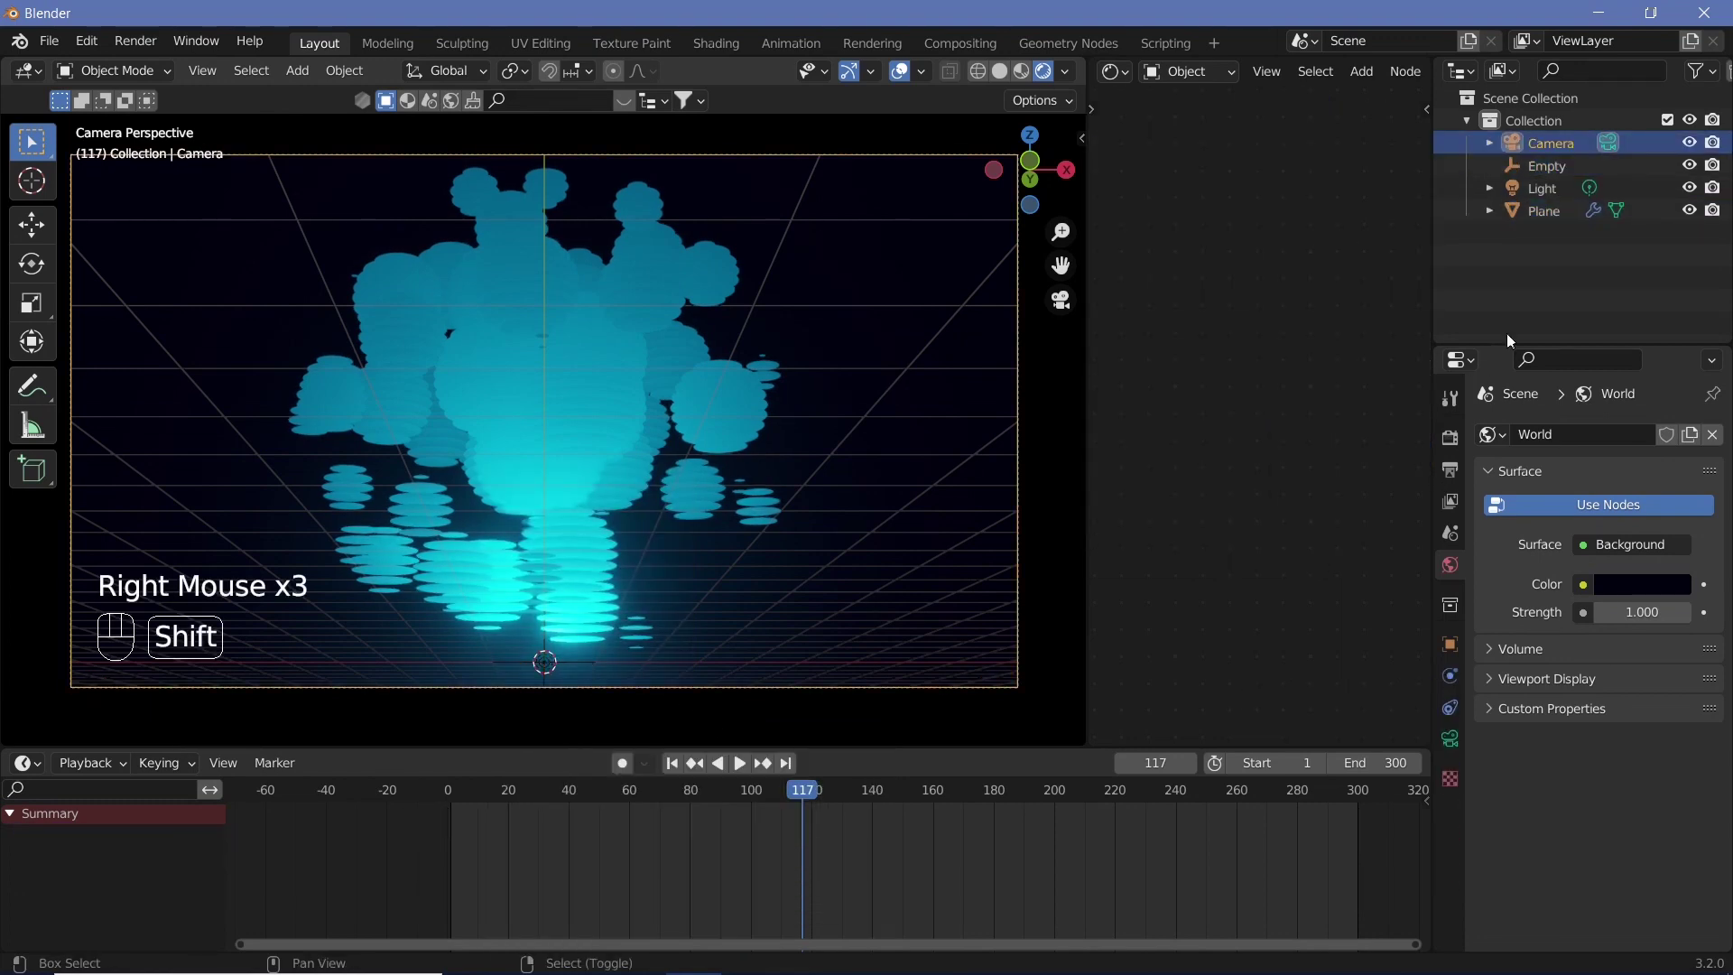
pyautogui.click(1563, 177)
pyautogui.press('ctrl+p')
pyautogui.click(1561, 151)
pyautogui.click(736, 578)
pyautogui.press('i')
pyautogui.click(1396, 917)
# Step: Rotate the Empty 360° about Z at frame 300, keyframe it, and play the orbiting camera preview
pyautogui.press('Left')
pyautogui.press('r')
pyautogui.press('z')
pyautogui.press('3')
pyautogui.press('6')
pyautogui.press('0')
pyautogui.press('Return')
pyautogui.press('i')
pyautogui.press('t')
pyautogui.press('shift+space')
pyautogui.click(907, 85)
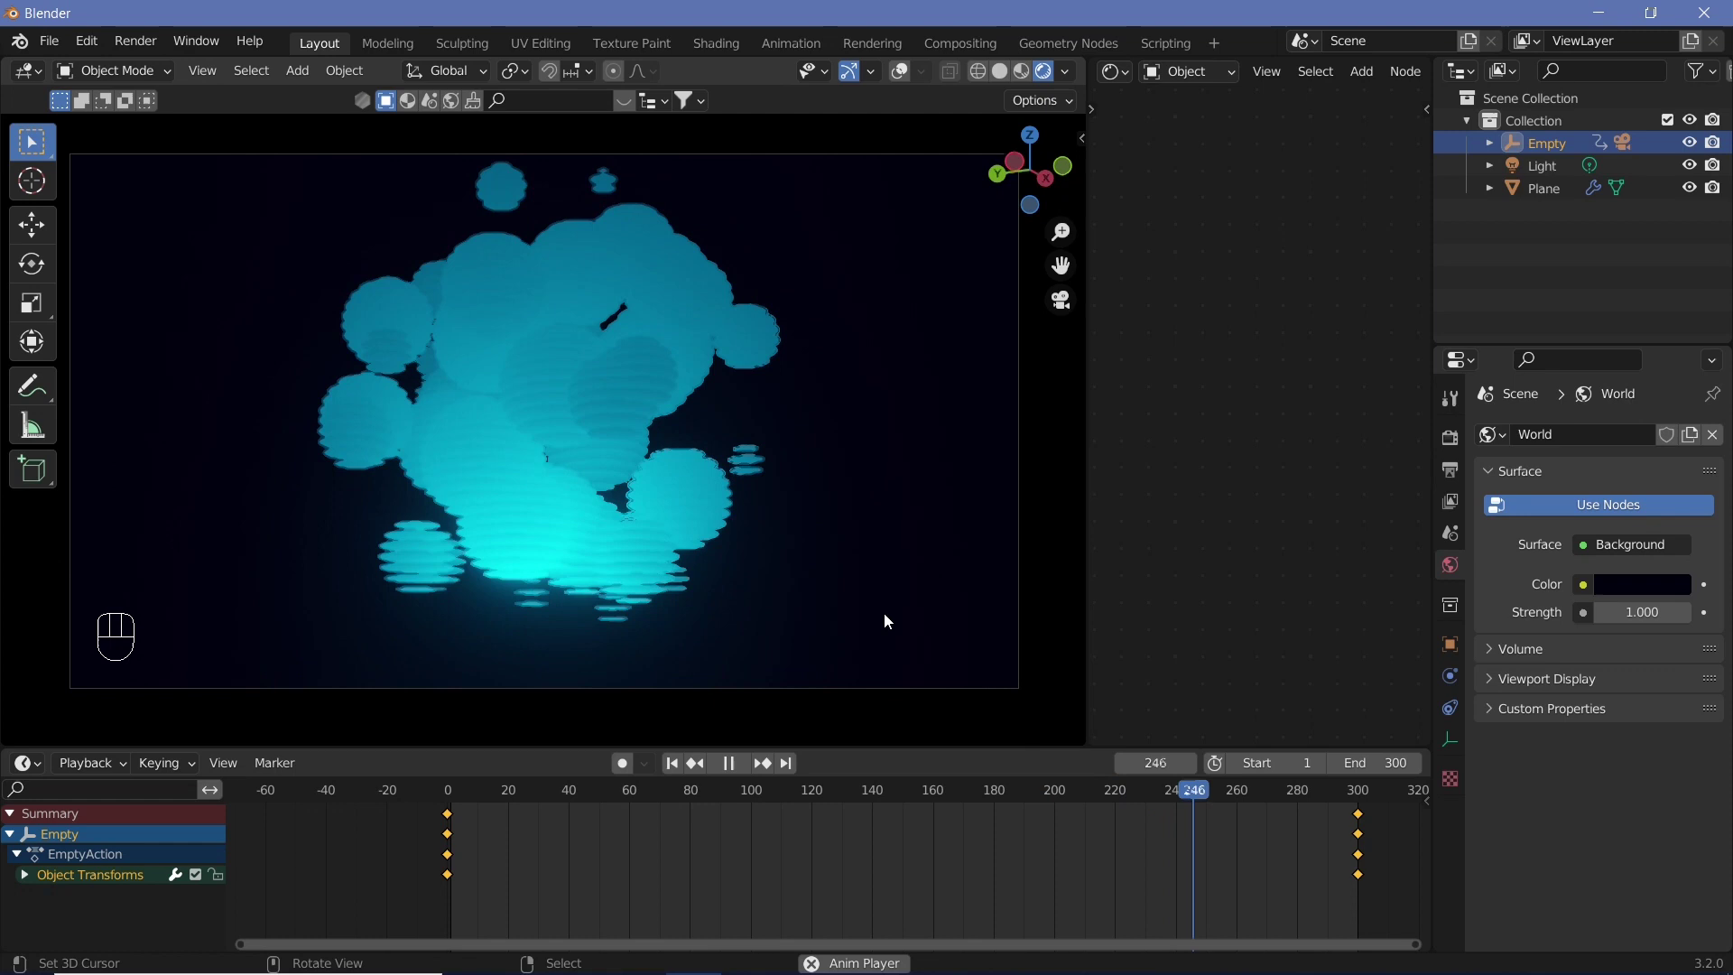